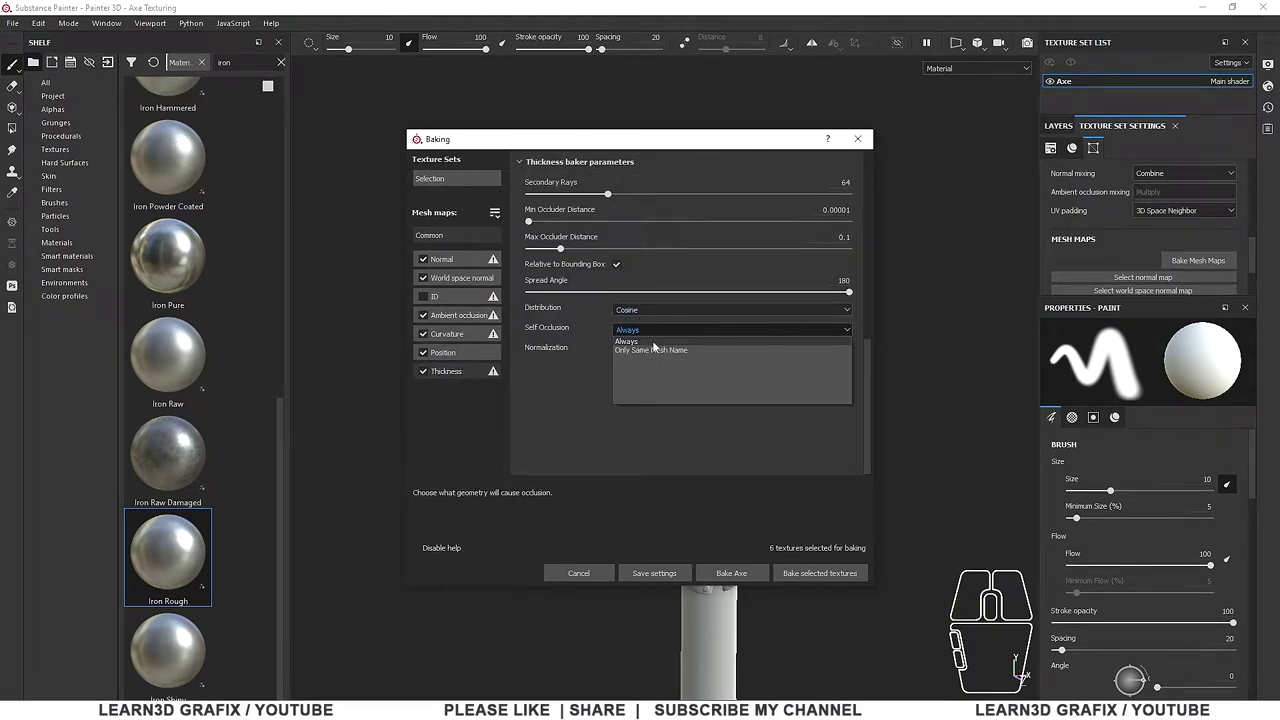
Set Thickness Self Occlusion to Always and bake the six mesh maps for the axe
click(664, 352)
drag(873, 362, 872, 199)
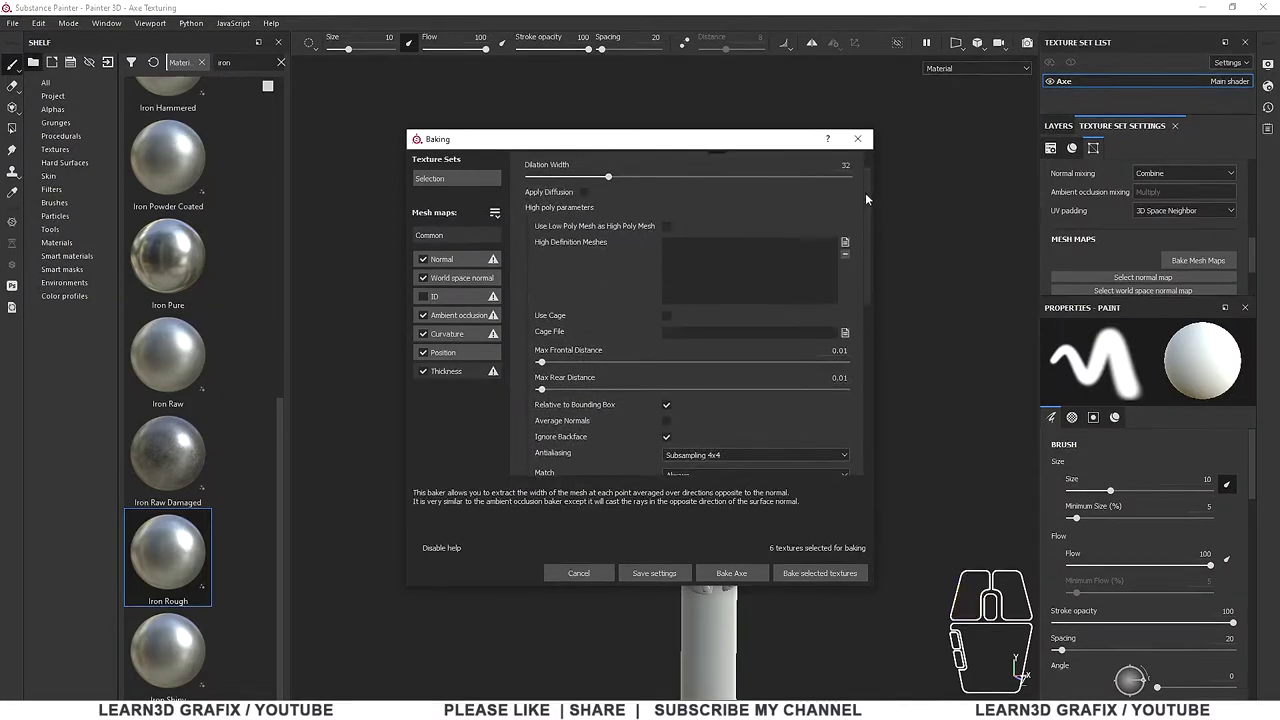
click(458, 237)
click(849, 577)
drag(645, 282, 899, 367)
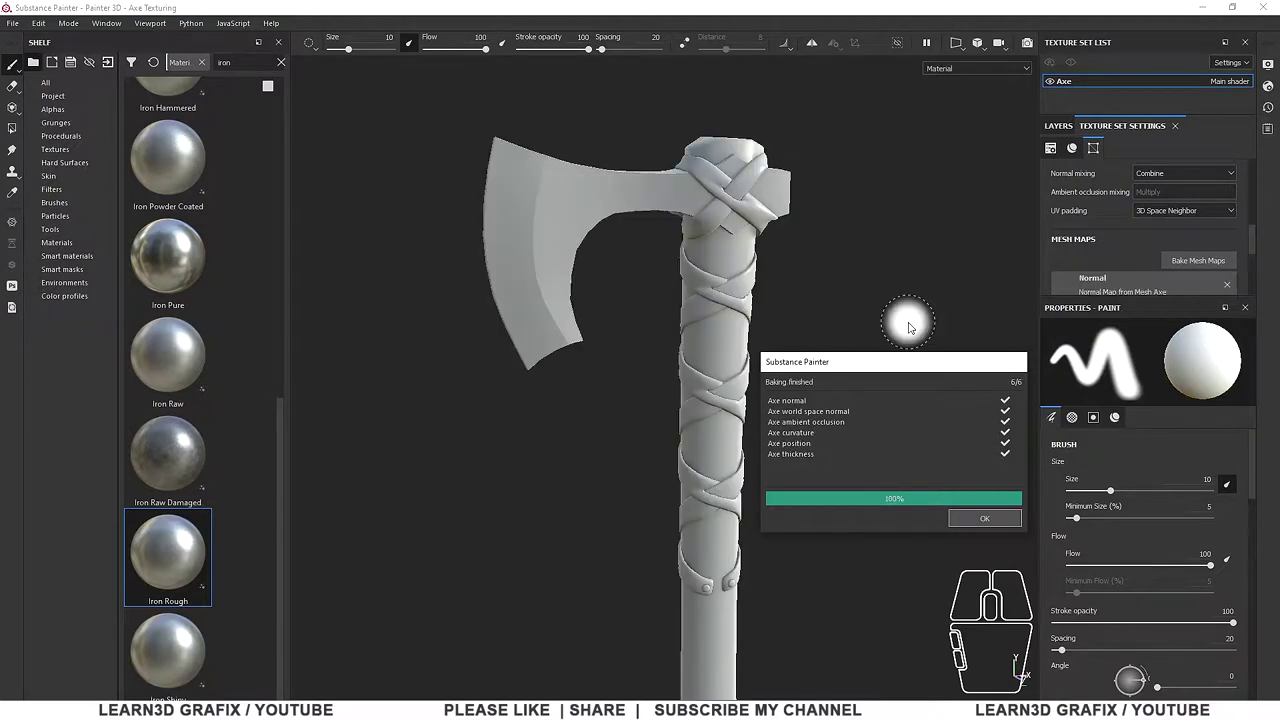
Dismiss the bake report, delete Layer 1 and drop Iron Rough into a new folder
click(1002, 528)
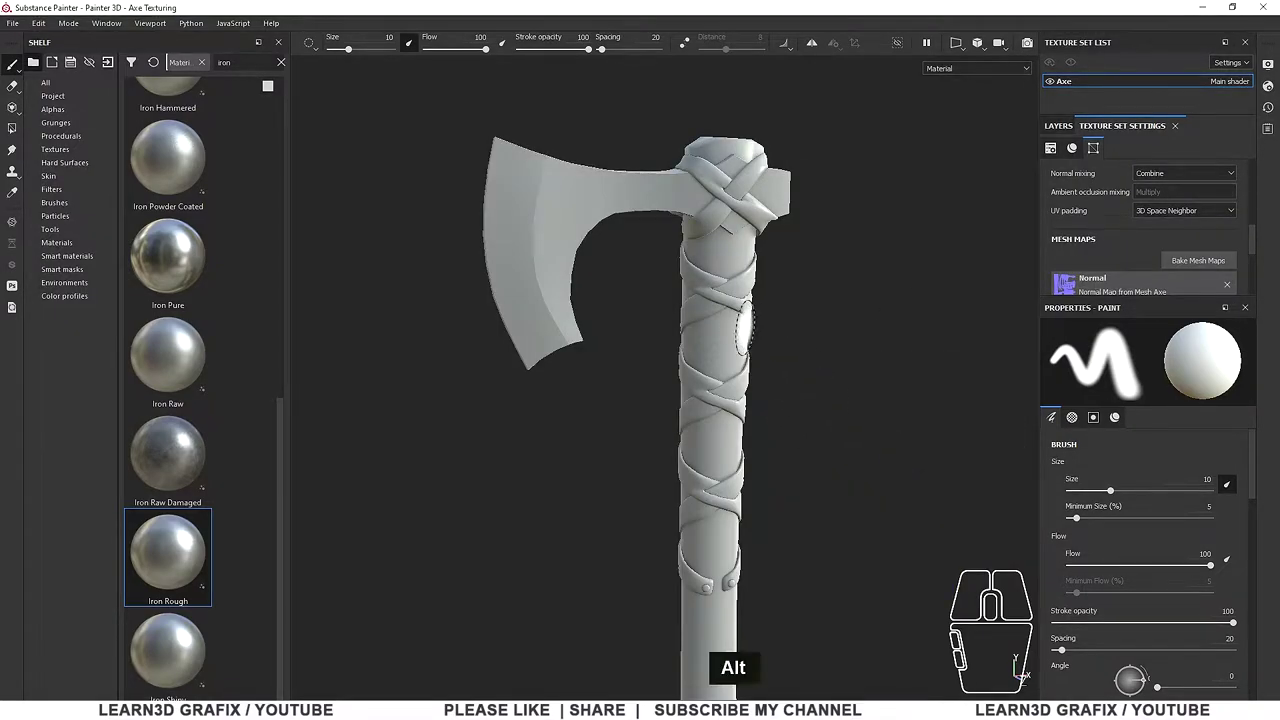
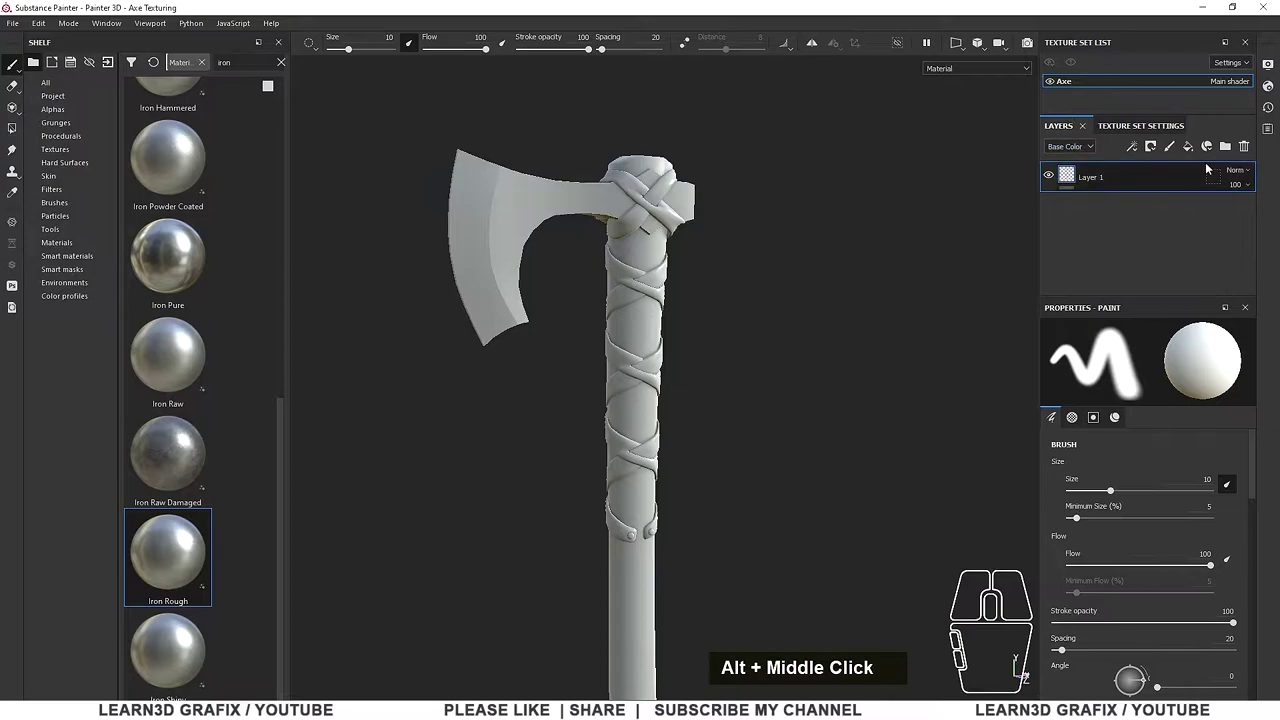
click(1245, 150)
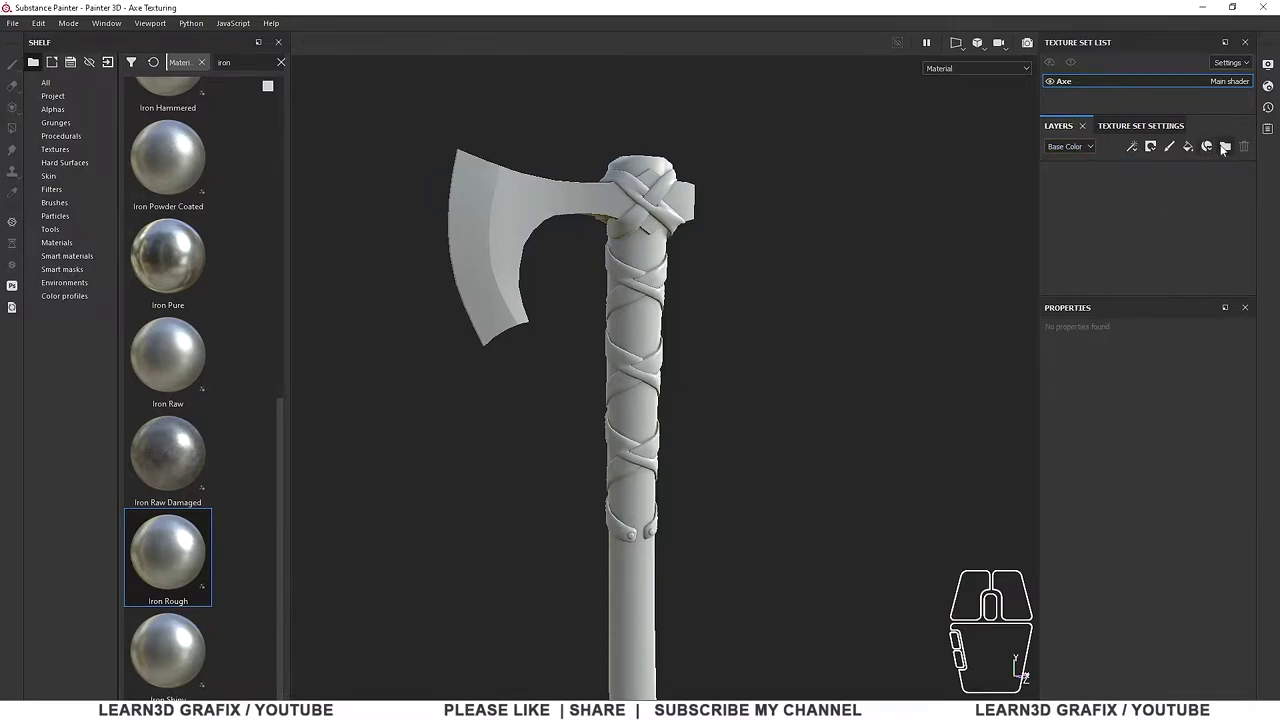
scroll(down, 3)
middle_click(594, 228)
scroll(down, 3)
click(572, 219)
middle_click(565, 243)
drag(172, 546, 1114, 206)
Rename the new folder to Blade
key(ctrl+g)
click(1109, 180)
double_click(1109, 180)
text(bblade)
key(Return)
click(1131, 215)
Frame the axe head in the viewport and give the Blade folder a black mask
drag(687, 273, 684, 252)
middle_click(680, 240)
scroll(down, 3)
middle_click(630, 229)
drag(689, 244, 713, 276)
middle_click(715, 277)
click(706, 266)
click(1120, 183)
right_click(1115, 180)
click(1154, 29)
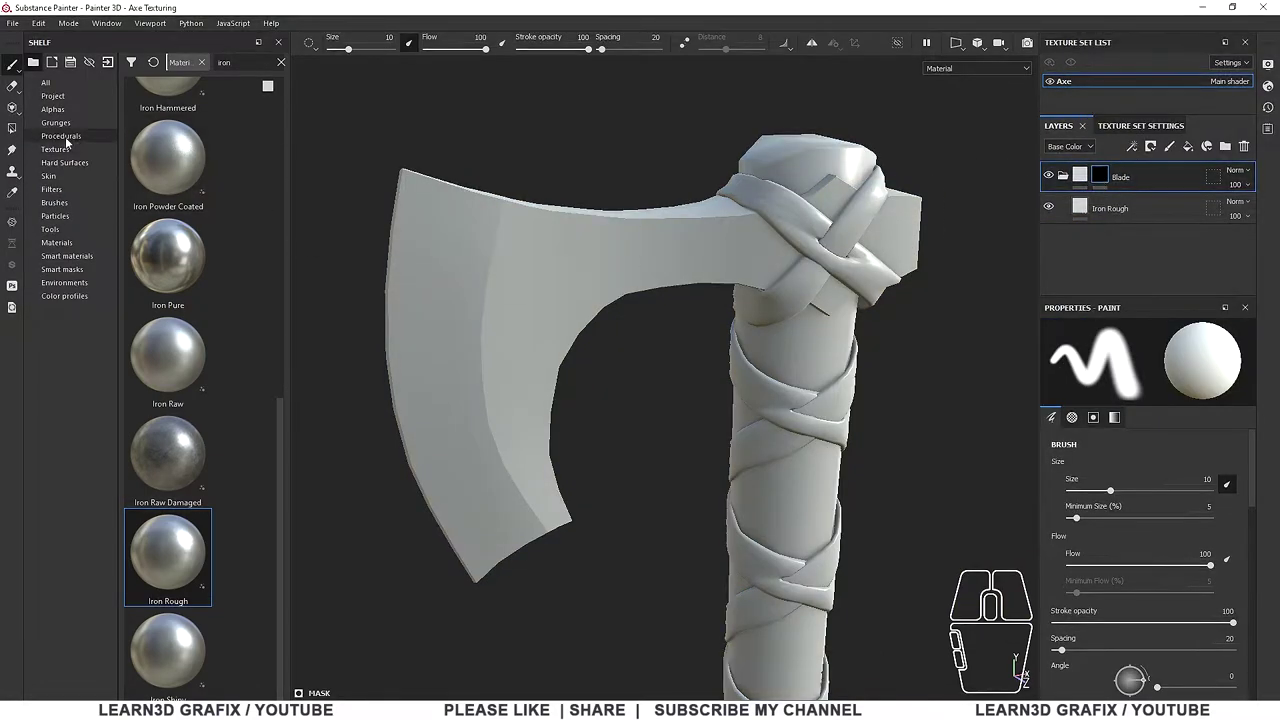
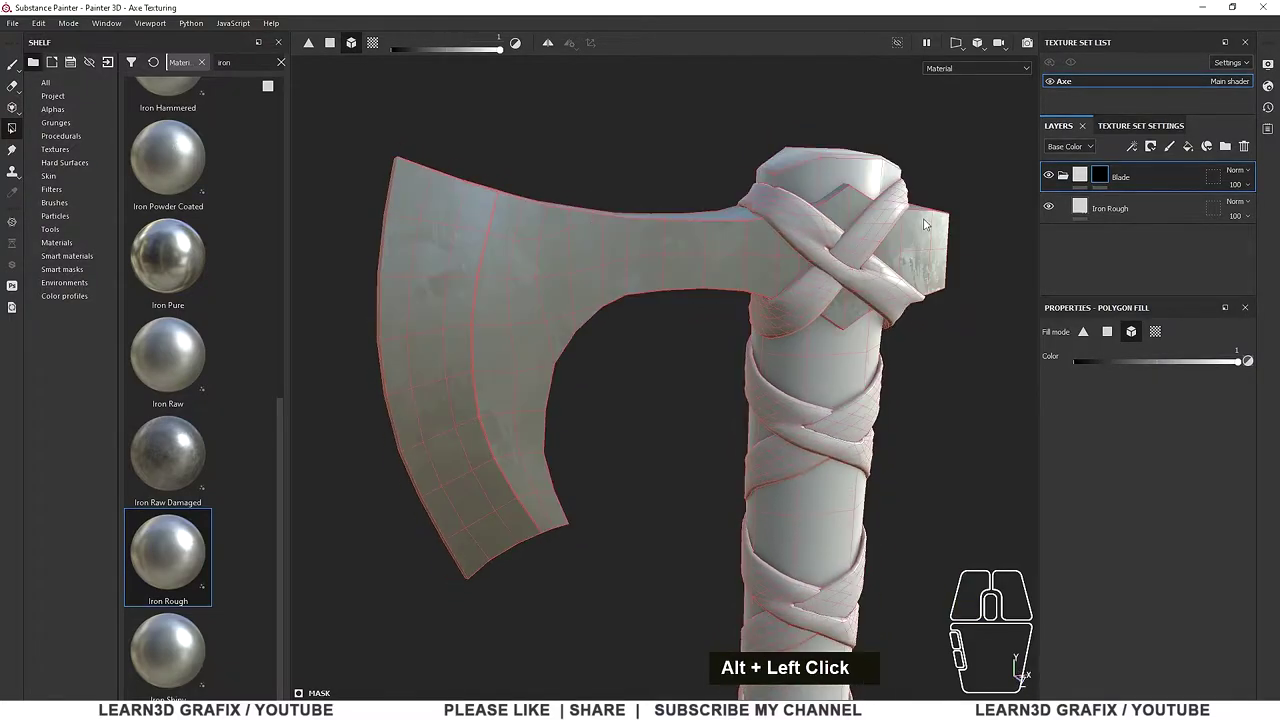
Show the Iron Rough layer's fill settings ready for polygon-filling the axe head
double_click(1089, 210)
scroll(down, 3)
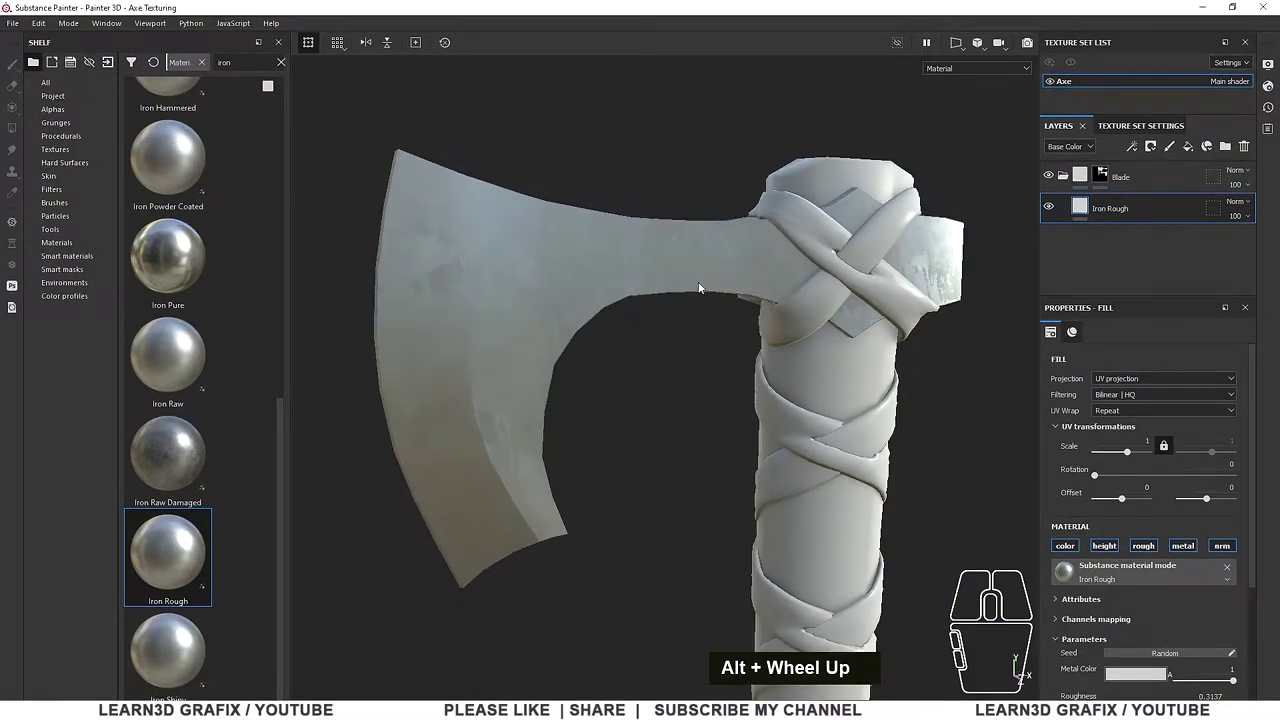
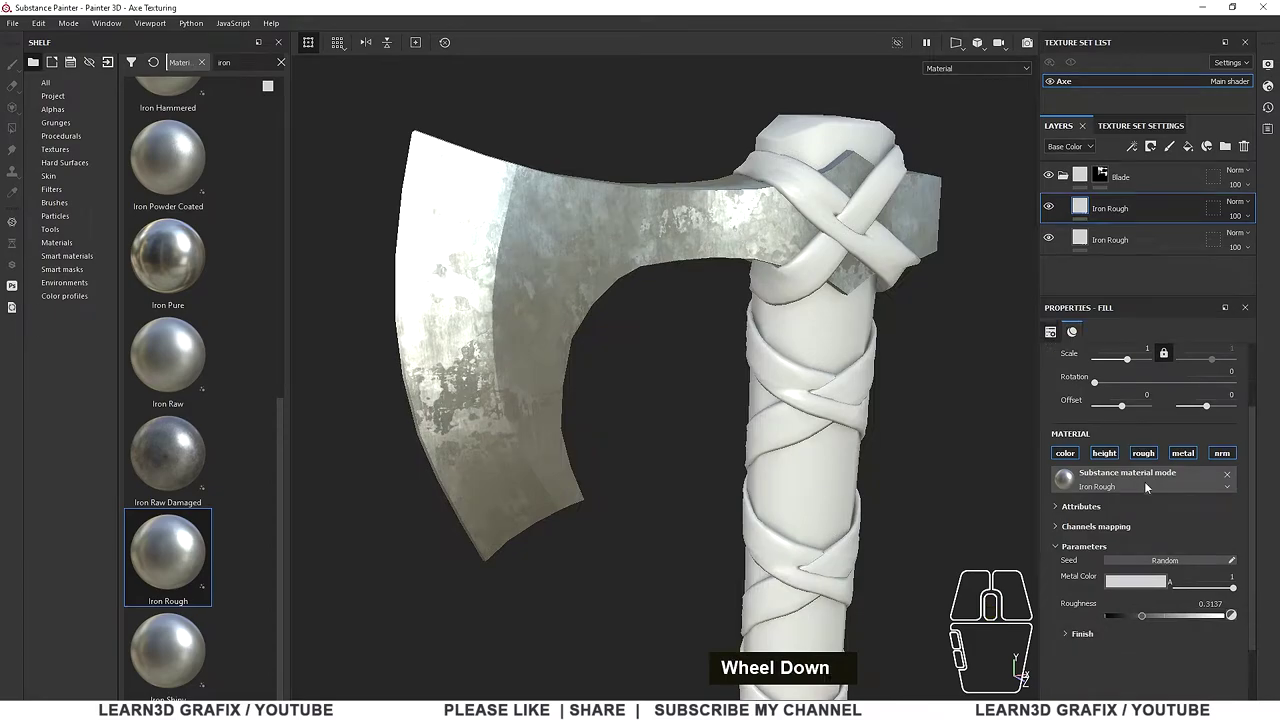
Give the upper Iron Rough layer a black mask with a Metal Edge Wear generator
drag(1154, 622, 1138, 623)
right_click(1125, 211)
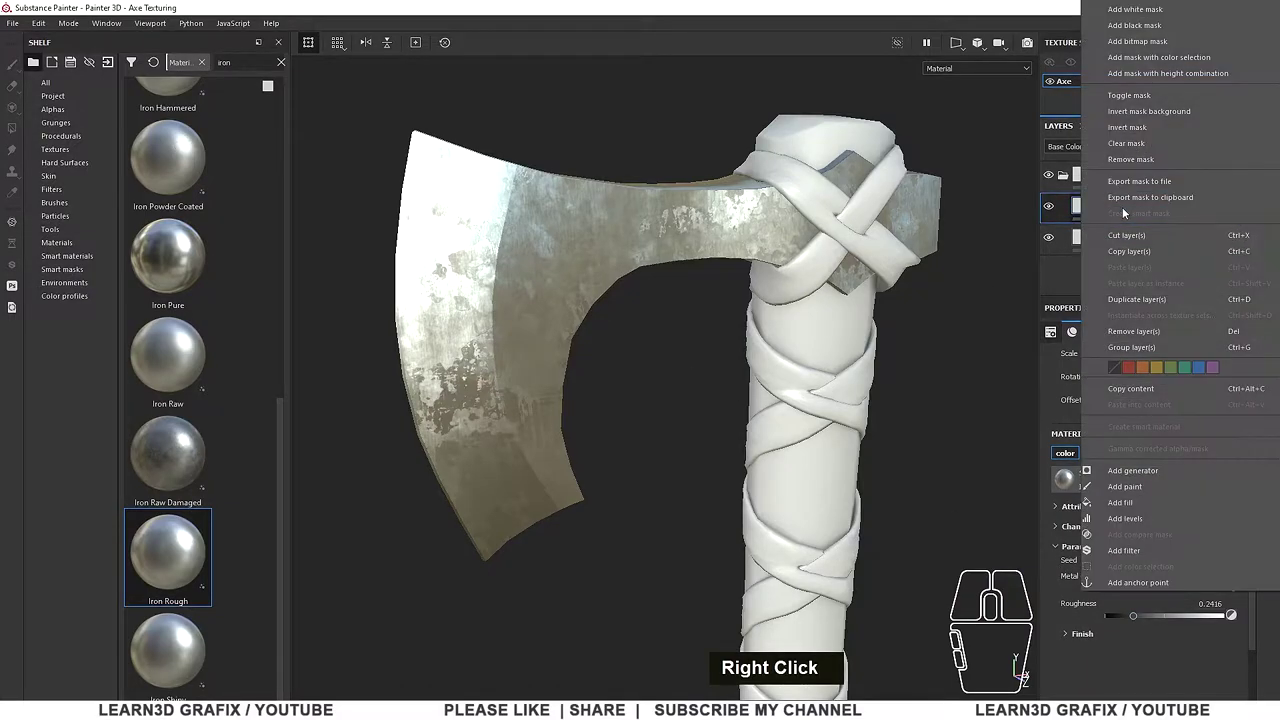
click(1150, 34)
right_click(1104, 211)
click(1175, 431)
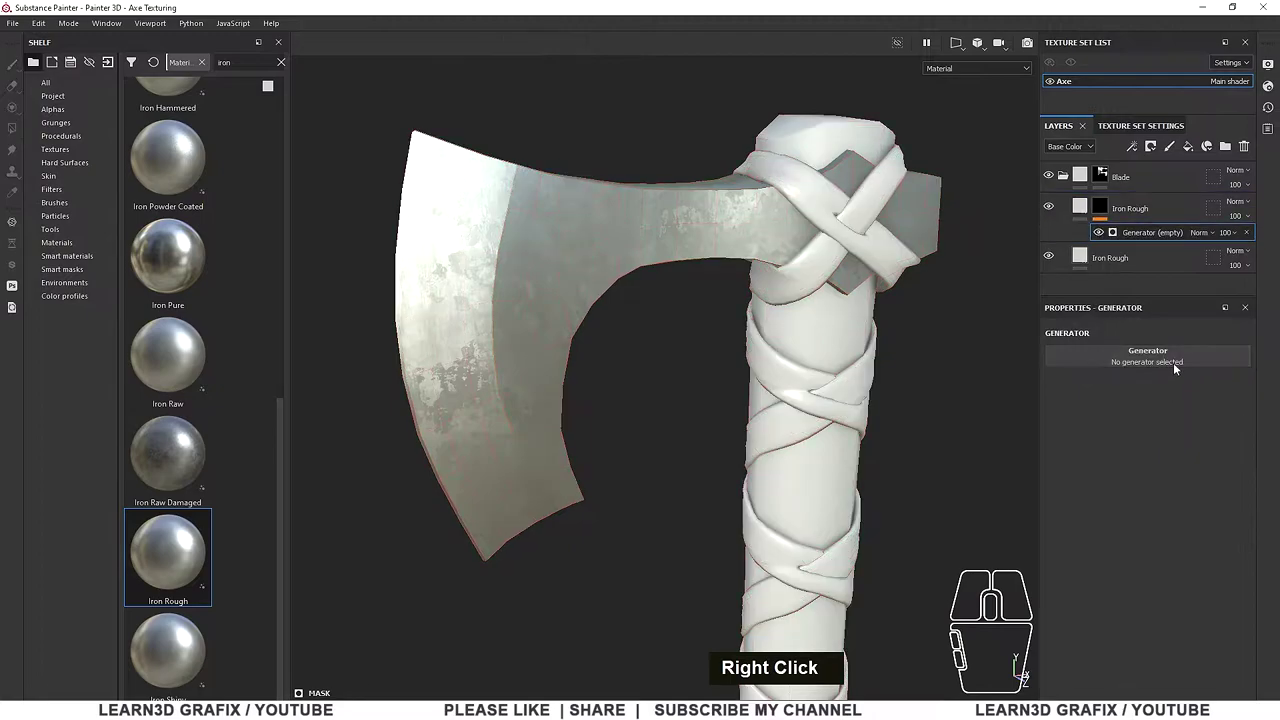
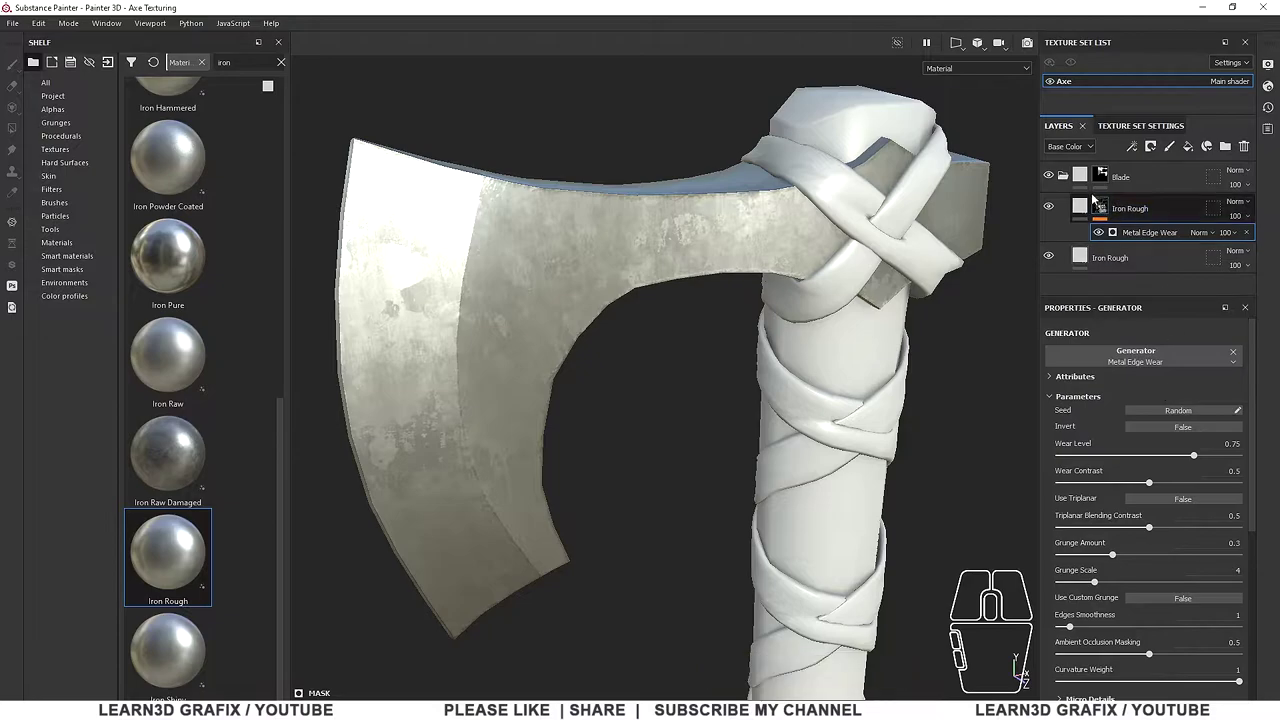
Tint the Iron Rough fill material a darker, greyer colour
click(1084, 208)
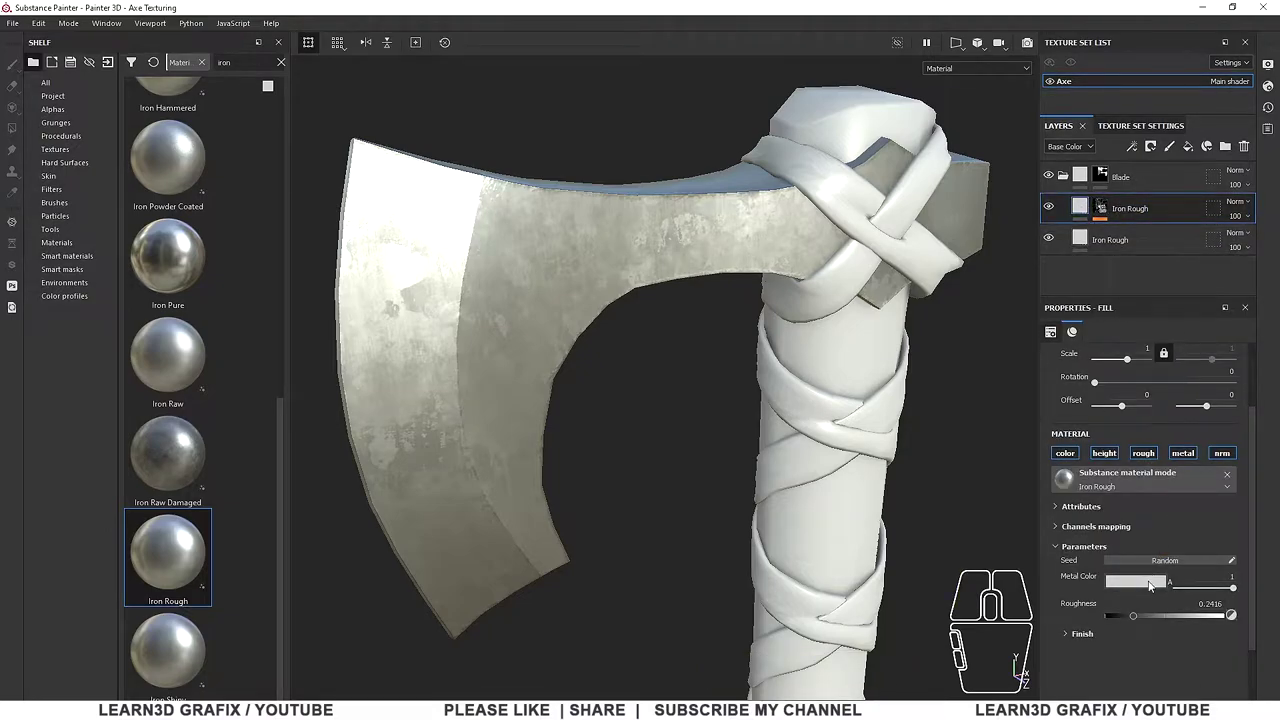
click(1153, 584)
click(1263, 479)
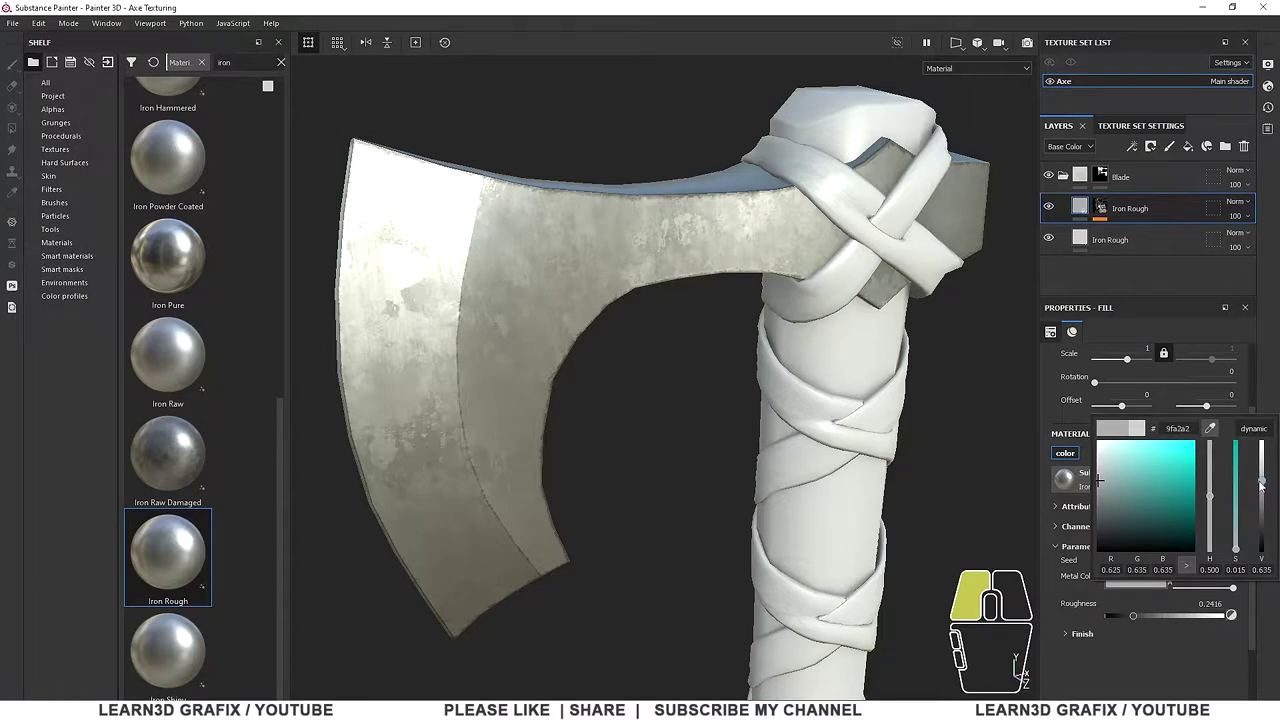
click(1274, 368)
scroll(down, 3)
click(1106, 206)
click(1148, 235)
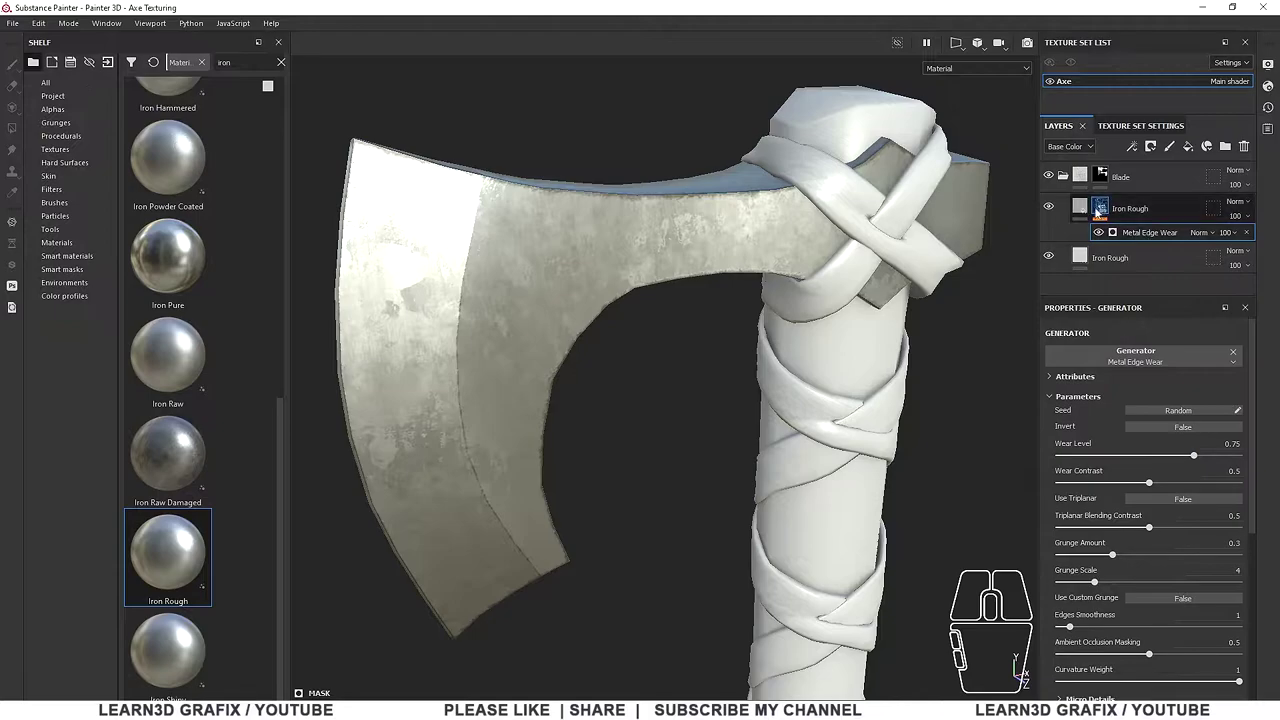
click(1087, 212)
drag(288, 475, 288, 494)
click(179, 662)
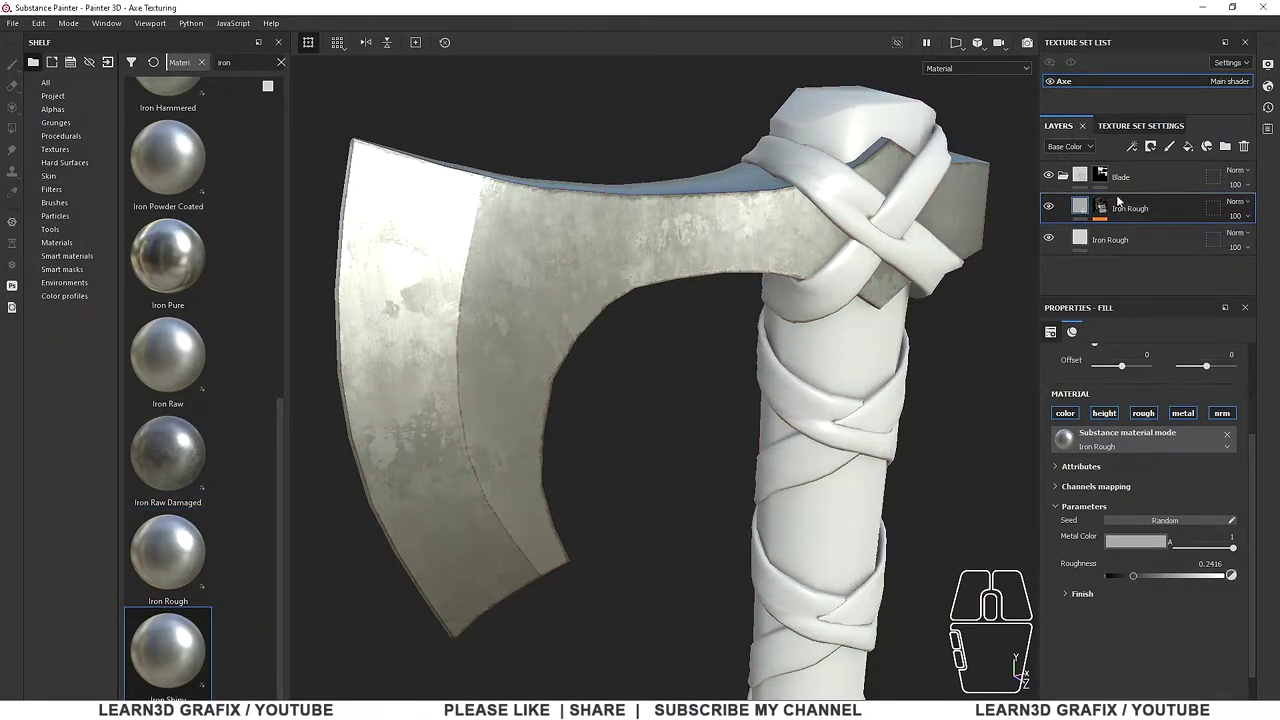
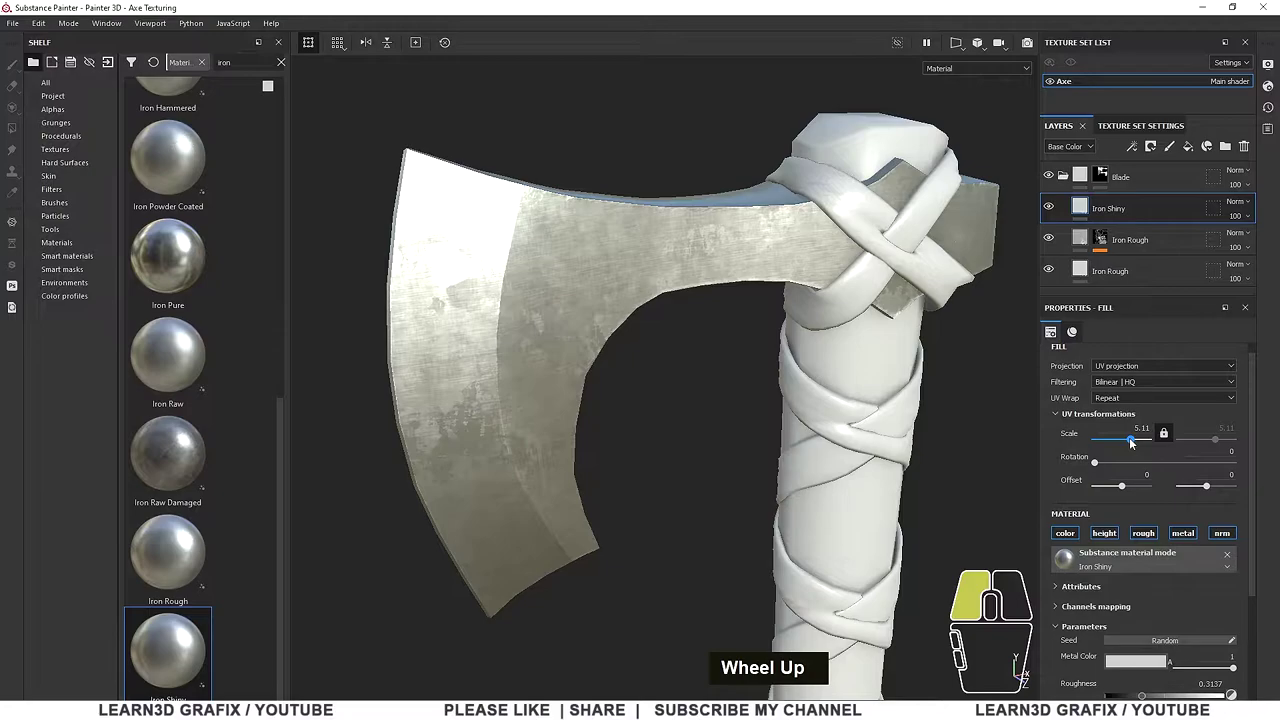
Set the Iron Shiny layer's UV transformation scale to 4
scroll(down, 3)
click(1149, 618)
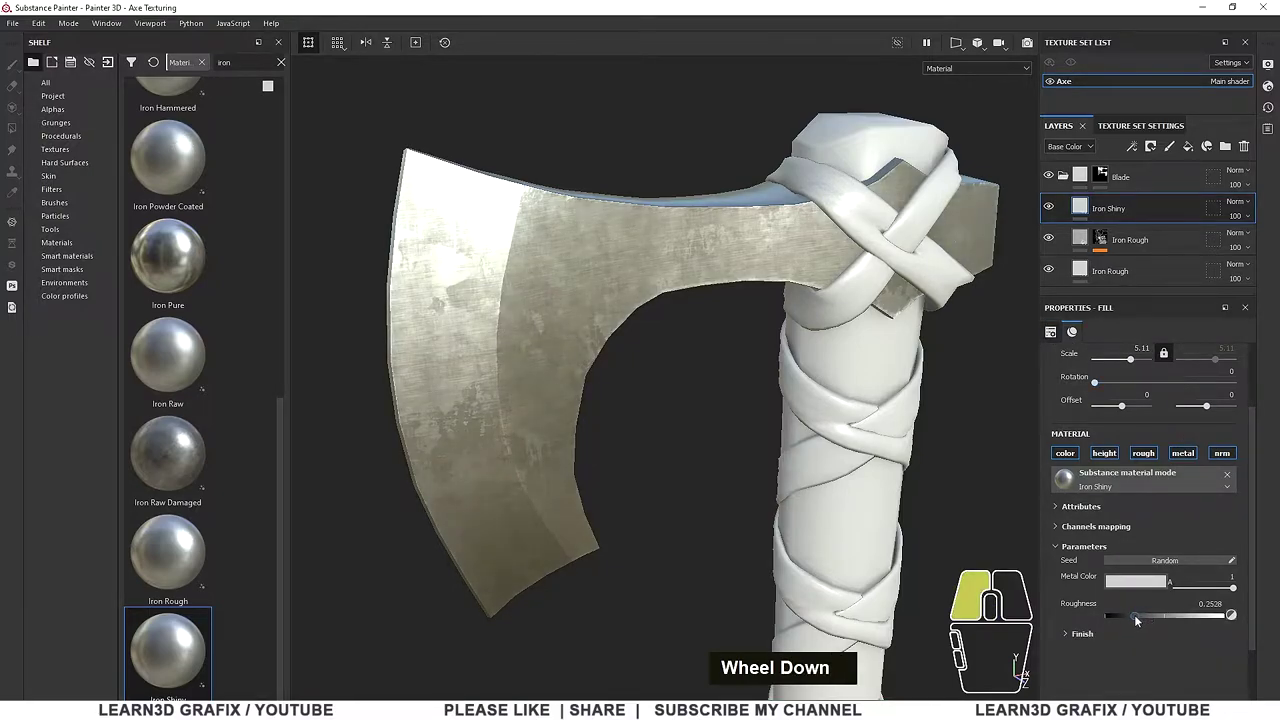
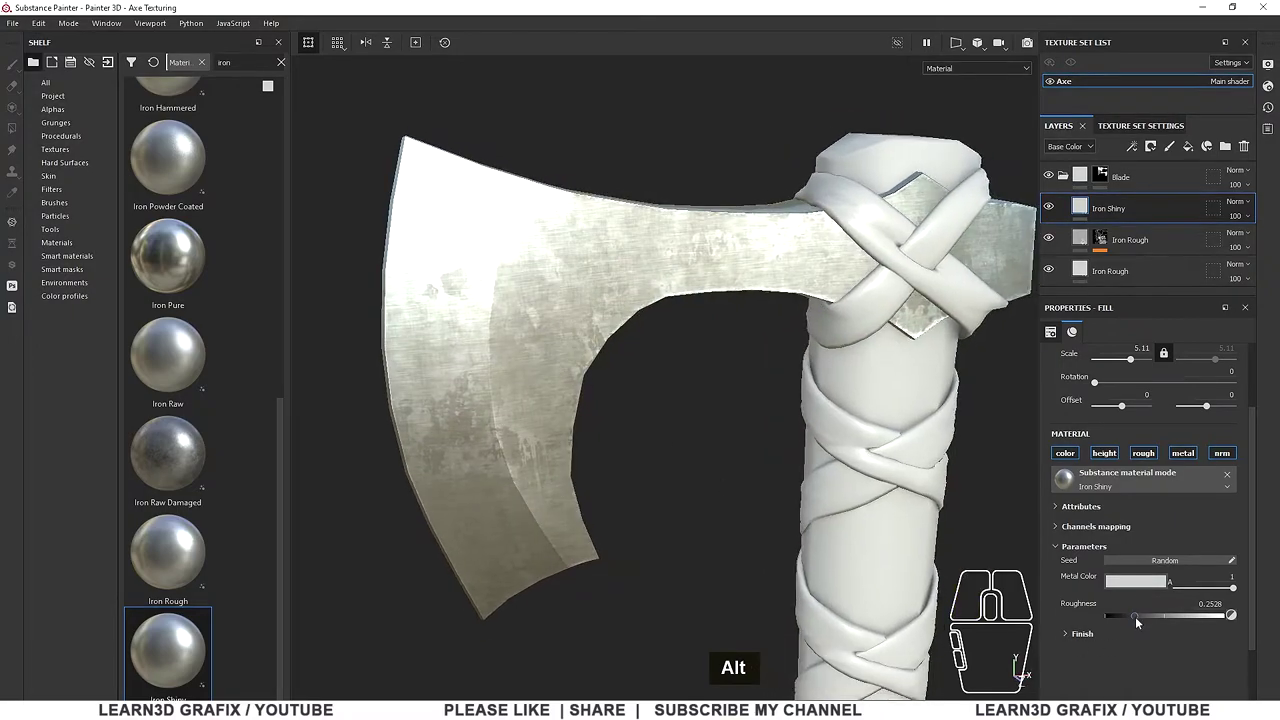
click(1141, 619)
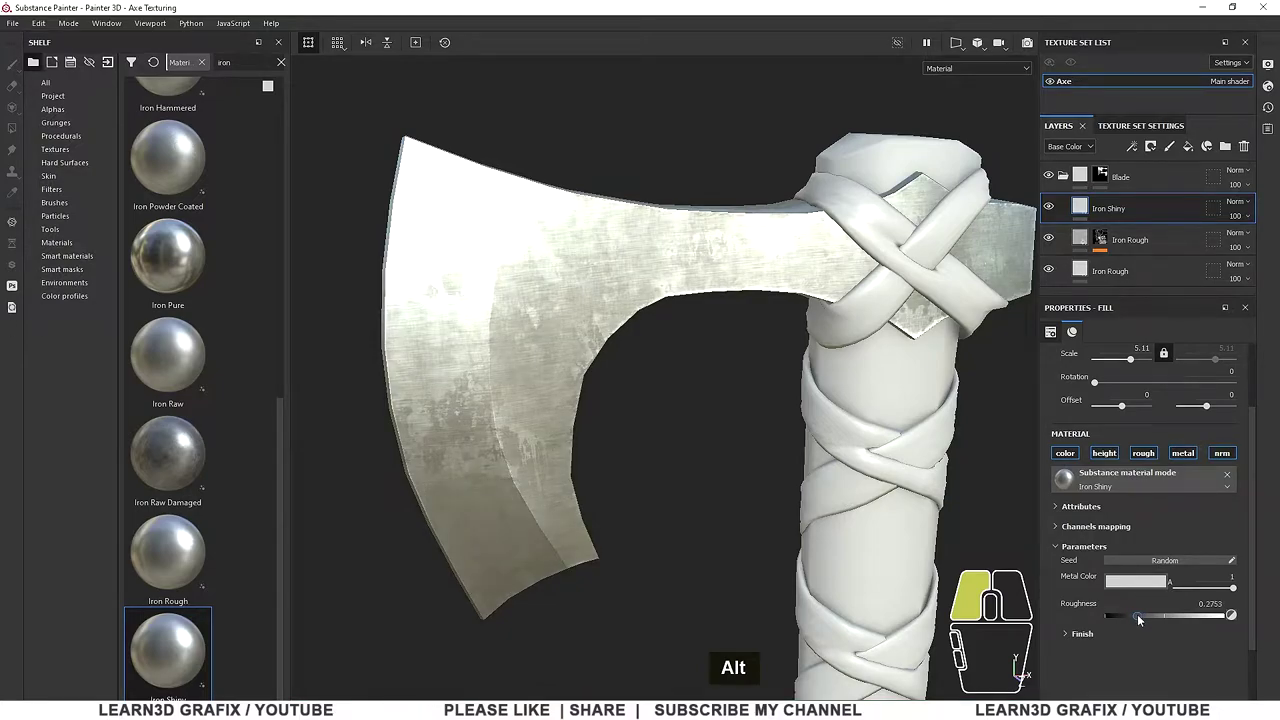
click(1136, 368)
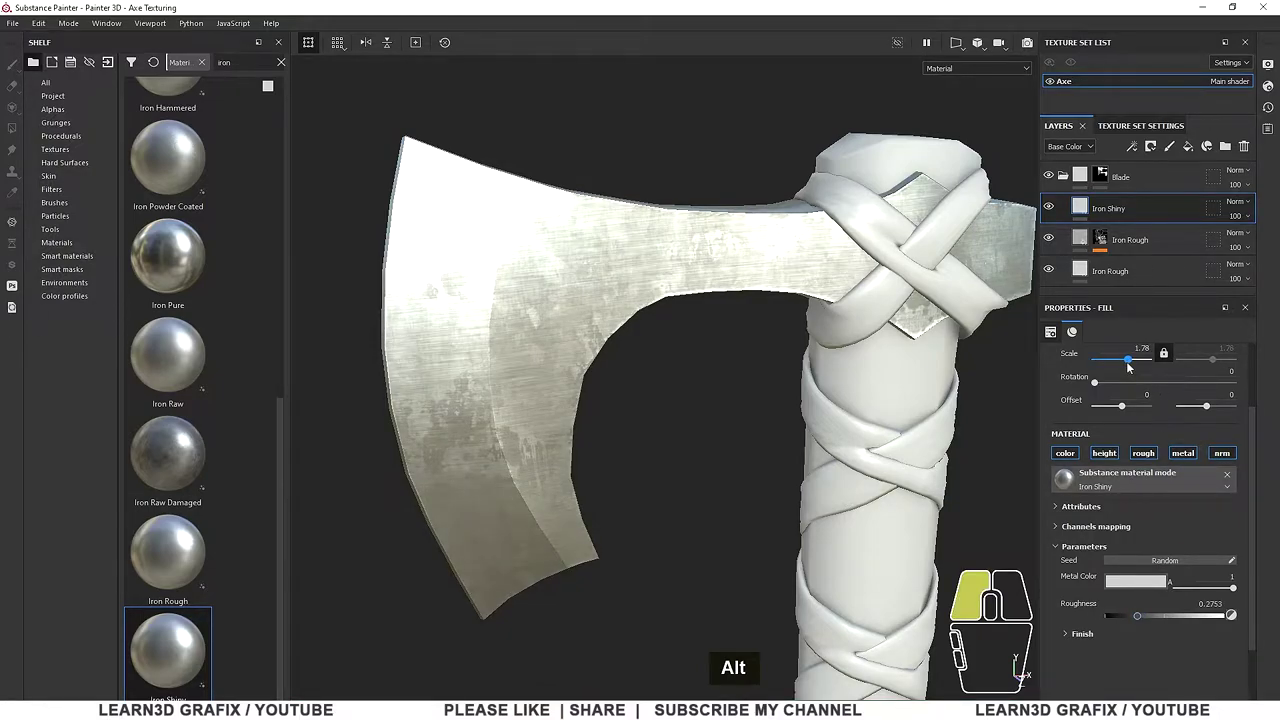
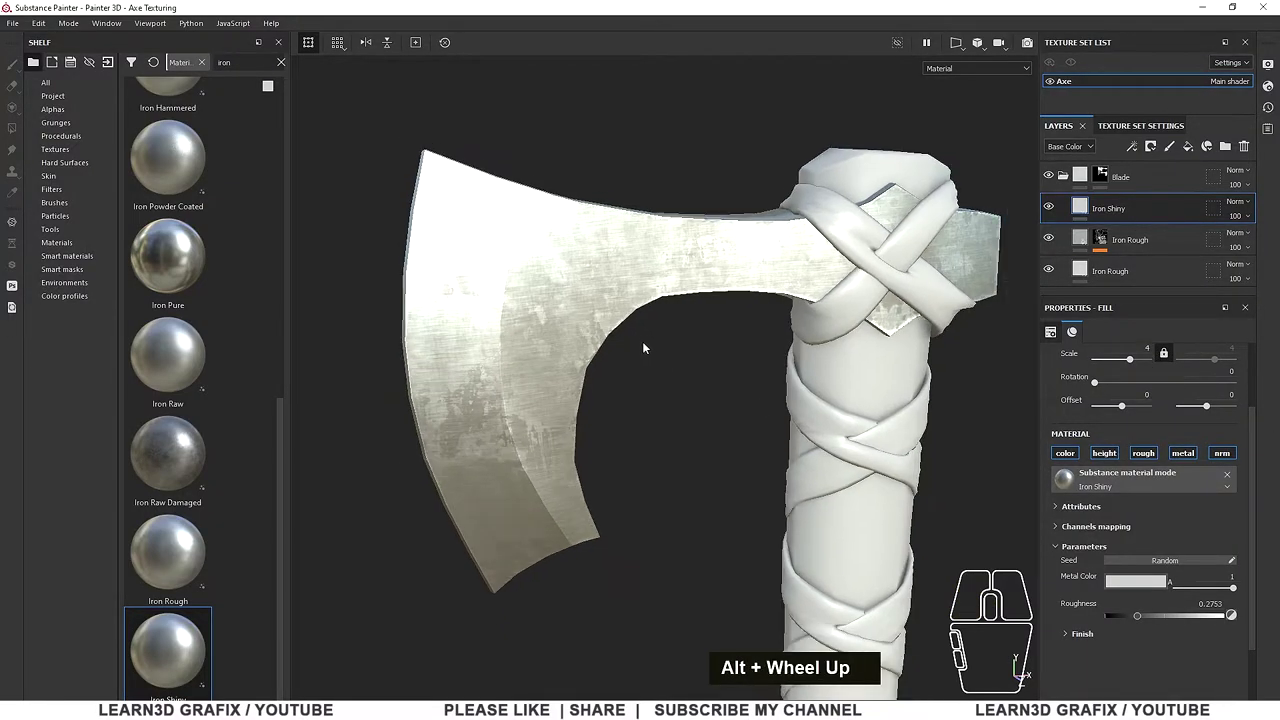
scroll(down, 3)
middle_click(660, 351)
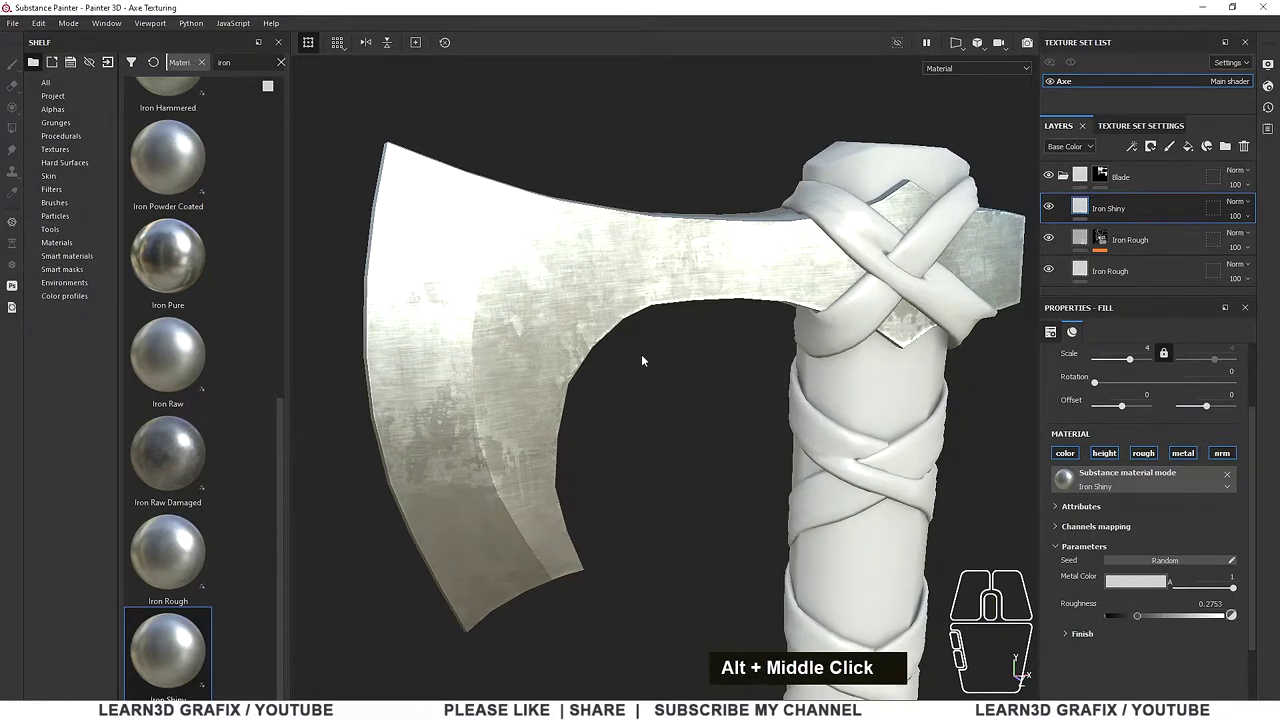
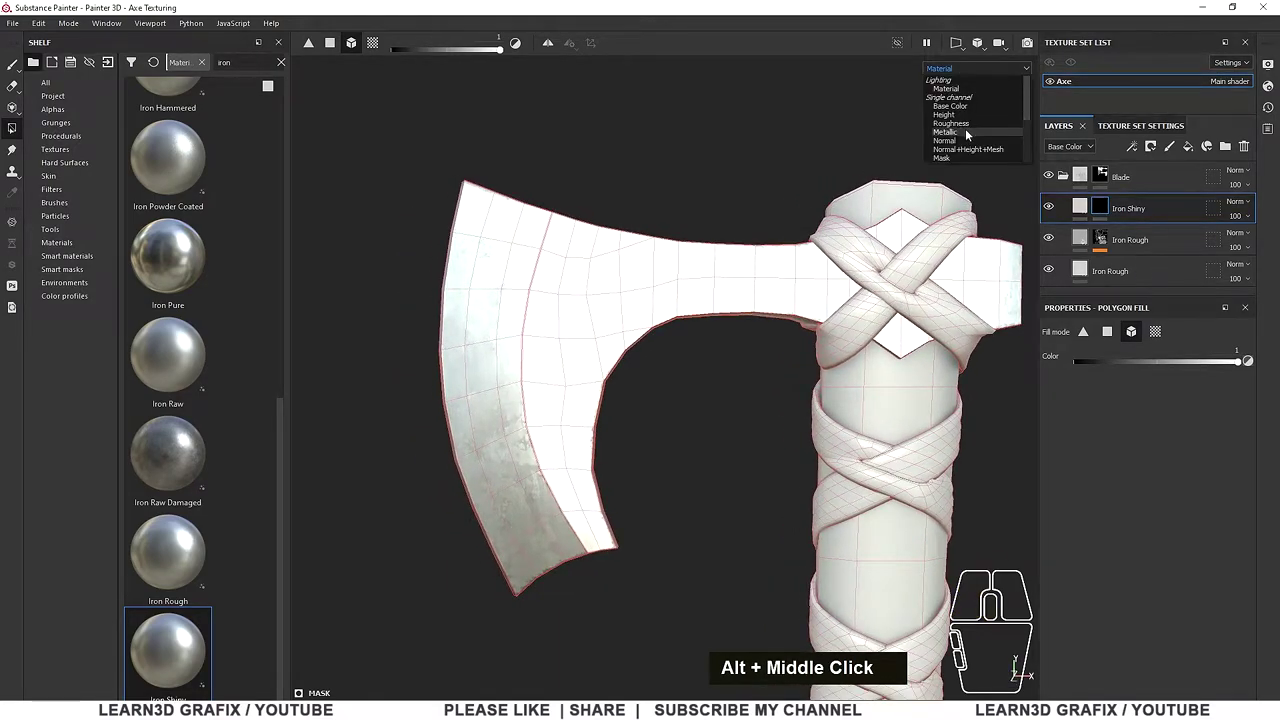
Switch the viewport to show only the mask channel on the axe
click(964, 157)
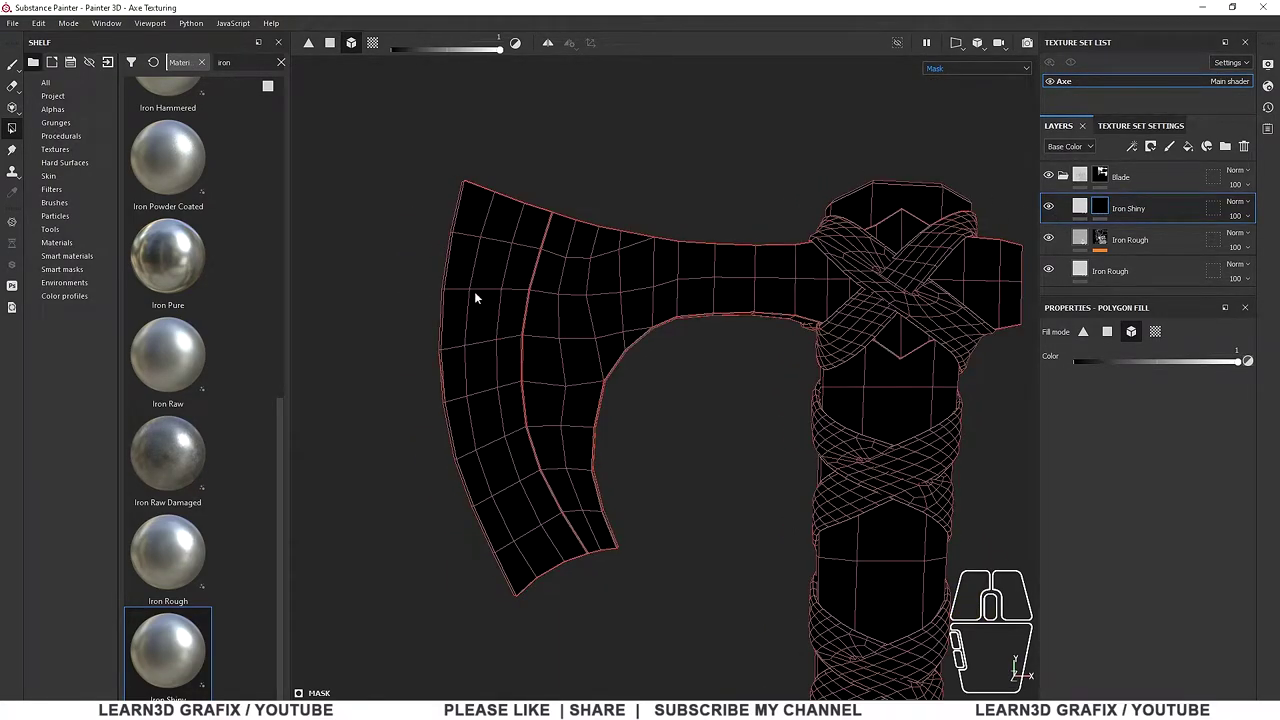
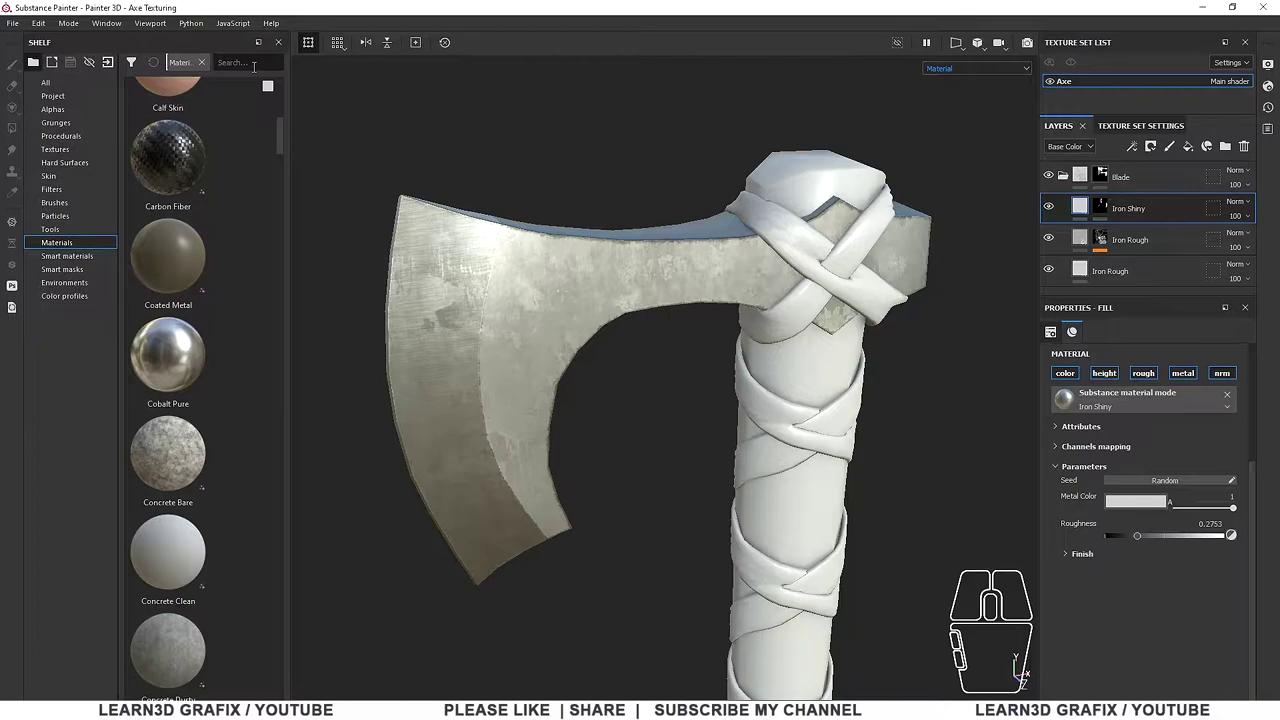
Search the shelf for steel materials
text(steel)
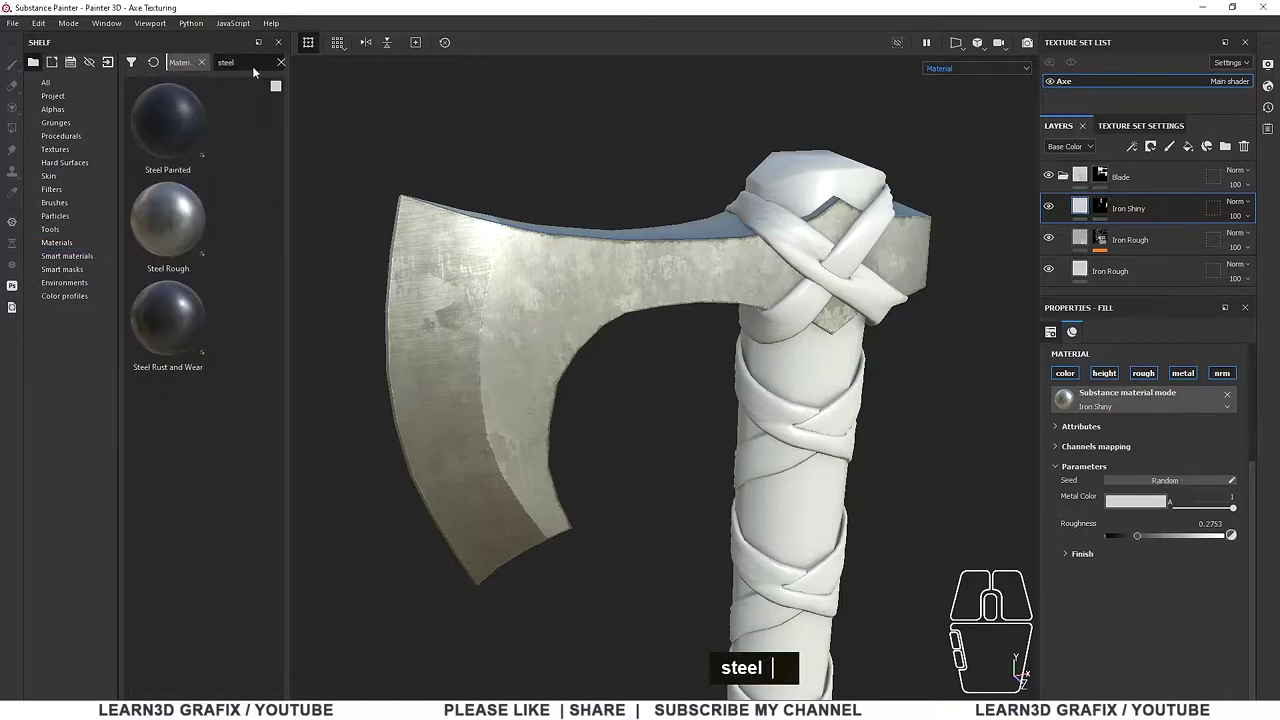
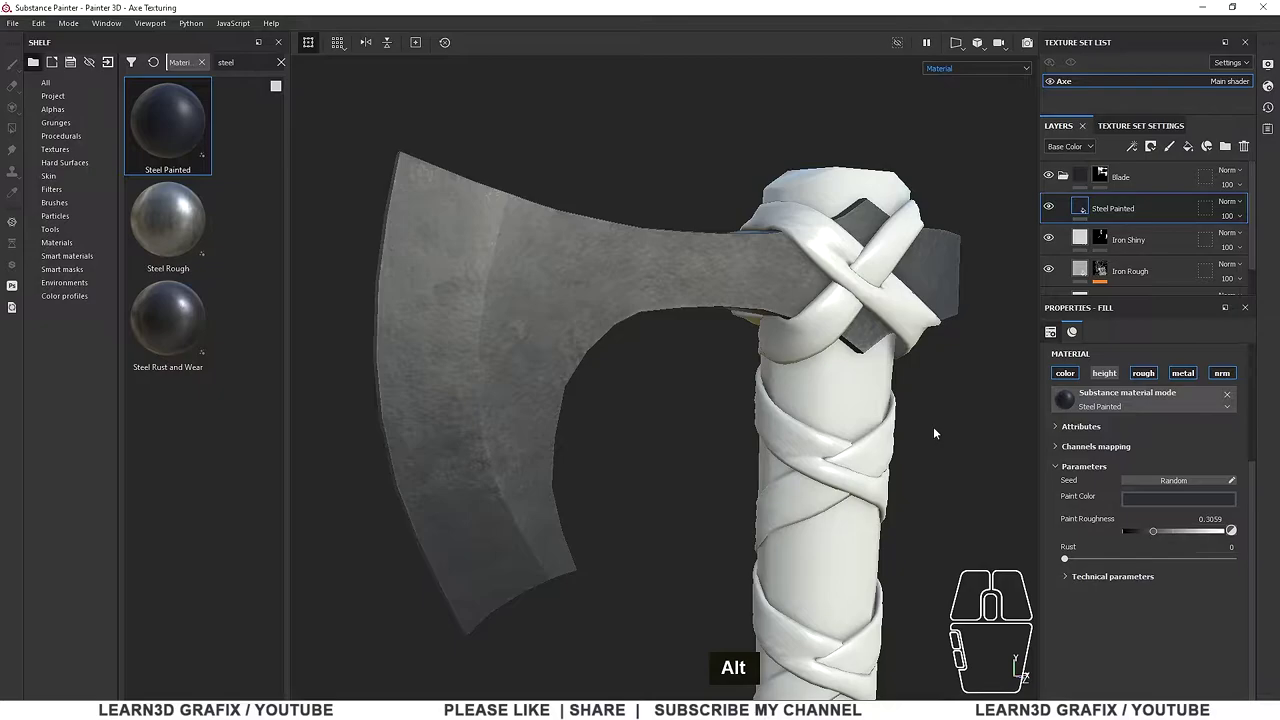
Mask Steel Painted with an inverted Metal Edge Wear generator at wear level 0.78
right_click(1090, 214)
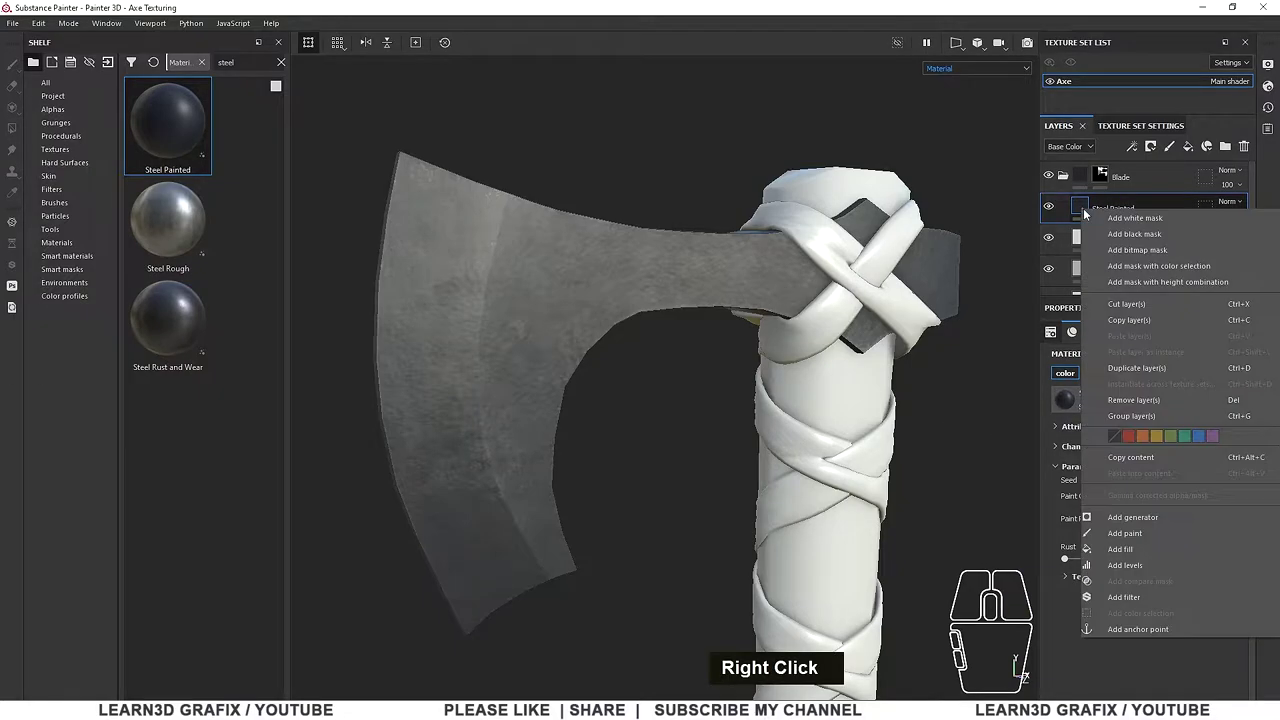
click(1139, 234)
right_click(1107, 214)
click(1168, 434)
click(1201, 363)
click(1188, 481)
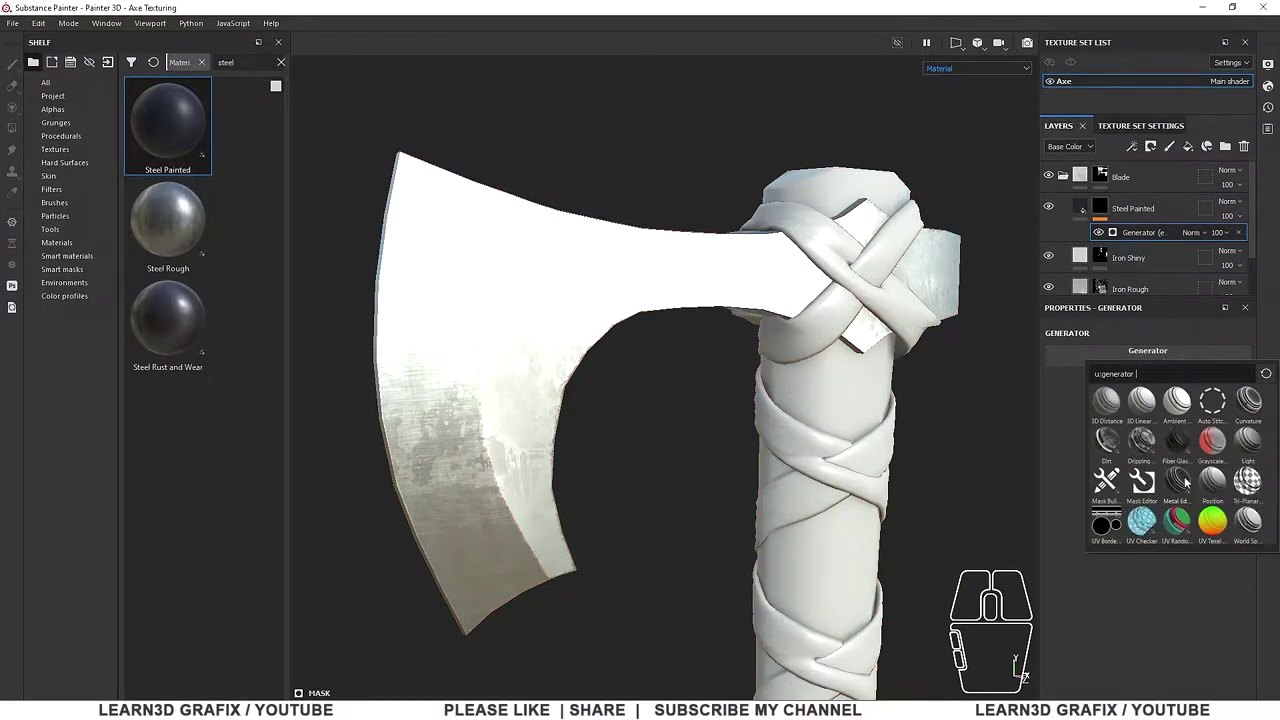
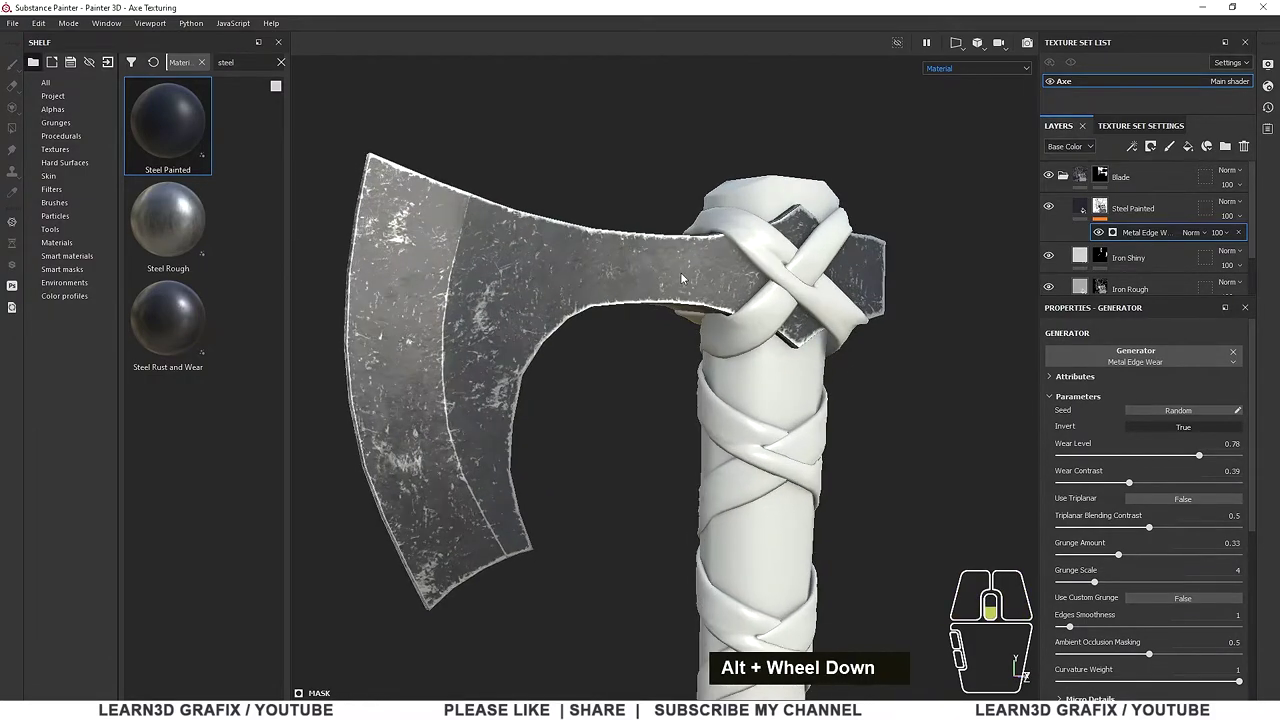
middle_click(672, 279)
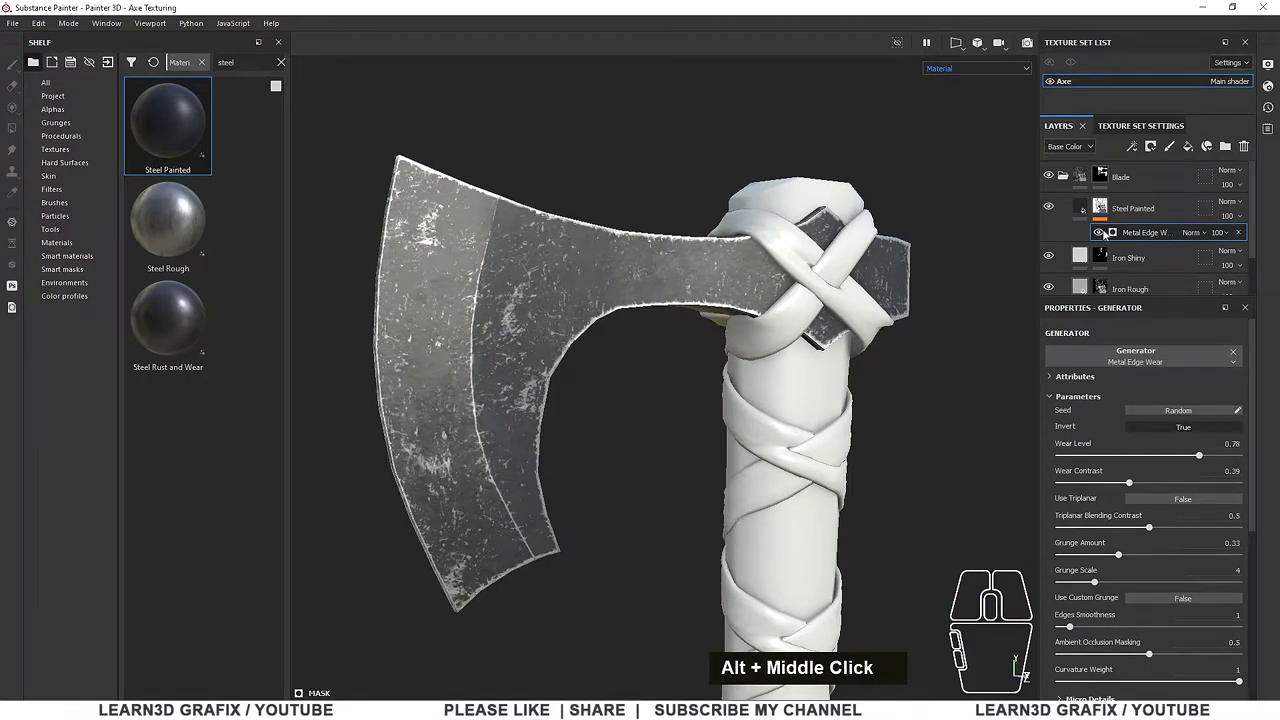
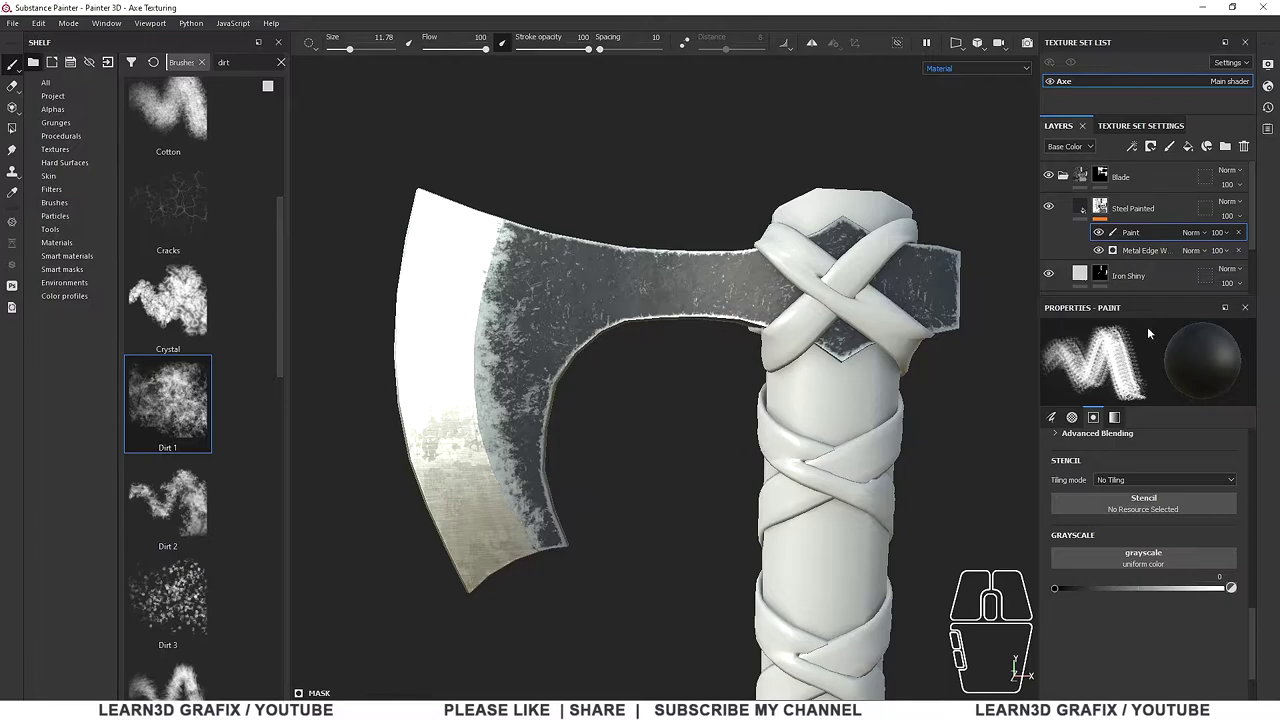
Zoom around the blade edge to check the painted wear, then reselect Steel Painted
scroll(up, 3)
scroll(up, 3)
scroll(down, 3)
scroll(up, 3)
scroll(down, 3)
scroll(down, 3)
scroll(down, 3)
scroll(up, 3)
click(1084, 205)
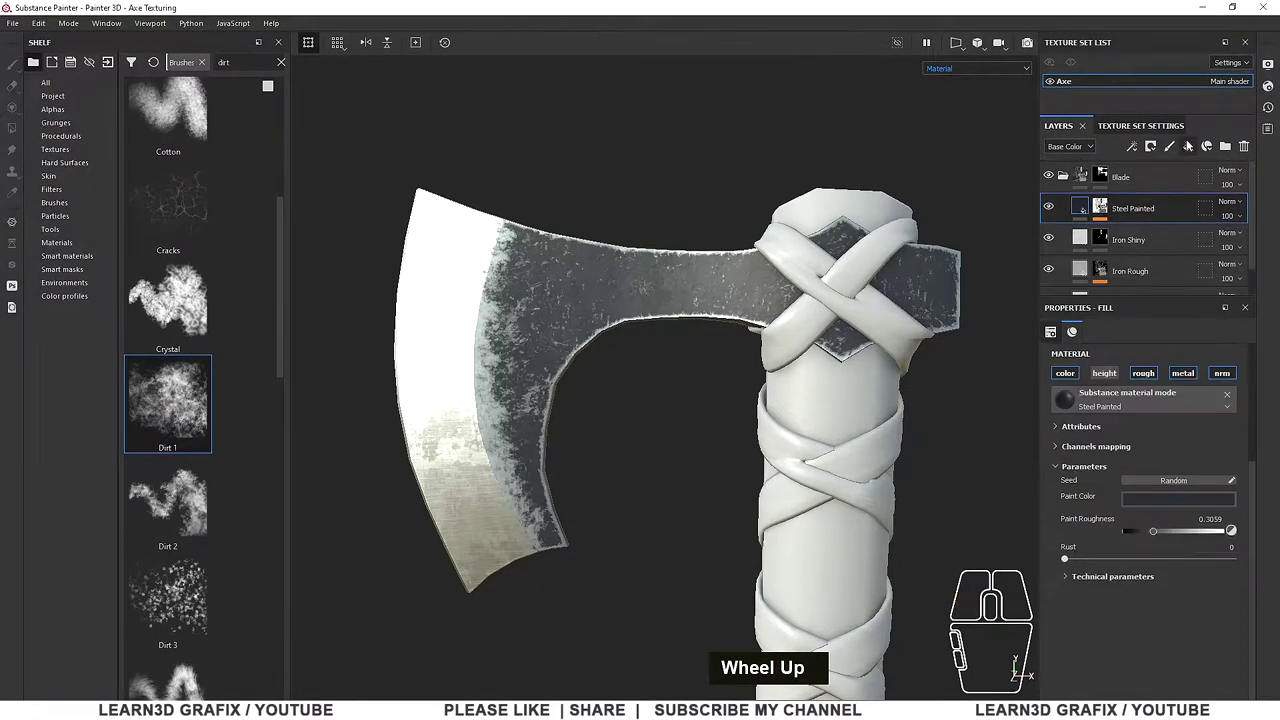
Add a fill layer above Steel Painted and name it Scratches
click(1190, 149)
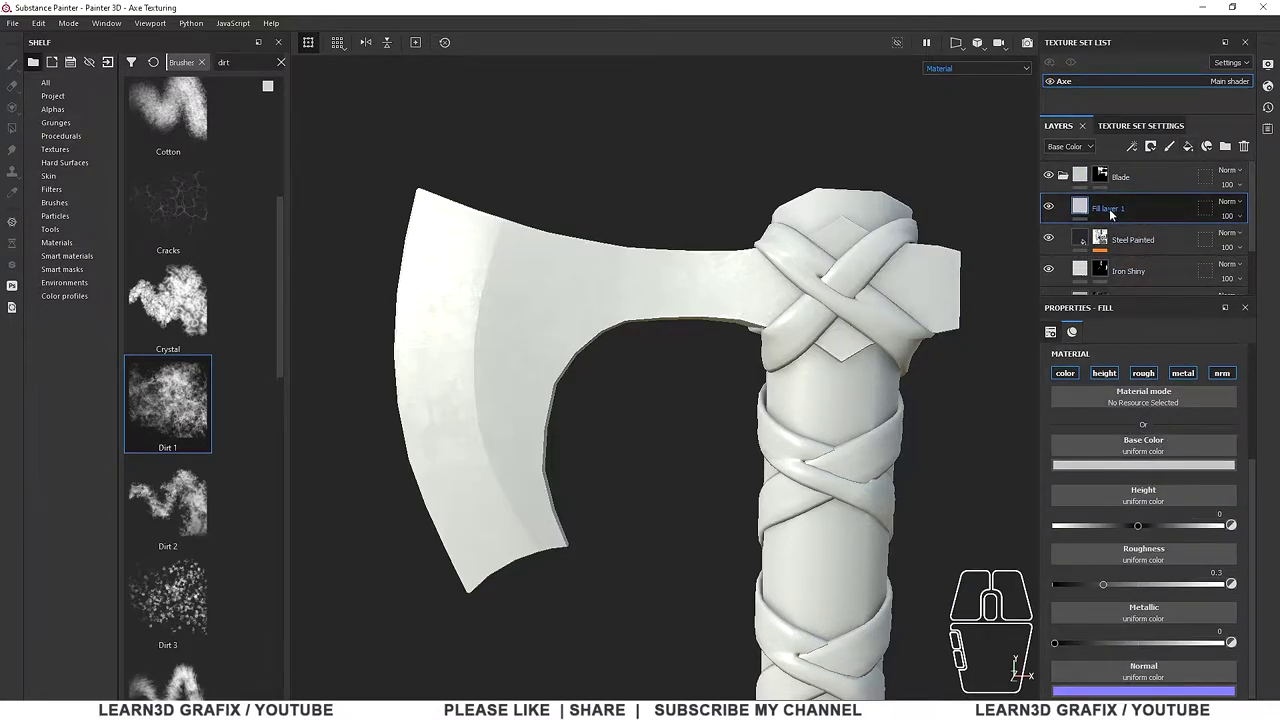
click(1114, 213)
double_click(1114, 213)
text(Capsatches)
key(Return)
Give Scratches a black mask with a fill effect and clear the shelf search
right_click(1088, 209)
click(1146, 235)
right_click(1108, 211)
click(1184, 461)
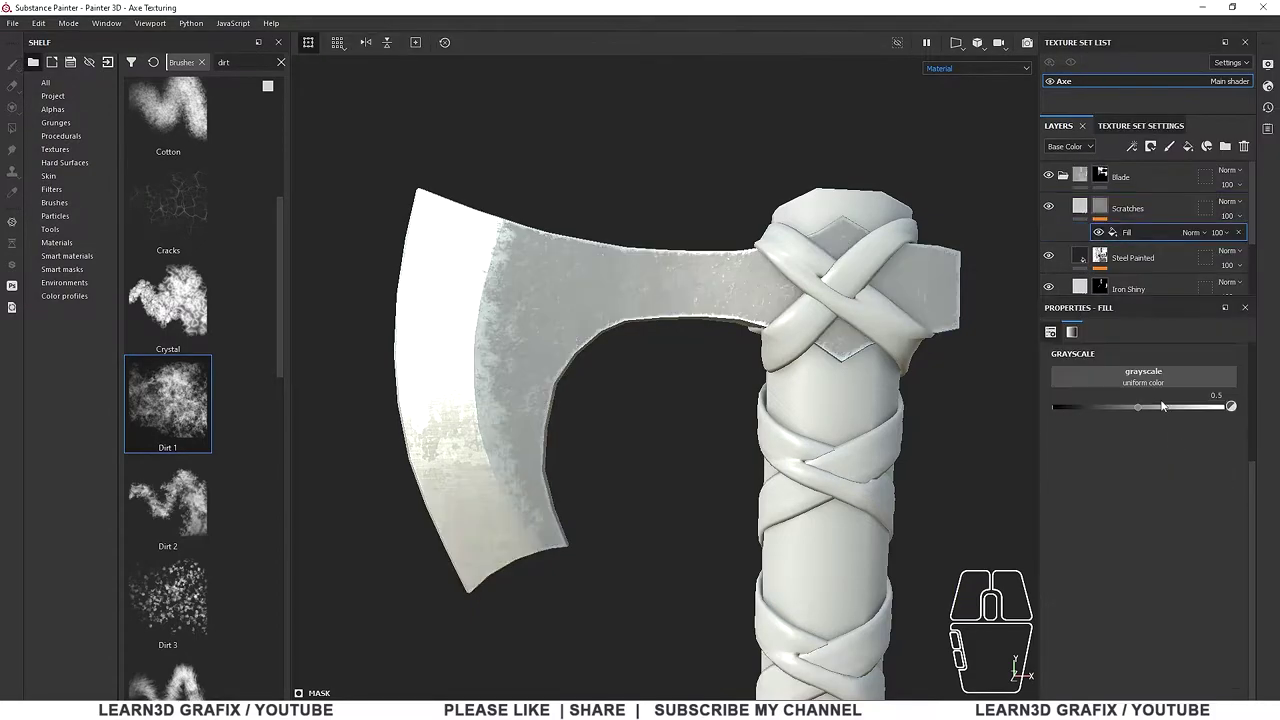
drag(287, 237, 272, 126)
click(288, 71)
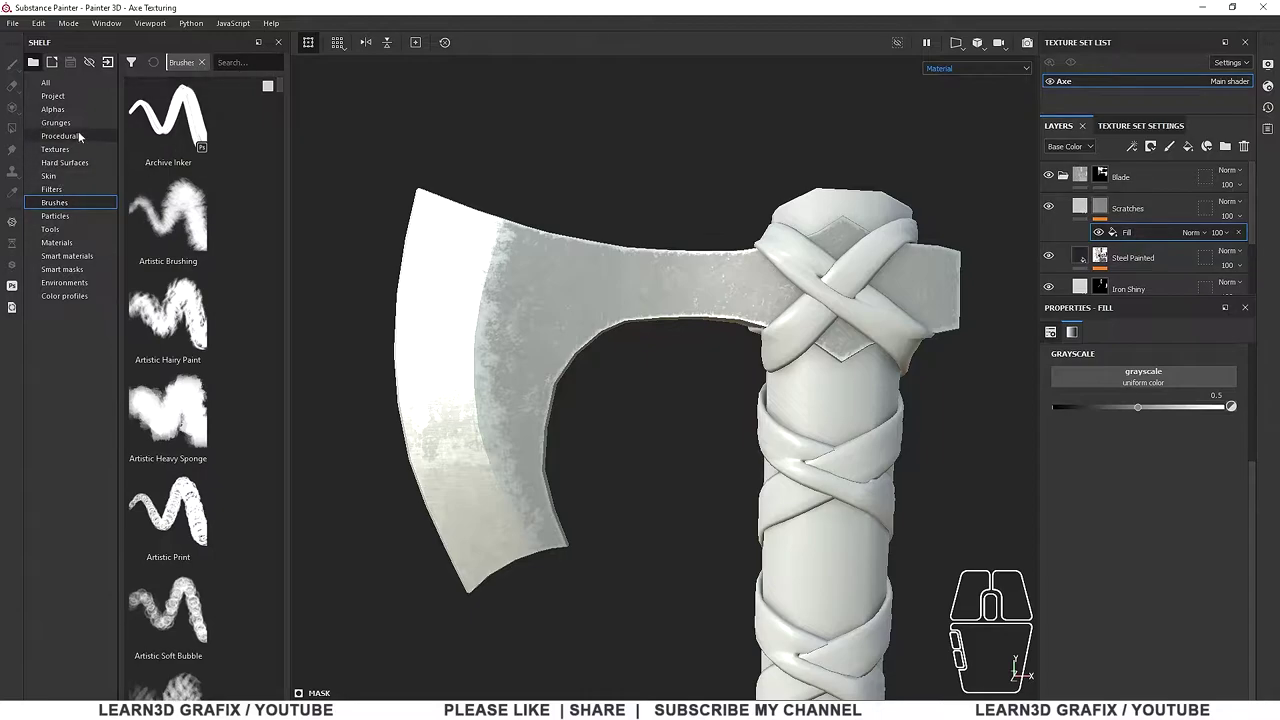
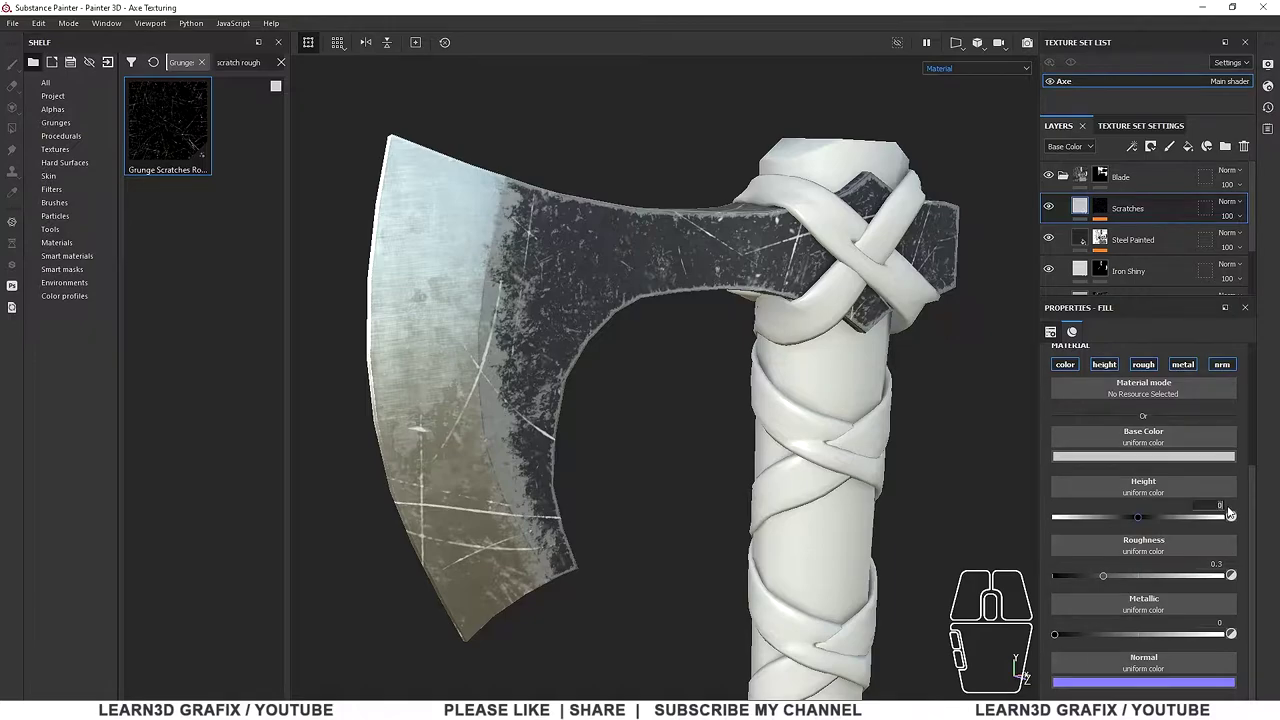
Set the scratches' Height to -0.05 so they sit slightly recessed in the blade
text(-0.05)
key(Return)
scroll(up, 3)
scroll(down, 3)
drag(636, 388, 626, 376)
Inside the Scratches mask, scale the grunge pattern up to UV Scale 1.78 and add a little scratch blur
click(1109, 212)
click(1137, 232)
scroll(up, 3)
scroll(up, 3)
click(1133, 435)
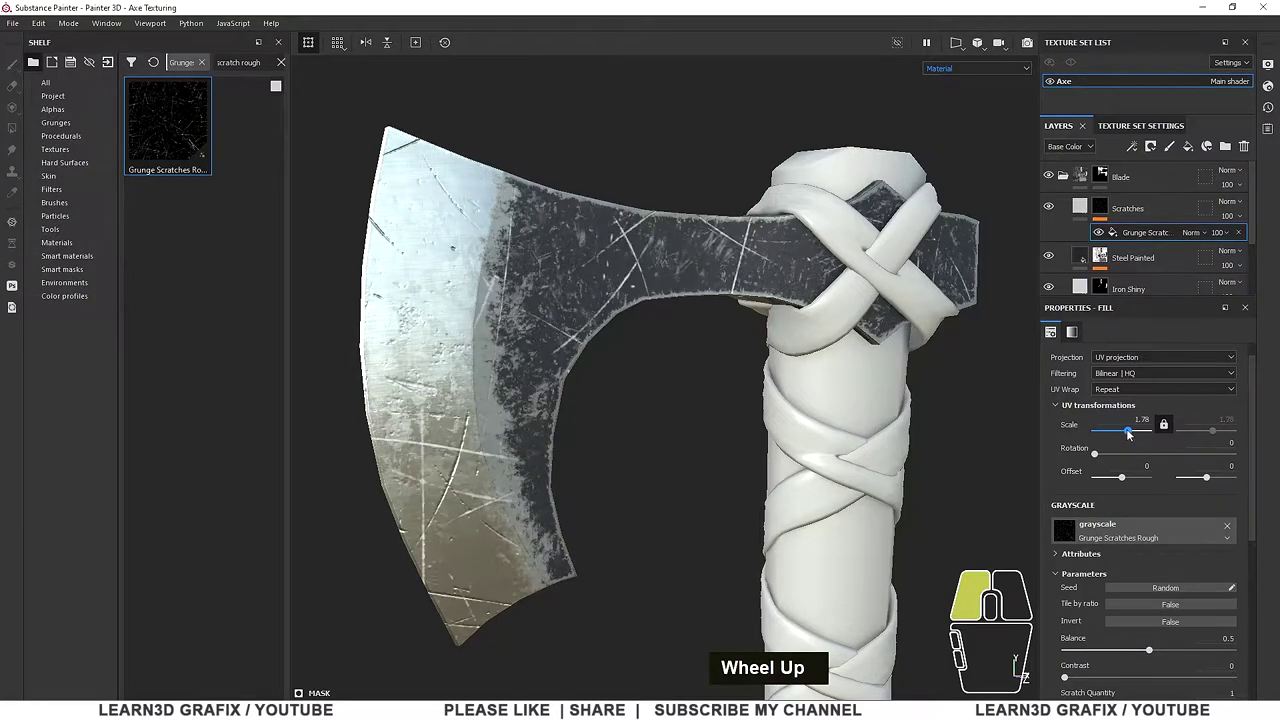
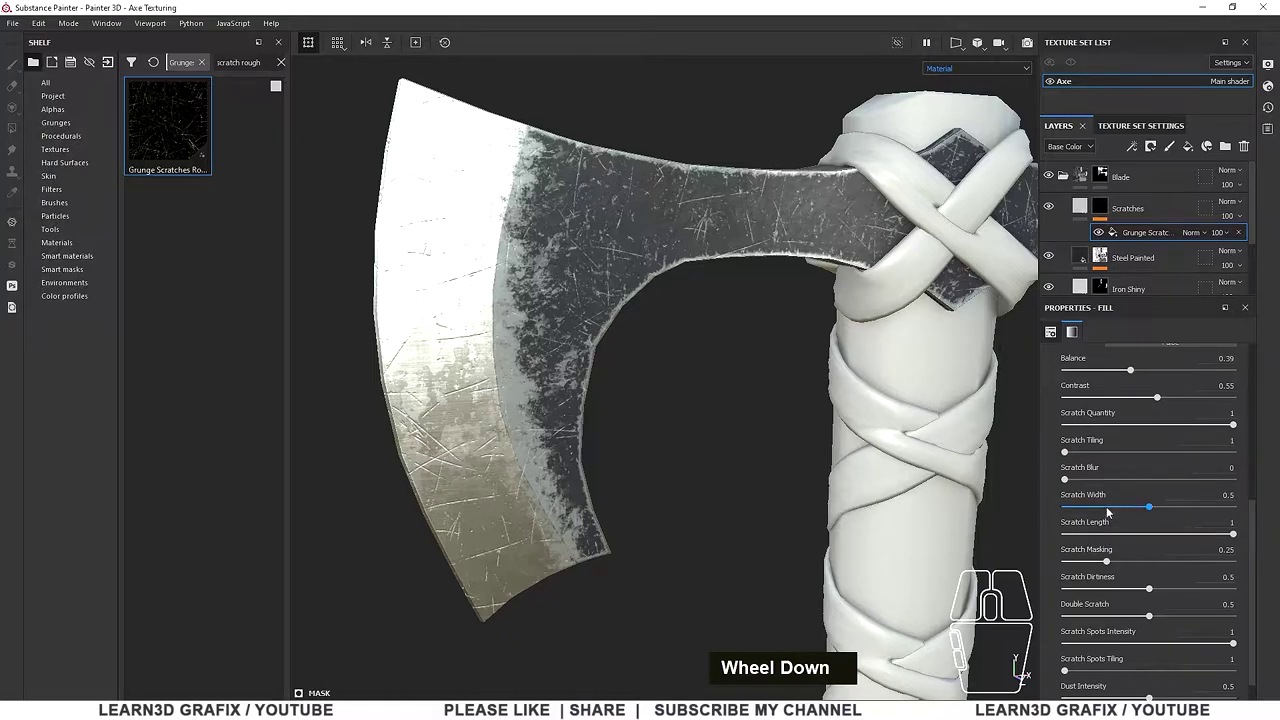
click(1069, 481)
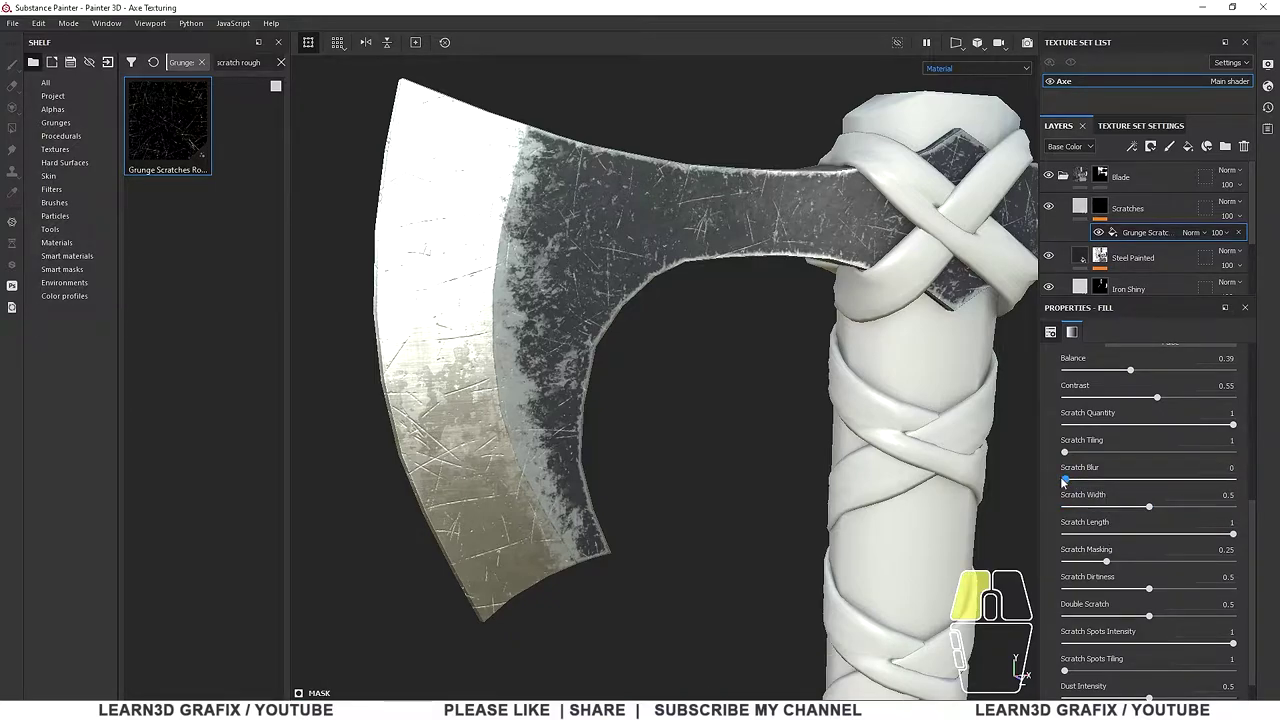
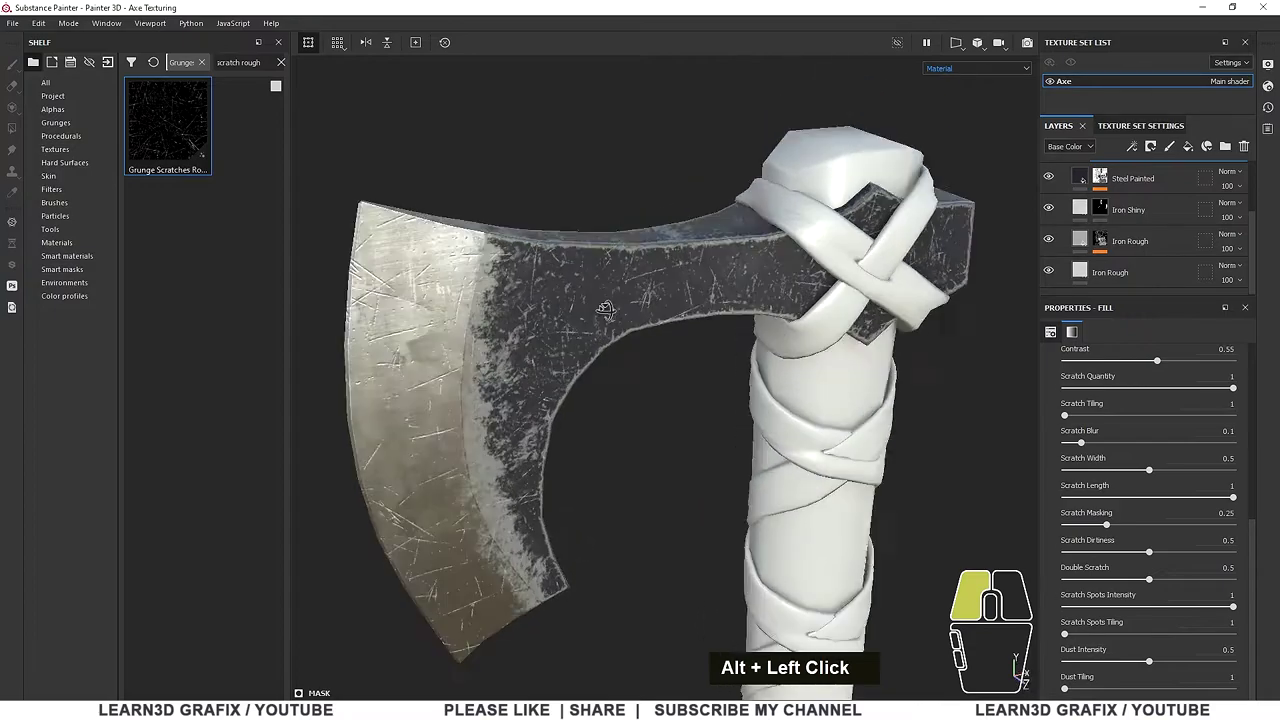
Collapse the Blade folder in the layer stack to make room for the handle layers
scroll(up, 3)
scroll(up, 3)
scroll(up, 3)
click(1068, 176)
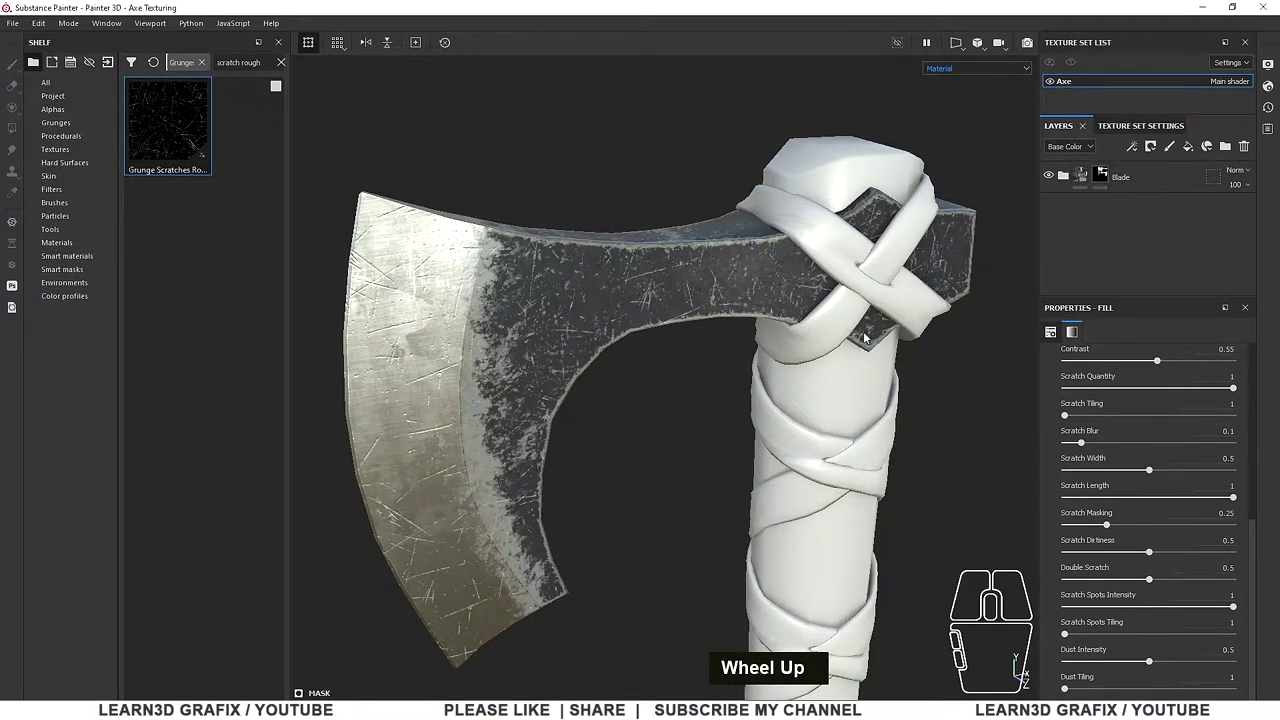
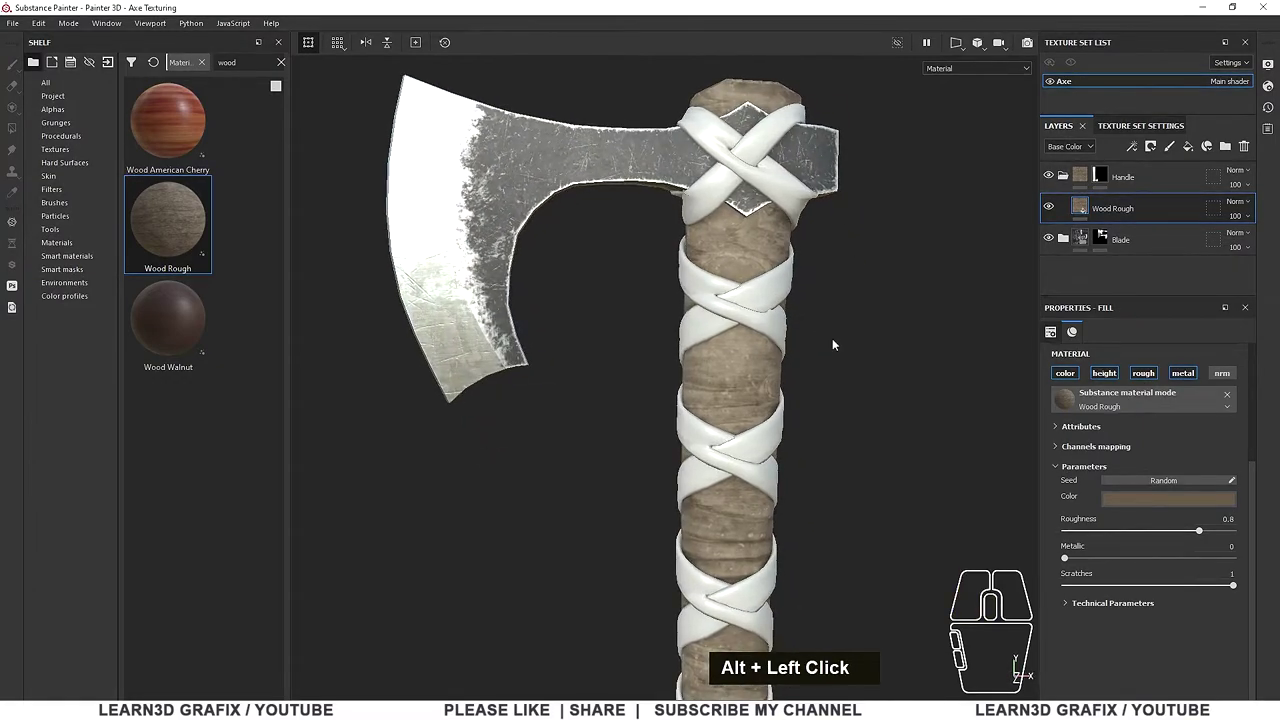
Shift the Wood Rough fill's second UV Offset so the grain sits differently along the handle
scroll(up, 3)
click(1229, 538)
click(1109, 541)
click(1186, 542)
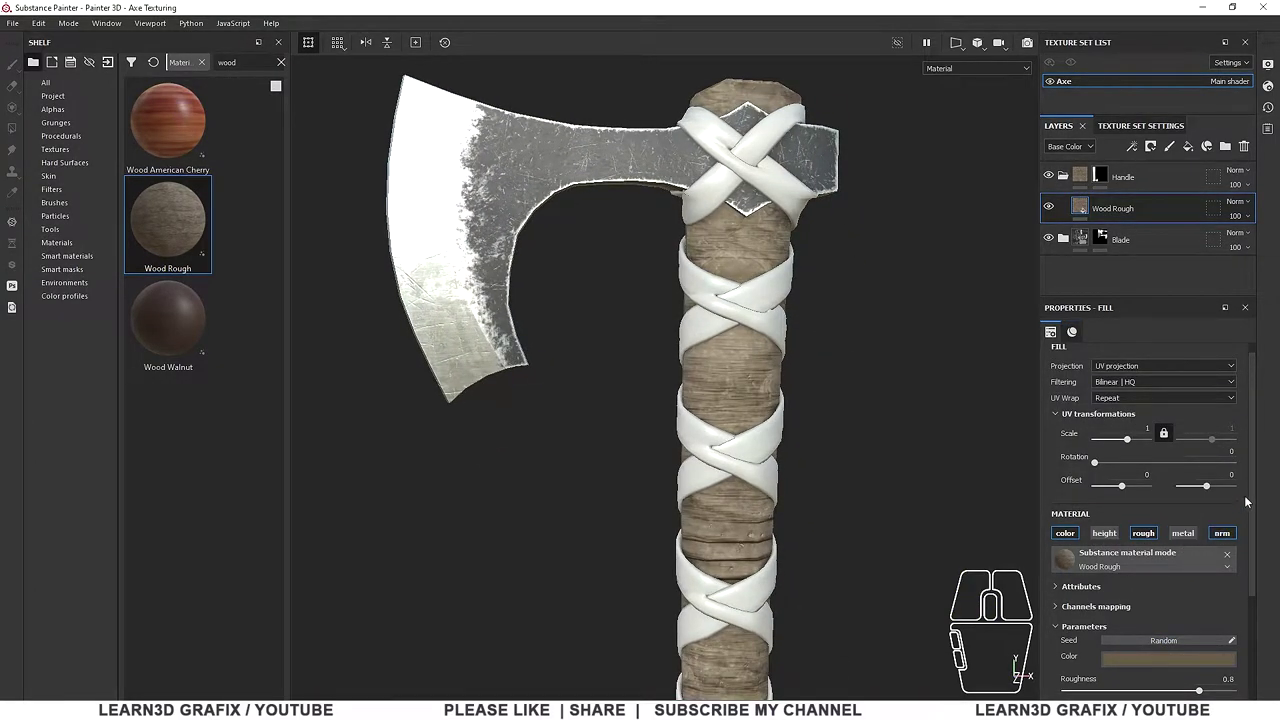
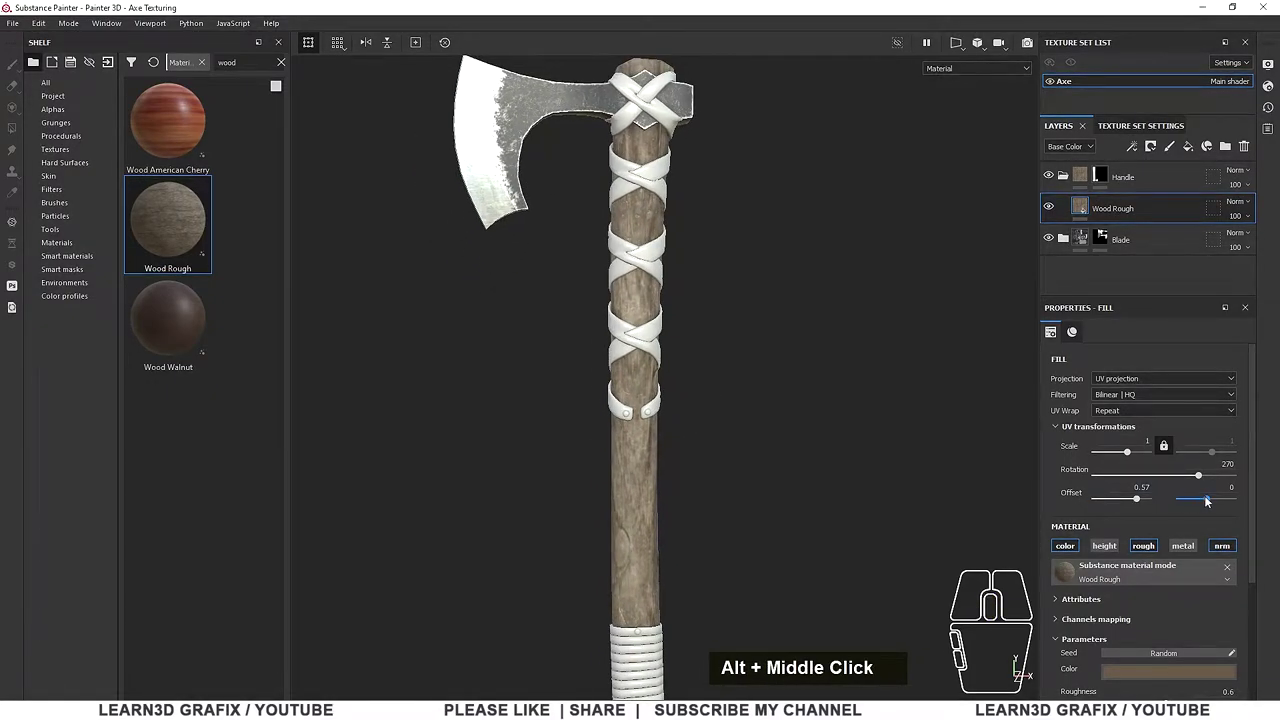
Tweak both UV Offset sliders of the wood grain and review the handle folder's new layers
drag(1209, 500, 1209, 498)
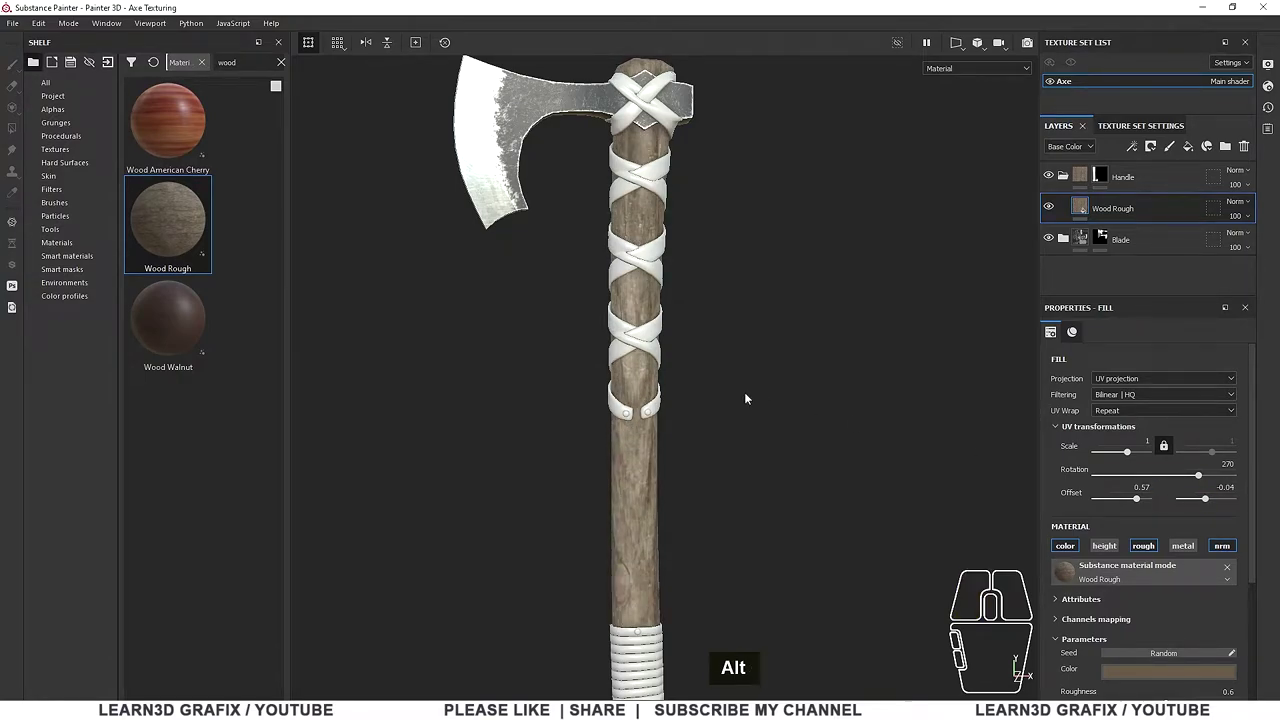
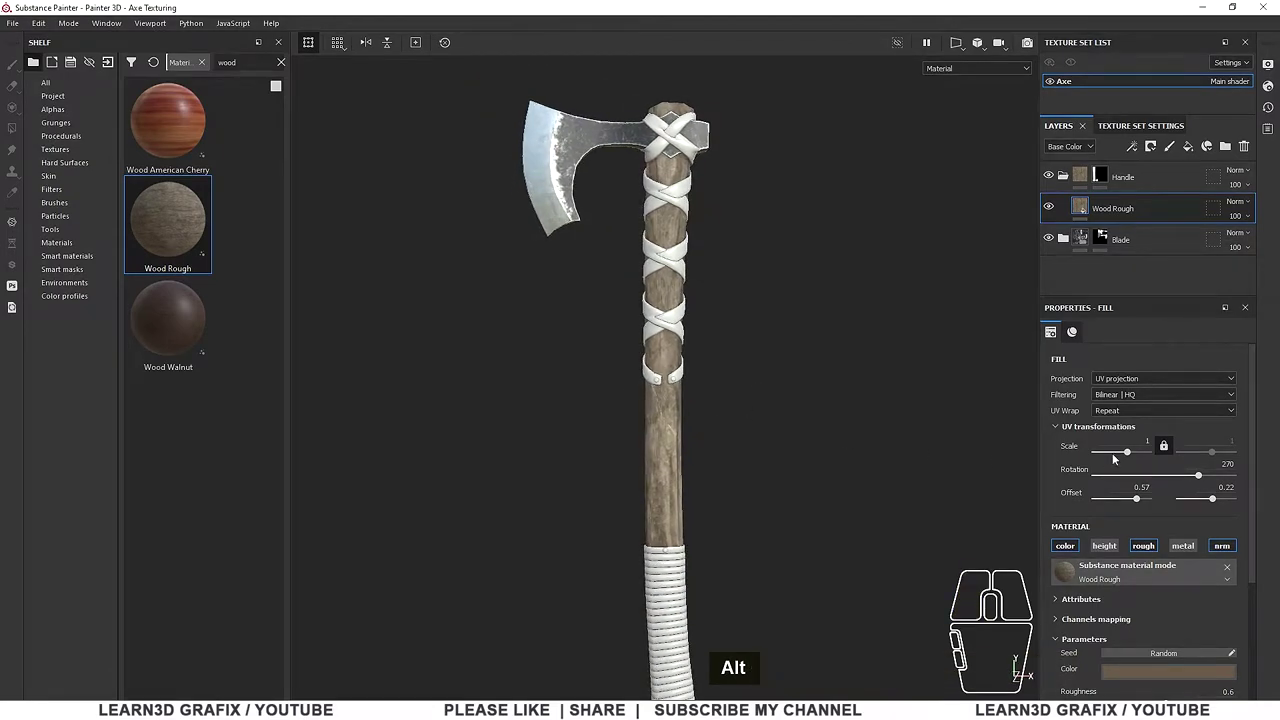
click(1143, 502)
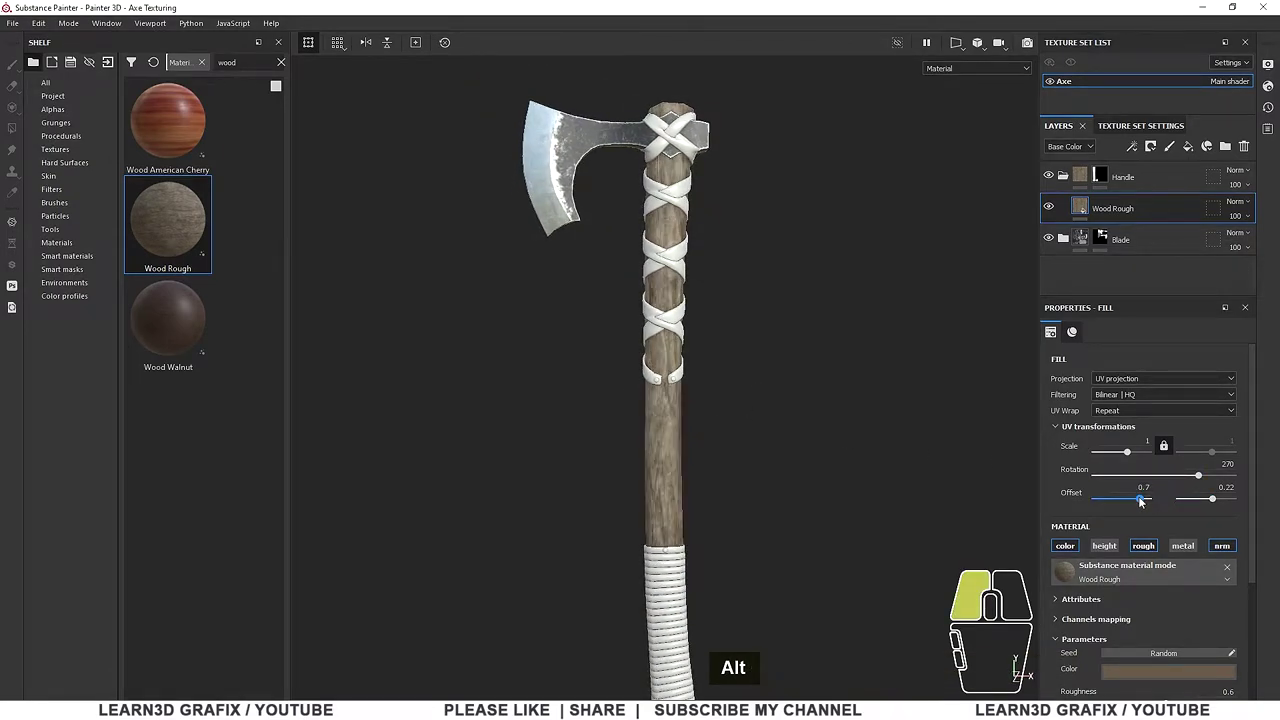
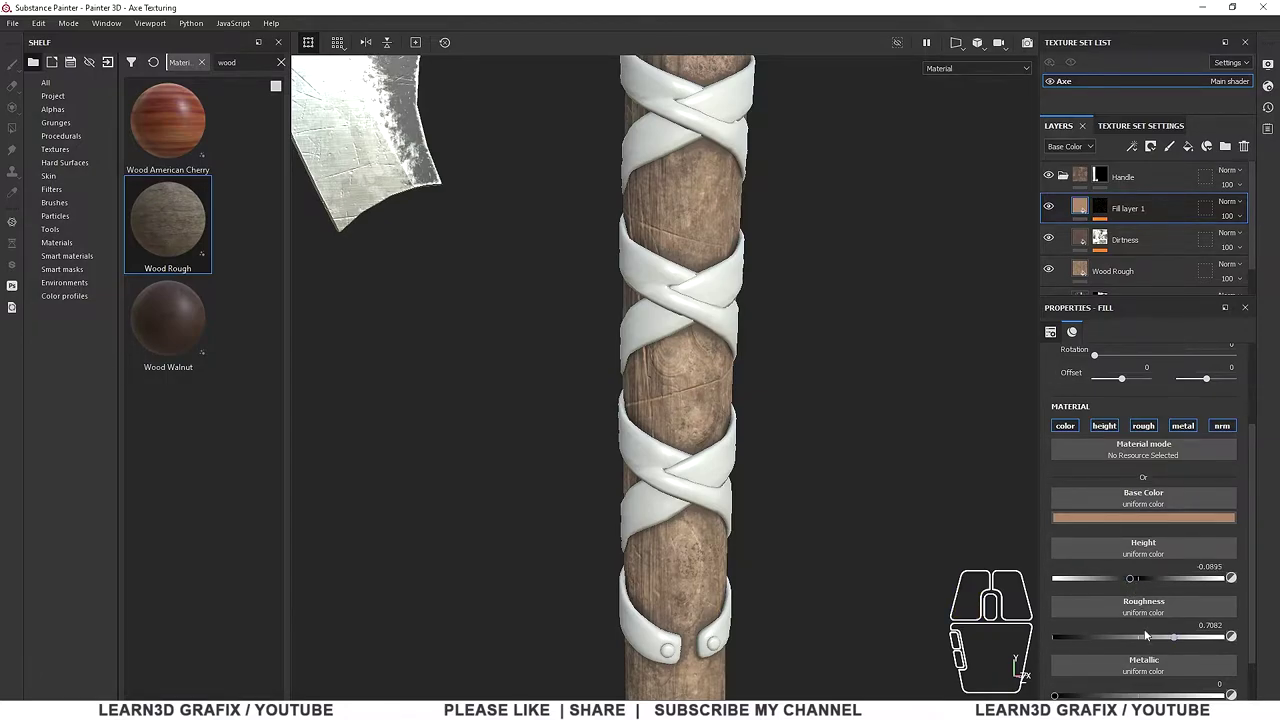
drag(1177, 643, 1199, 642)
scroll(down, 3)
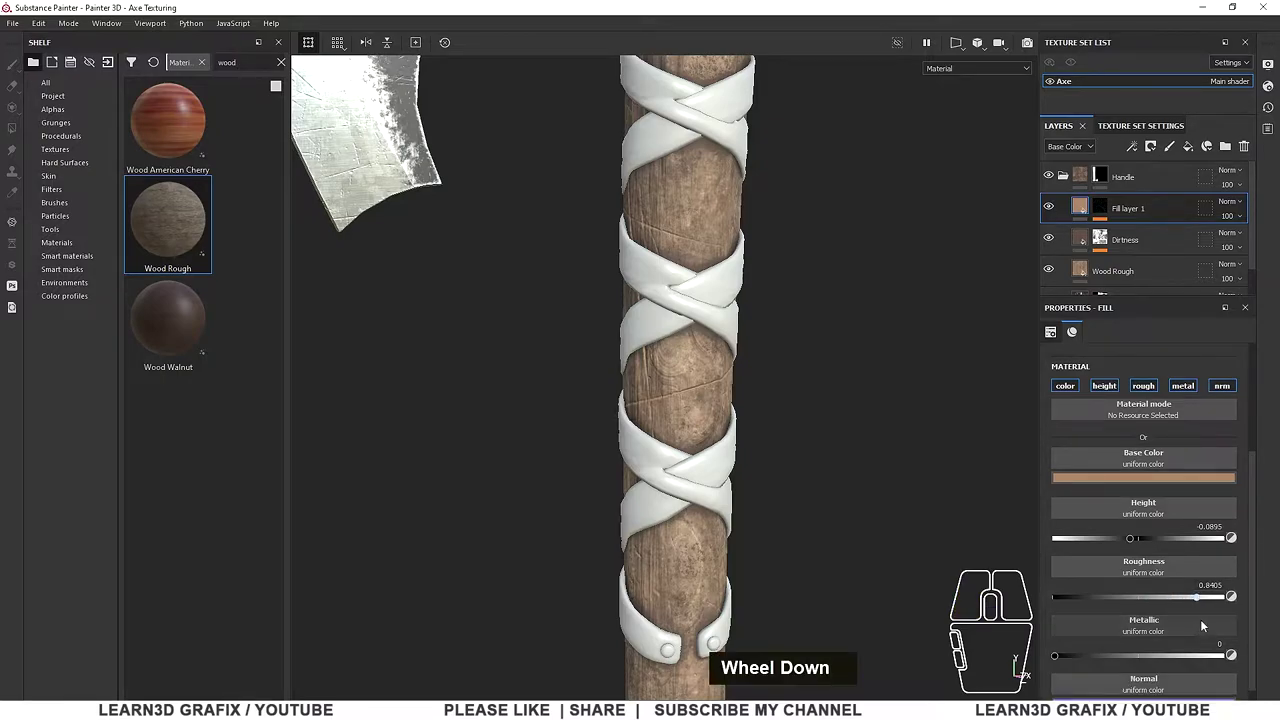
scroll(down, 3)
scroll(up, 3)
scroll(up, 3)
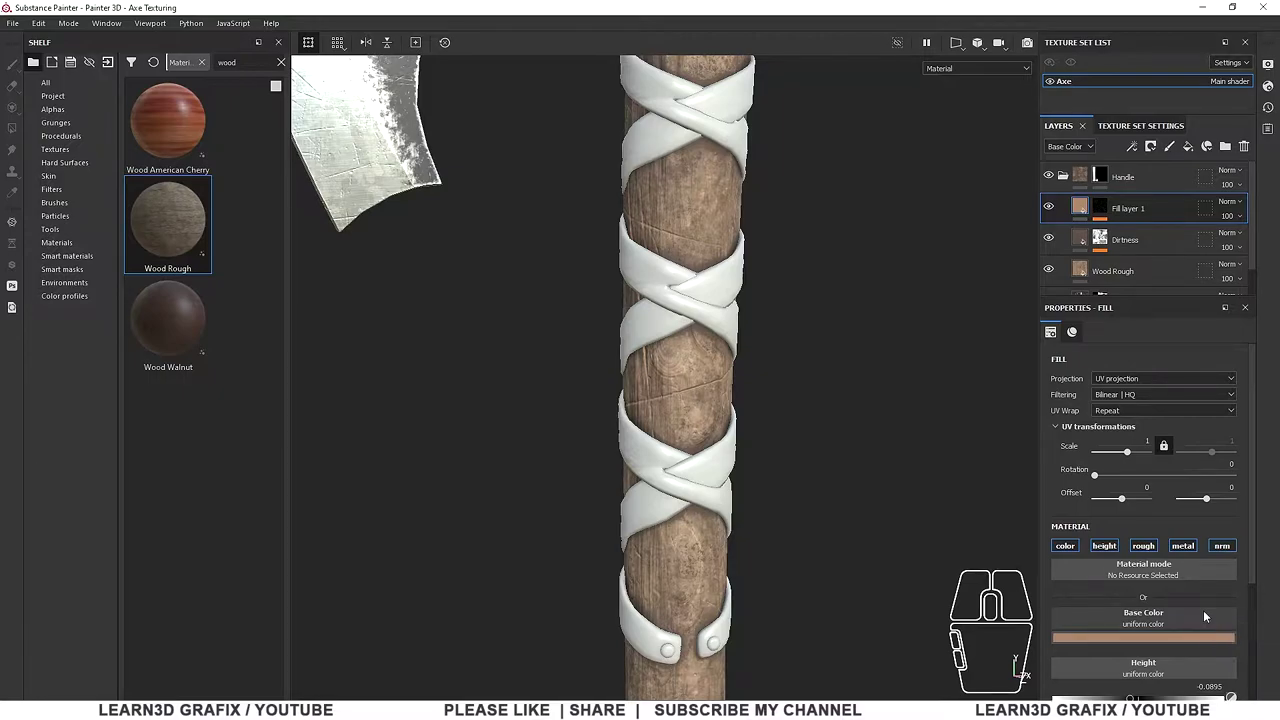
Select the Grunge Scratches Rough inside Fill layer 1's mask and inspect the handle up close
click(1107, 212)
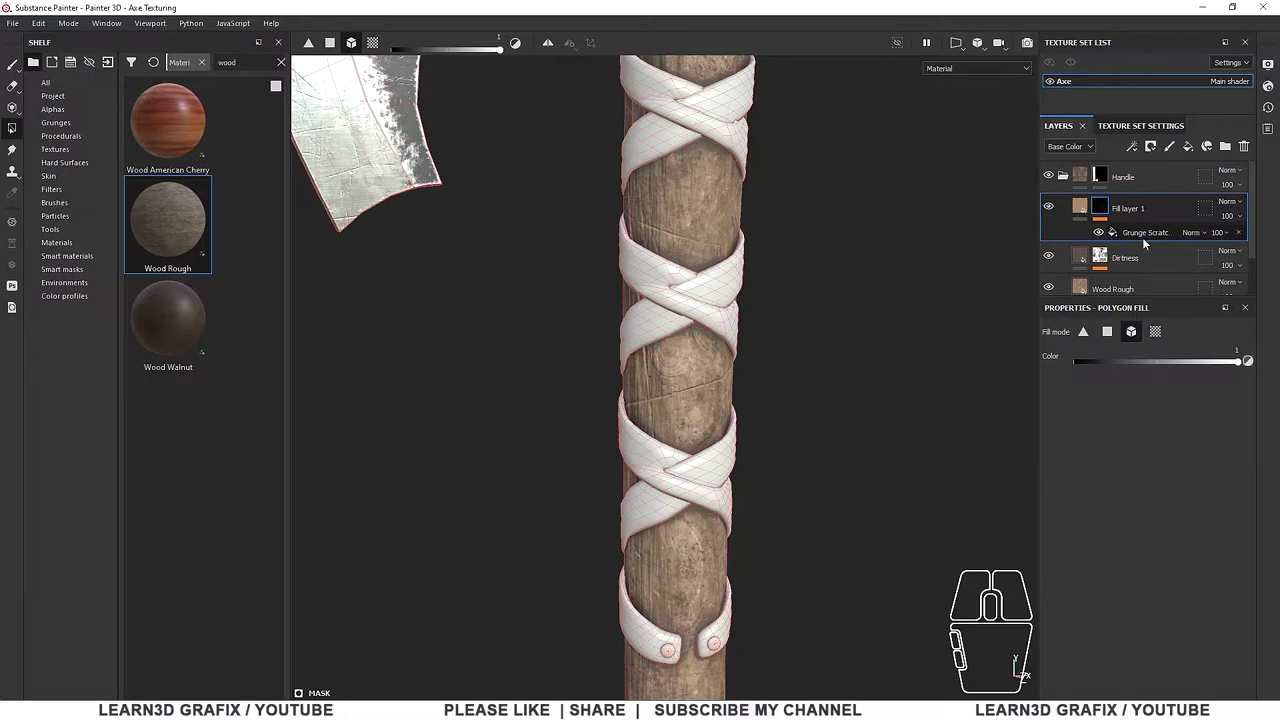
click(1147, 238)
scroll(up, 3)
click(812, 338)
middle_click(749, 293)
scroll(down, 3)
click(710, 276)
middle_click(743, 300)
scroll(down, 3)
scroll(up, 3)
scroll(down, 3)
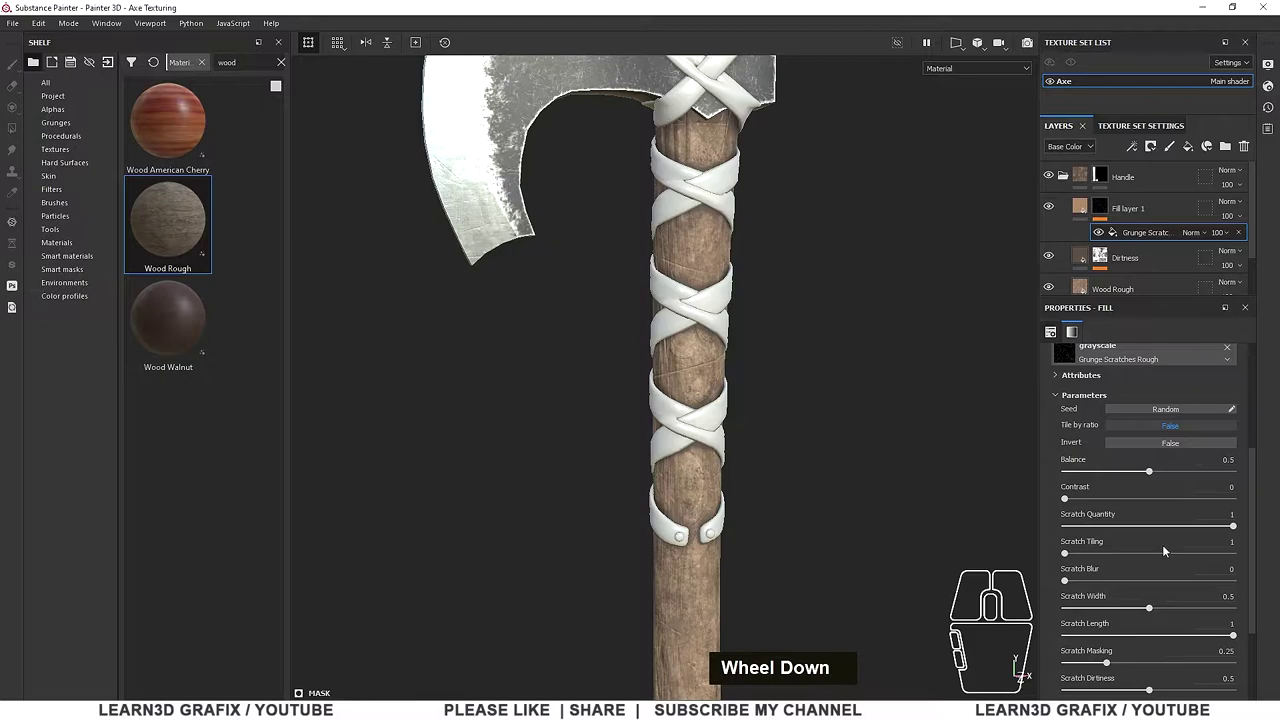
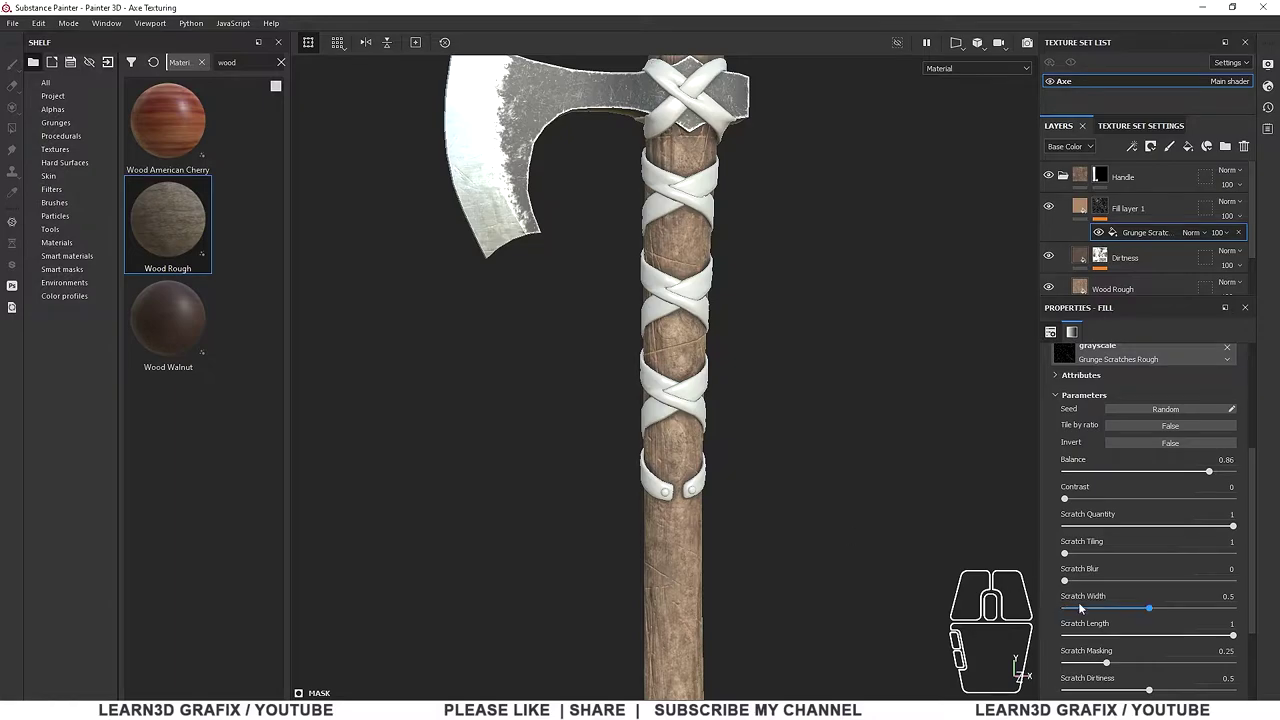
Raise the grunge Balance to 0.86 and switch the viewport to show only the Mask
drag(1069, 584, 1084, 584)
scroll(down, 3)
click(980, 75)
click(970, 162)
Set Scratch Blur to 0.02 and thin the scratch Width down to 0.09
drag(1087, 582, 1074, 589)
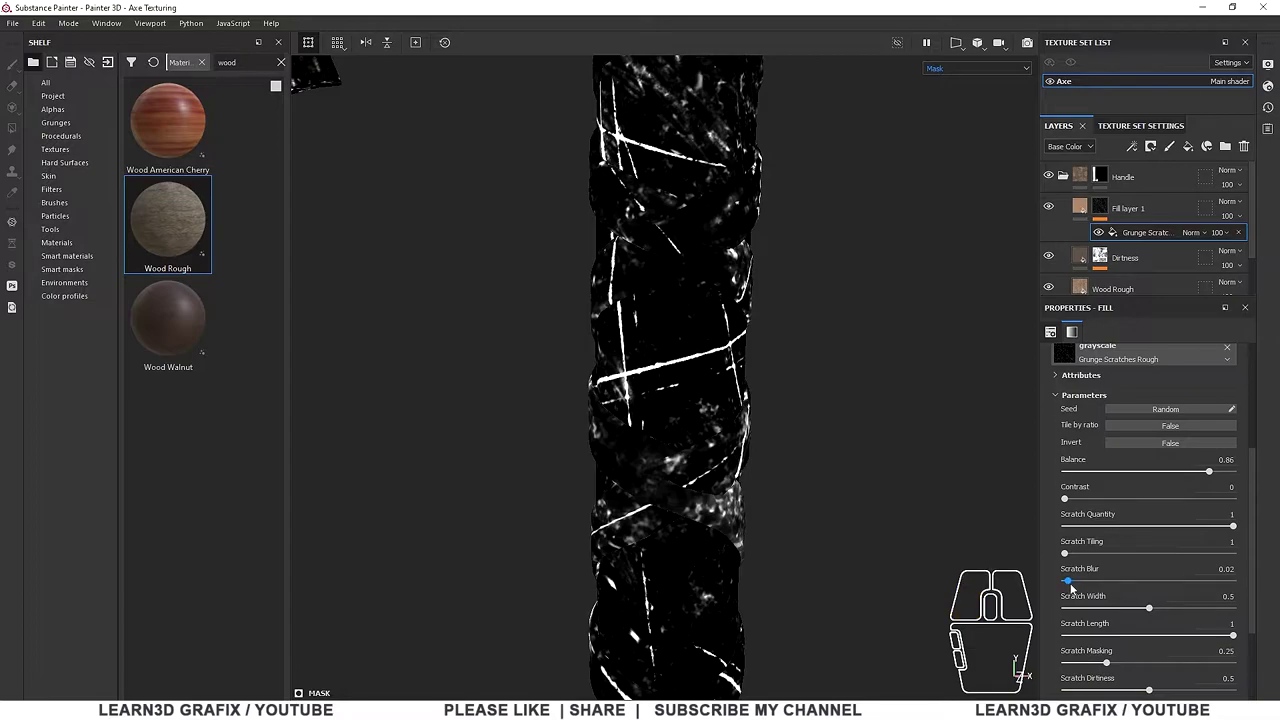
scroll(down, 3)
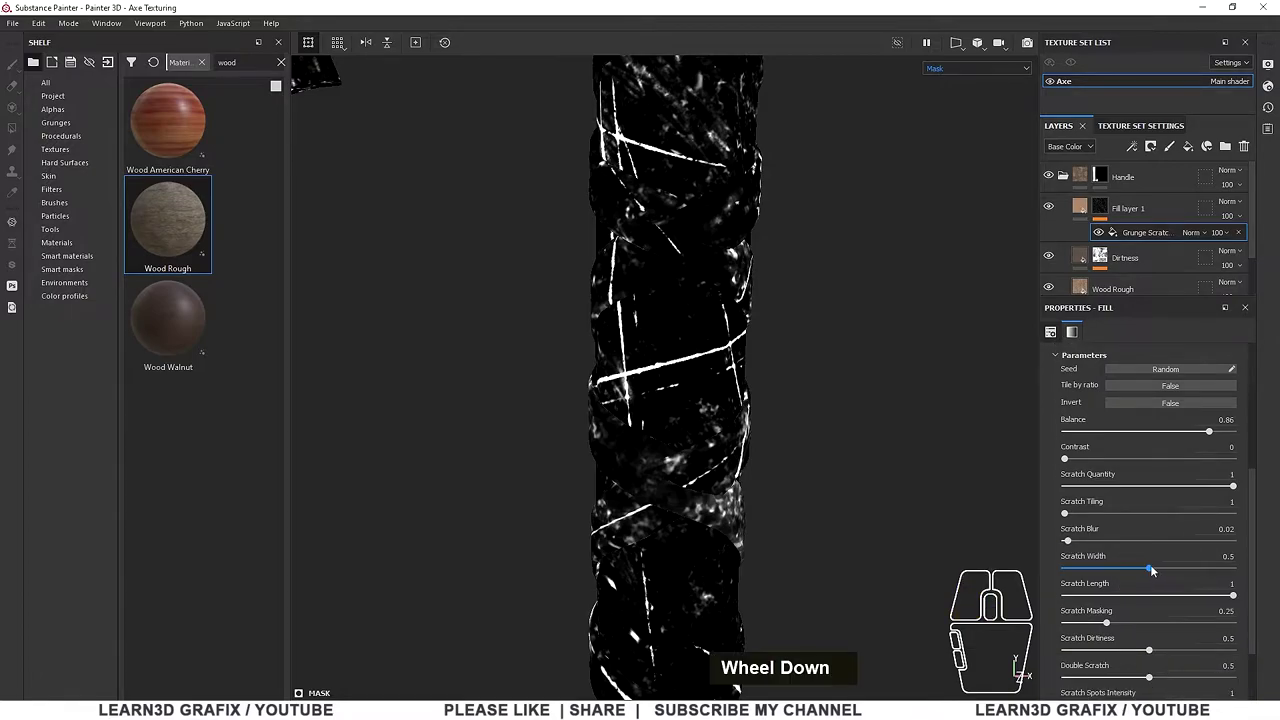
drag(1154, 569, 1083, 576)
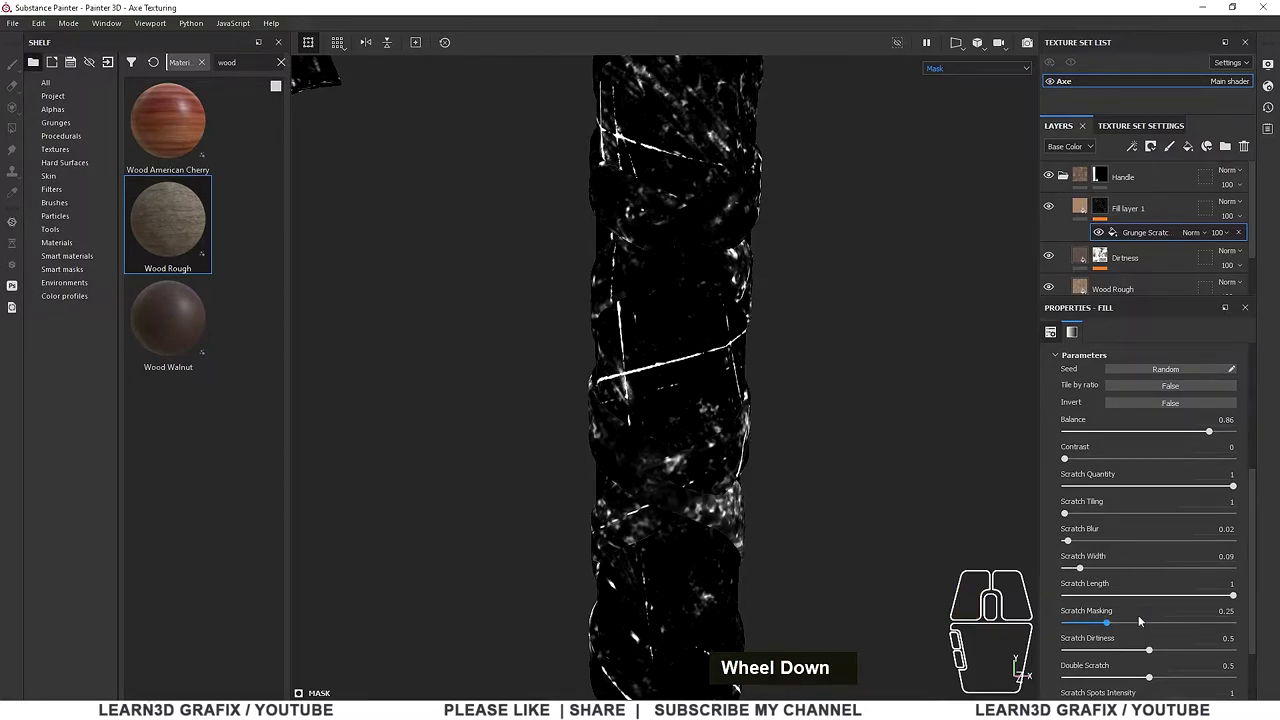
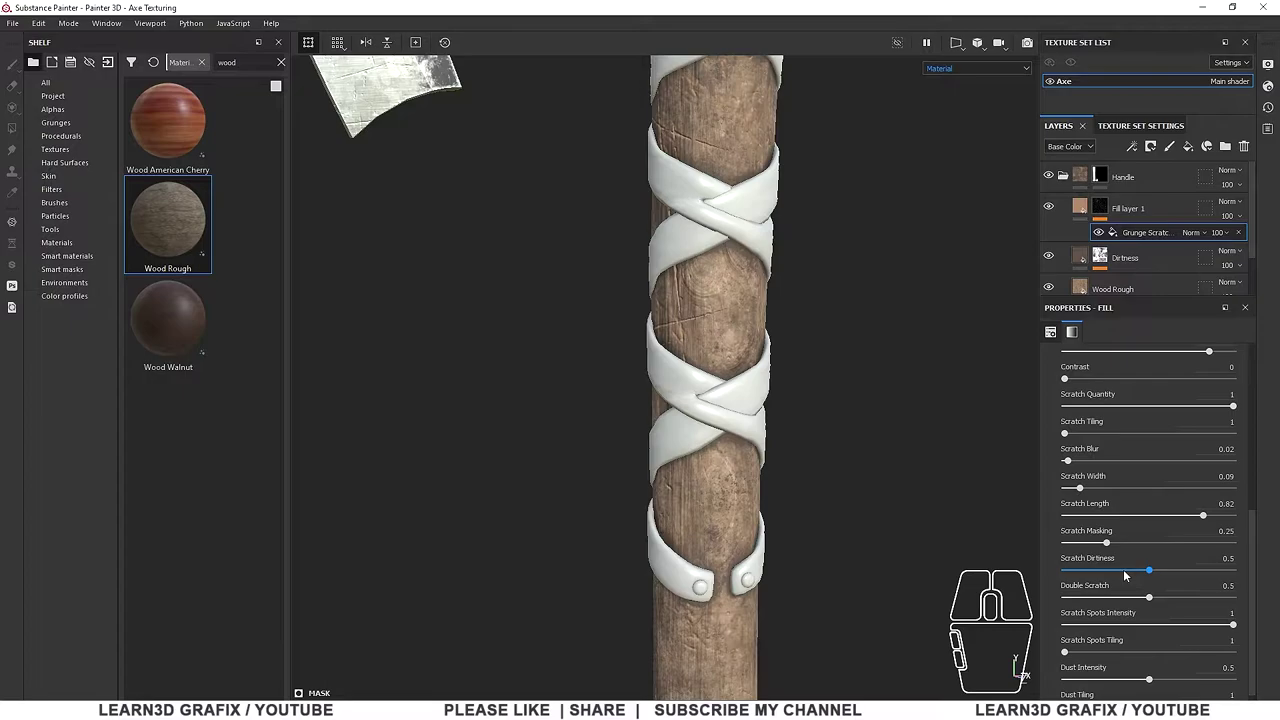
Lower the lower grunge parameters to 0.4 and 0.15 for fewer, fainter scratches
drag(1153, 573, 1137, 577)
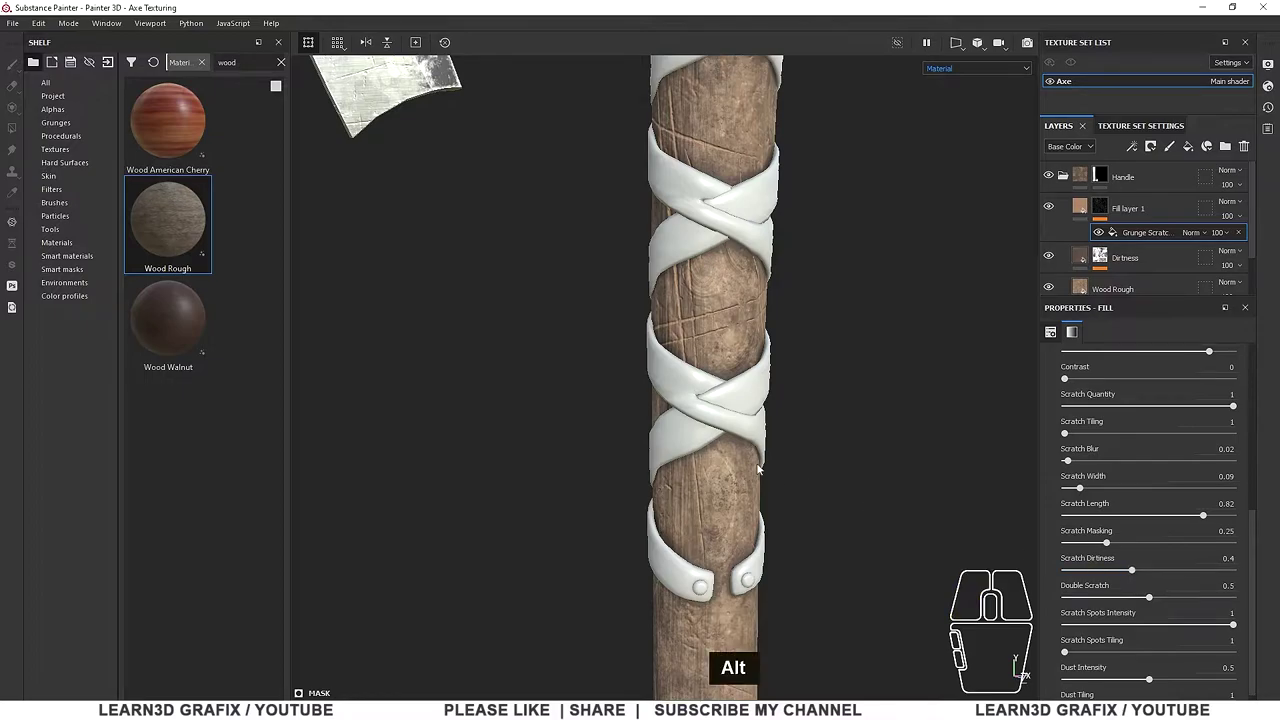
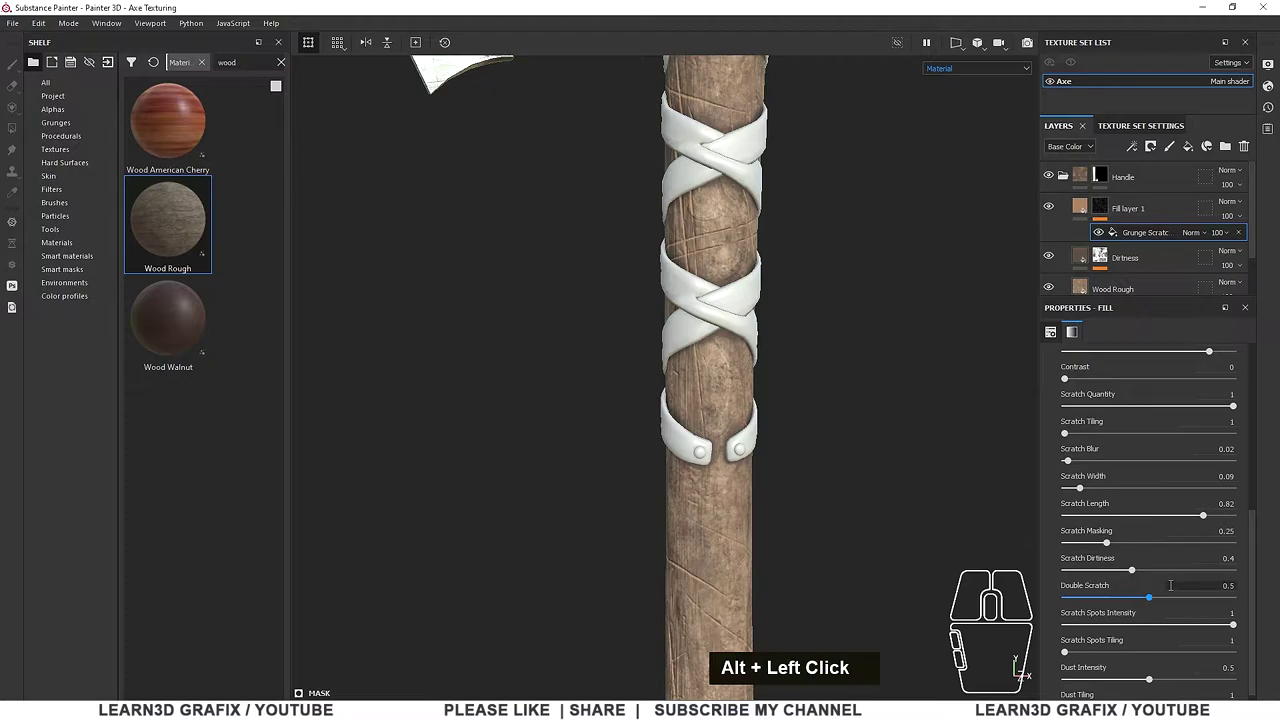
drag(1149, 601, 1092, 600)
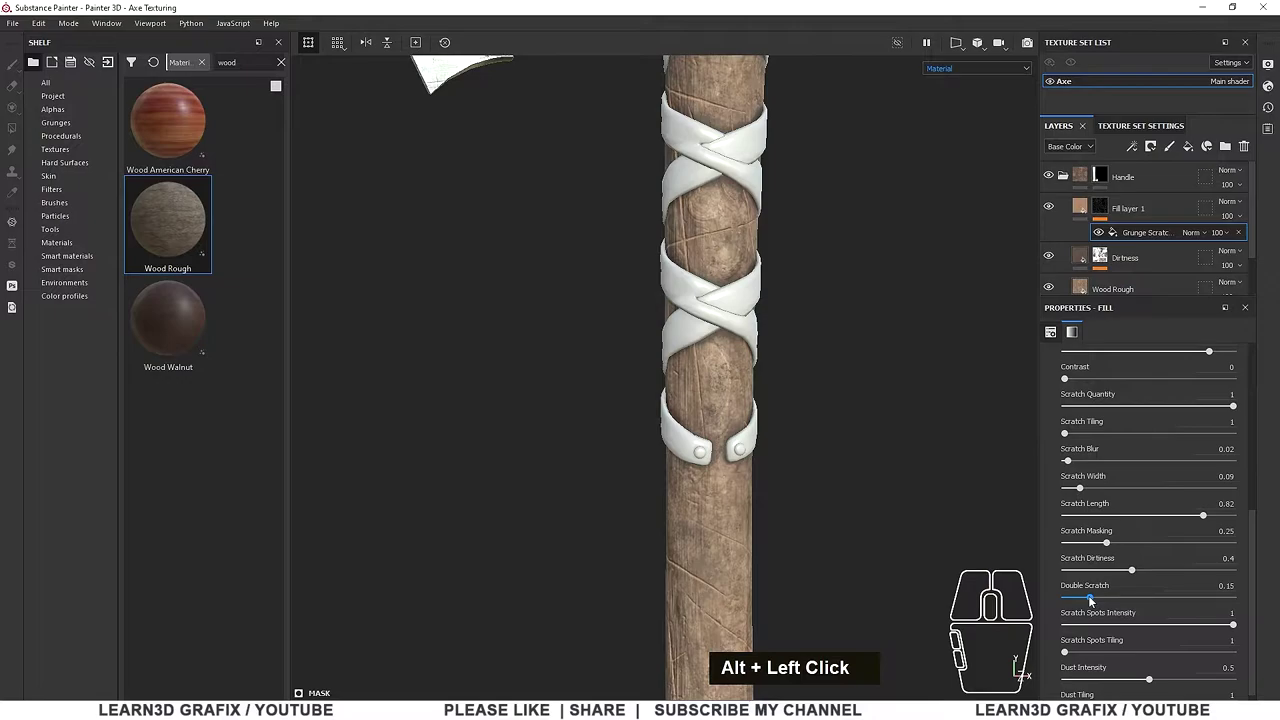
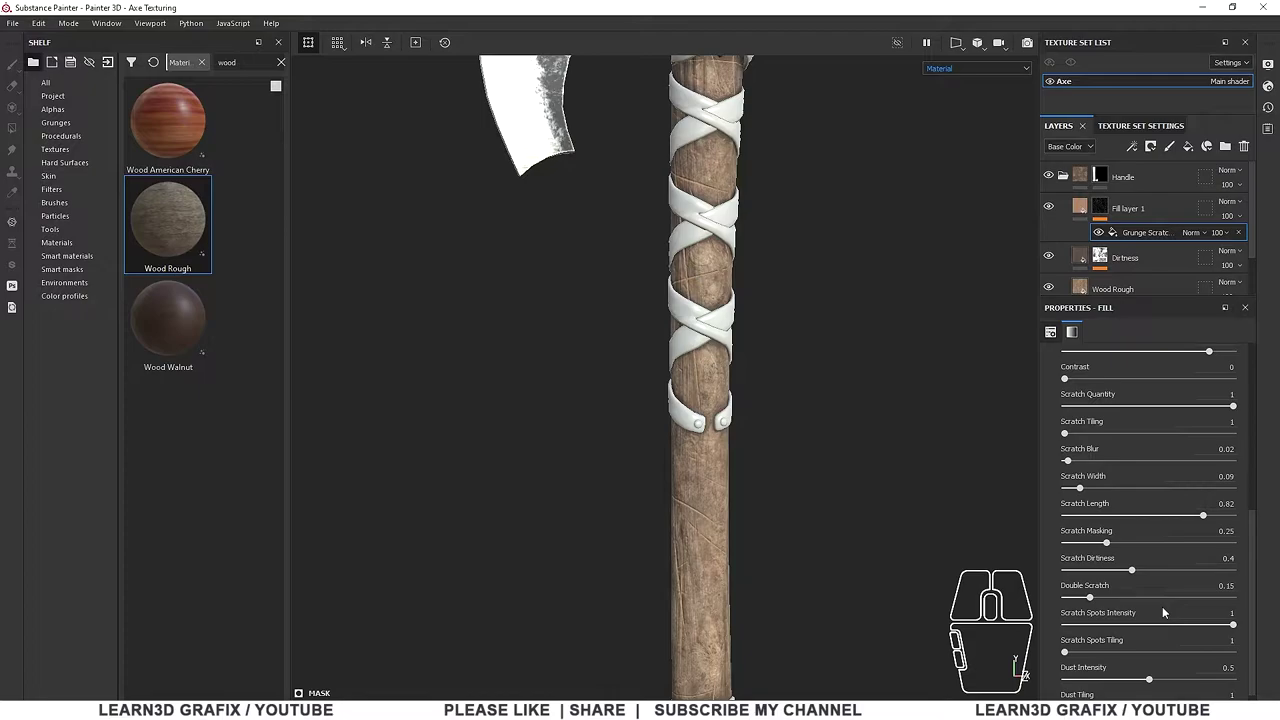
scroll(down, 3)
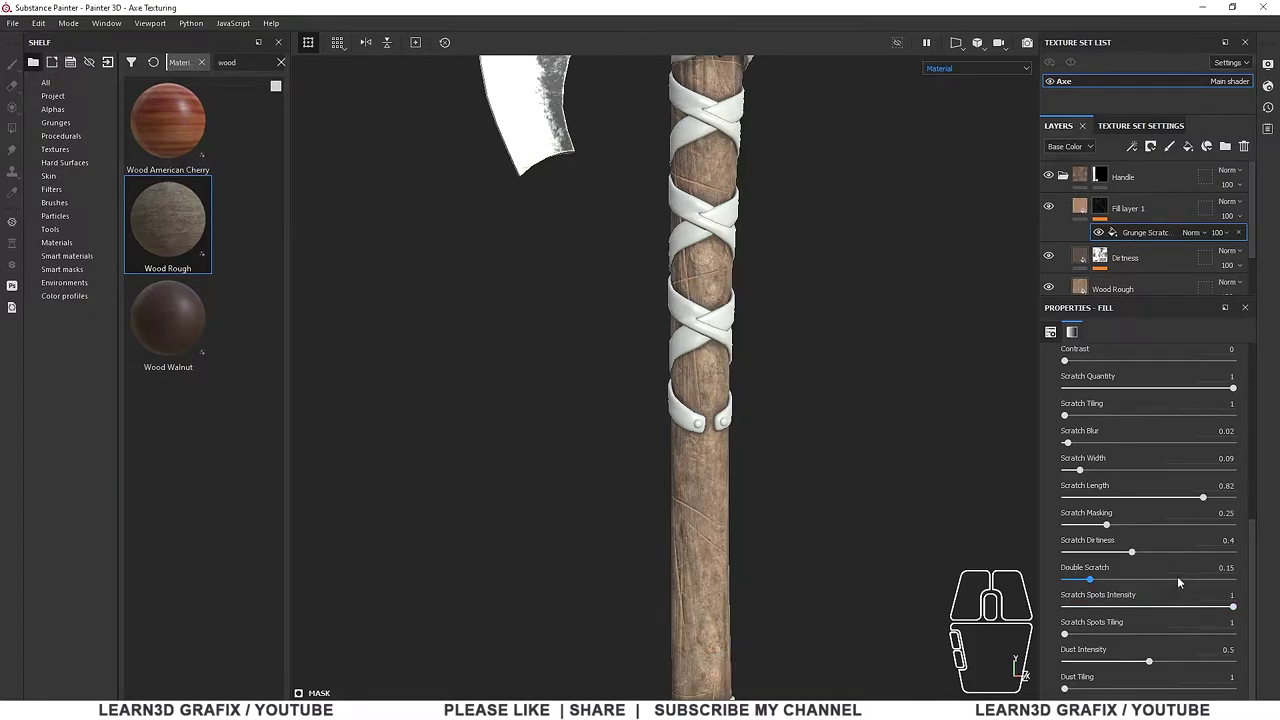
scroll(up, 3)
Push the scratch Balance up to full and rotate the pattern to 43.69 degrees
drag(1213, 536, 1219, 542)
scroll(up, 3)
drag(1100, 476, 1113, 478)
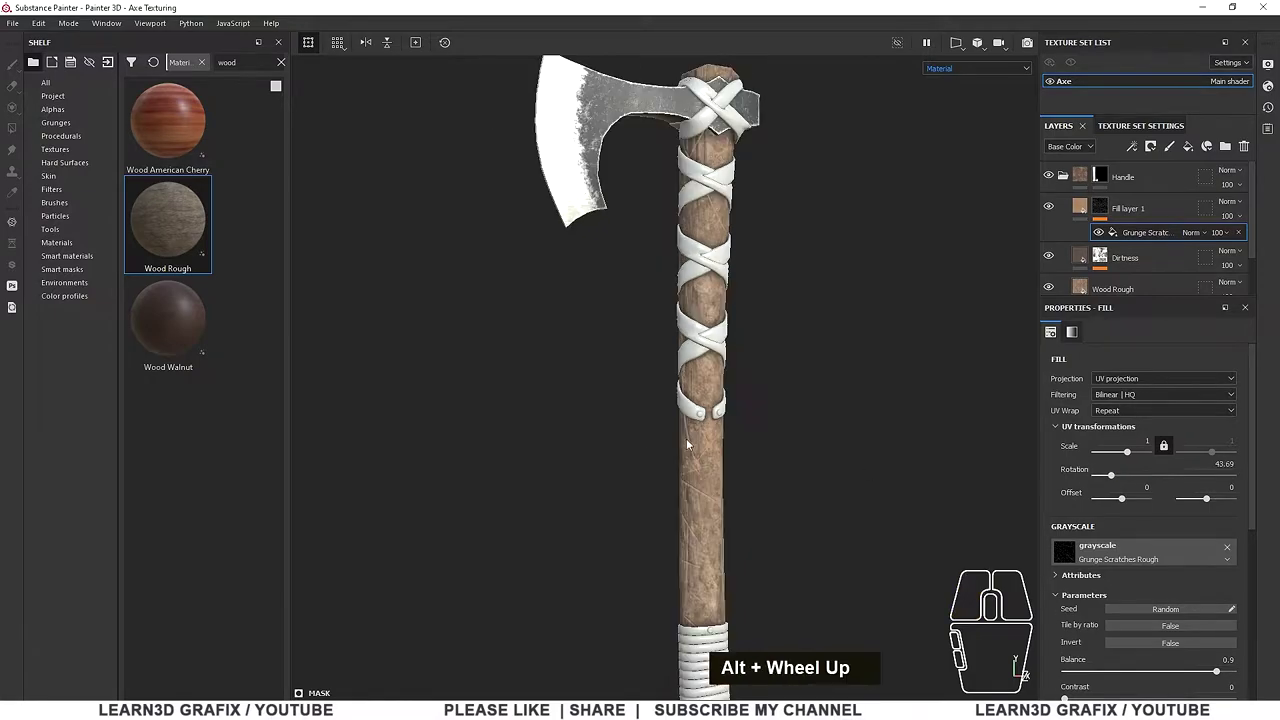
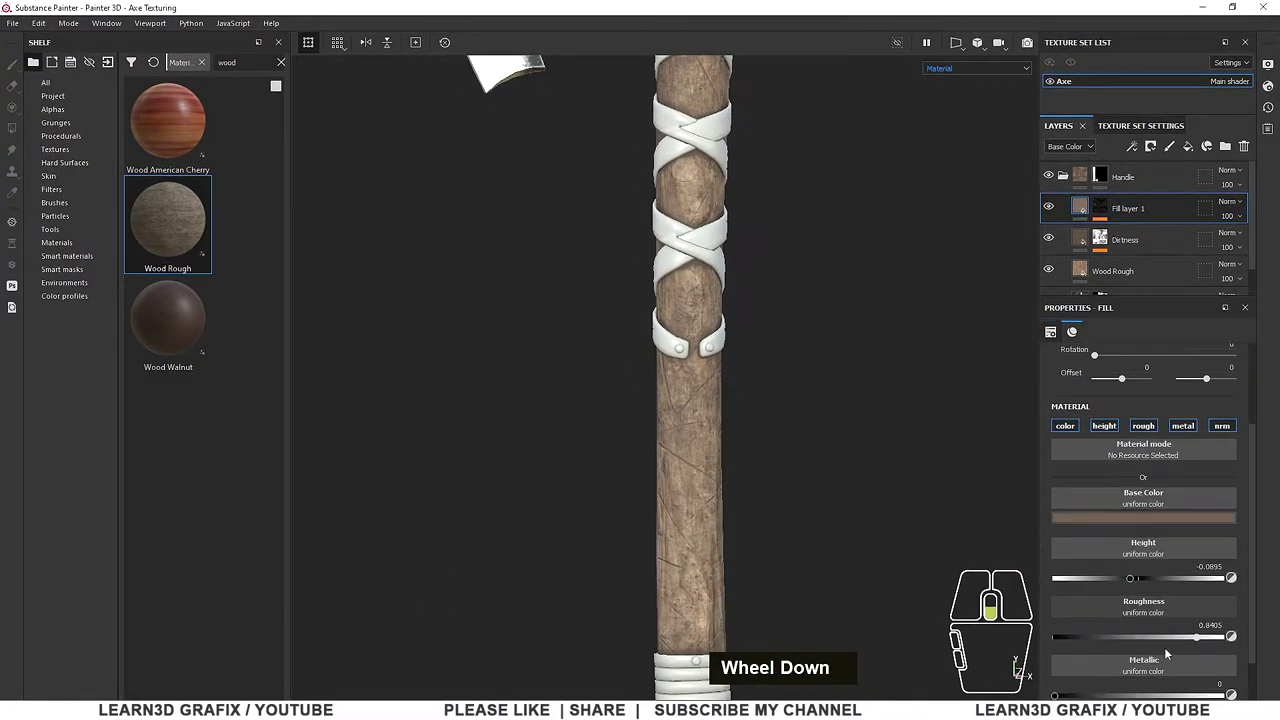
Darken Fill layer 1's scratch colour to a deeper brown so the grooves read as dark
scroll(down, 3)
click(672, 485)
middle_click(728, 503)
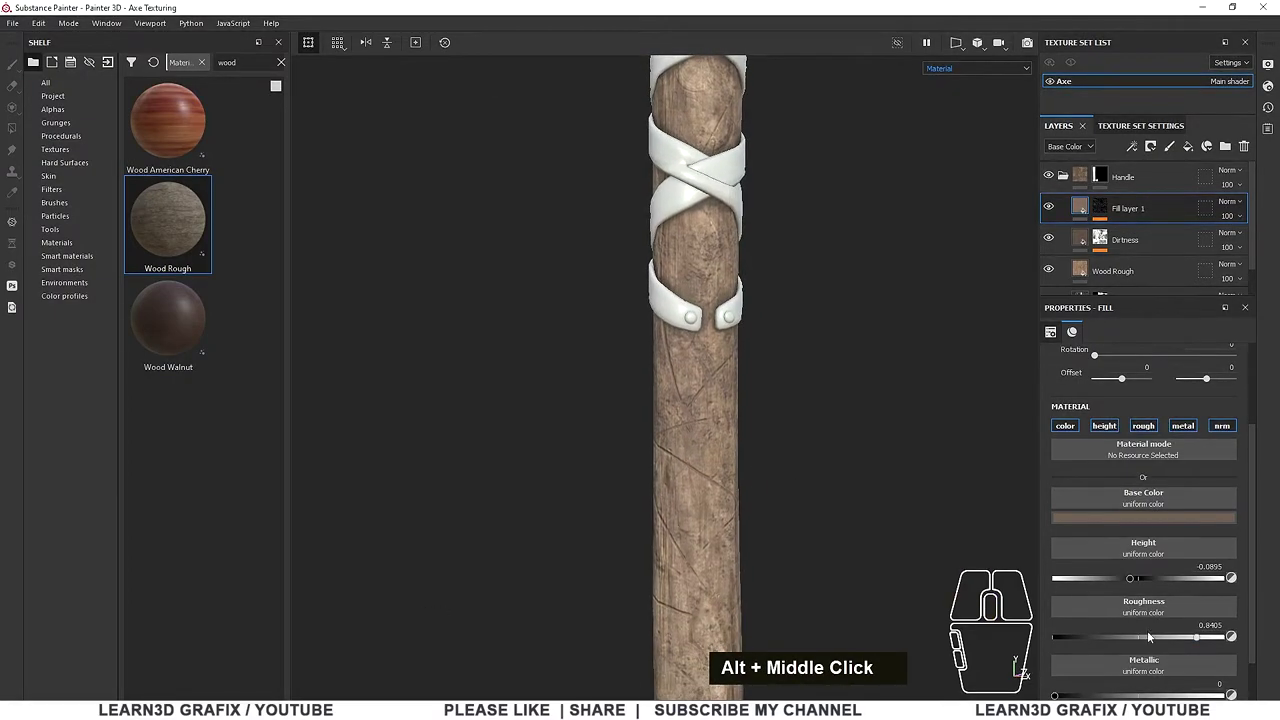
click(1133, 584)
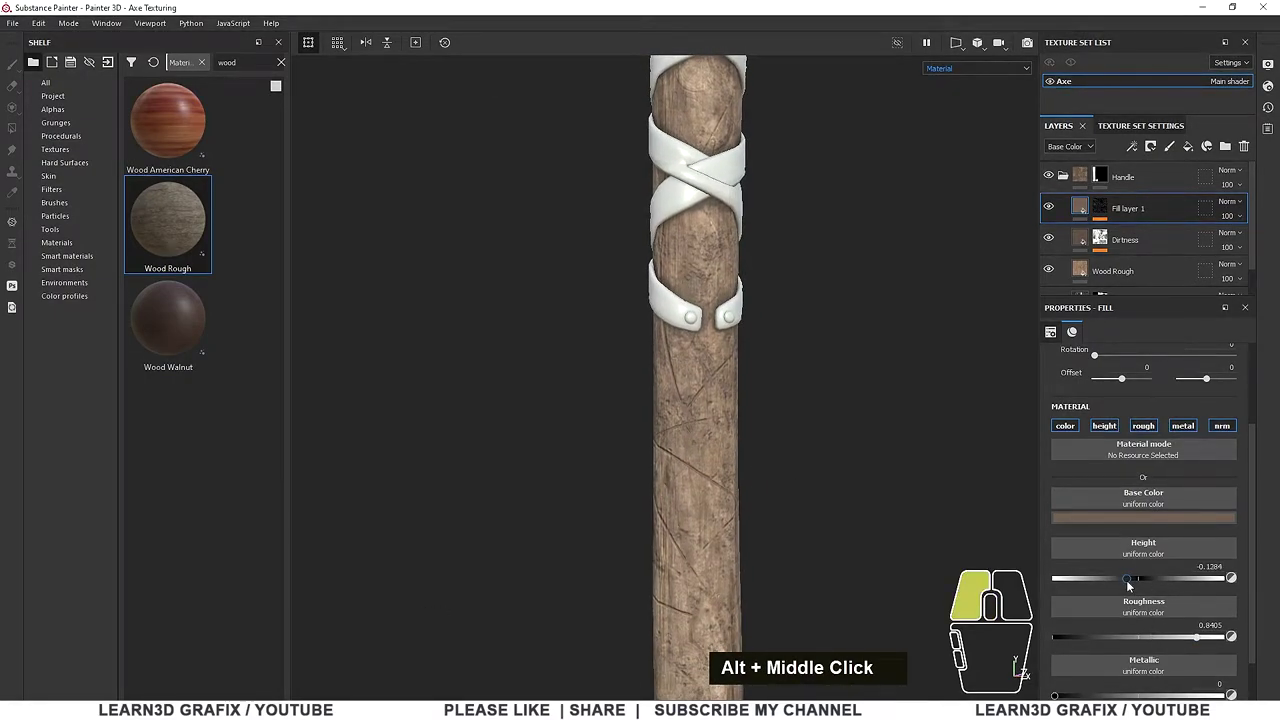
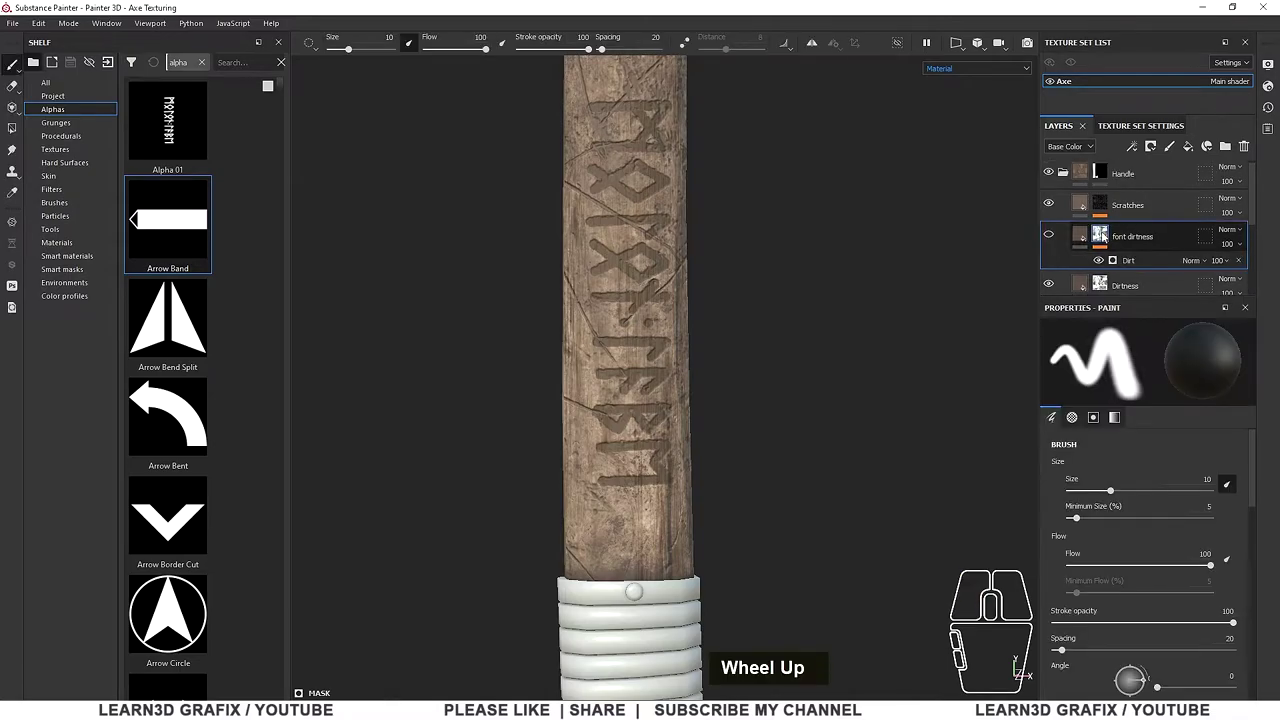
Set up the runes' Dirt generator with the baked mesh maps as inputs and micro detail enabled
click(1156, 261)
scroll(down, 3)
middle_click(1154, 537)
middle_click(1156, 534)
middle_click(1156, 534)
click(1201, 668)
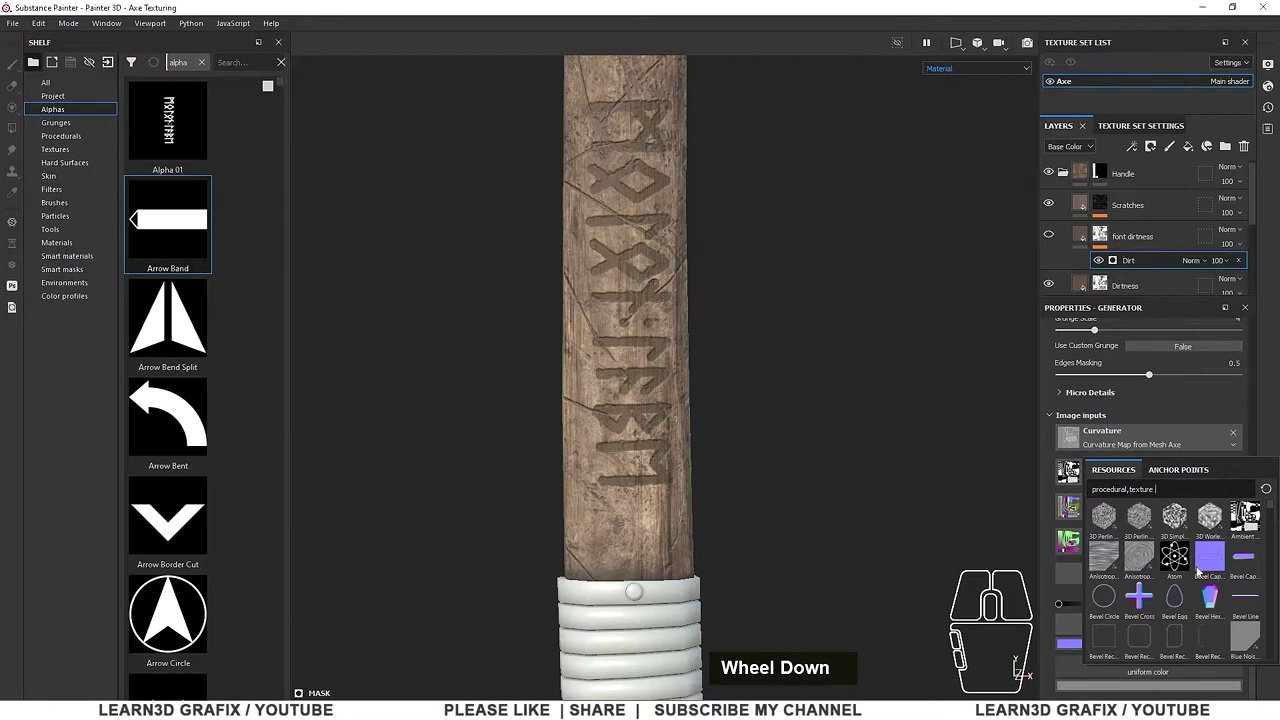
click(1178, 471)
click(1125, 490)
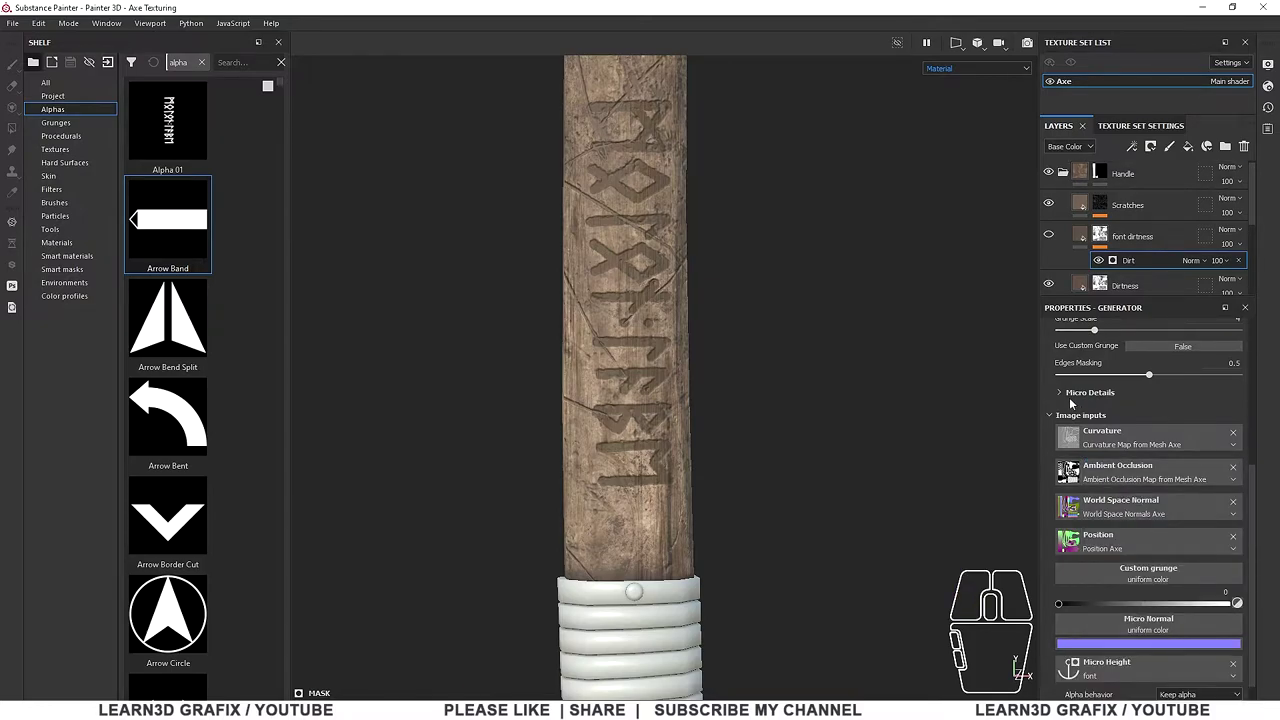
click(1067, 398)
click(1185, 411)
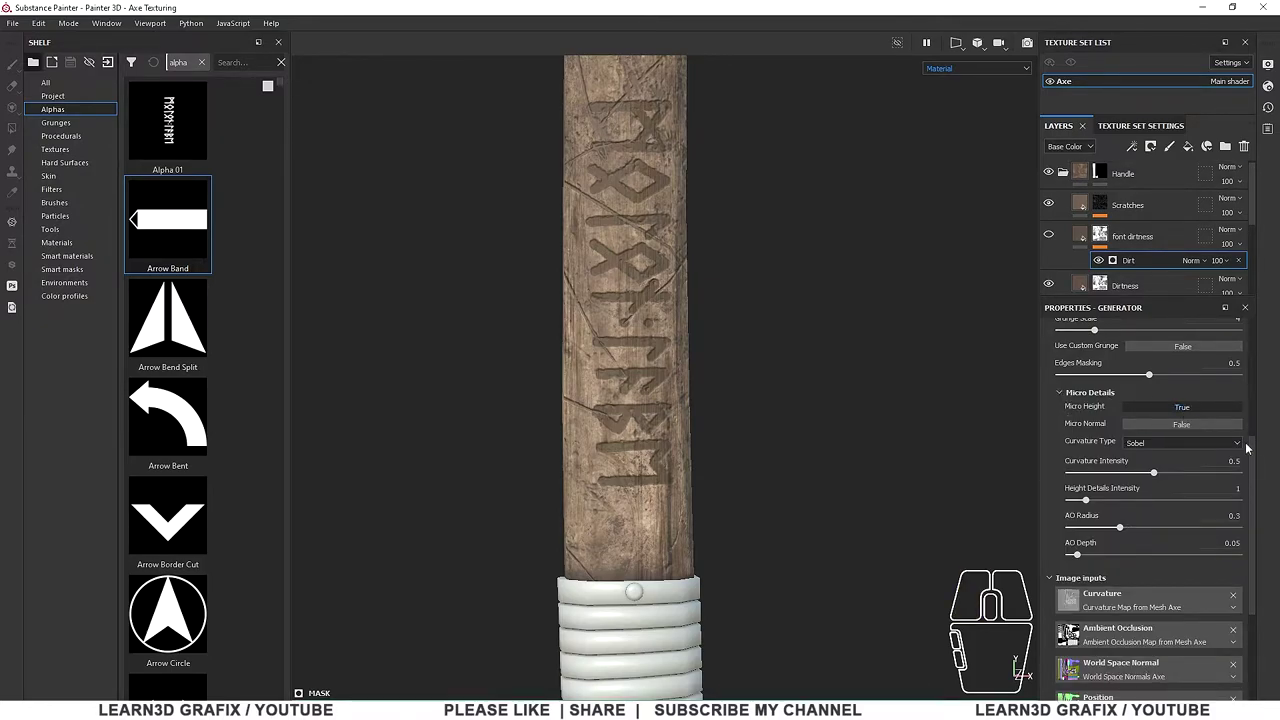
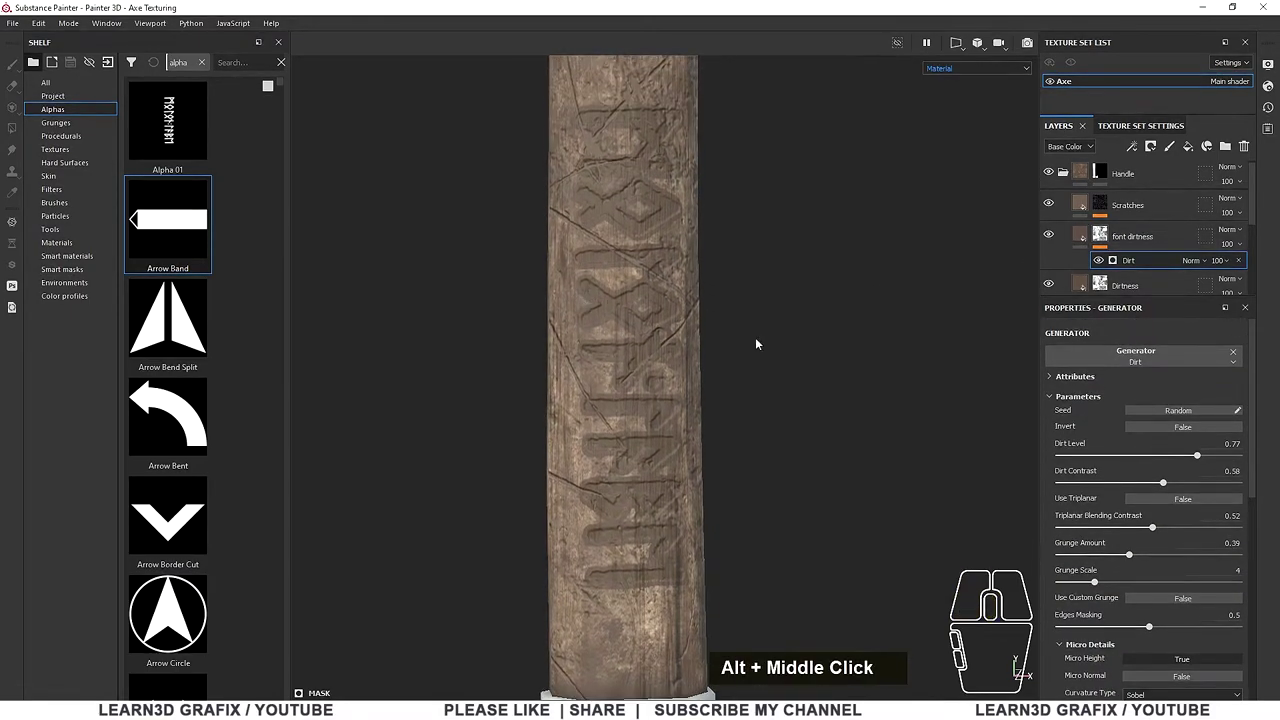
Lower Dirt Level to about 0.66 and Dirt Contrast to about 0.46 on the carved runes
drag(1200, 458, 1176, 457)
drag(1165, 486, 1147, 493)
drag(1132, 556, 1145, 556)
drag(1180, 458, 1180, 453)
middle_click(1177, 553)
scroll(down, 3)
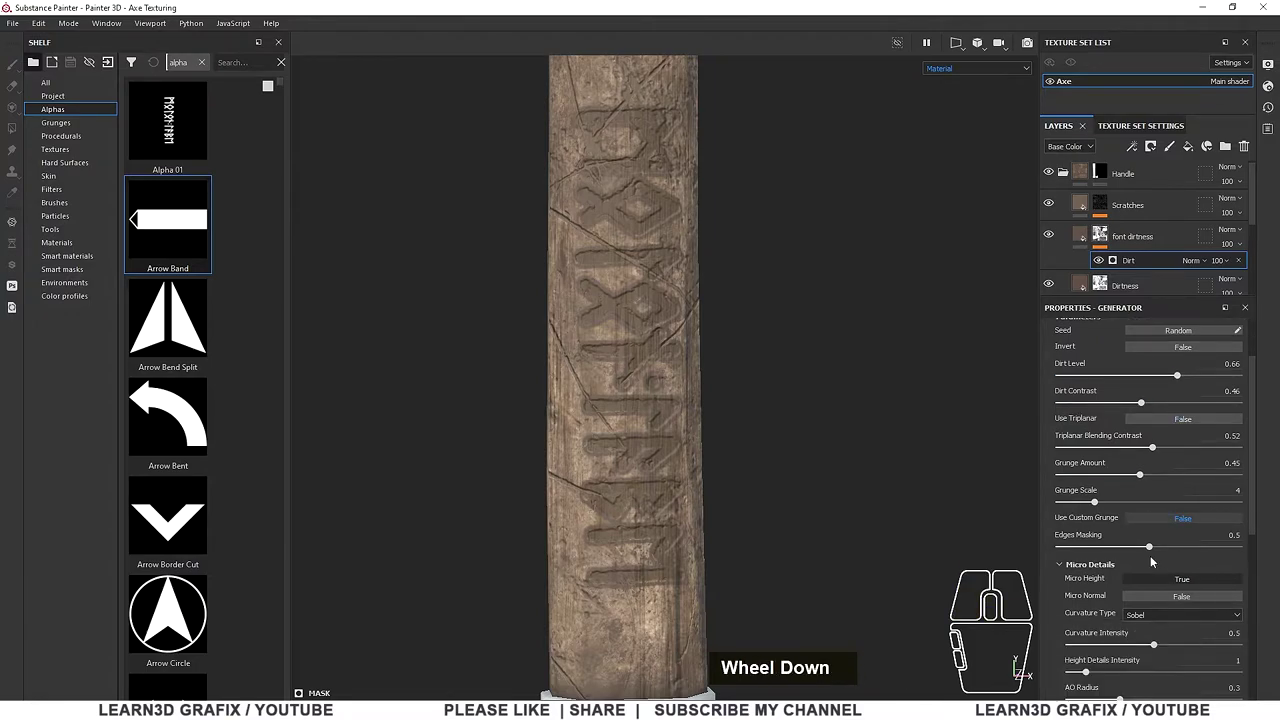
scroll(down, 3)
drag(1160, 607, 1160, 606)
Toggle the font dirtness layer's visibility to check the dirt settled in the runes
scroll(down, 3)
scroll(up, 3)
scroll(up, 3)
click(1053, 240)
click(1053, 240)
scroll(down, 3)
scroll(up, 3)
middle_click(782, 324)
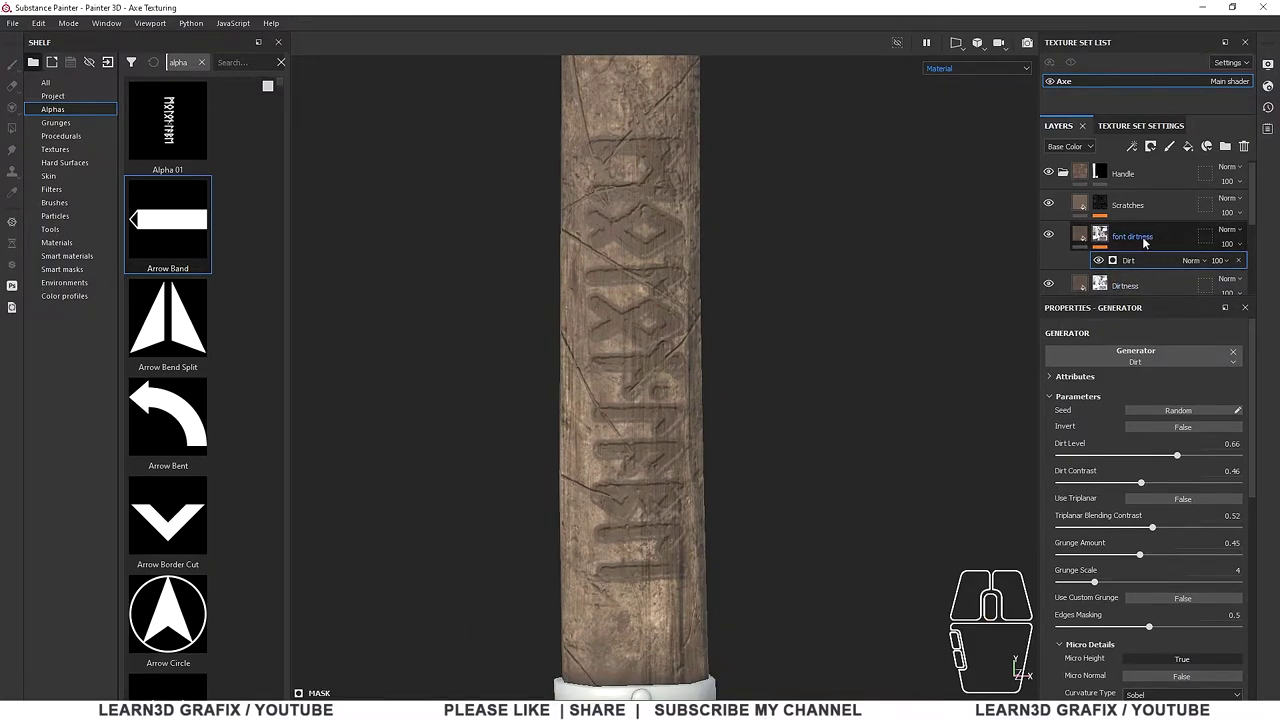
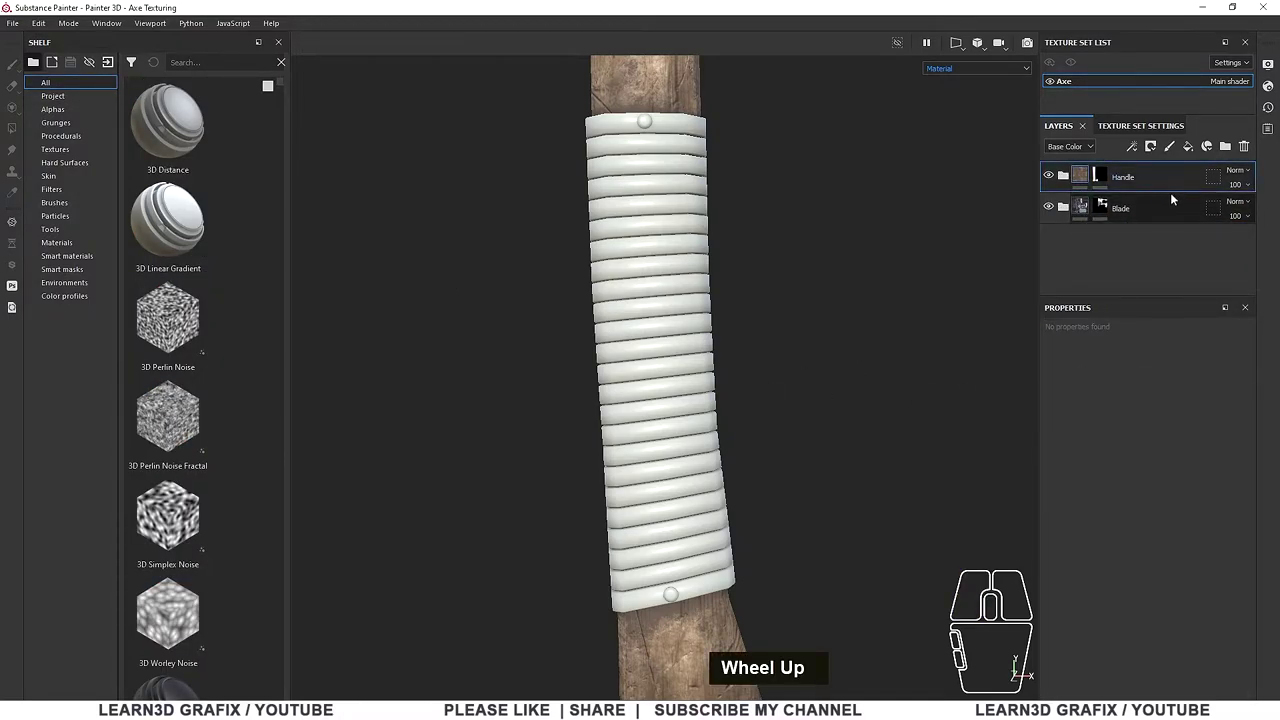
Add a fill layer coloured a warm dark brown for the leather straps
click(1194, 155)
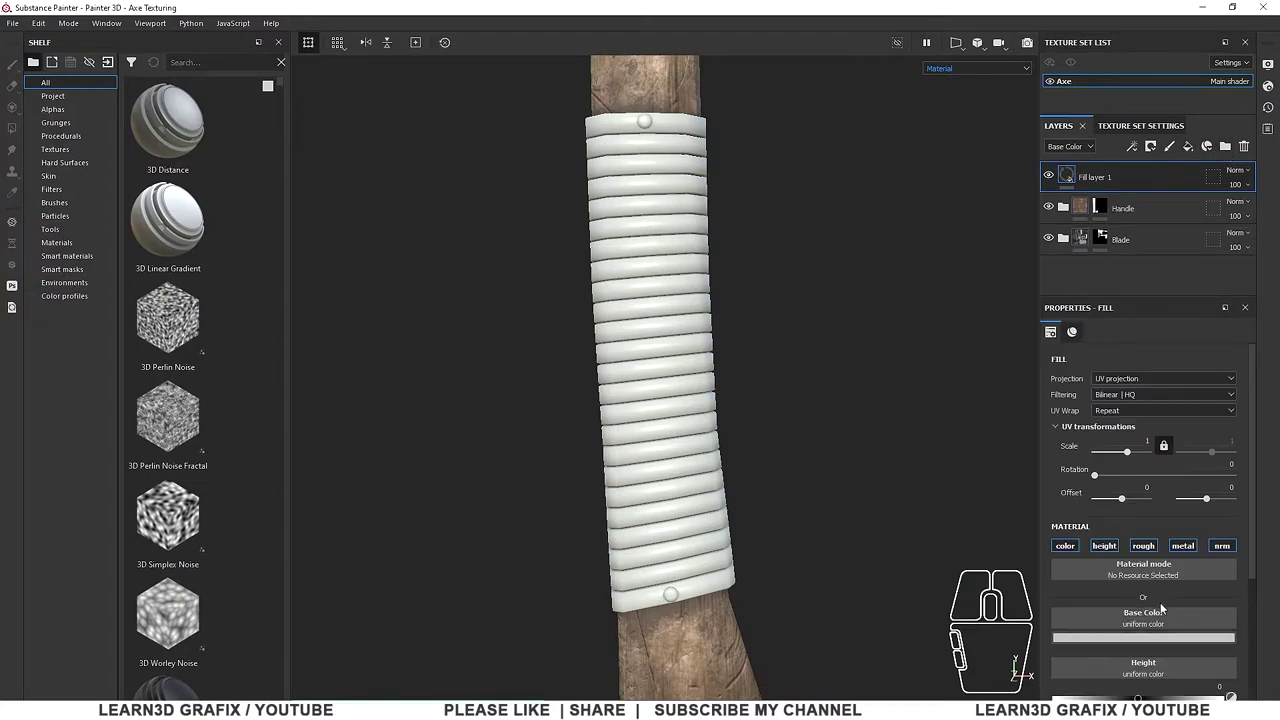
scroll(down, 3)
click(1189, 562)
click(1218, 526)
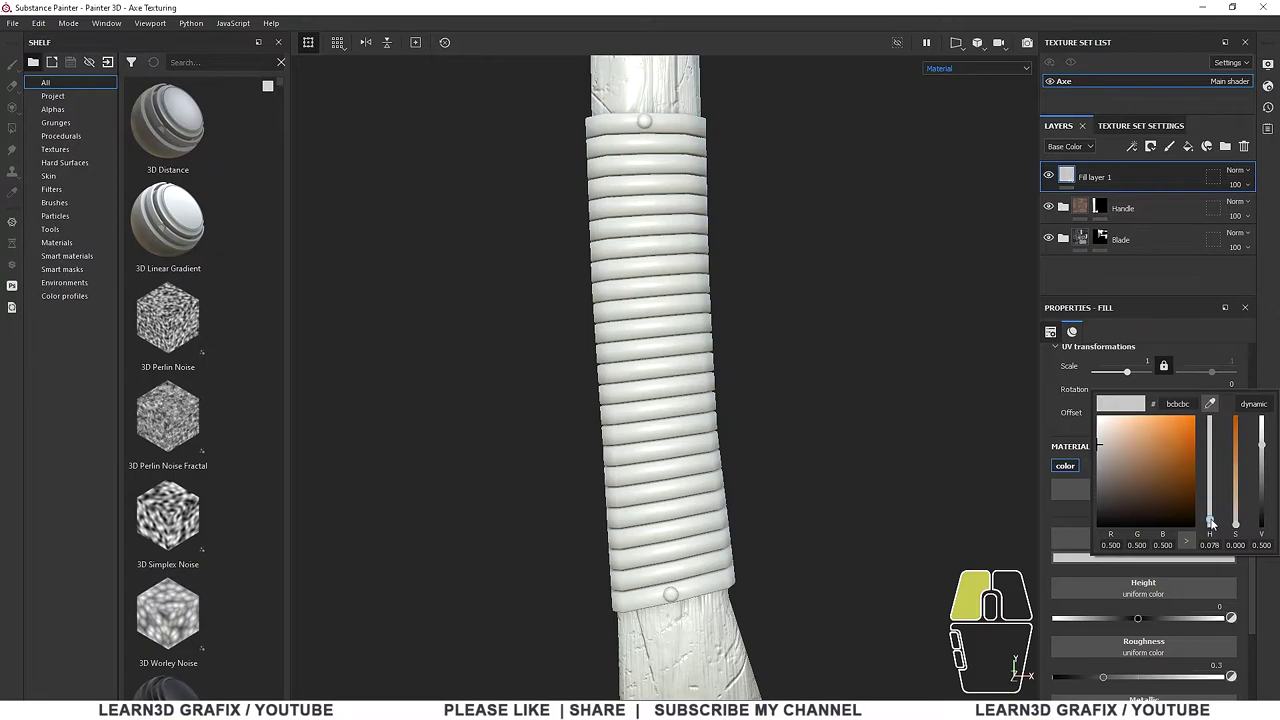
drag(1240, 509, 1238, 485)
drag(1262, 485, 1267, 500)
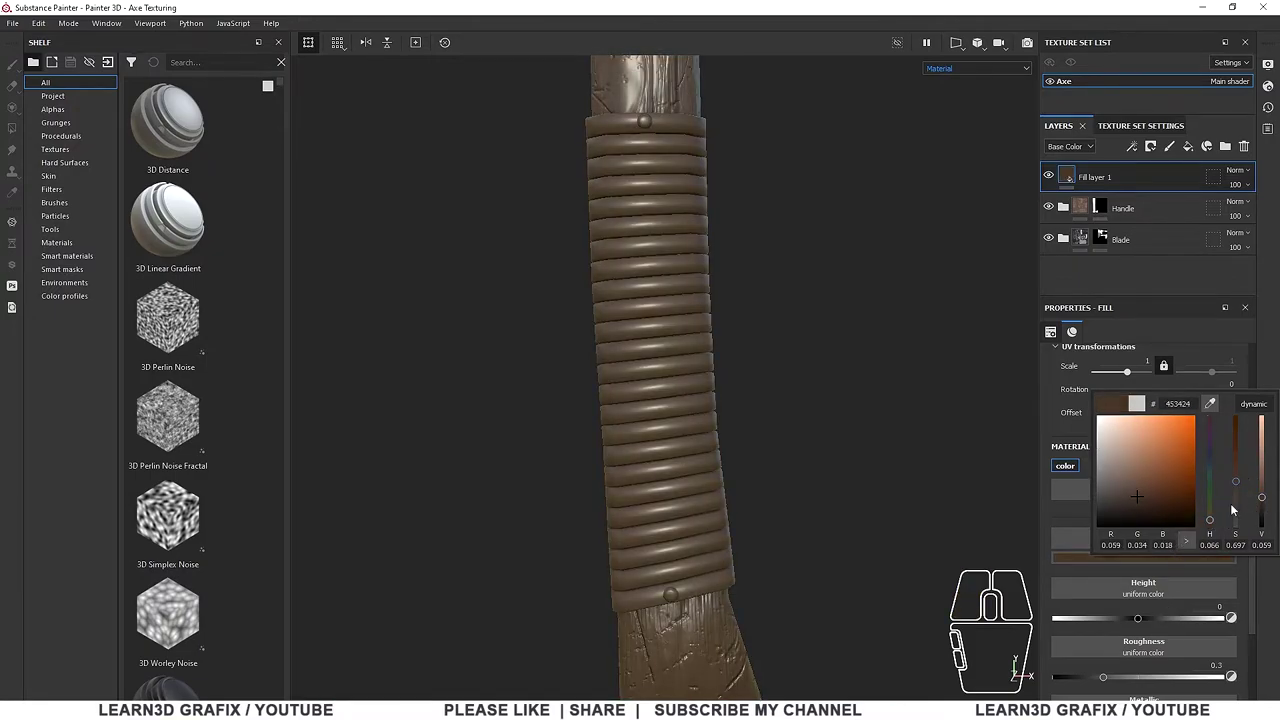
click(1214, 523)
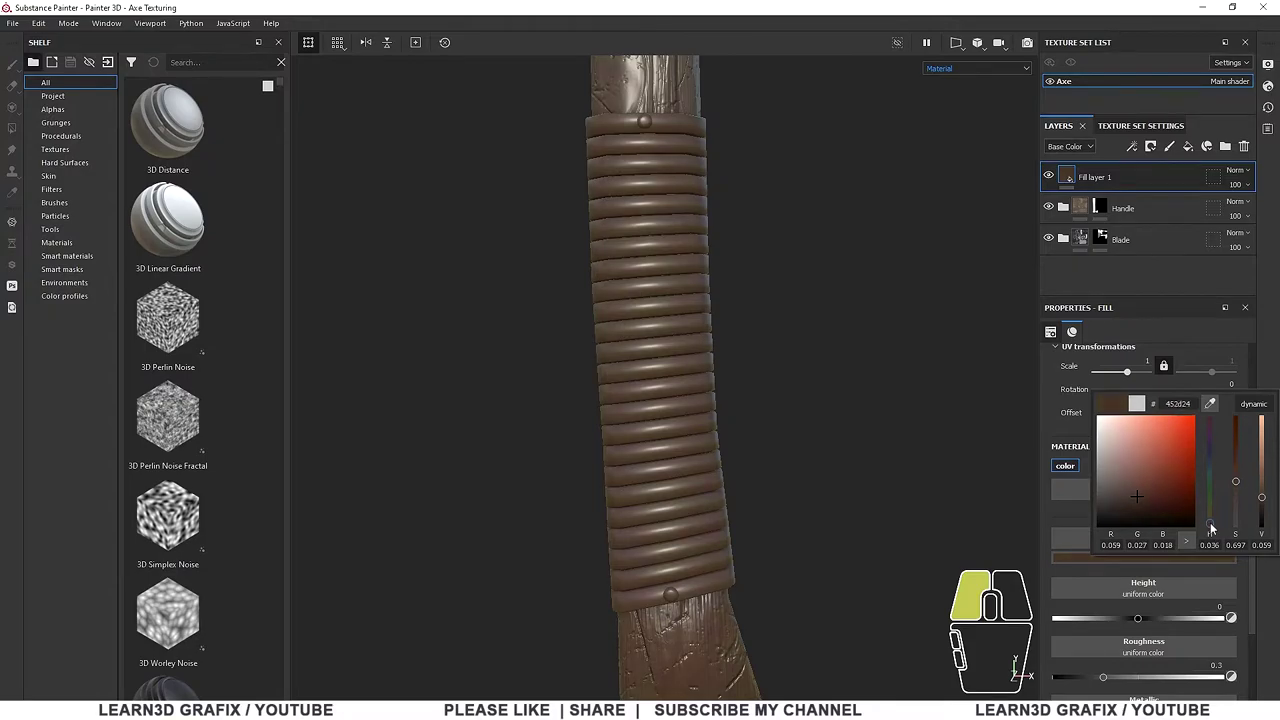
scroll(up, 3)
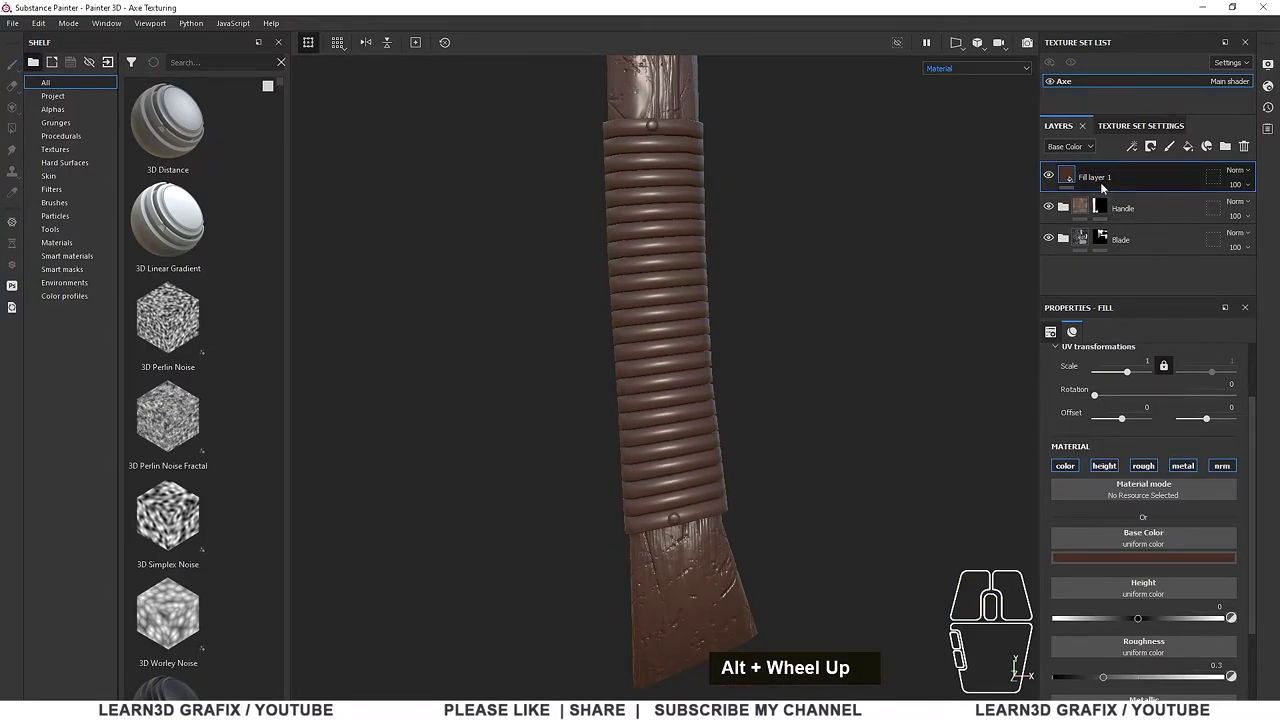
Group it into a new folder with a black mask filled over the wrapped grip's faces
key(ctrl+g)
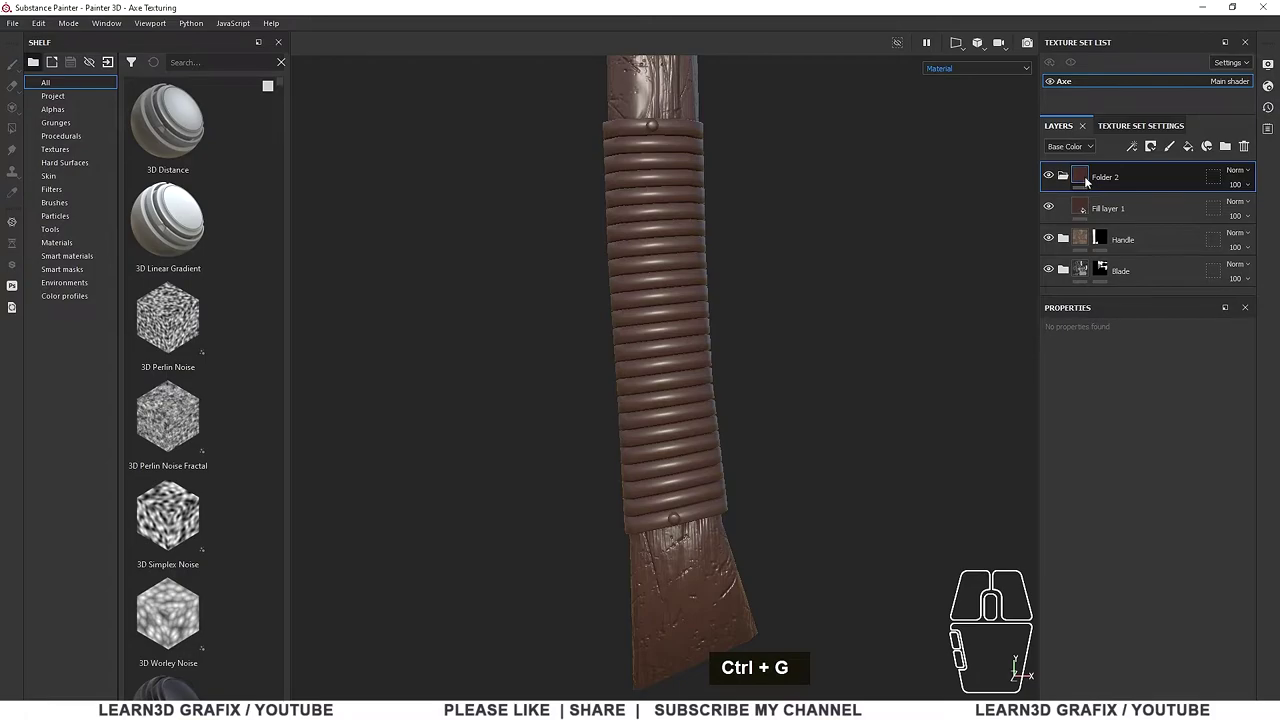
right_click(1088, 181)
click(1148, 205)
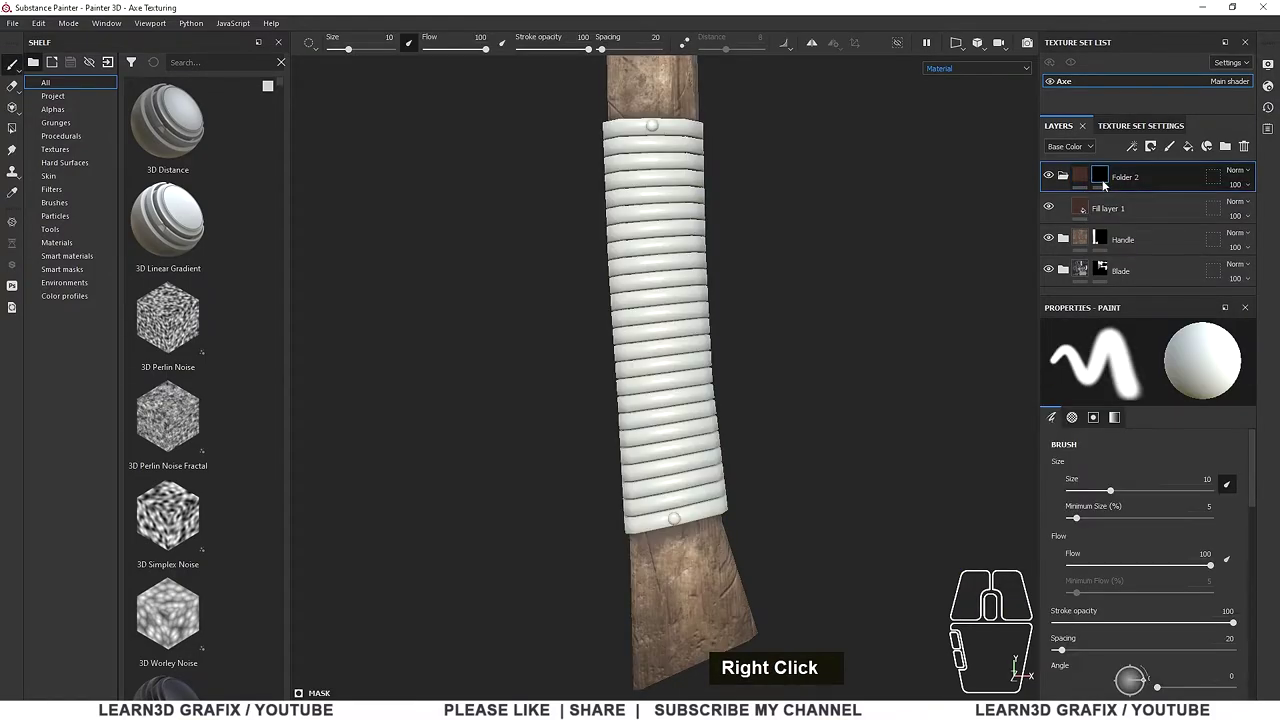
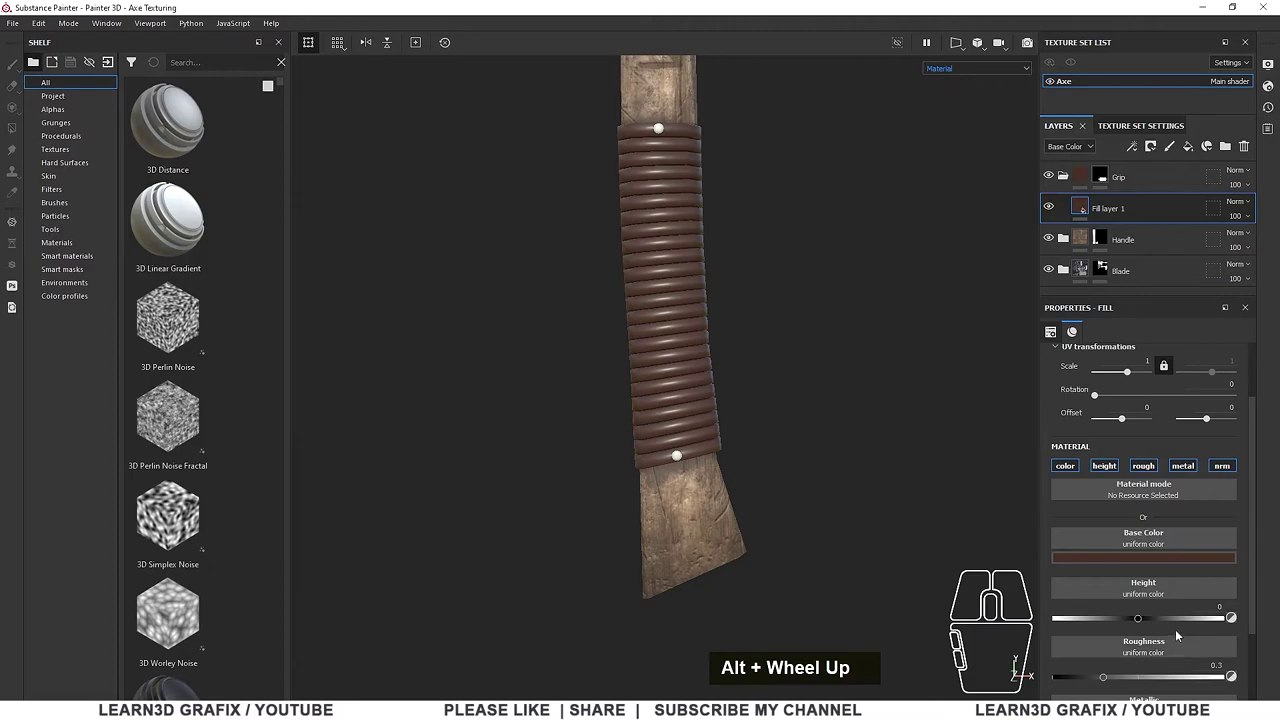
scroll(down, 3)
drag(1145, 644, 1171, 637)
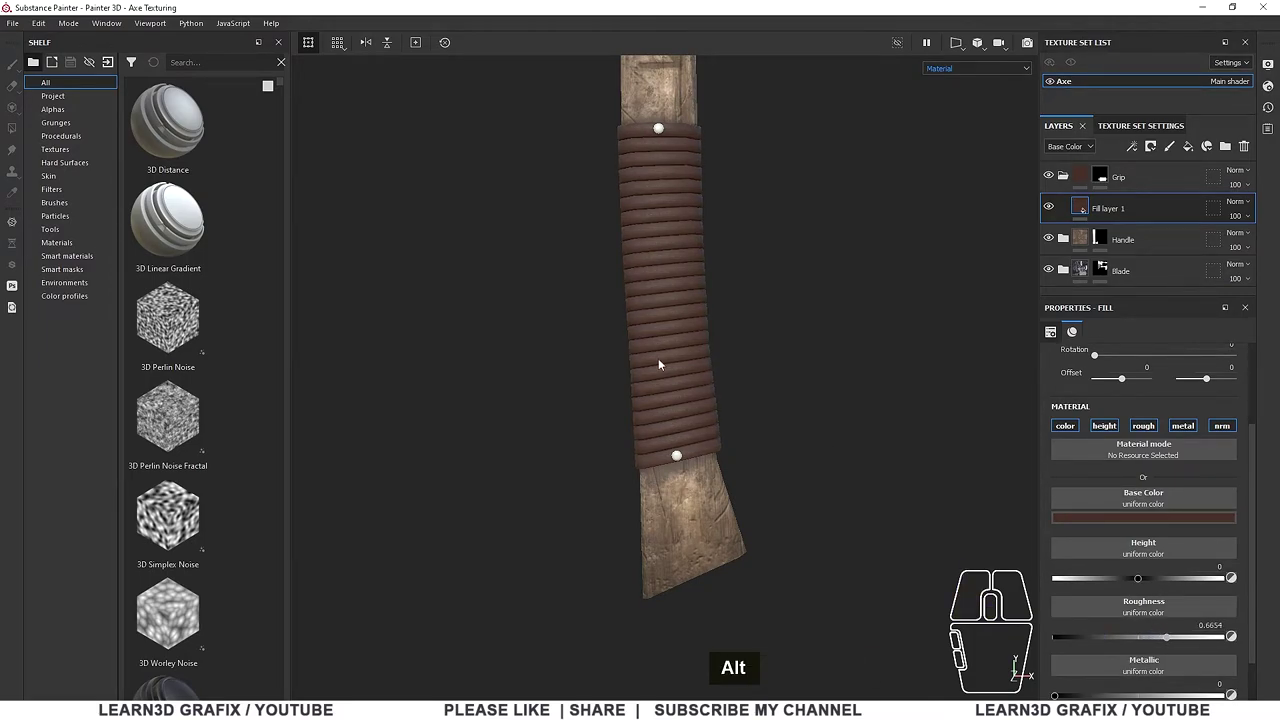
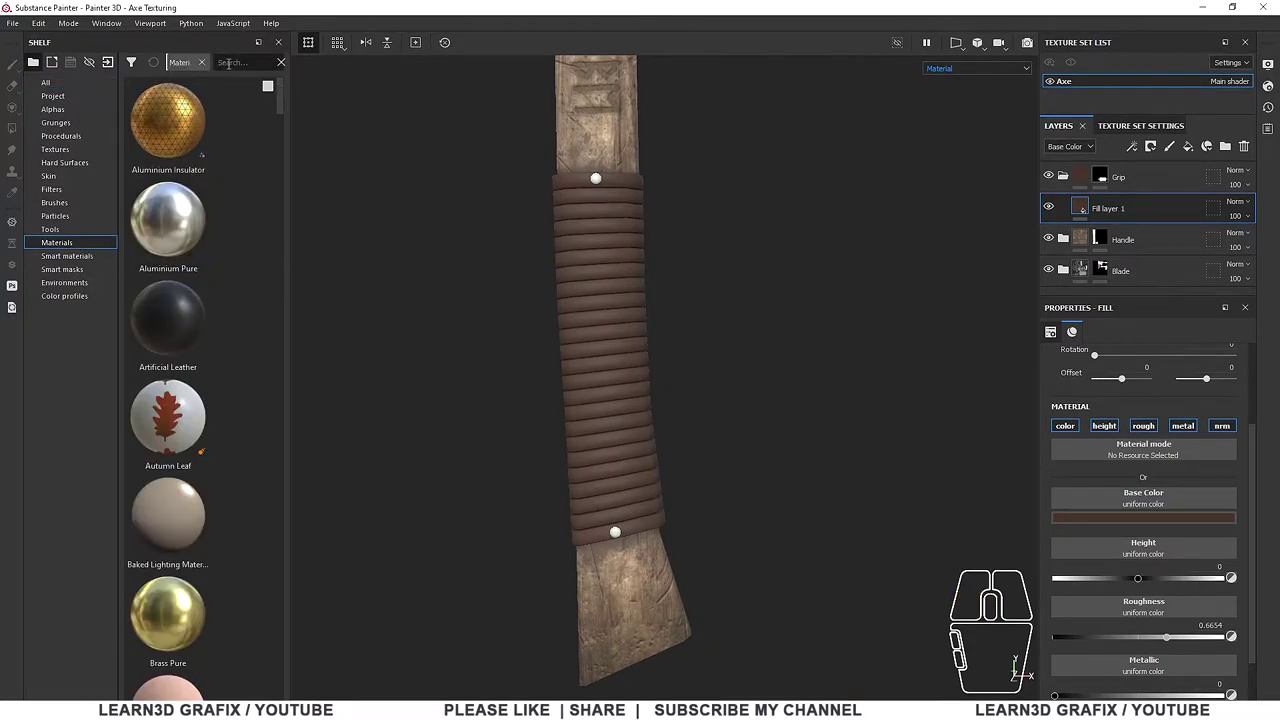
Search 'human', add Human Forehead Skin 2 into the Grip folder and set its scale to .01
text(human)
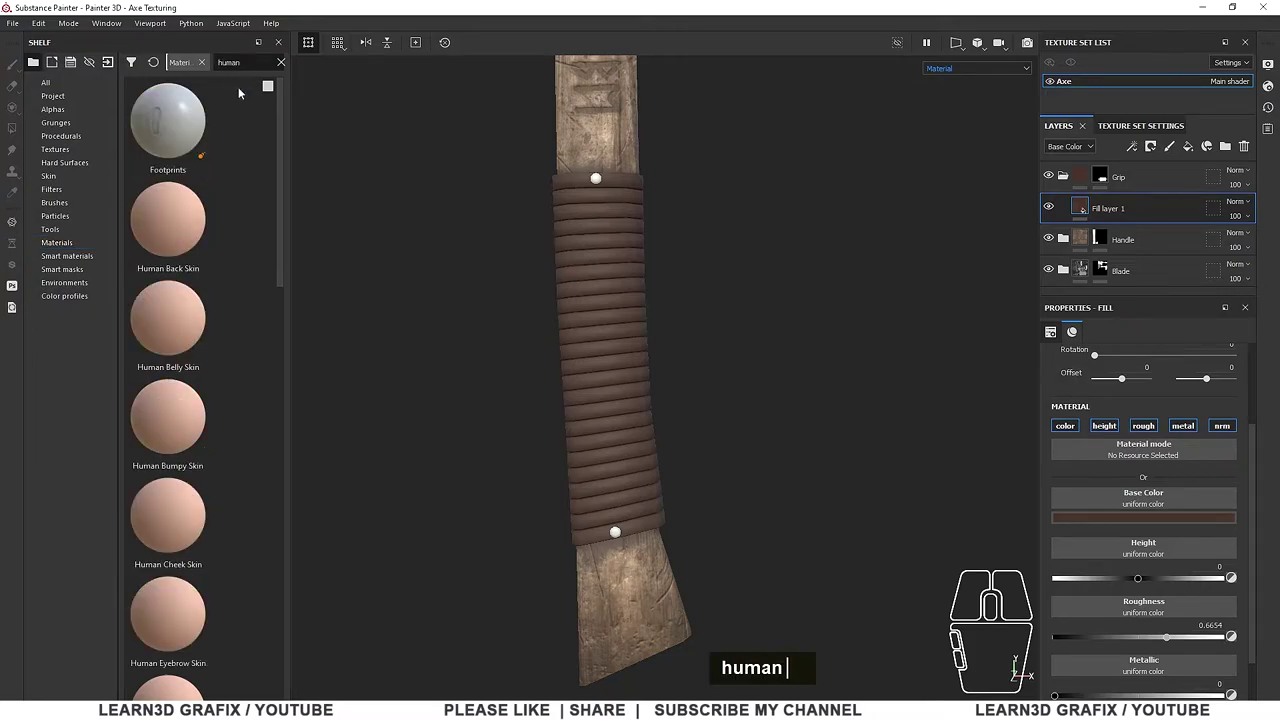
scroll(down, 3)
text(human)
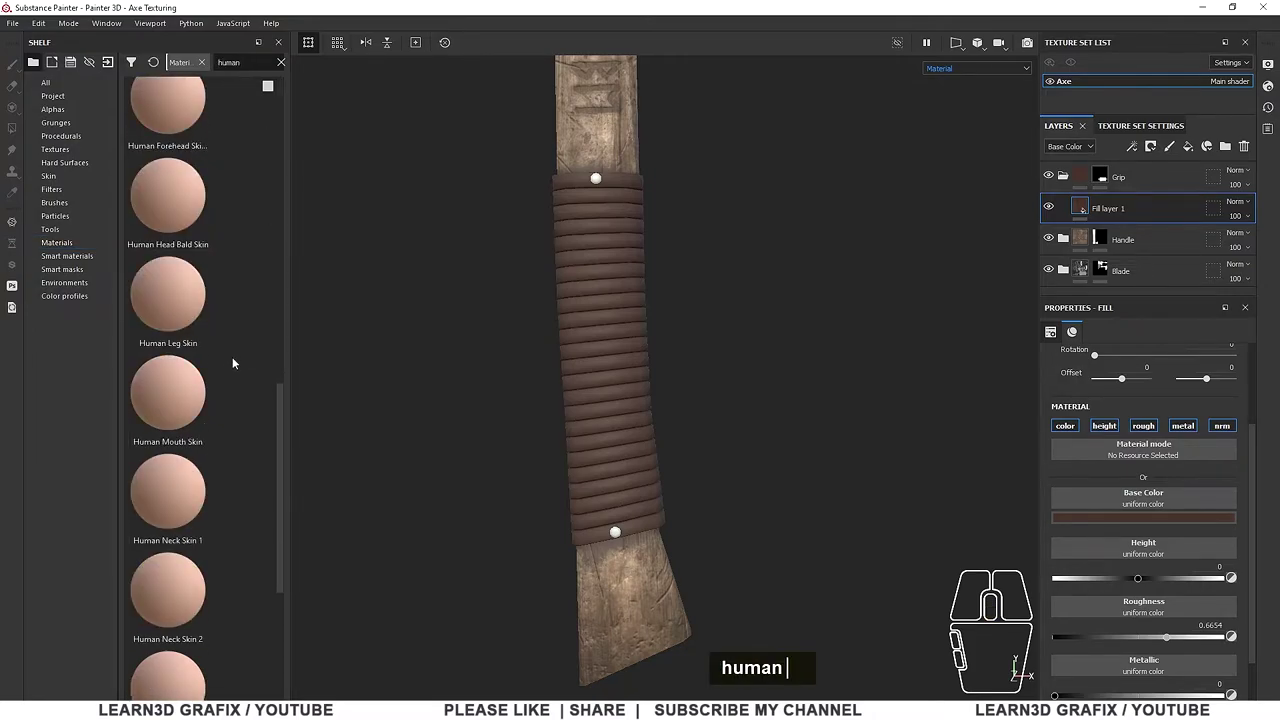
scroll(down, 3)
scroll(up, 3)
middle_click(239, 364)
text(human)
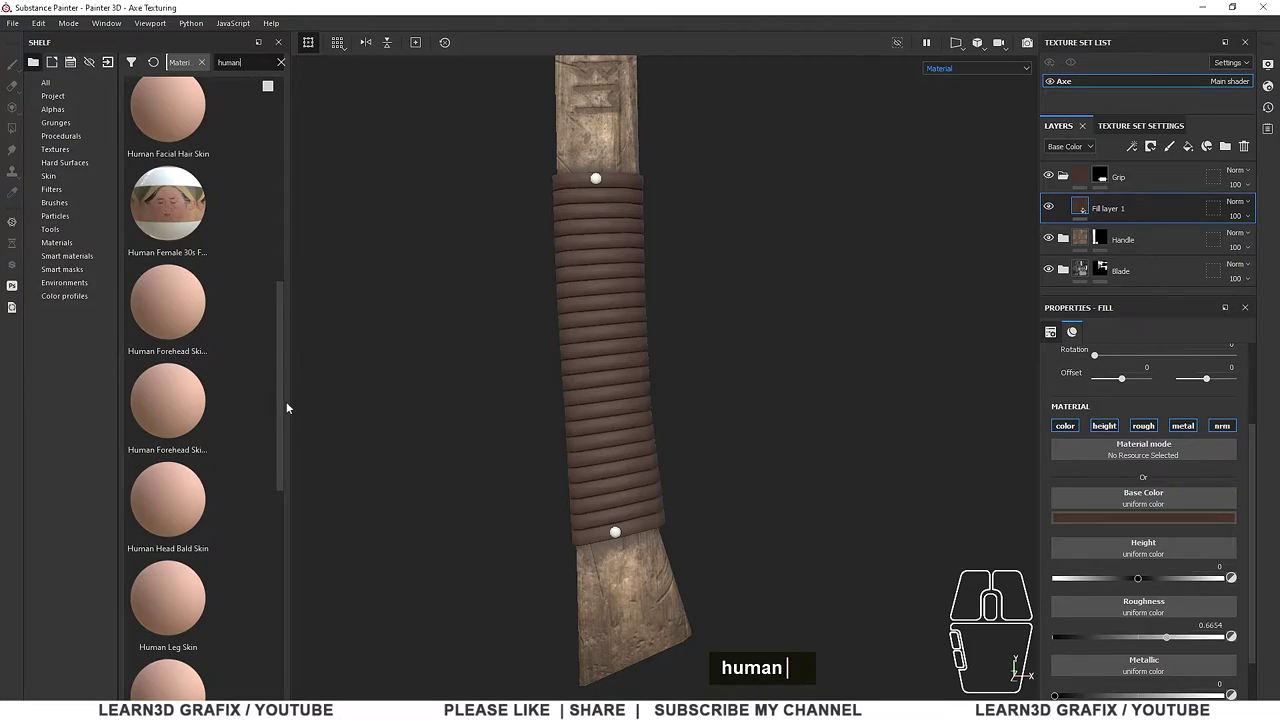
click(290, 406)
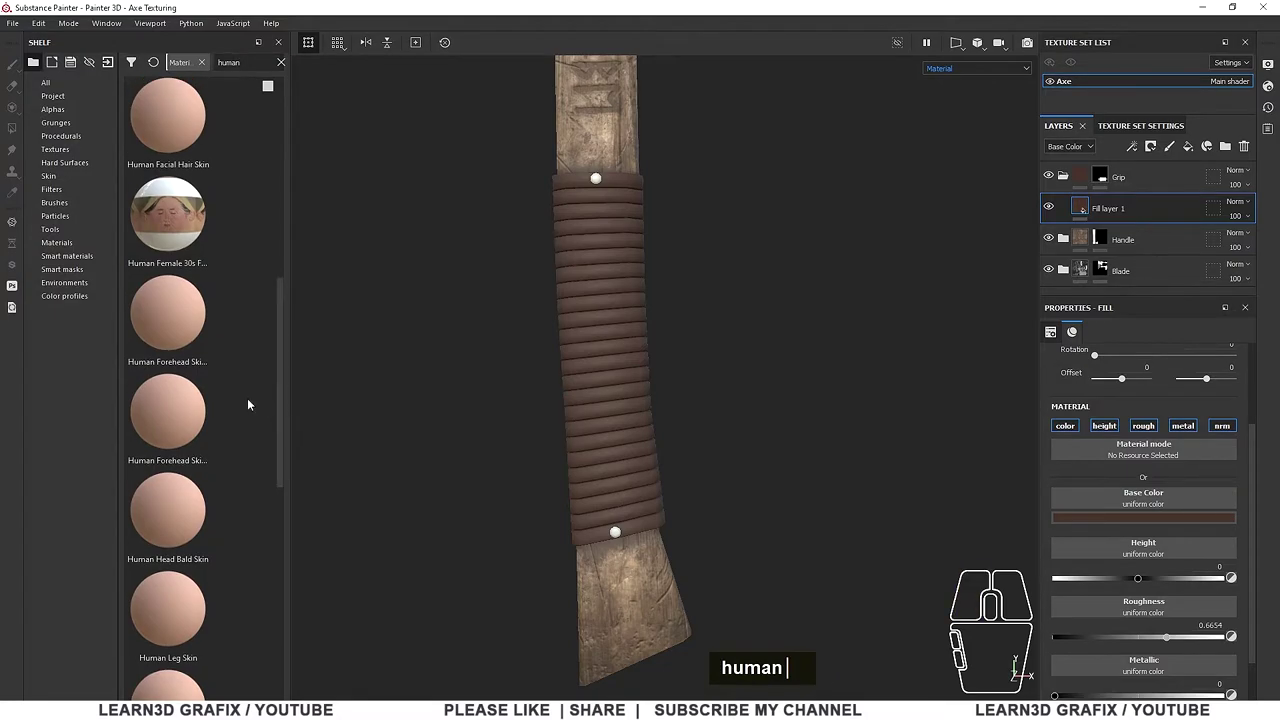
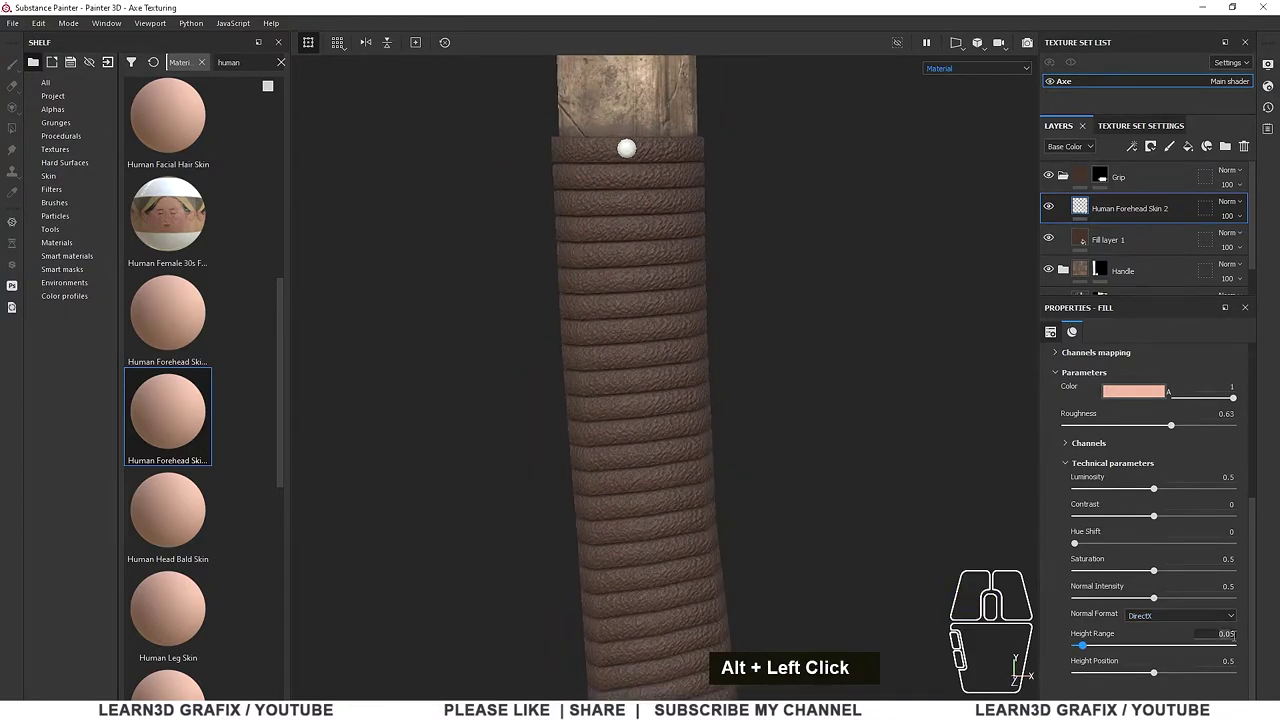
text(.01)
key(Return)
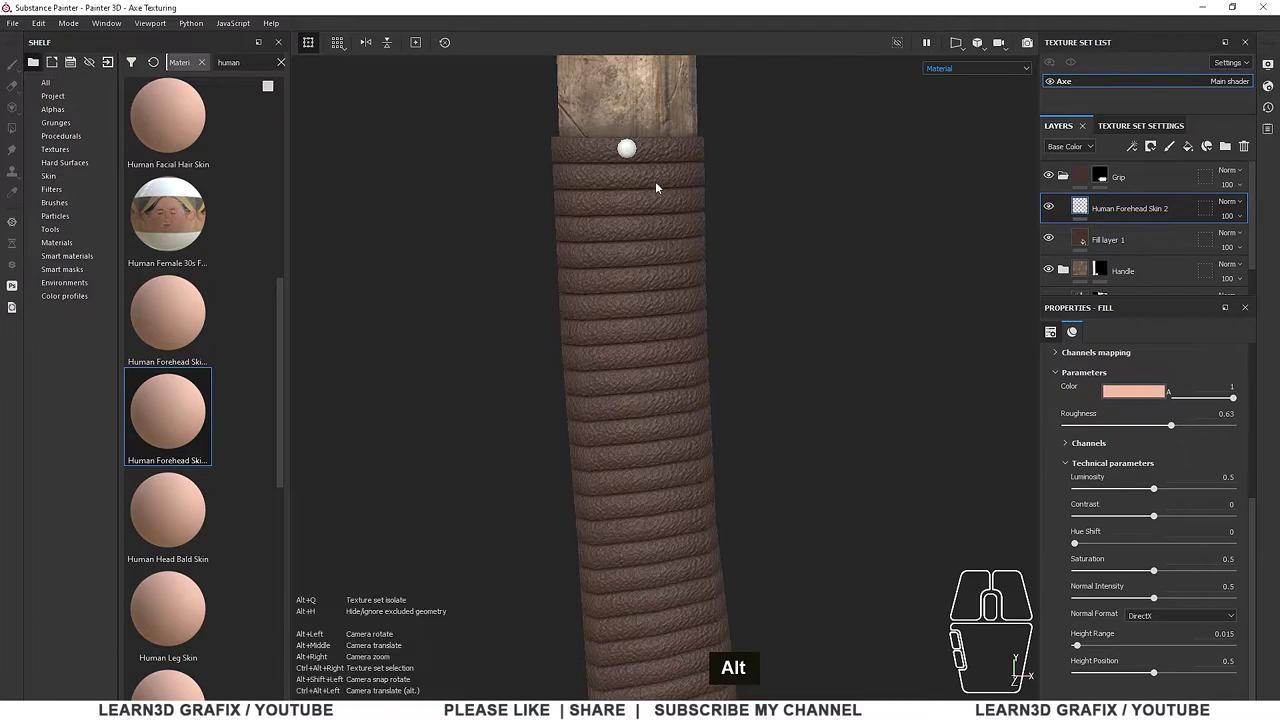
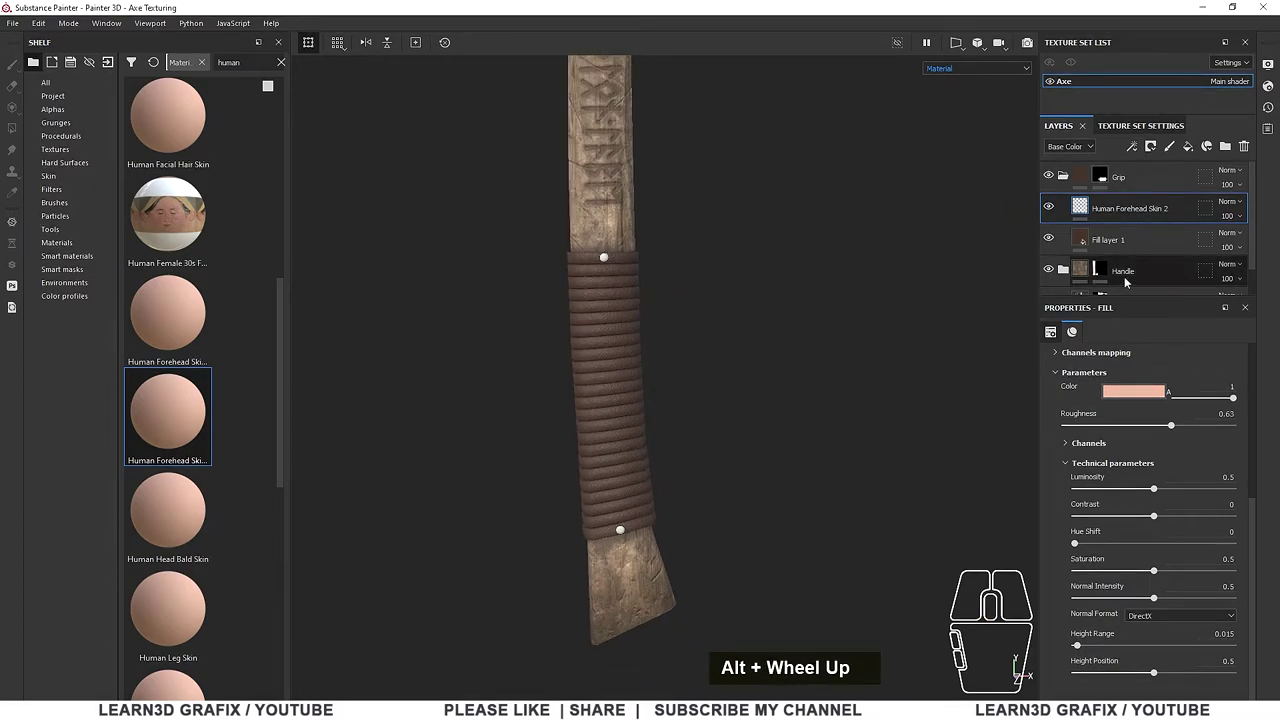
Rename the forehead skin layer to 'noise' and select it in the Grip folder
scroll(down, 3)
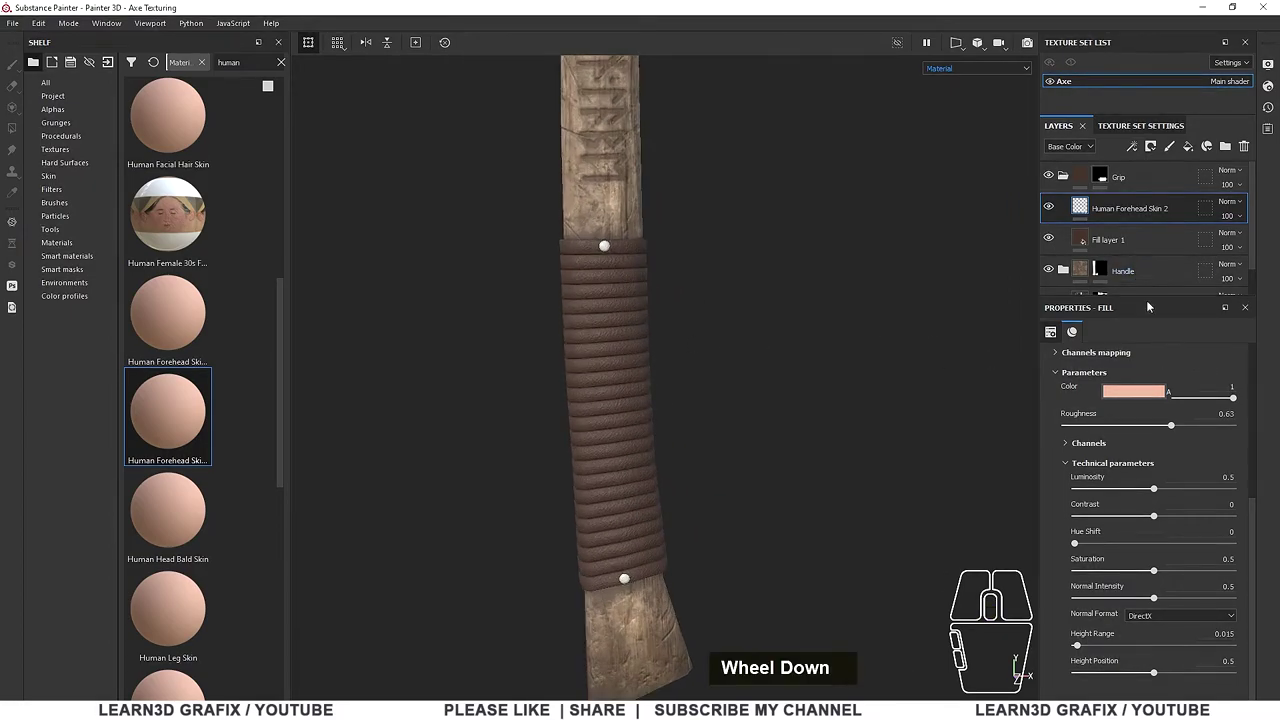
scroll(up, 3)
click(1129, 214)
double_click(1129, 214)
text(noise)
key(Return)
click(1083, 213)
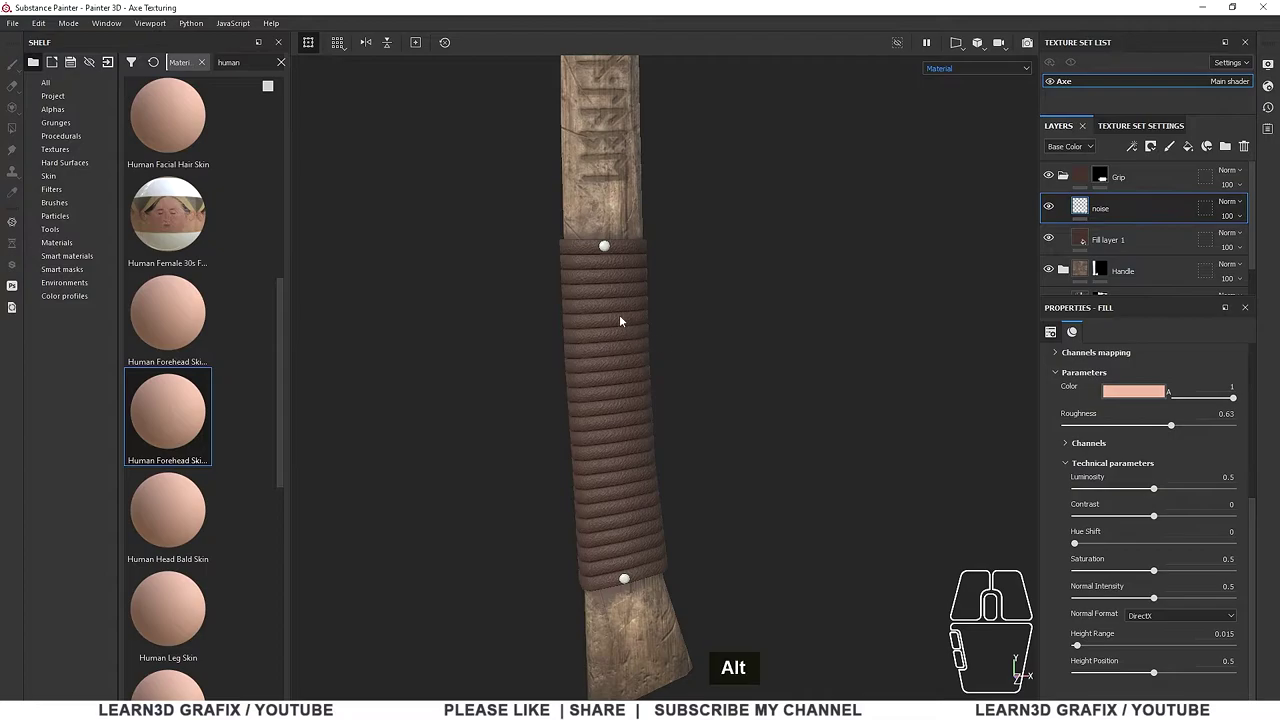
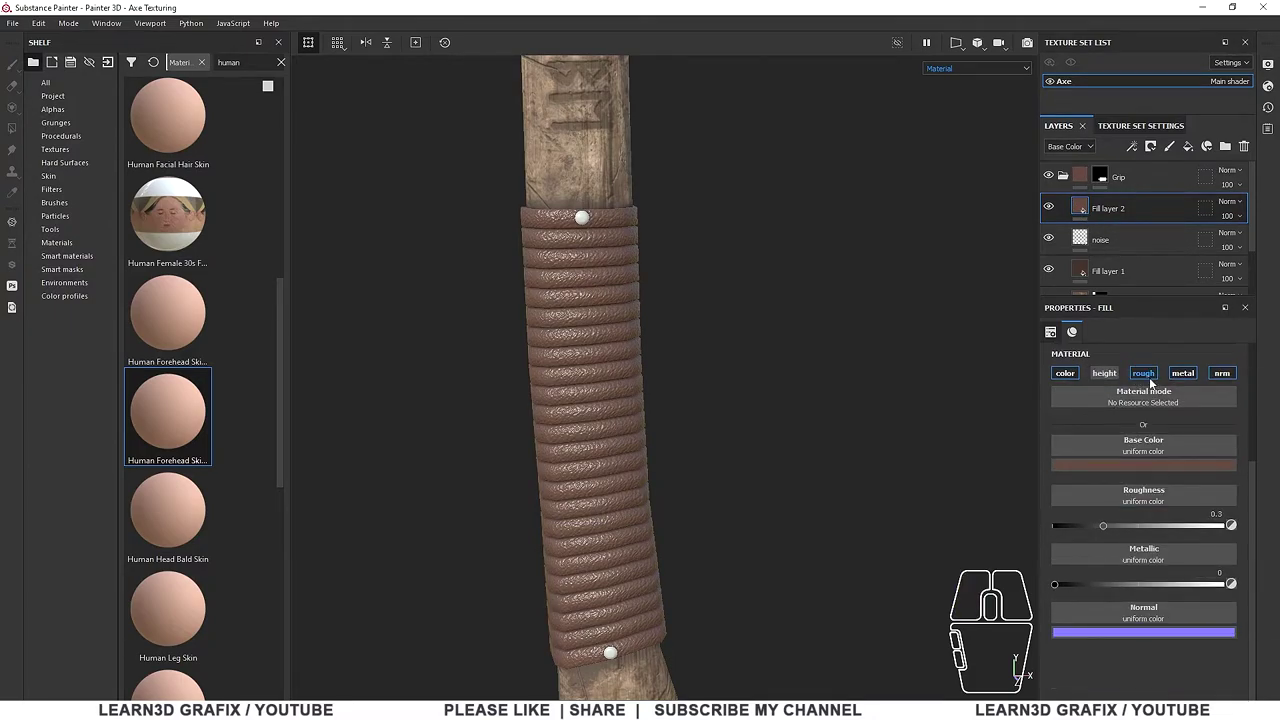
Limit Fill layer 2 to colour only and give it a black mask driven by a Dirt generator
click(1155, 382)
click(1184, 377)
click(1229, 381)
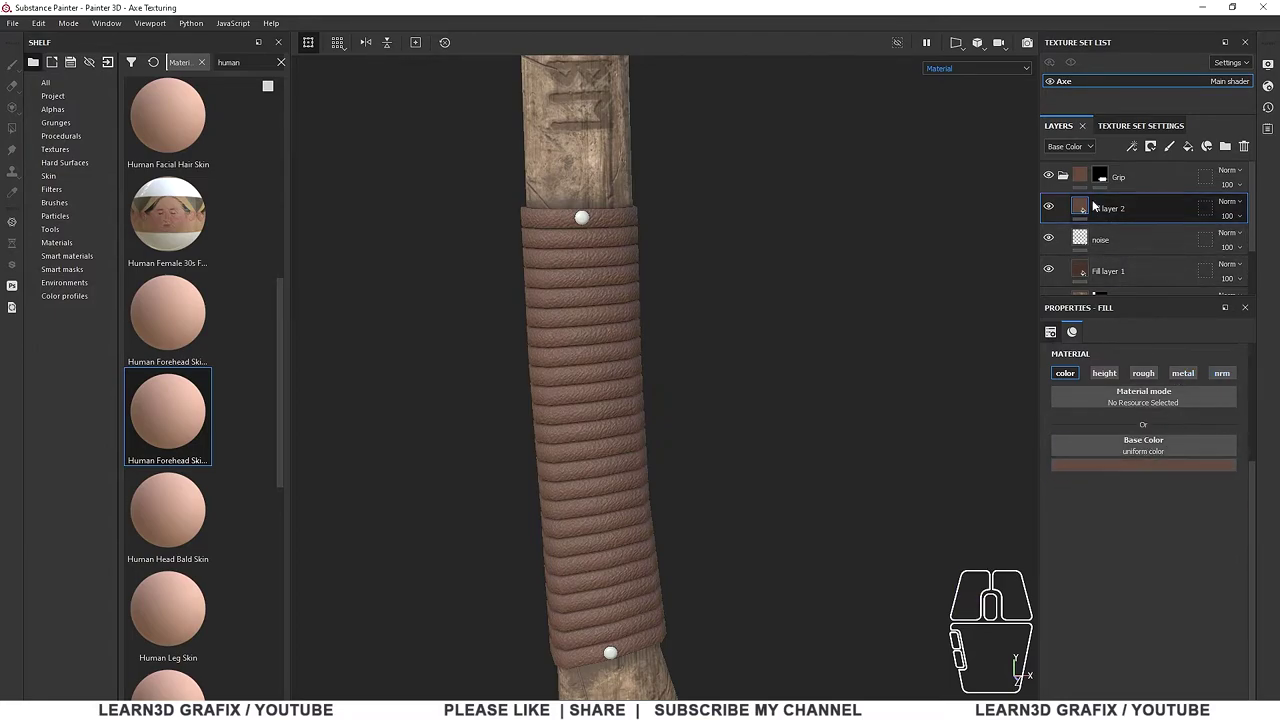
right_click(1088, 209)
click(1149, 238)
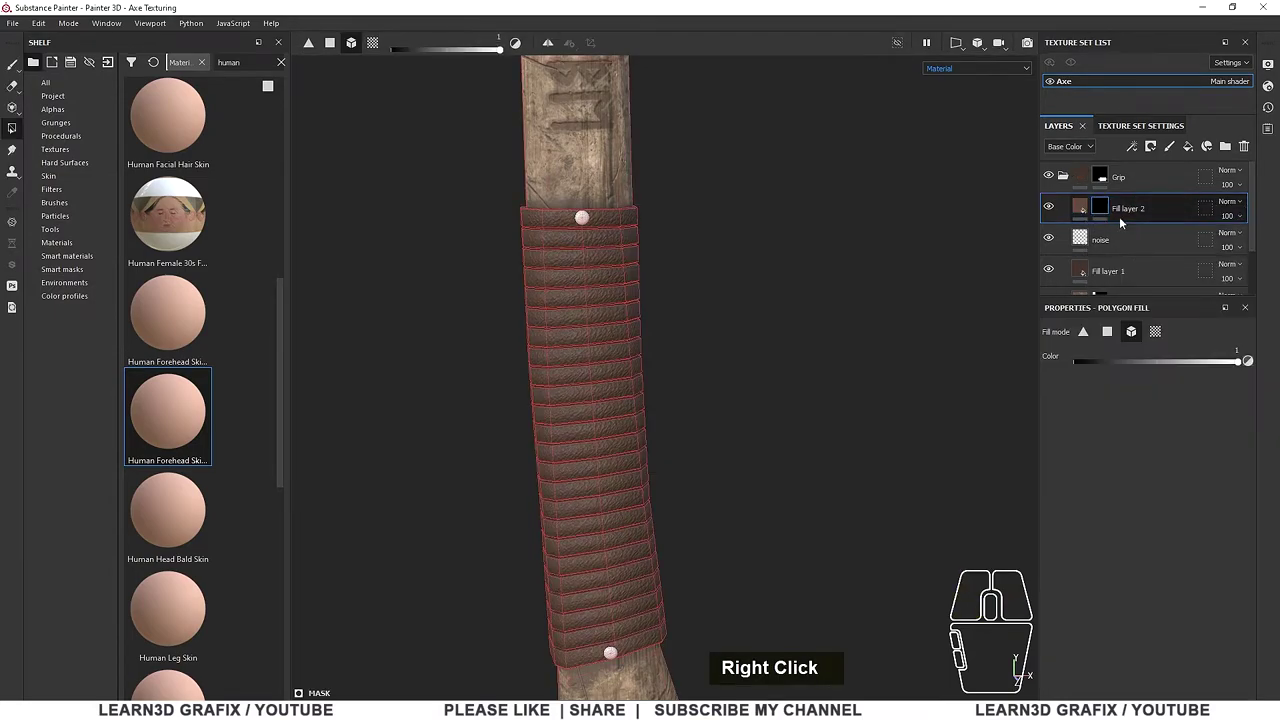
right_click(1108, 212)
click(1176, 433)
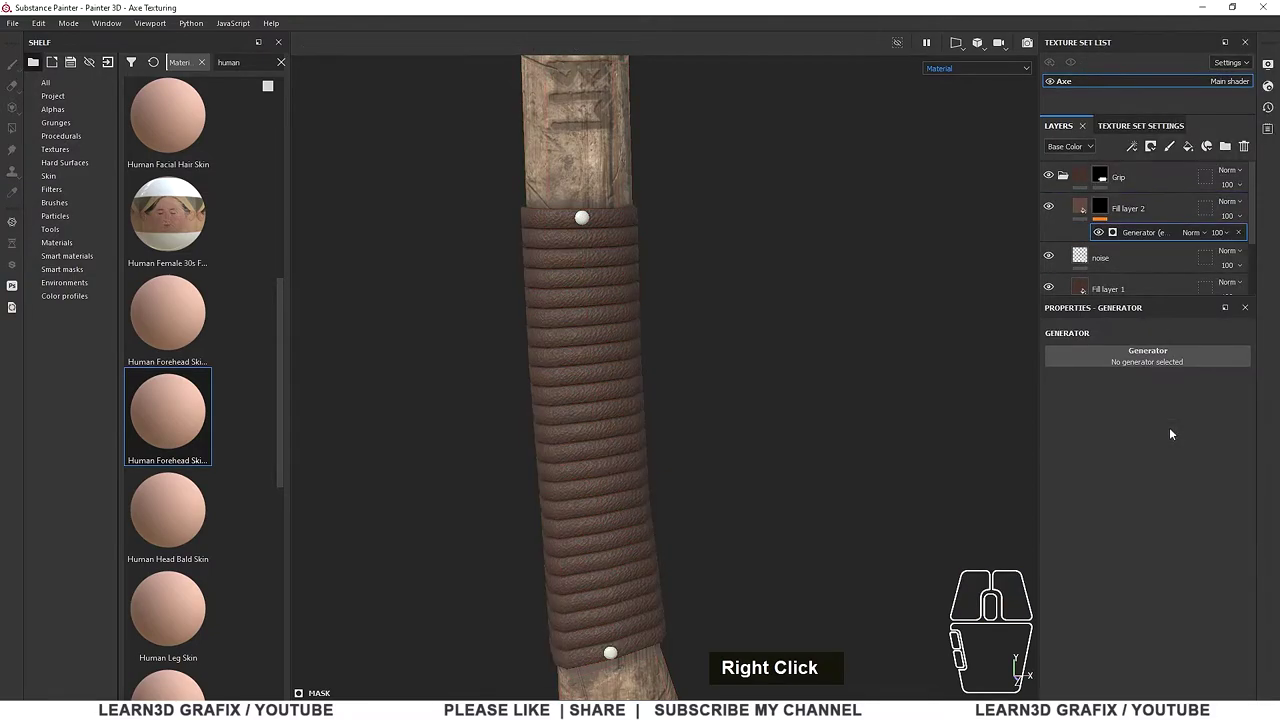
click(1217, 358)
click(1117, 447)
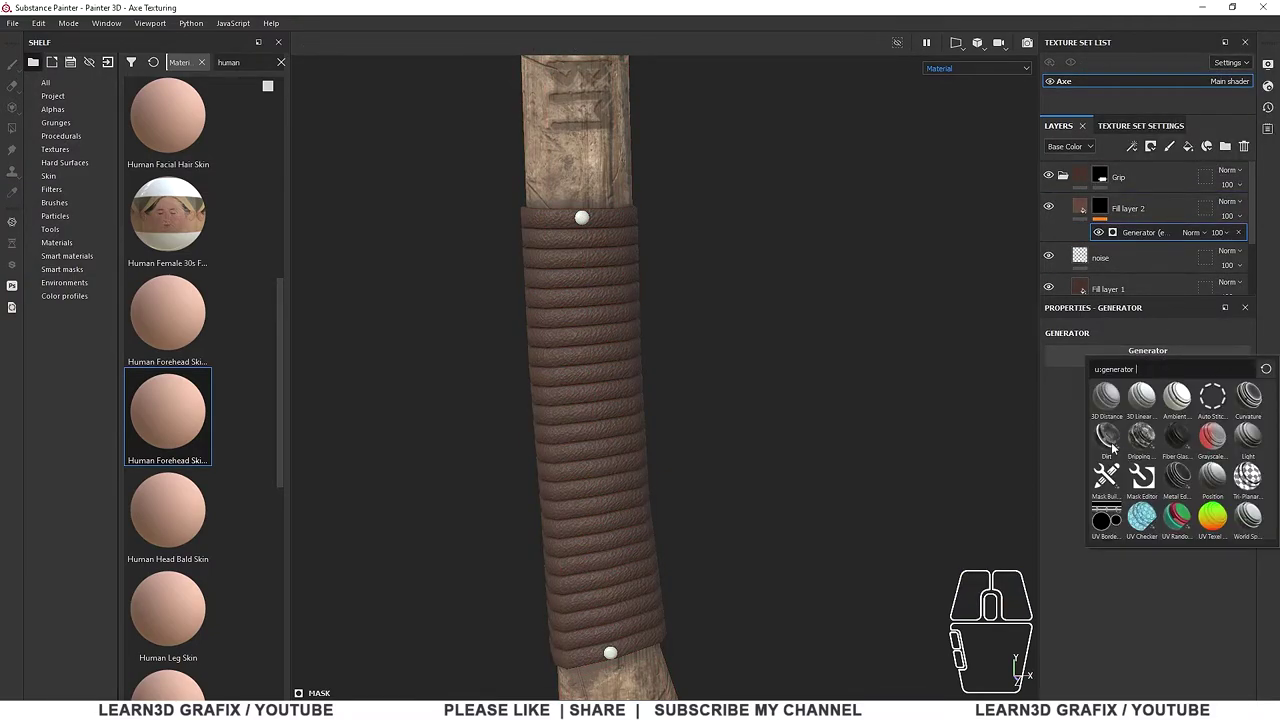
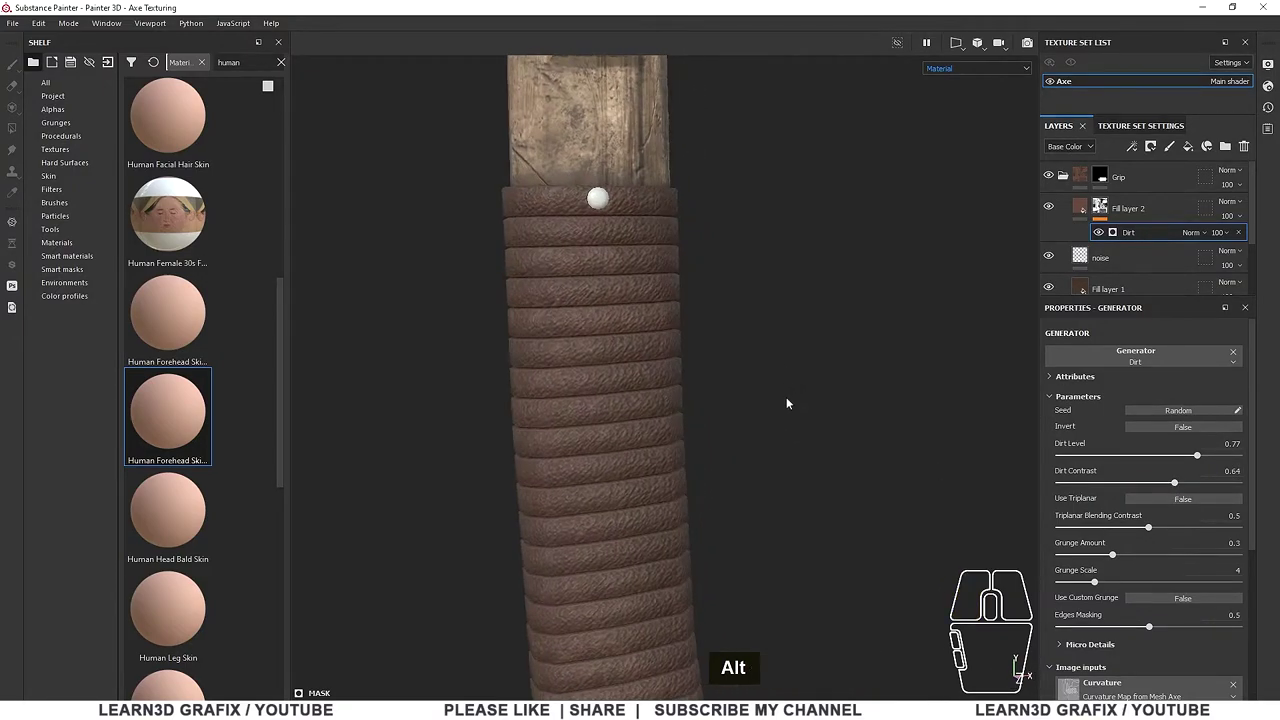
Inspect the grip and nudge the Dirt generator toward dirt level 0.77 and contrast 0.64
middle_click(793, 403)
drag(1119, 558, 1132, 555)
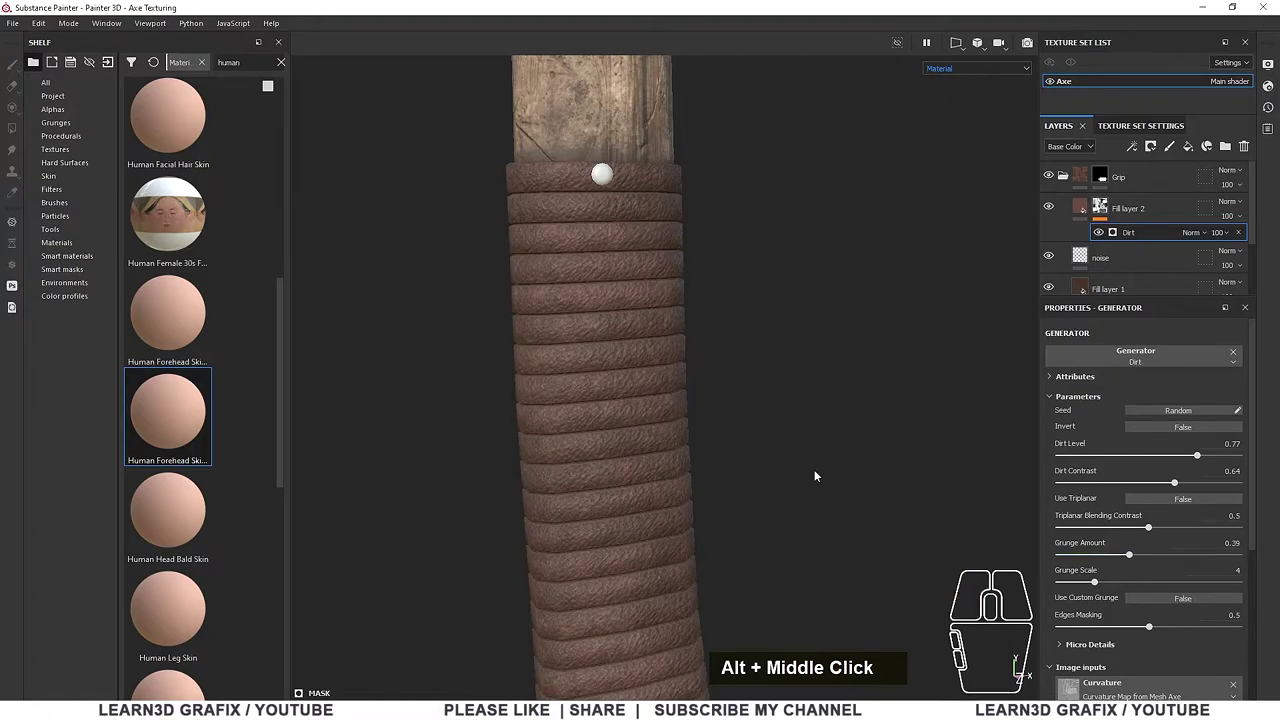
click(666, 414)
scroll(up, 3)
click(657, 441)
scroll(down, 3)
middle_click(706, 472)
scroll(down, 3)
click(680, 433)
middle_click(710, 392)
middle_click(1119, 542)
scroll(down, 3)
middle_click(1126, 548)
middle_click(1133, 552)
middle_click(1130, 551)
middle_click(1131, 551)
scroll(up, 3)
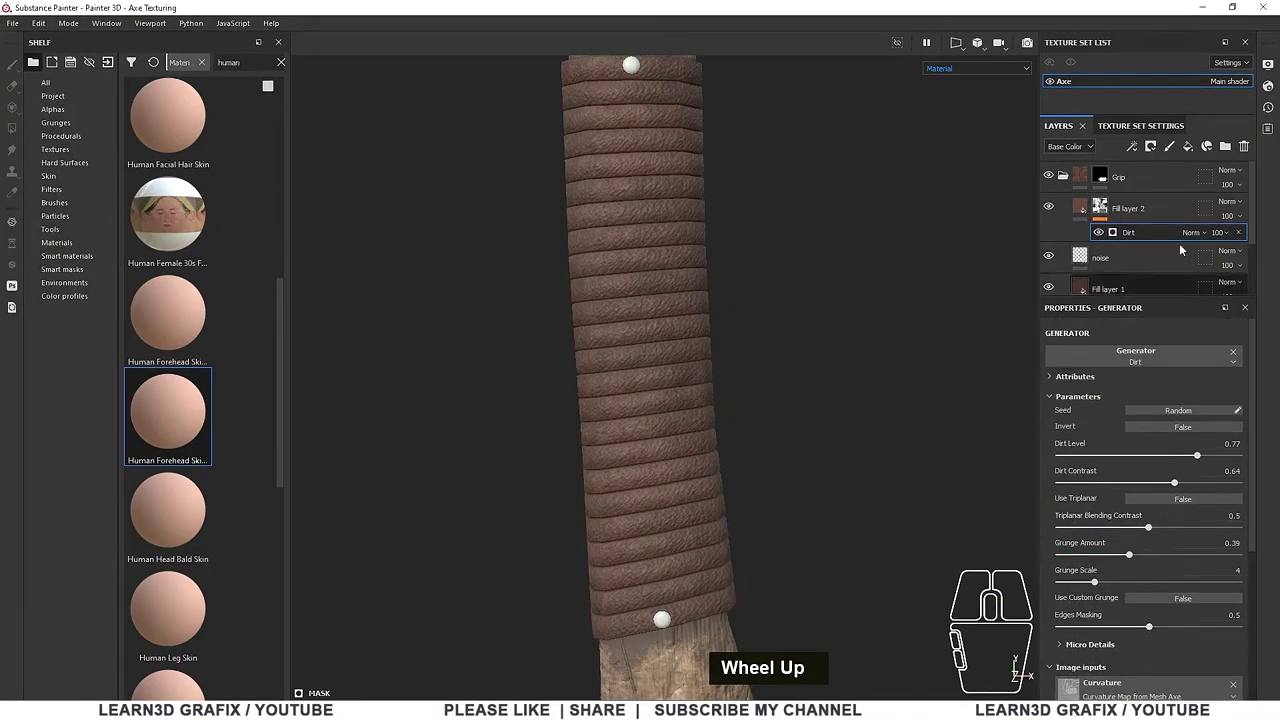
Darken the base colour of the masked dirt fill on the grip
click(1086, 211)
click(1165, 470)
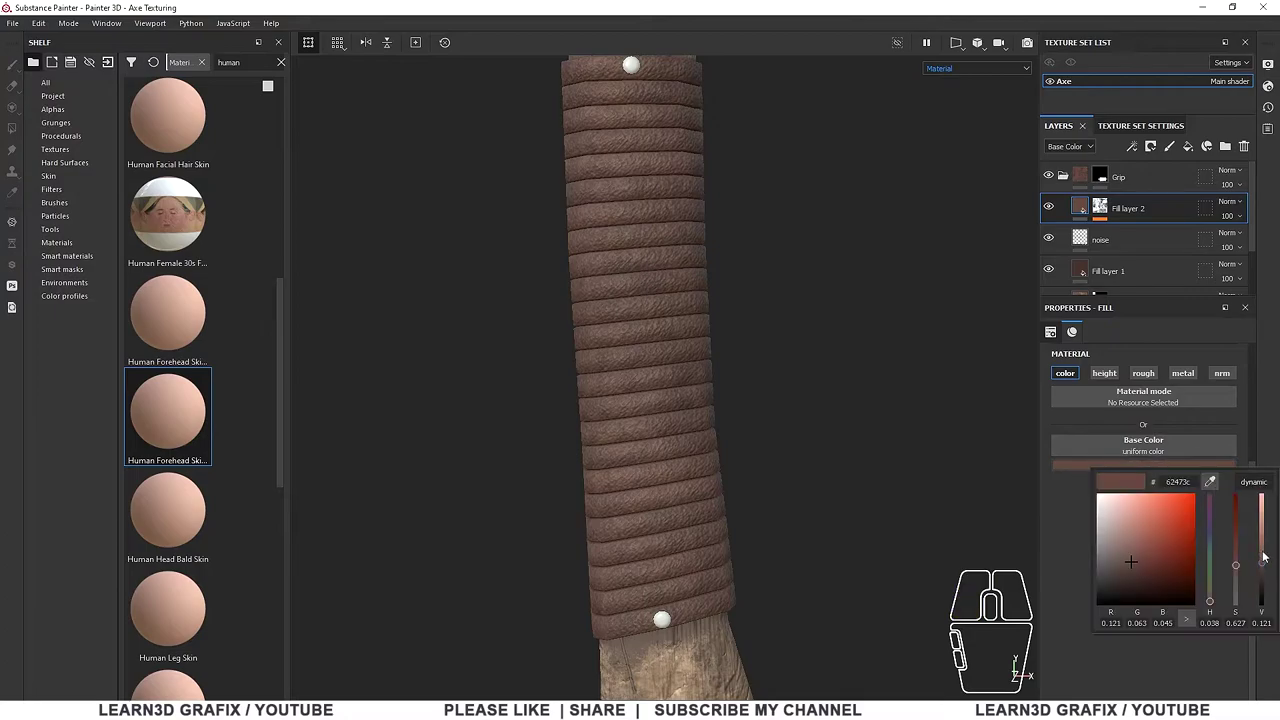
click(1264, 564)
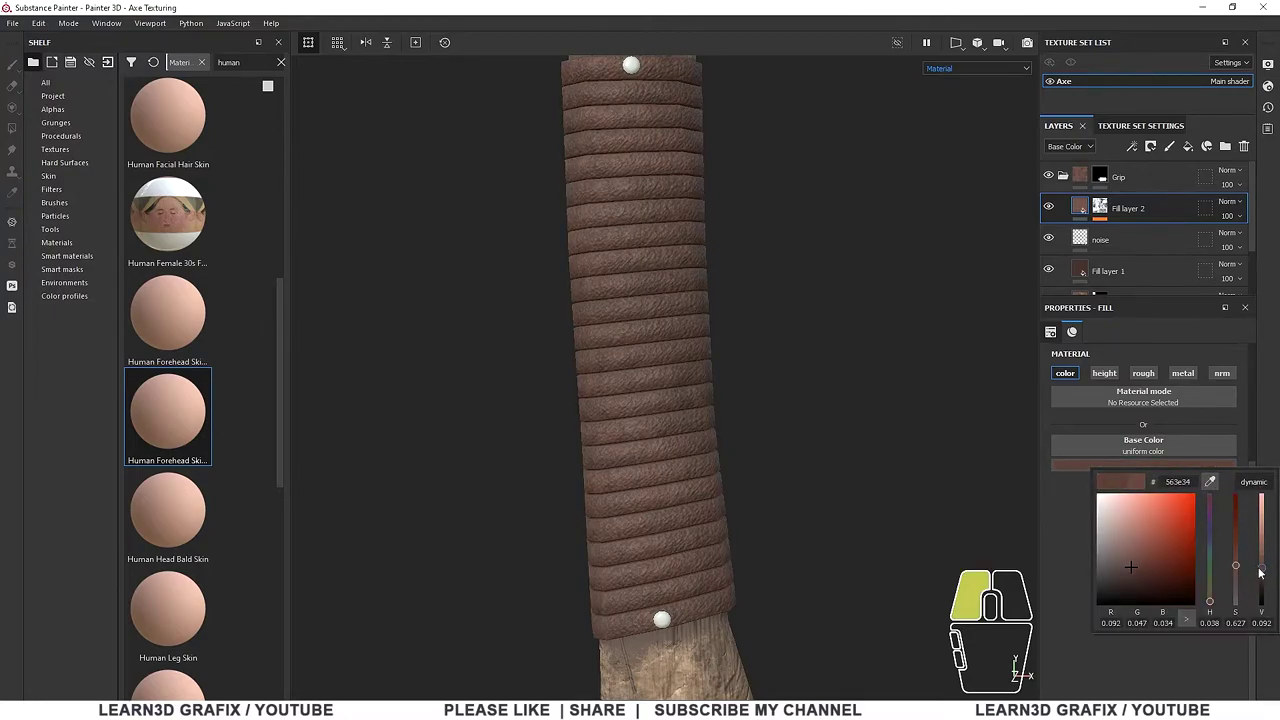
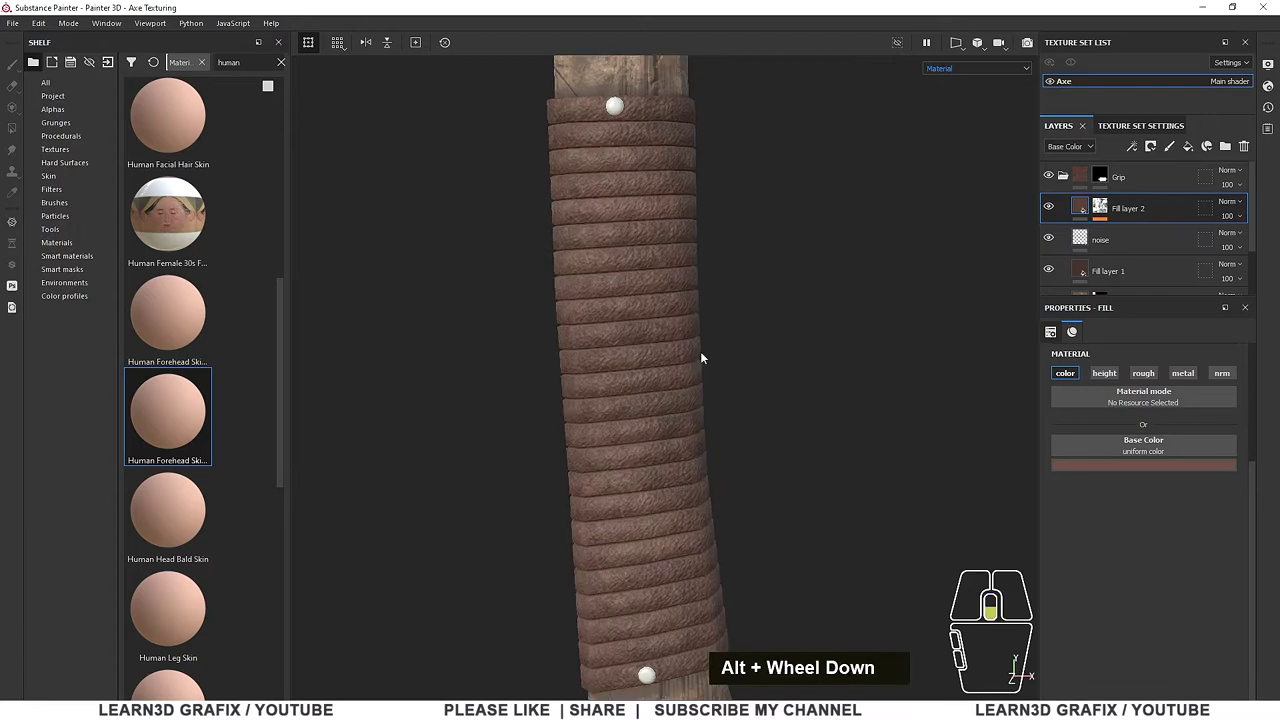
drag(690, 353, 715, 350)
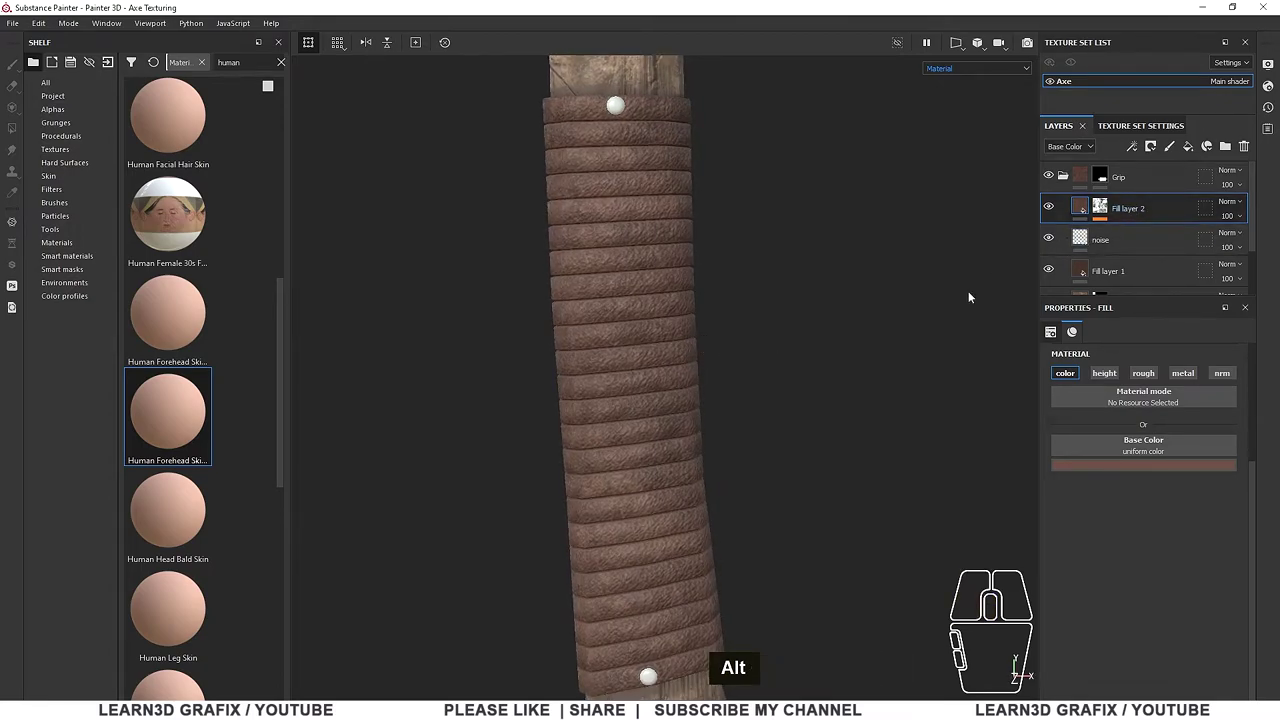
Rename that fill layer to 'dirt'
click(1138, 210)
double_click(1138, 210)
text(dirt)
key(Return)
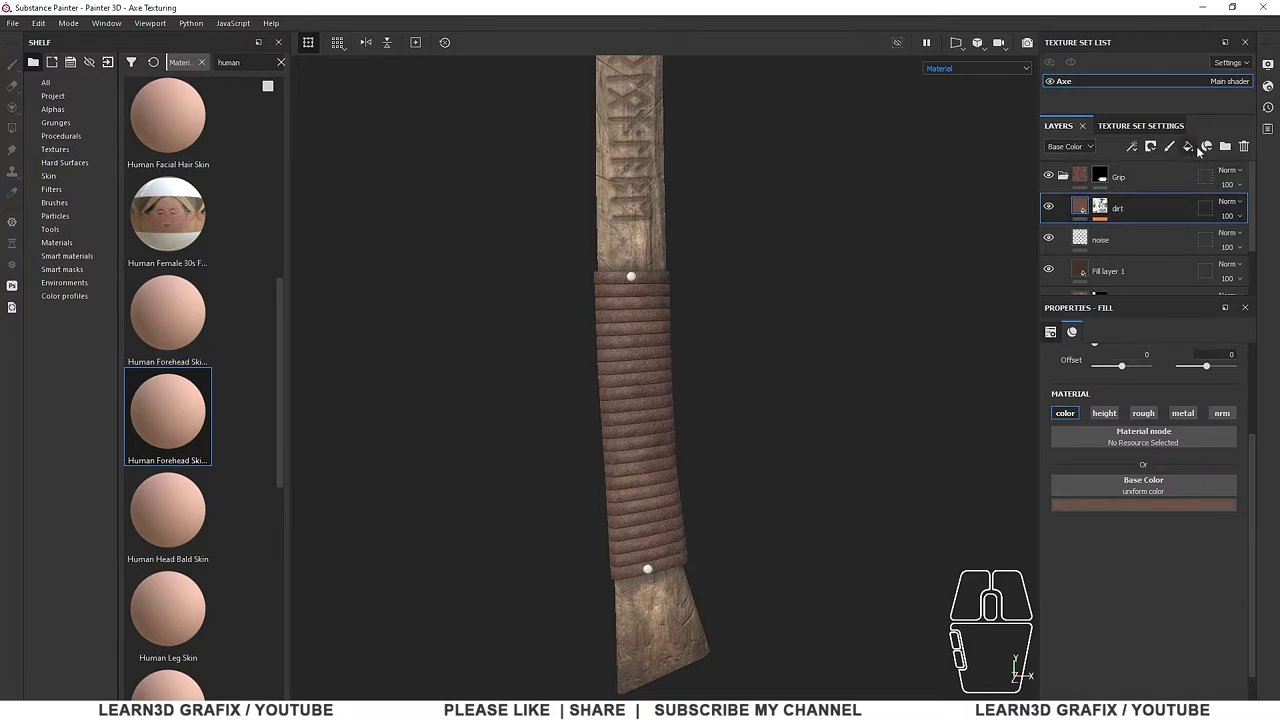
Add a new fill layer above dirt in dark reddish brown with the metal channel disabled
click(1198, 150)
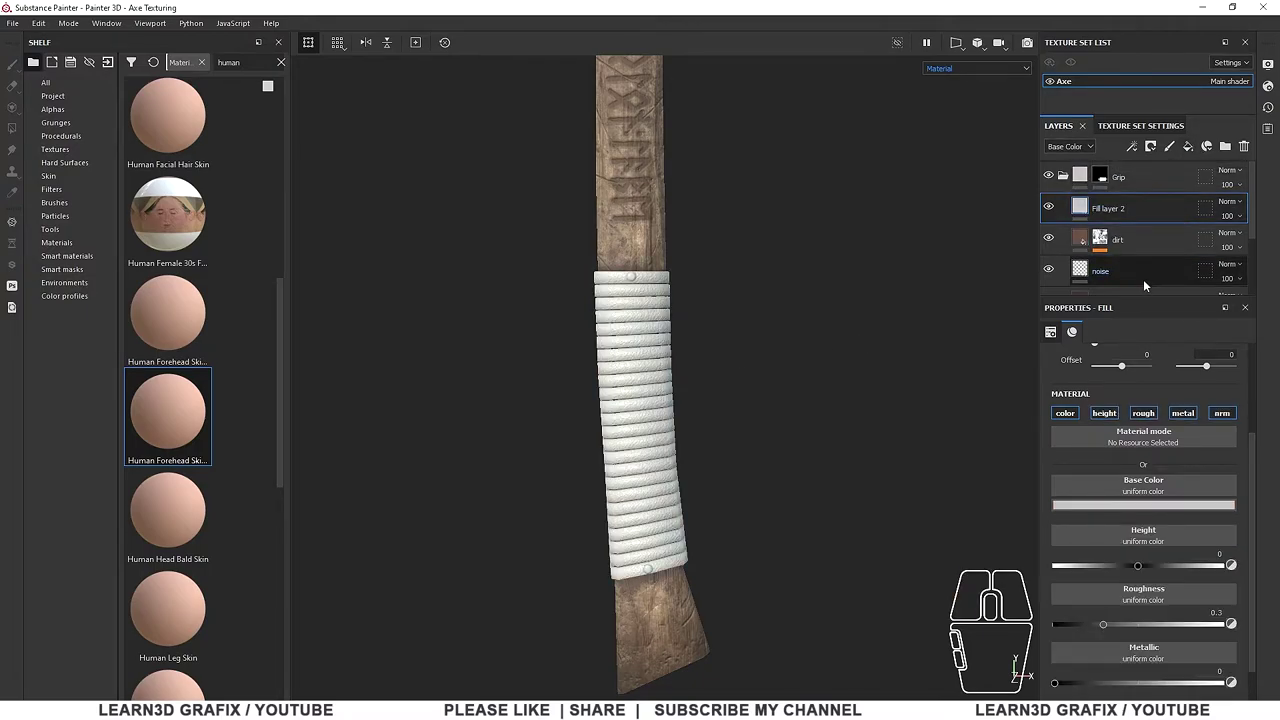
click(1148, 509)
drag(1221, 522, 1084, 237)
scroll(down, 3)
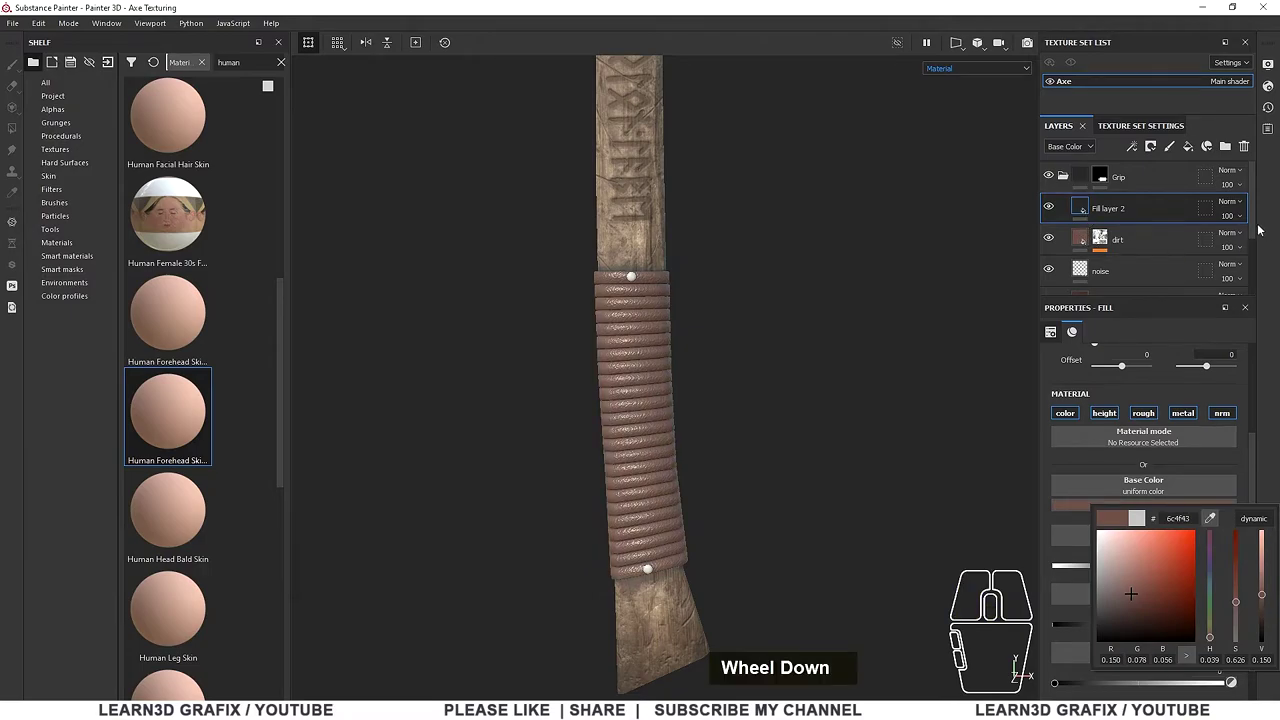
drag(1257, 225, 1262, 249)
click(1184, 511)
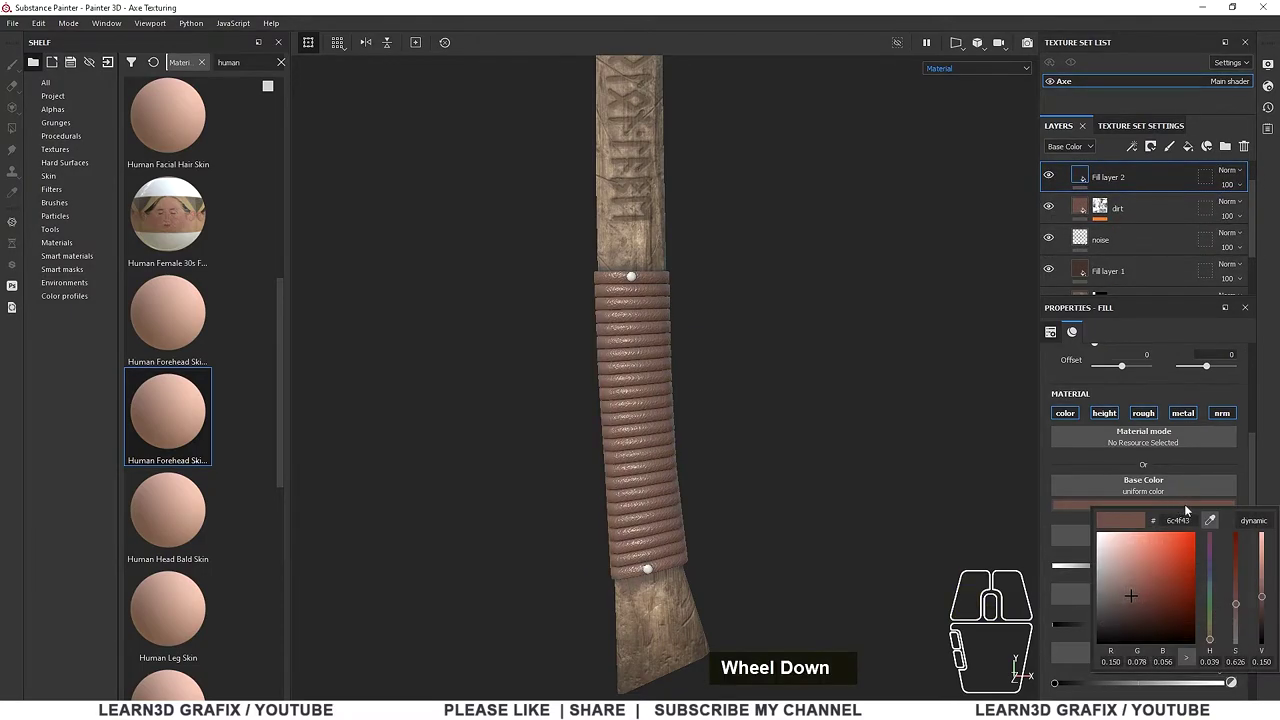
click(1267, 593)
click(1268, 591)
click(1266, 487)
drag(1115, 628, 1202, 628)
click(1141, 570)
scroll(down, 3)
scroll(up, 3)
click(1188, 494)
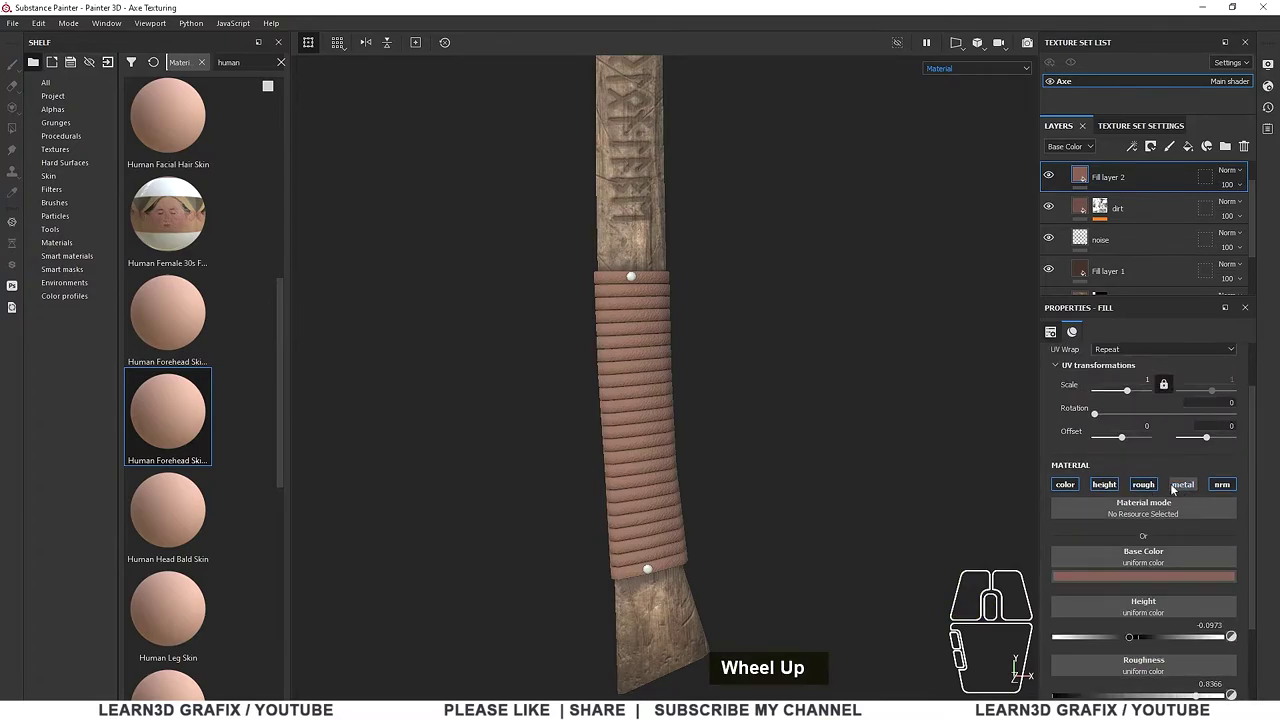
Give the fill a black mask, backing out of the generator list to use polygon fill instead
right_click(1089, 178)
click(1132, 200)
right_click(1105, 178)
click(1169, 428)
click(1180, 365)
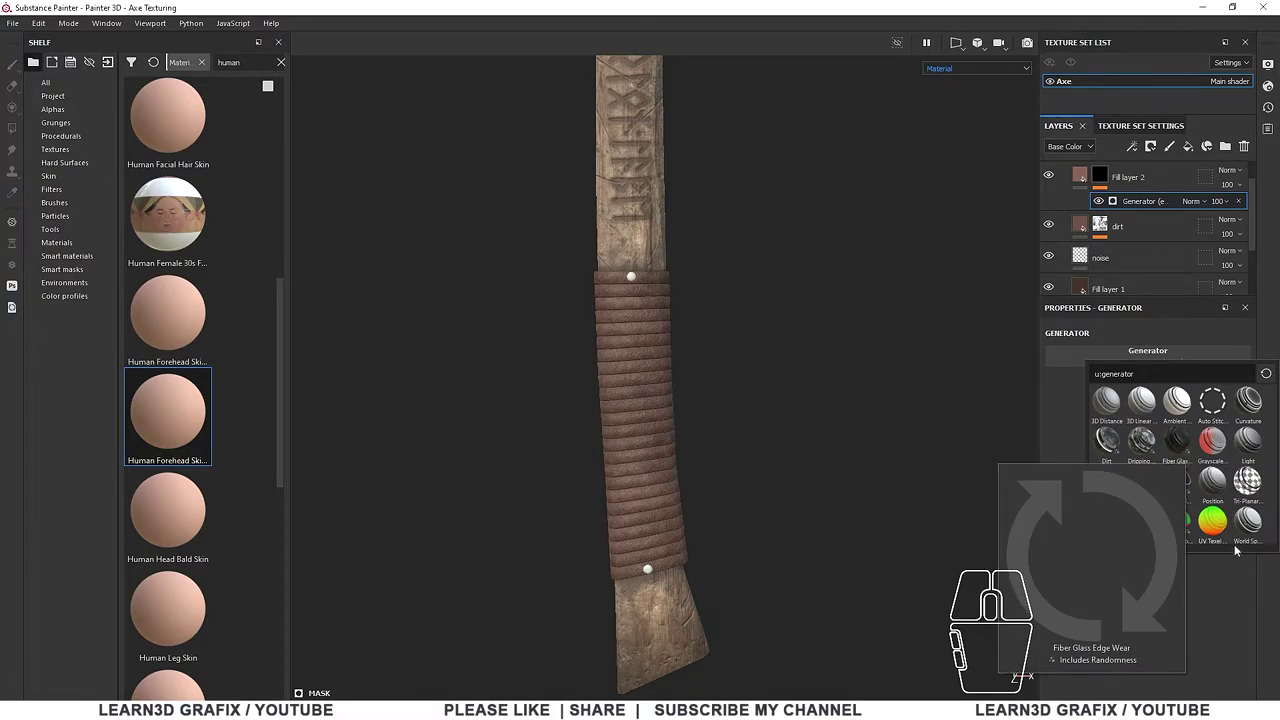
click(1238, 575)
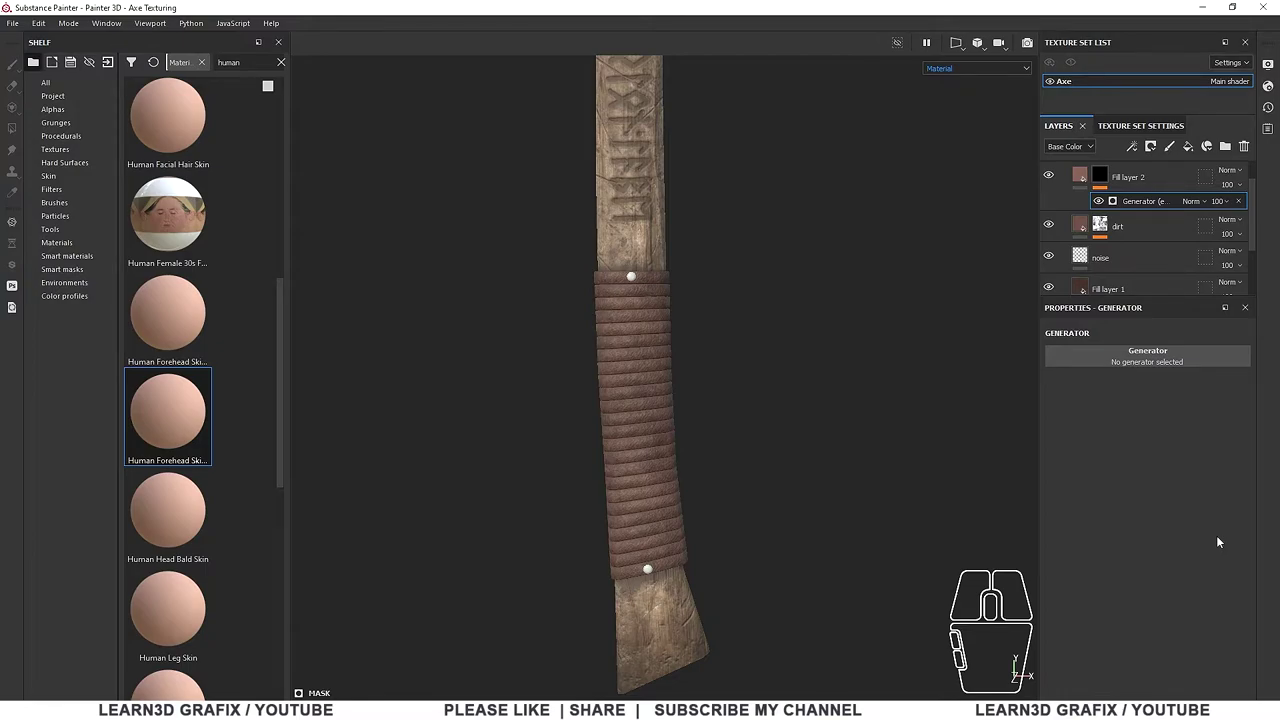
key(ctrl+z)
Fill the mask with Grunge Scratches Rough and adjust the scratch colour's brightness
right_click(1106, 177)
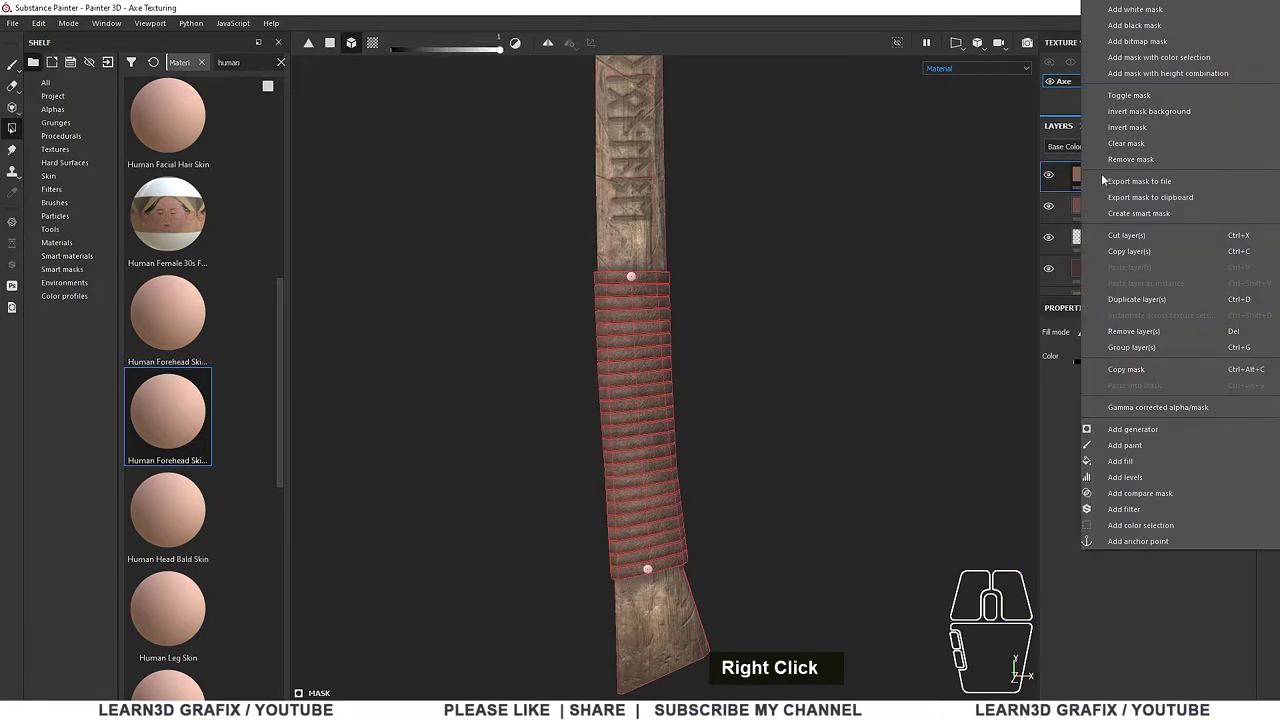
click(1176, 463)
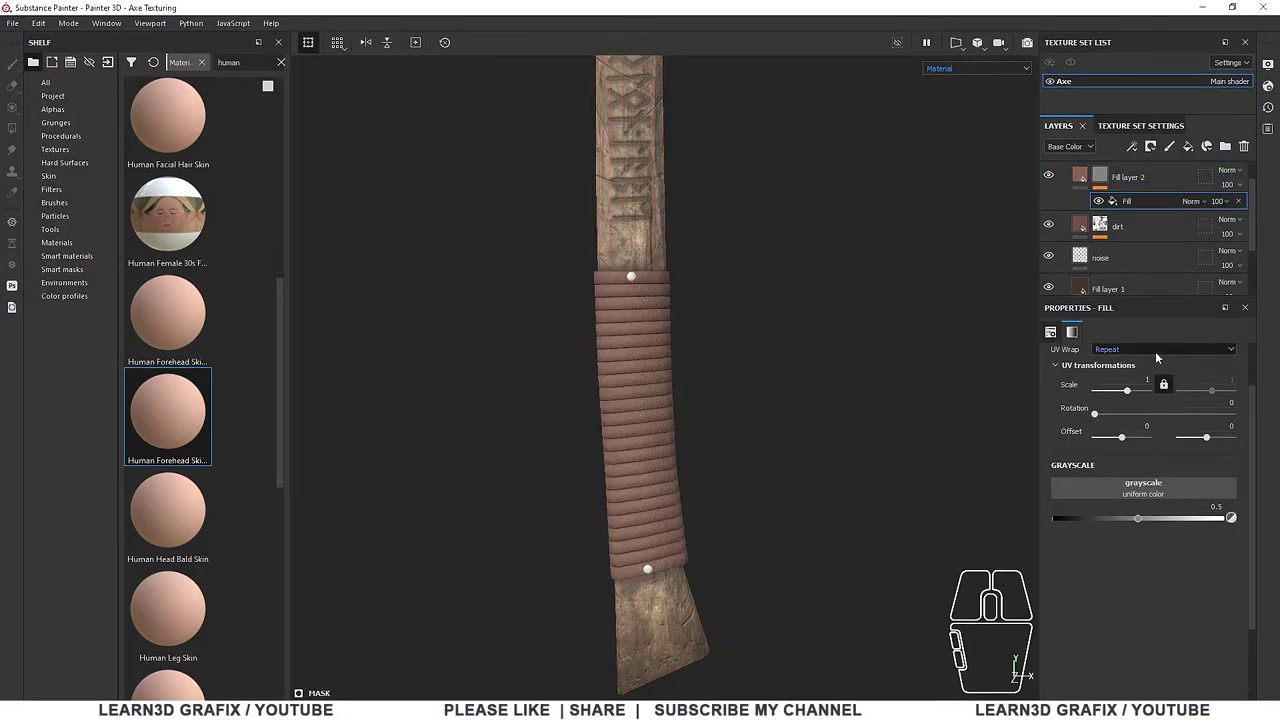
click(1189, 490)
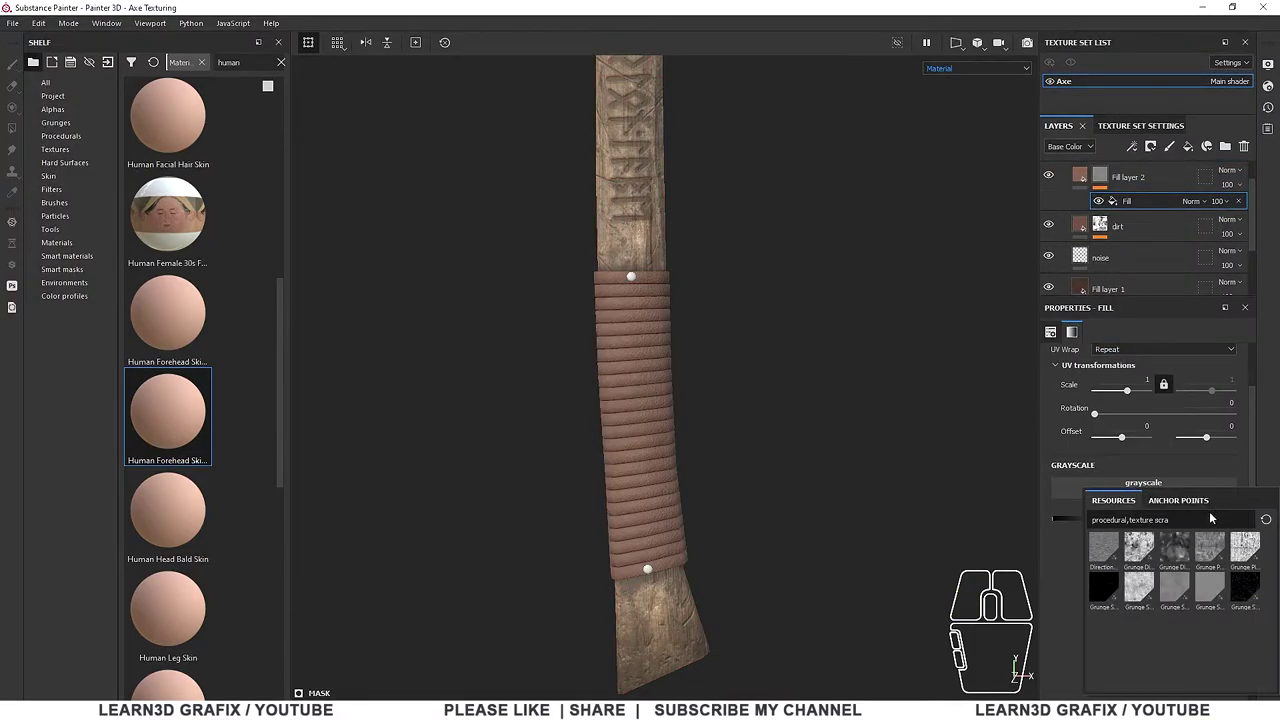
text(scr)
click(1253, 584)
scroll(down, 3)
middle_click(682, 402)
scroll(up, 3)
drag(646, 326, 668, 347)
click(1083, 181)
middle_click(1186, 611)
scroll(down, 3)
click(1132, 602)
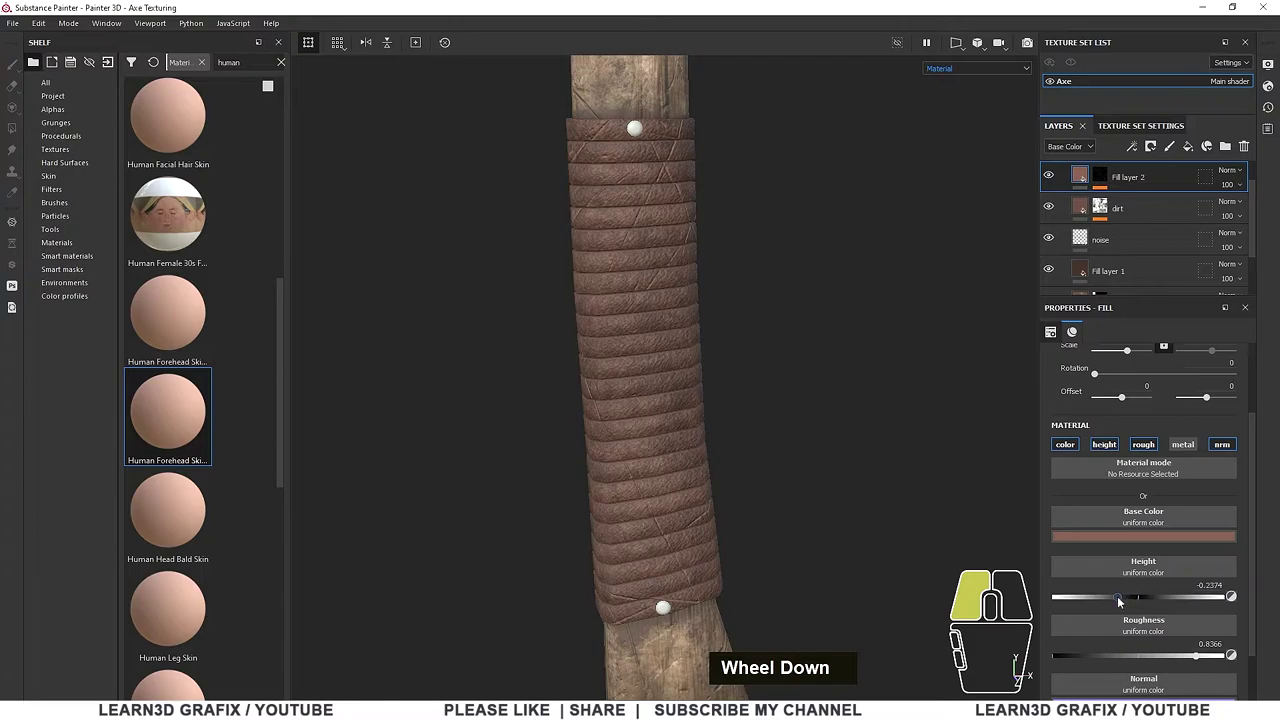
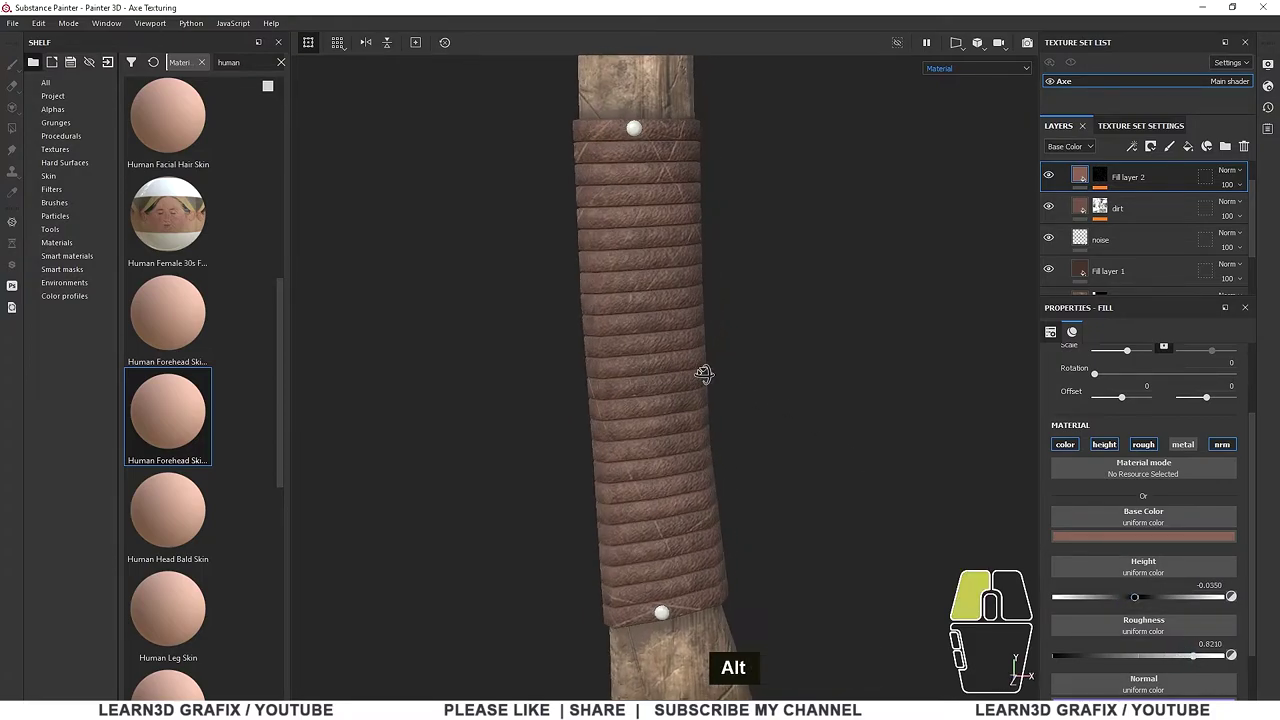
click(1159, 537)
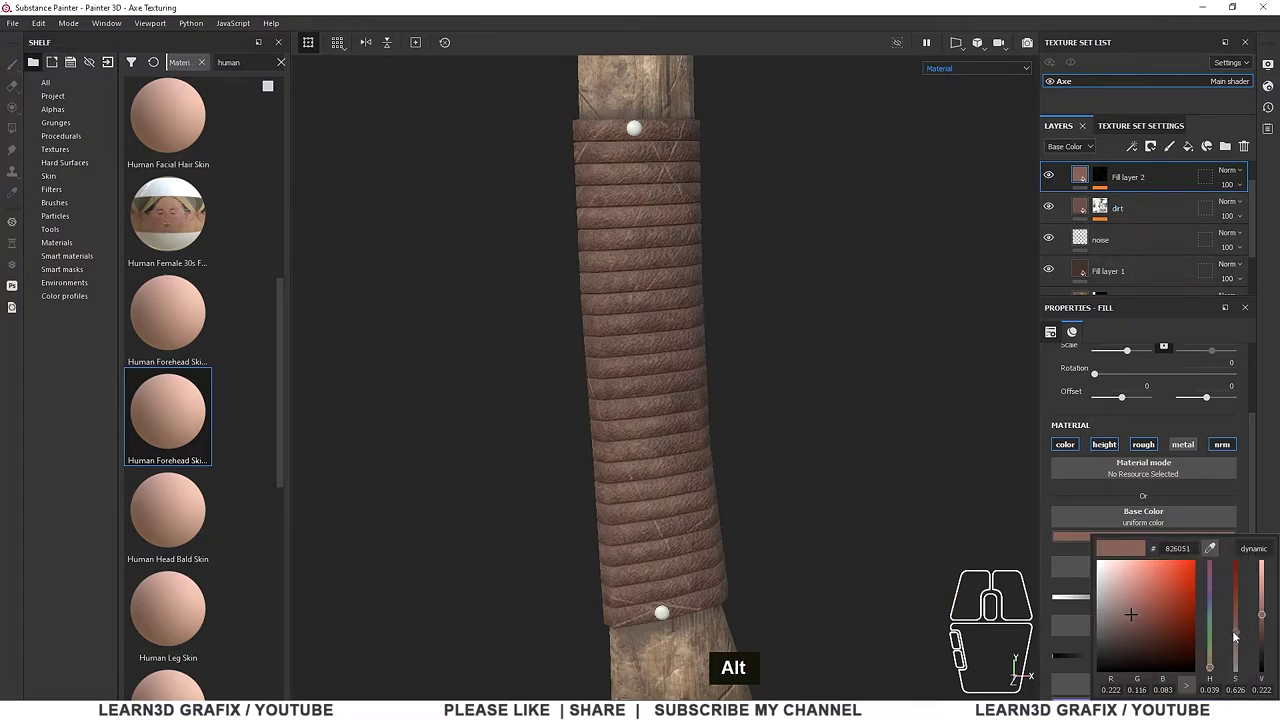
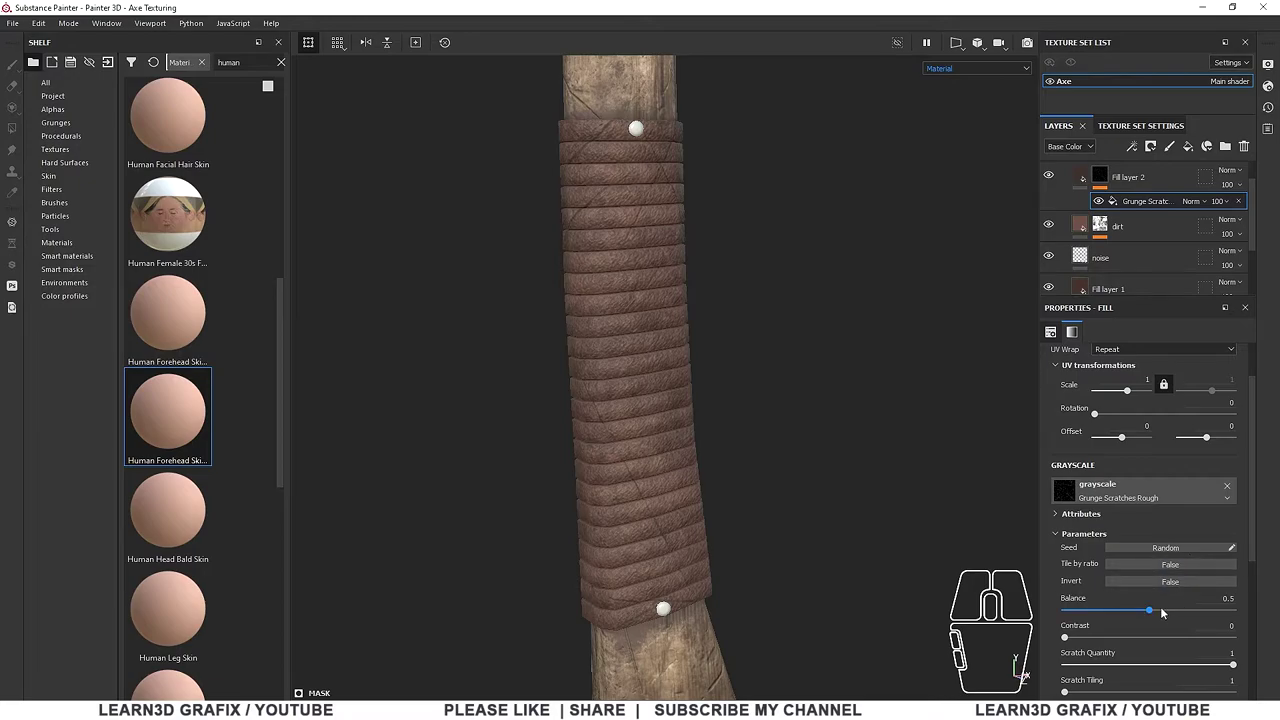
Tune the scratches to blur 0.2, width 0.32, length 0.3 and masking 0.33
click(1159, 615)
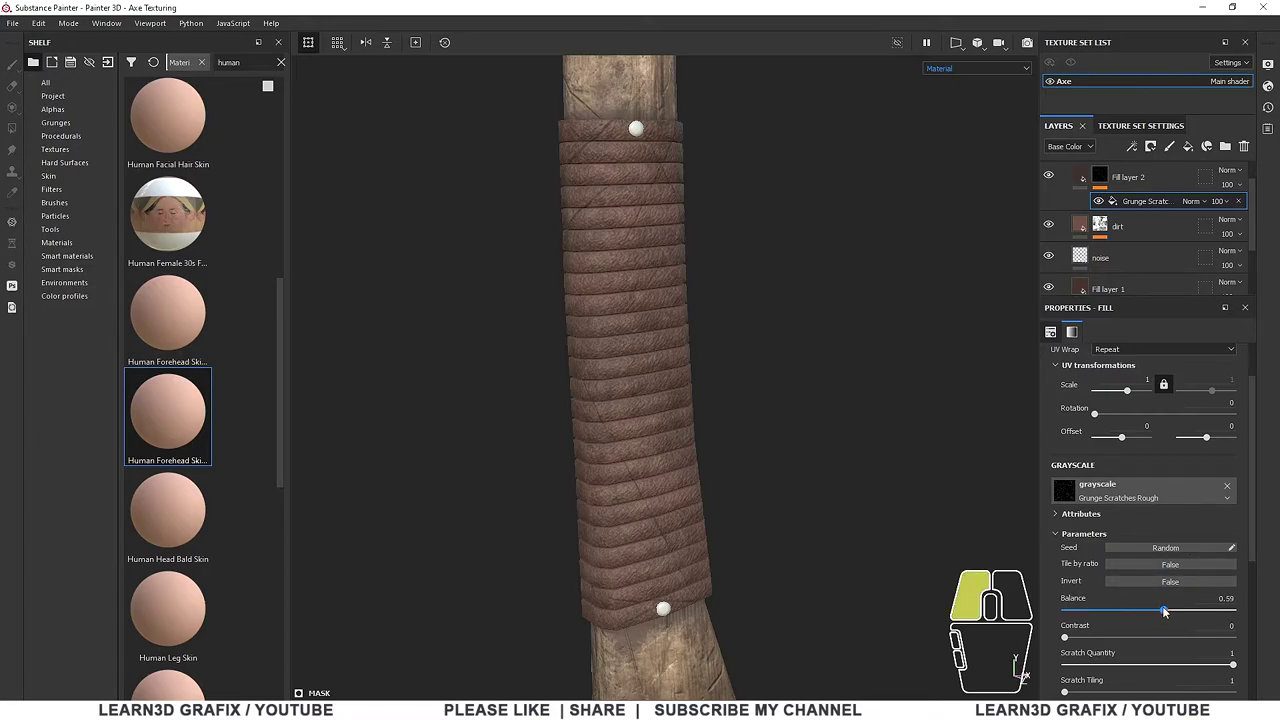
scroll(down, 3)
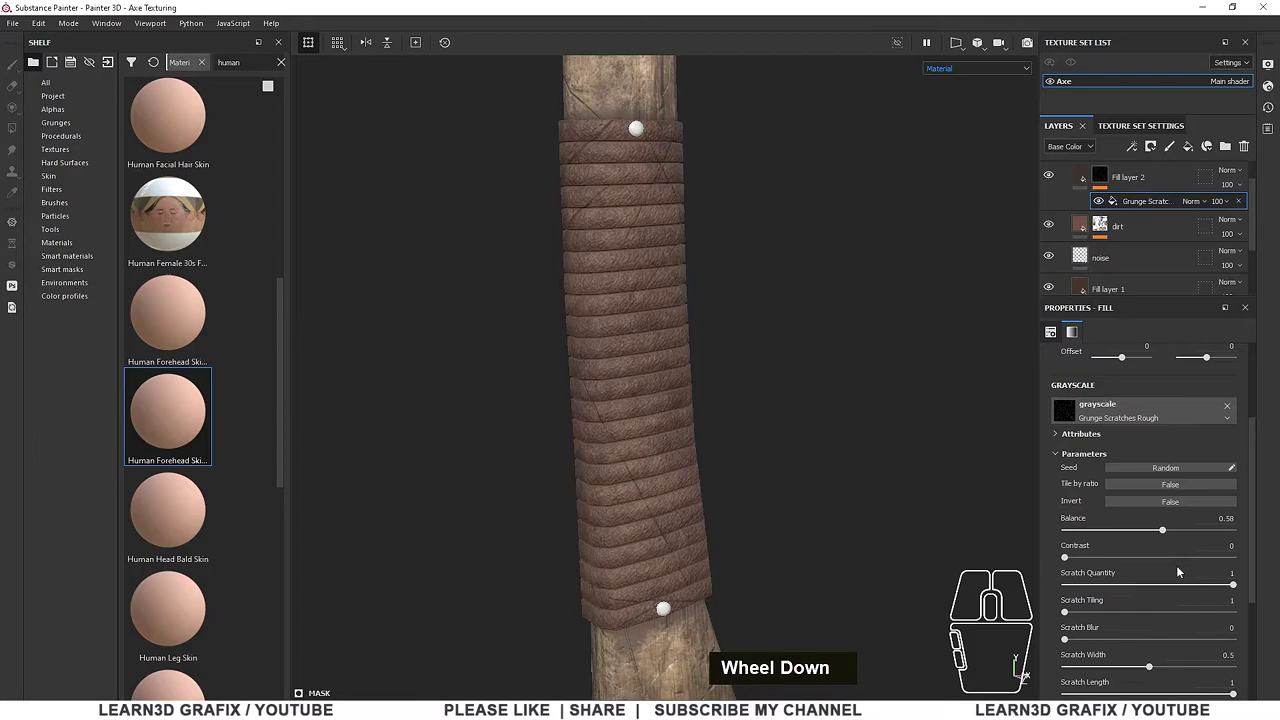
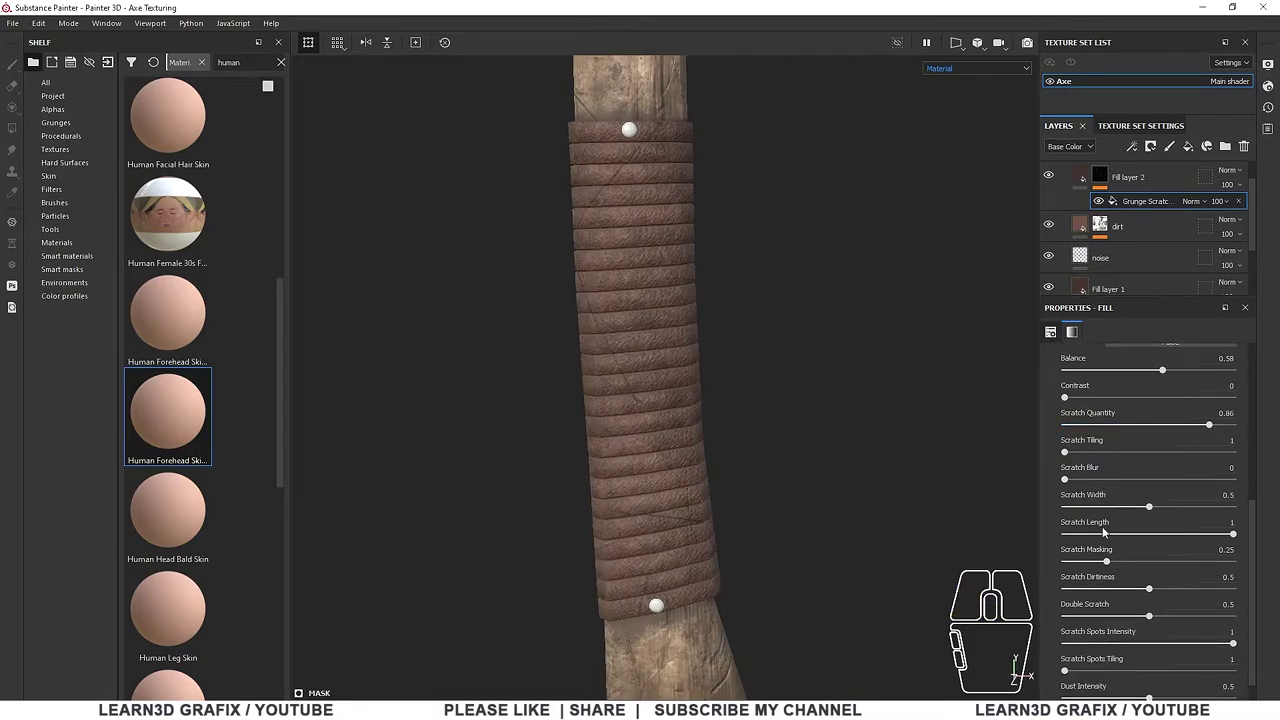
drag(1070, 483, 1100, 481)
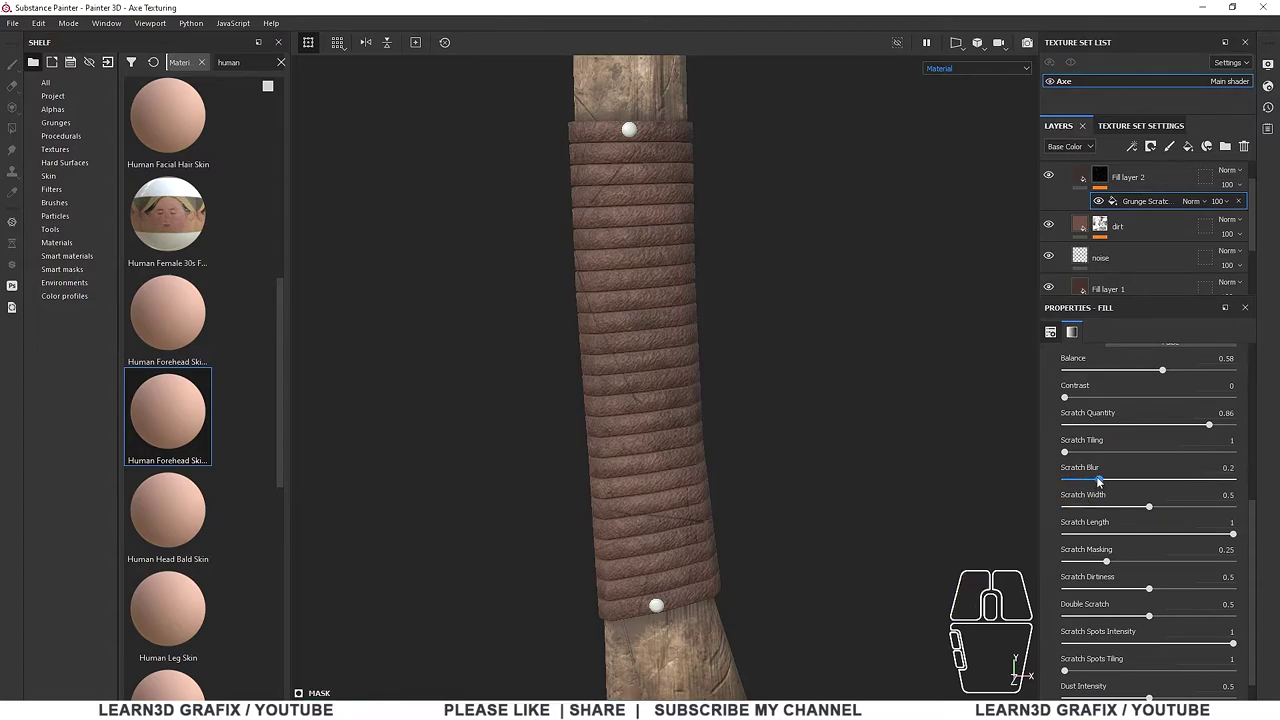
scroll(down, 3)
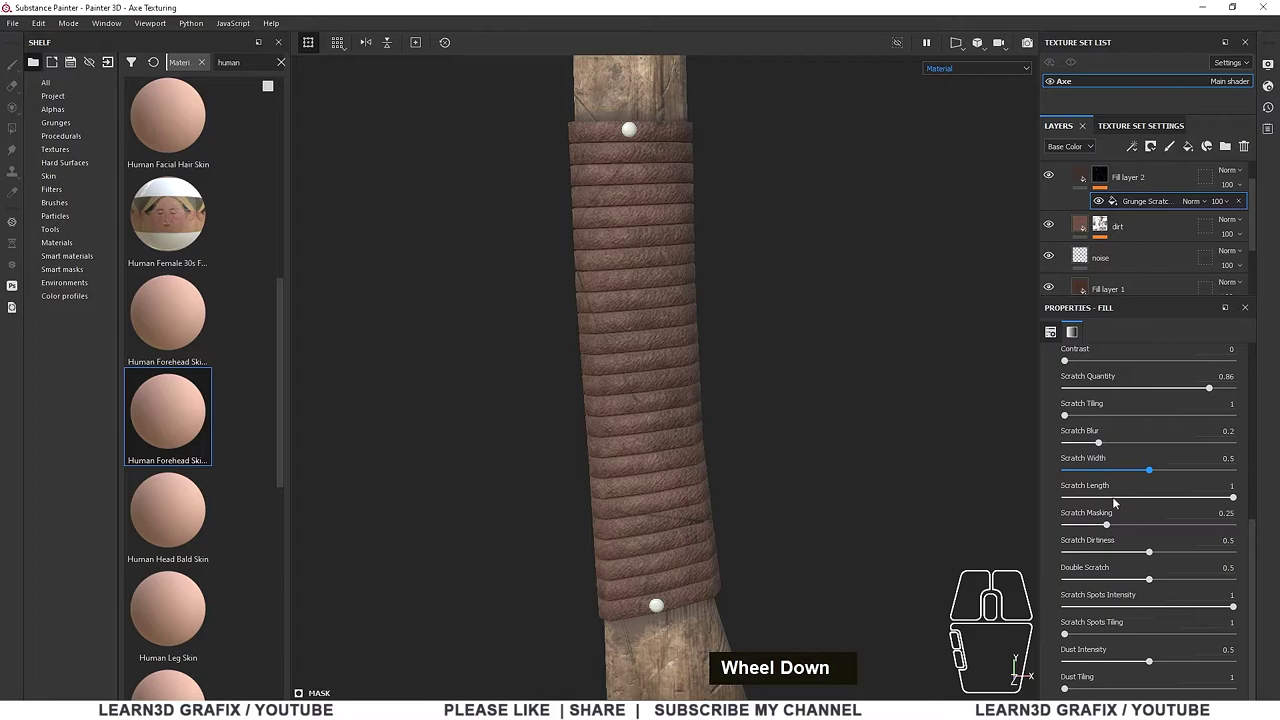
drag(1150, 472, 1124, 473)
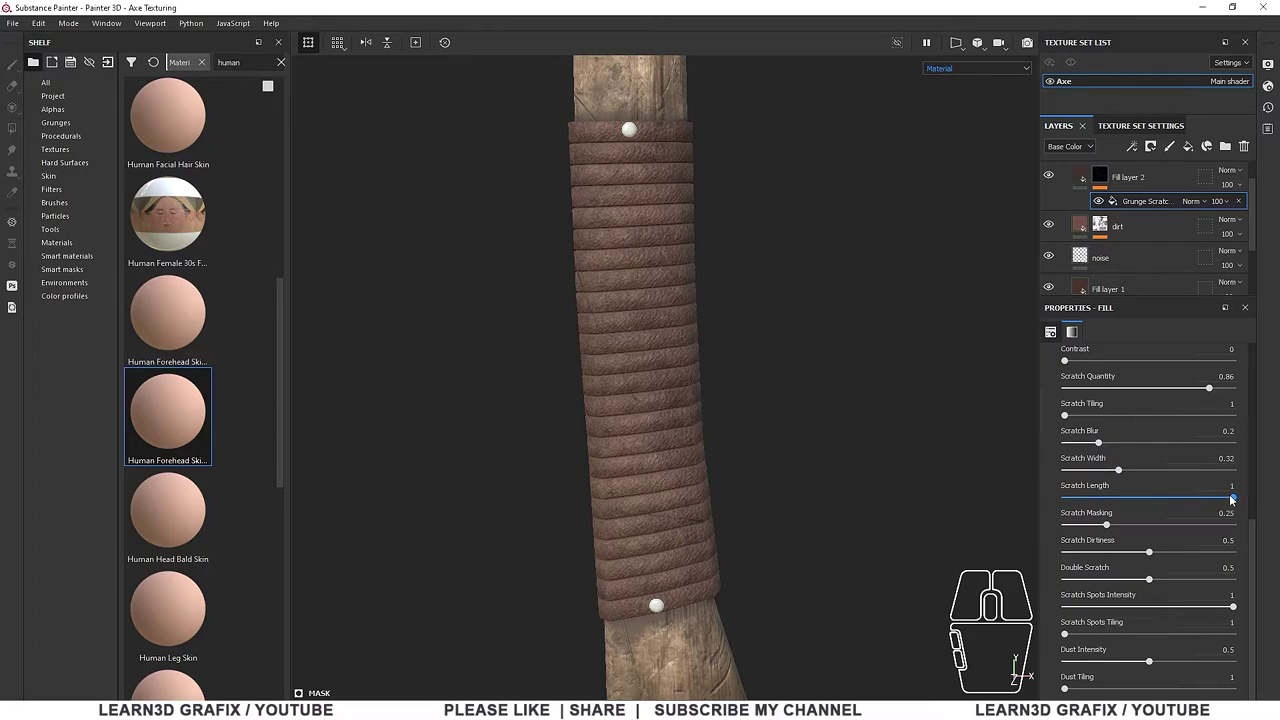
drag(1233, 499, 1117, 510)
scroll(down, 3)
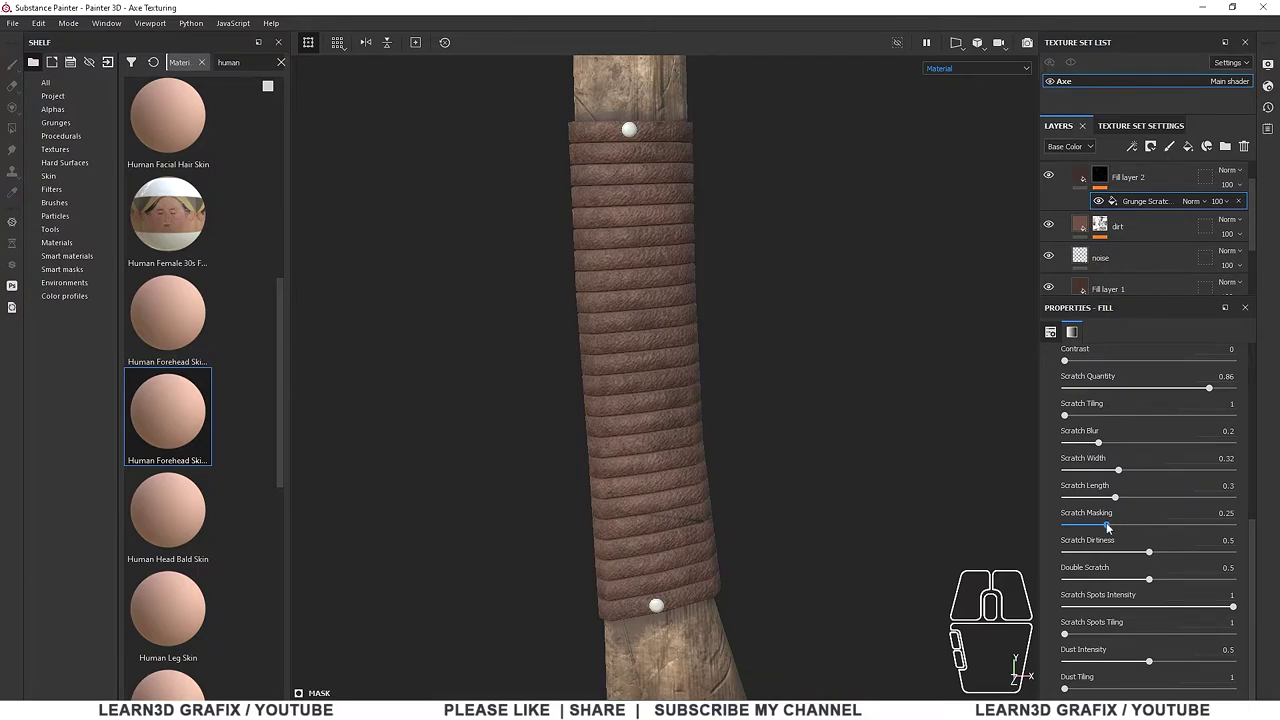
drag(1111, 528, 1126, 527)
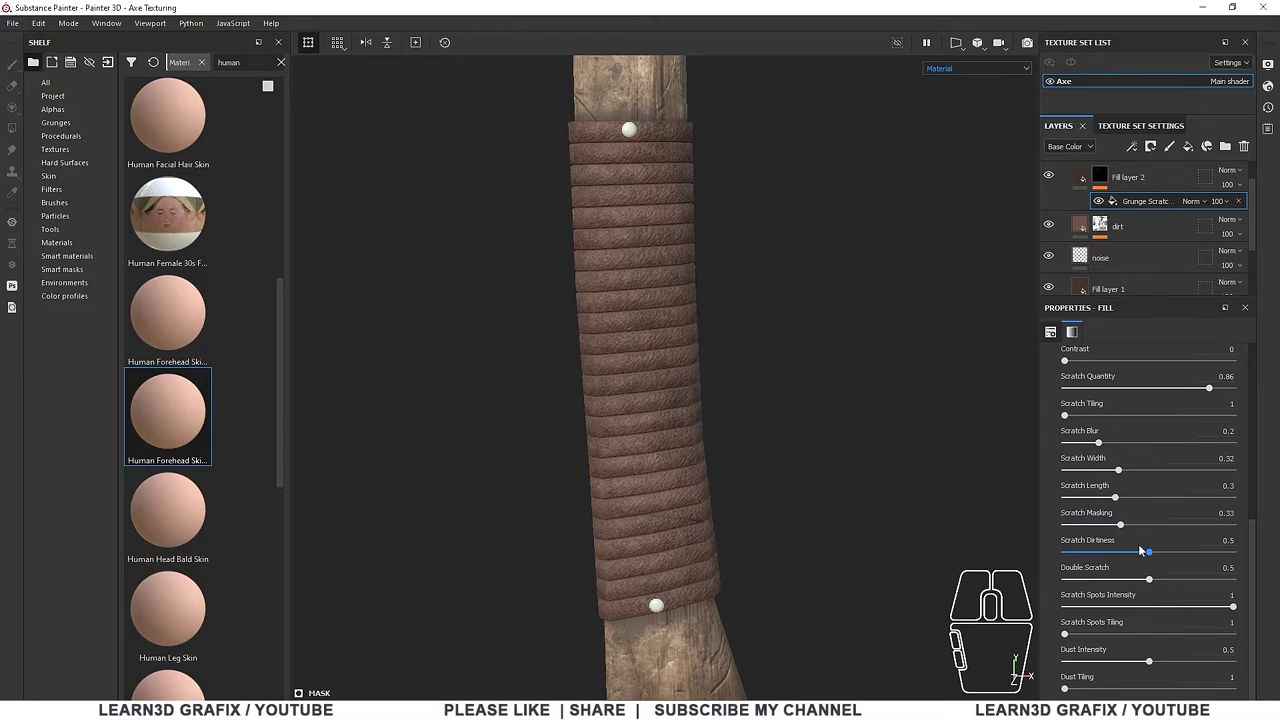
drag(1155, 555, 1197, 554)
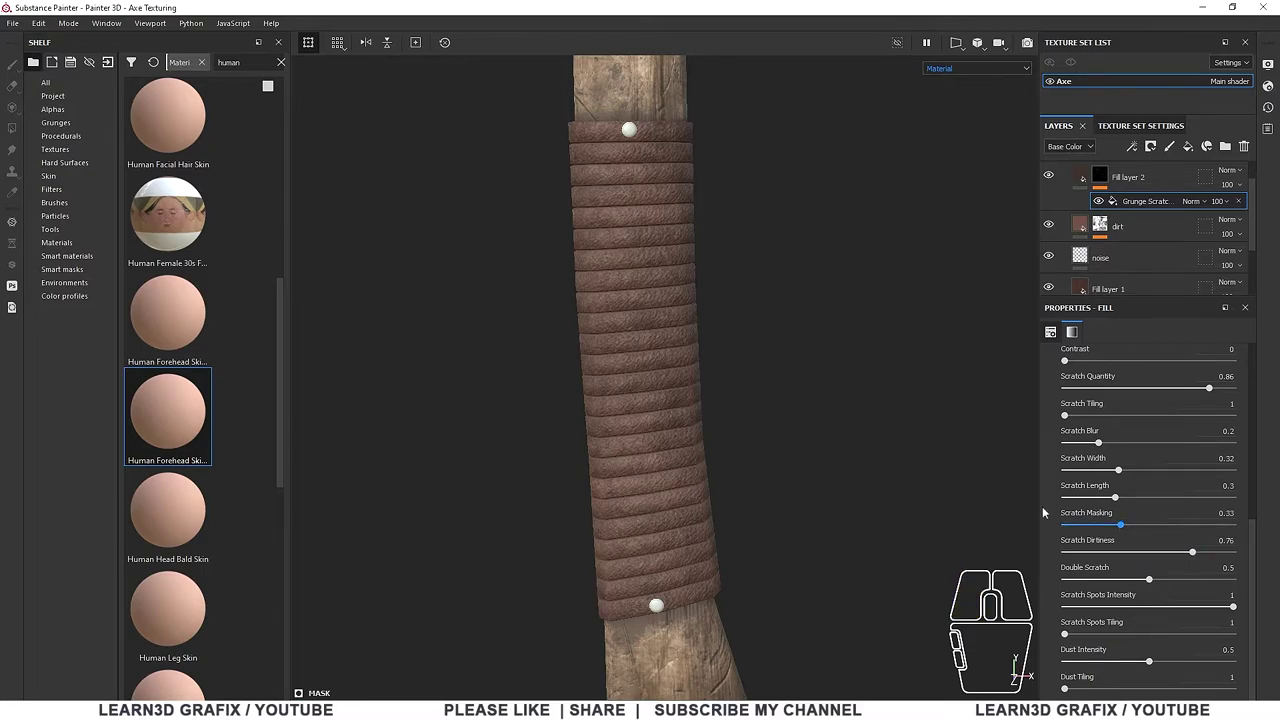
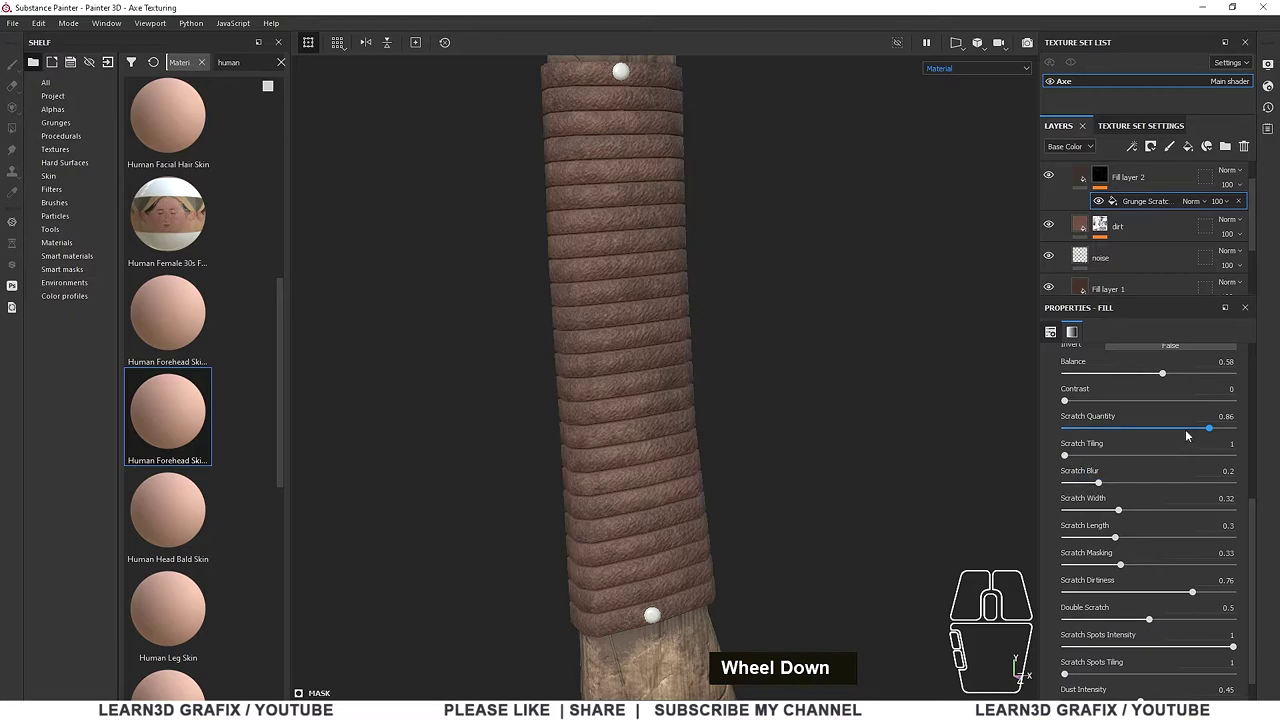
Tweak scratch parameters and return to Fill layer 2's colour content
drag(1217, 432, 1237, 432)
scroll(up, 3)
drag(1165, 418, 1235, 425)
click(832, 389)
drag(1236, 416, 1236, 417)
scroll(up, 3)
click(1081, 176)
scroll(up, 3)
Retune the scratch colour to a muted greyish brown over the leather wraps
click(1169, 508)
drag(1270, 618, 1270, 592)
click(1242, 621)
drag(1212, 640, 1226, 645)
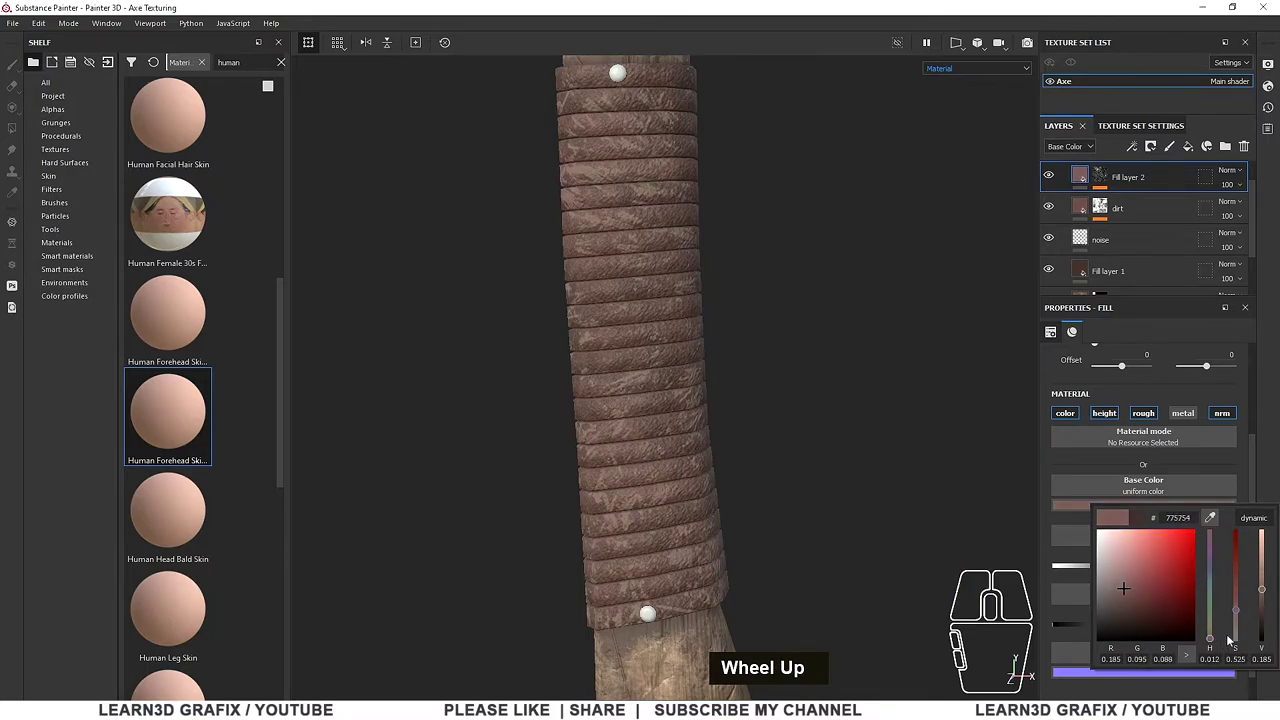
click(1217, 641)
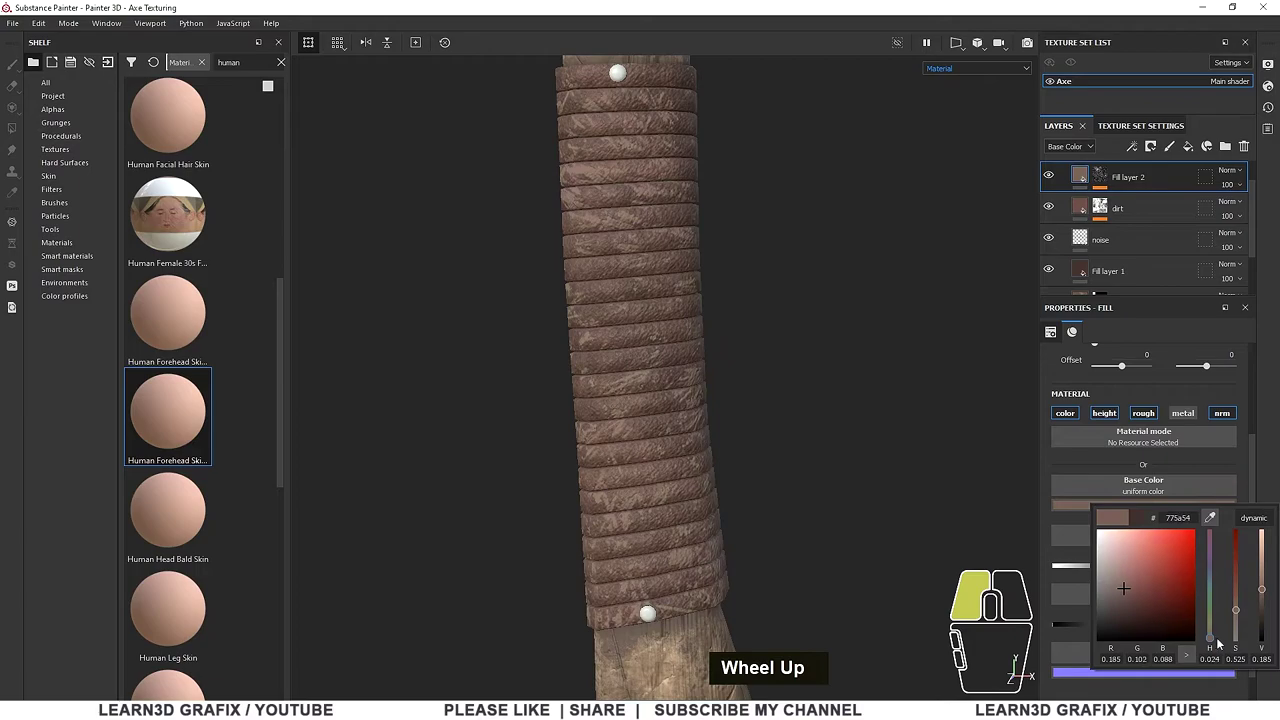
click(1239, 616)
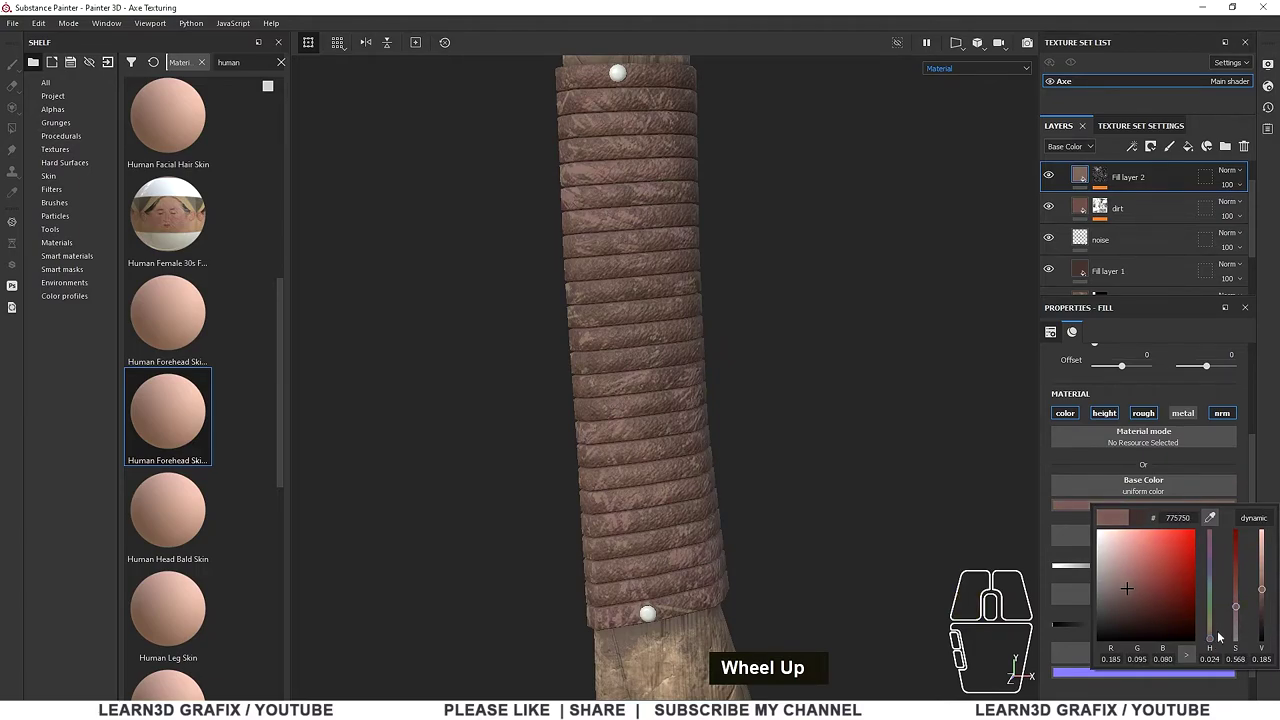
click(1214, 642)
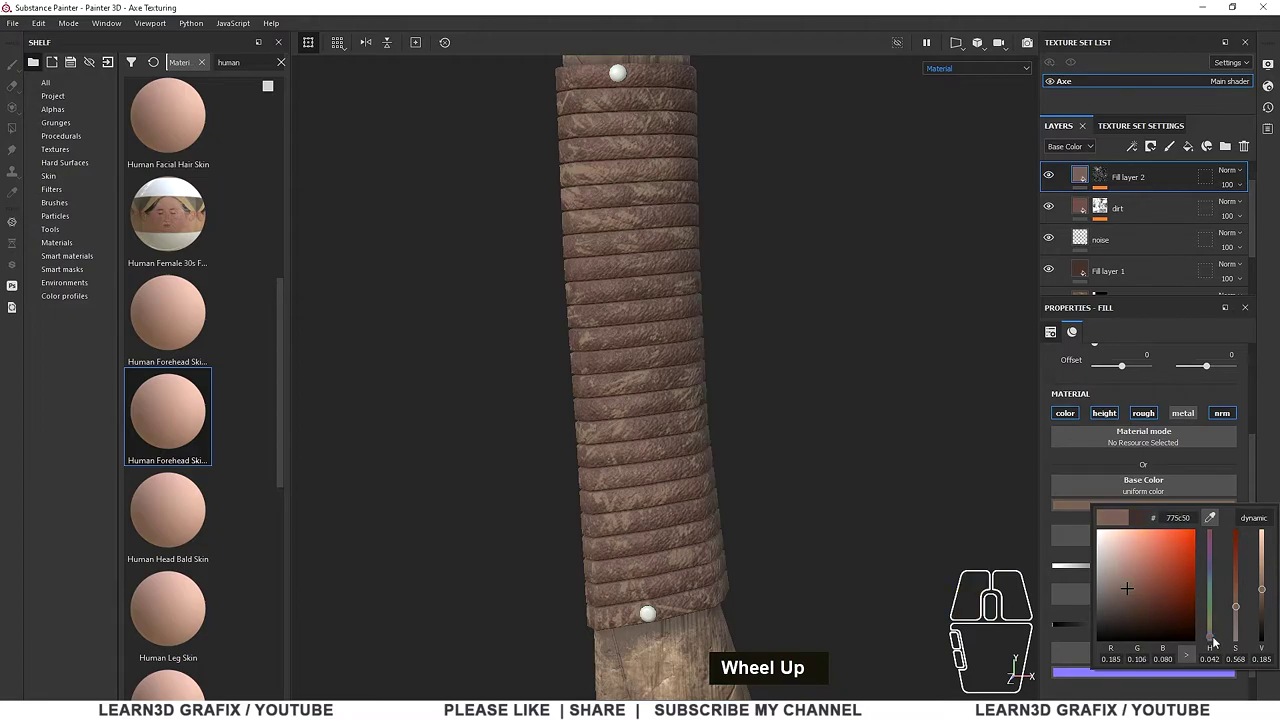
click(1239, 613)
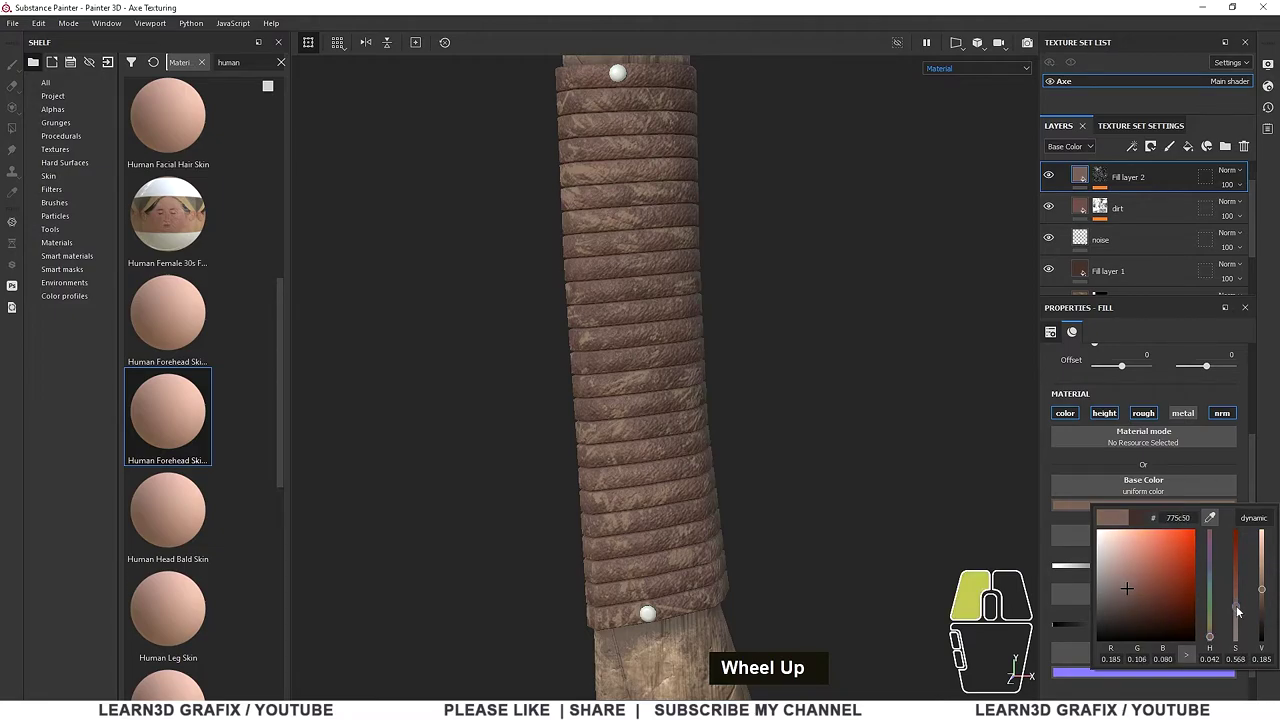
click(1266, 594)
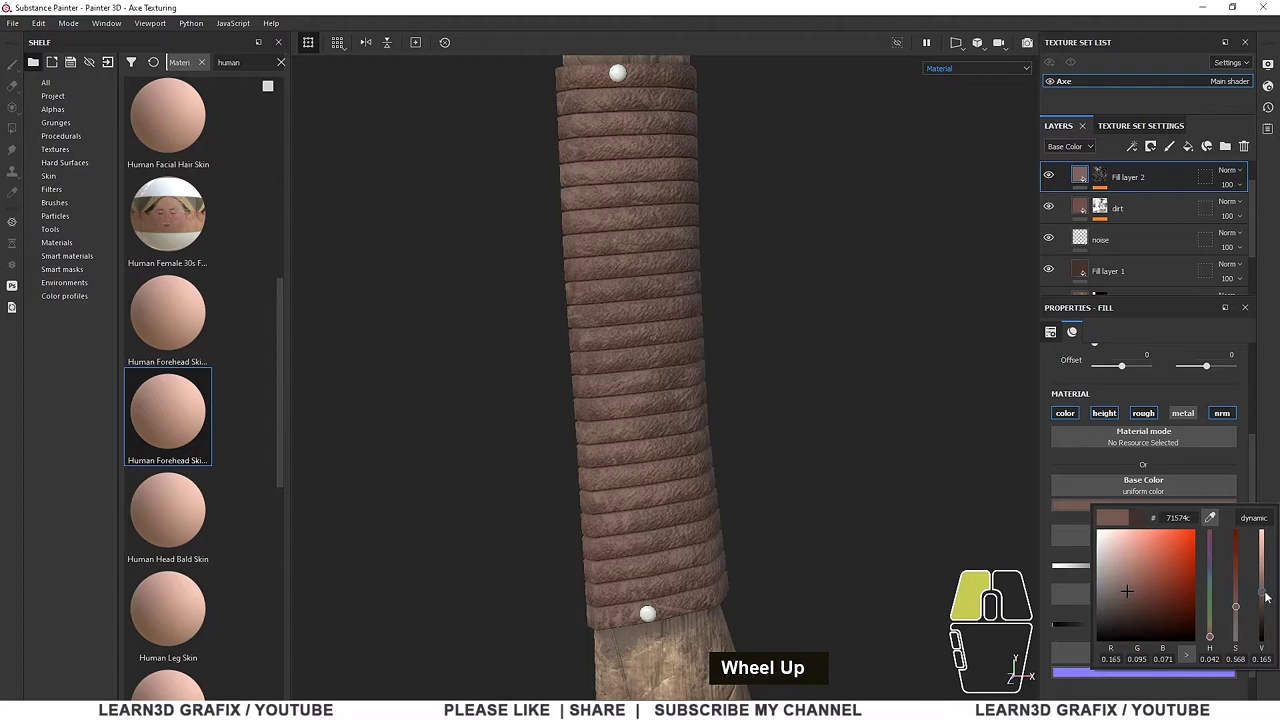
click(1258, 446)
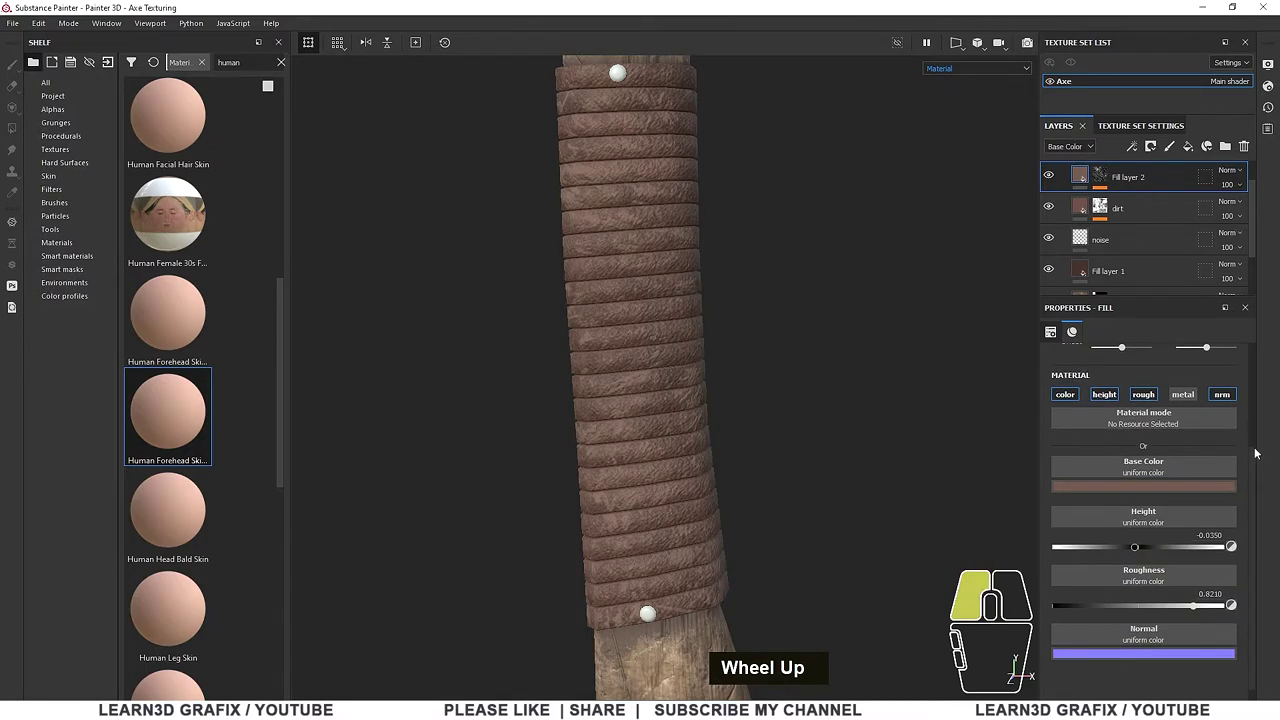
click(1138, 550)
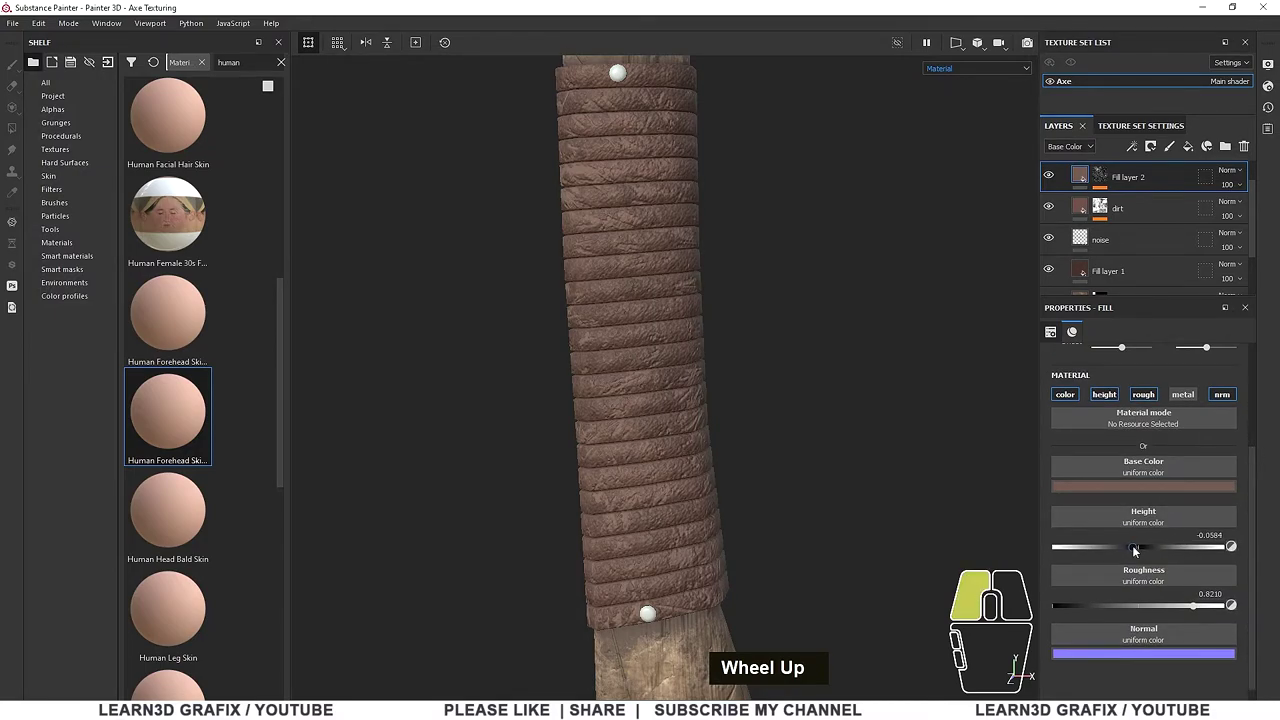
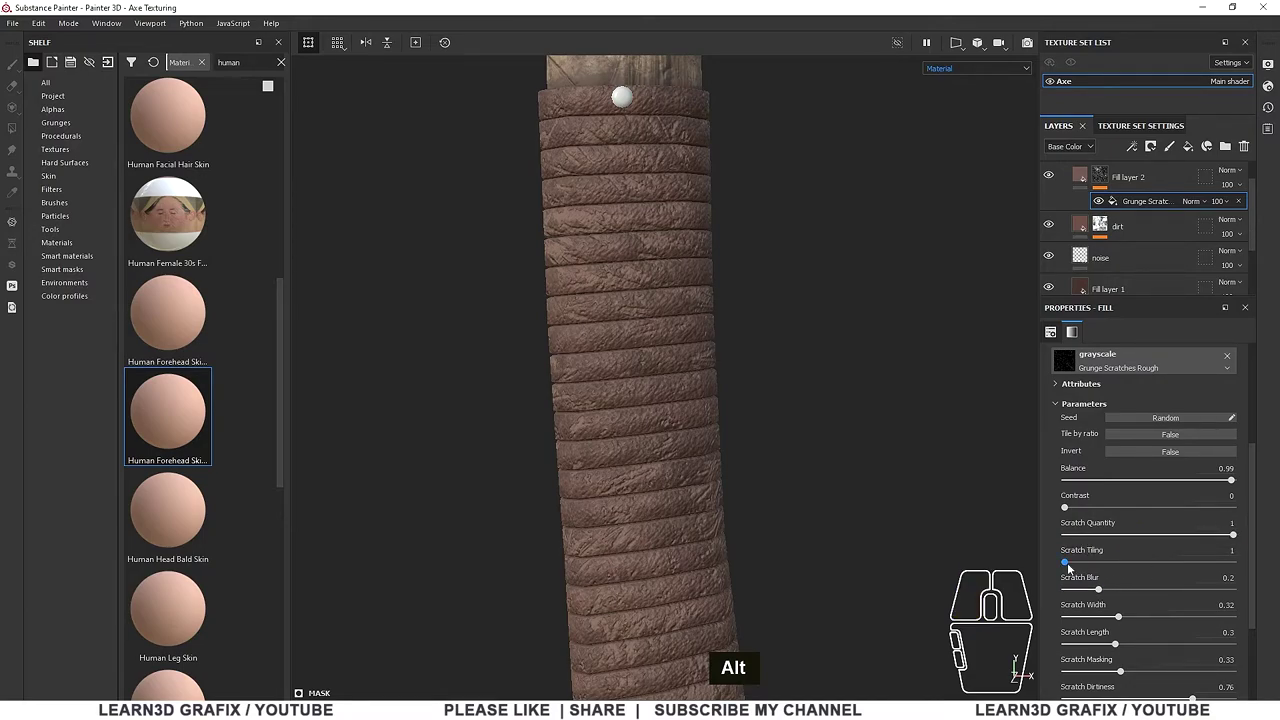
Soften and shorten the Grunge Scratches Rough scratches on the wrap
drag(1070, 567, 1072, 563)
drag(1104, 589, 1116, 592)
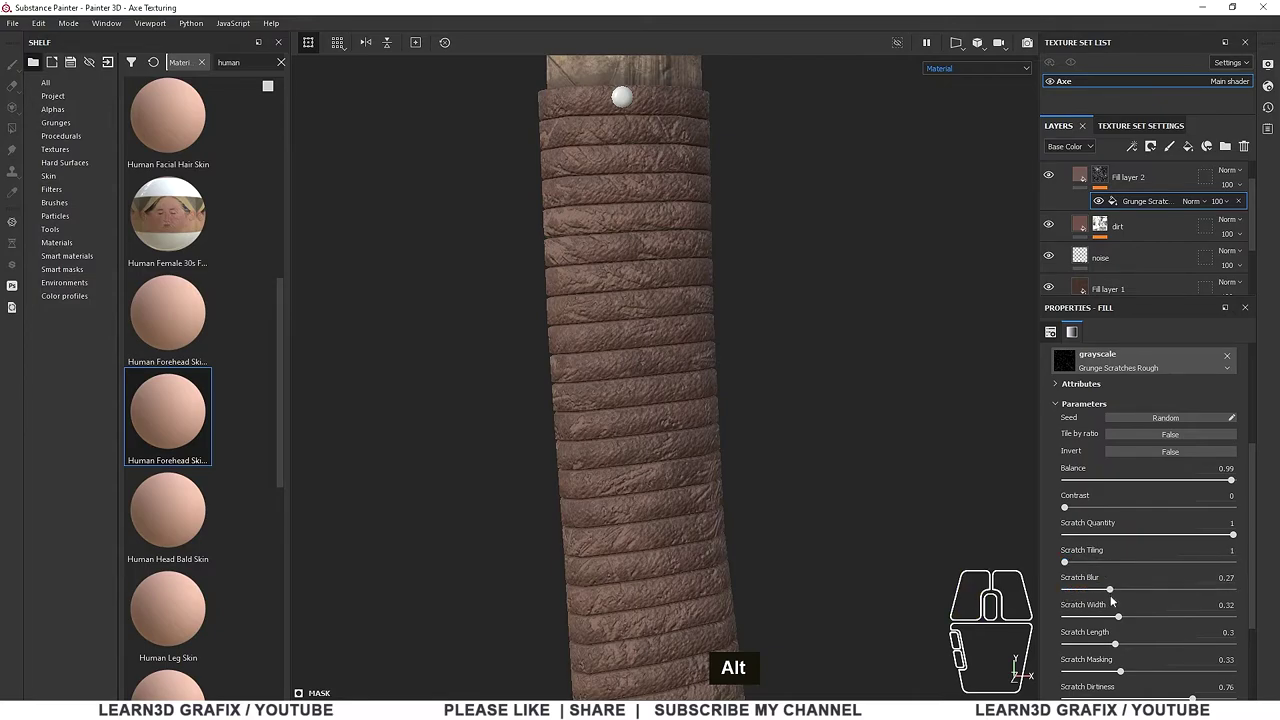
drag(1122, 619, 1110, 614)
scroll(down, 3)
scroll(down, 3)
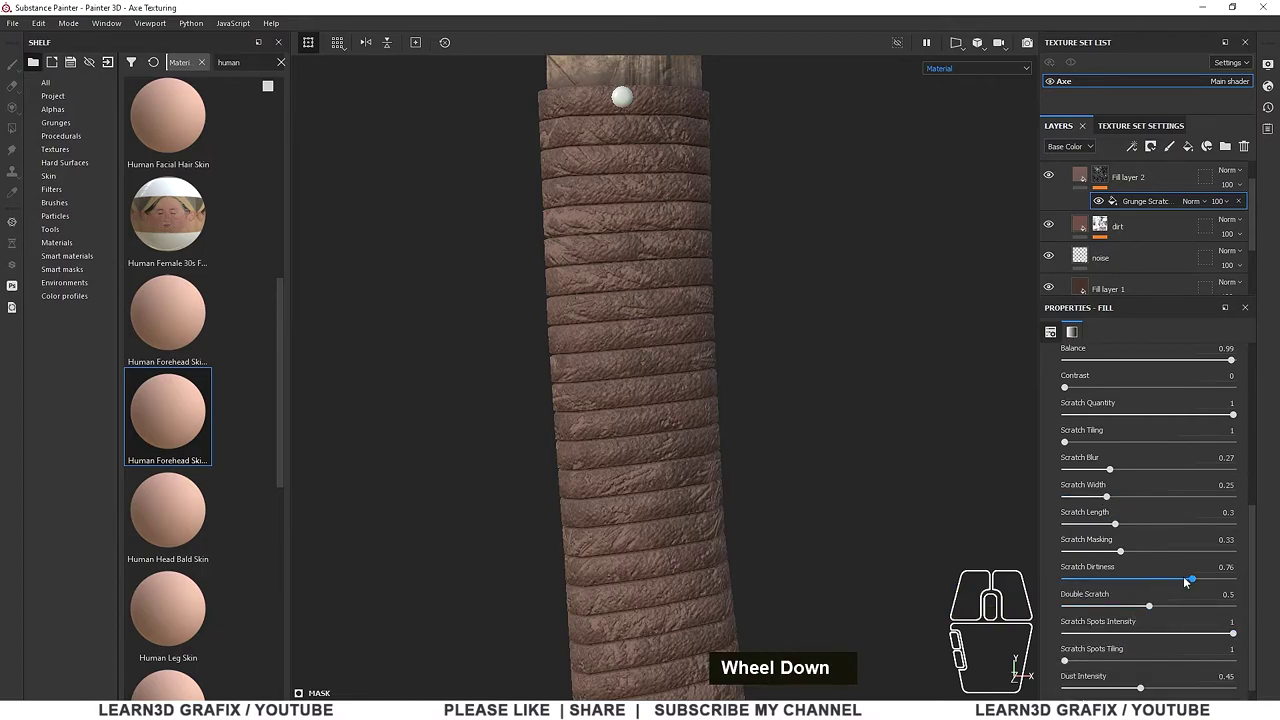
drag(1192, 581, 1153, 584)
Look up the handle at the runes, then thin the scratch width down to 0.08
click(713, 435)
scroll(up, 3)
click(643, 435)
right_click(802, 436)
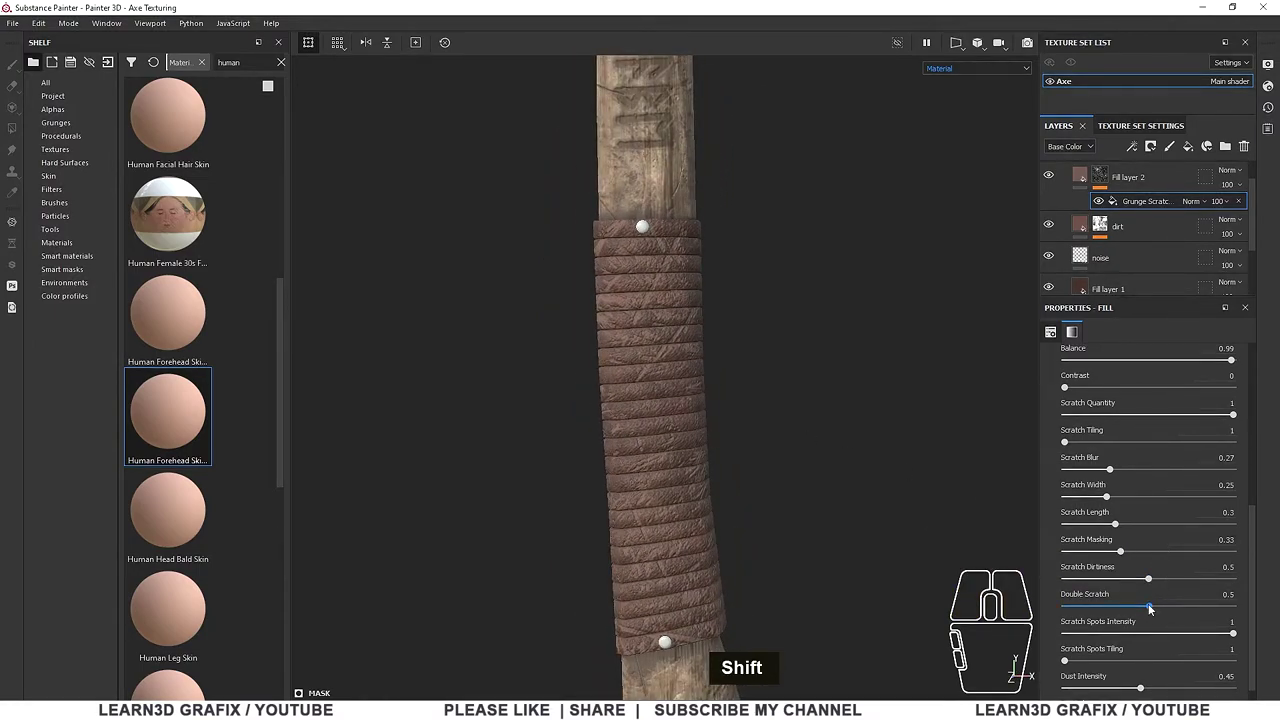
drag(1151, 582, 1138, 583)
drag(1110, 502, 1080, 504)
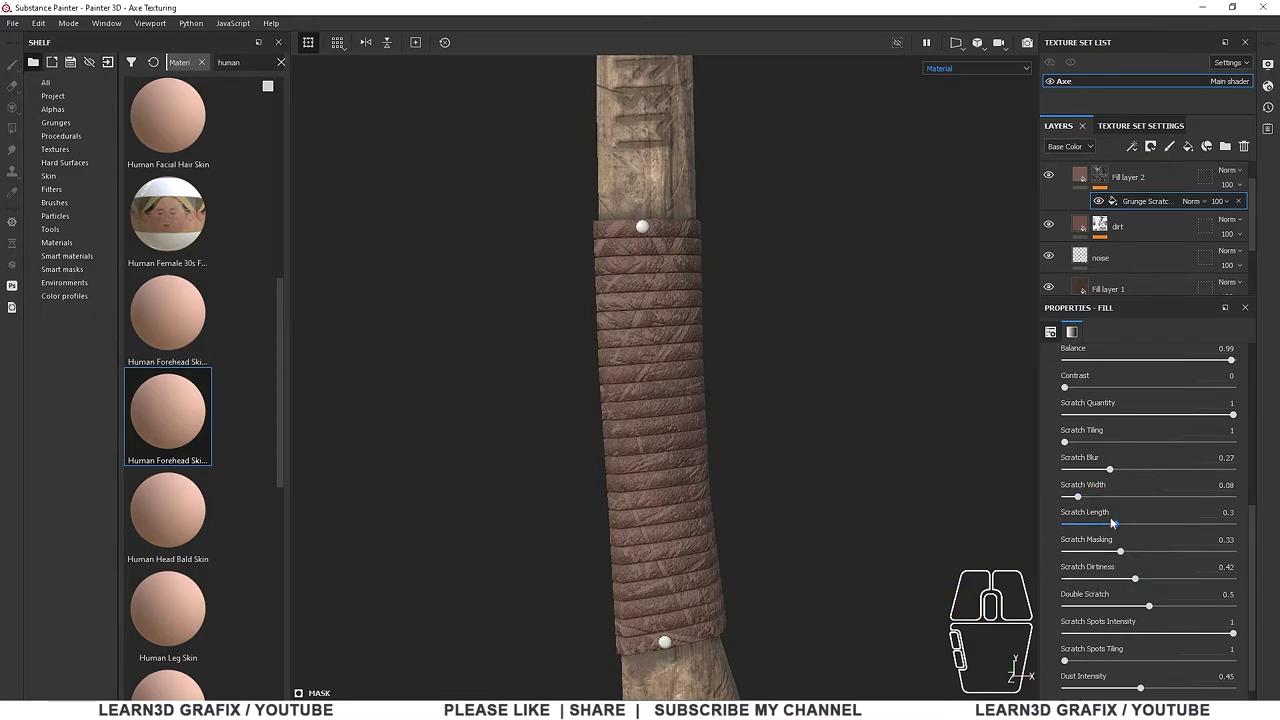
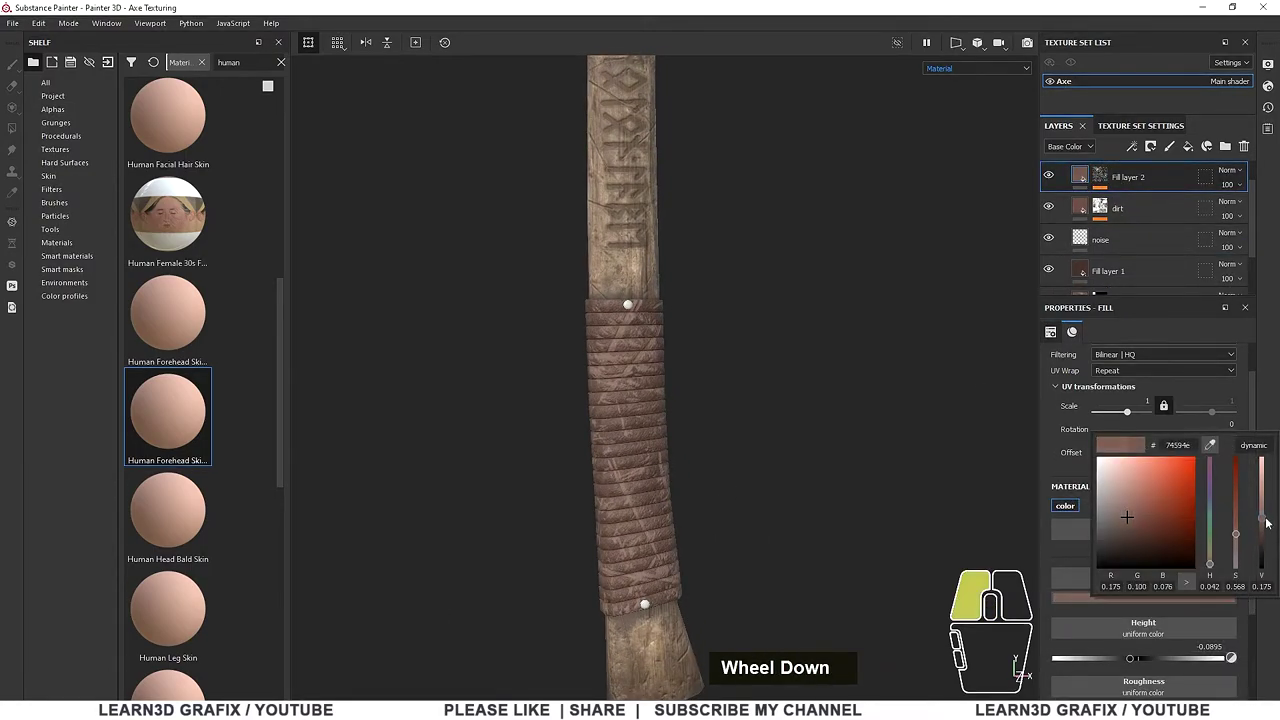
Darken the wrap colour a touch to a muted brown around #73574b
click(1244, 540)
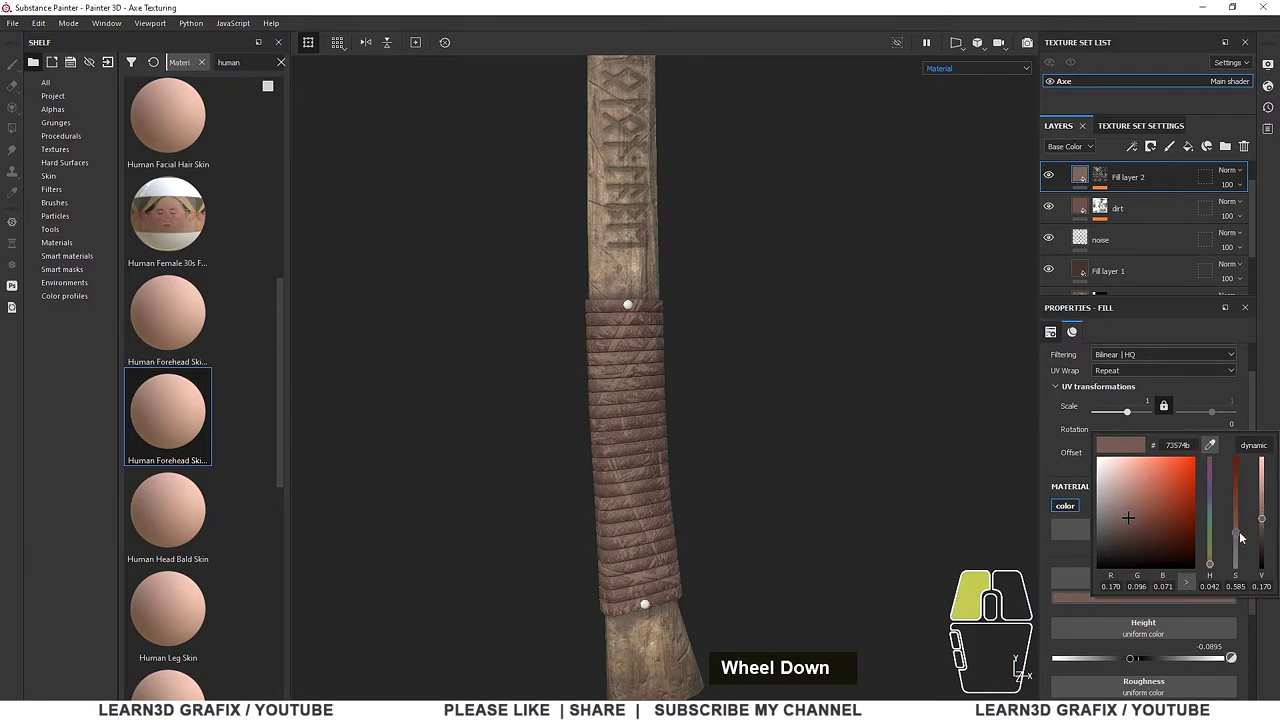
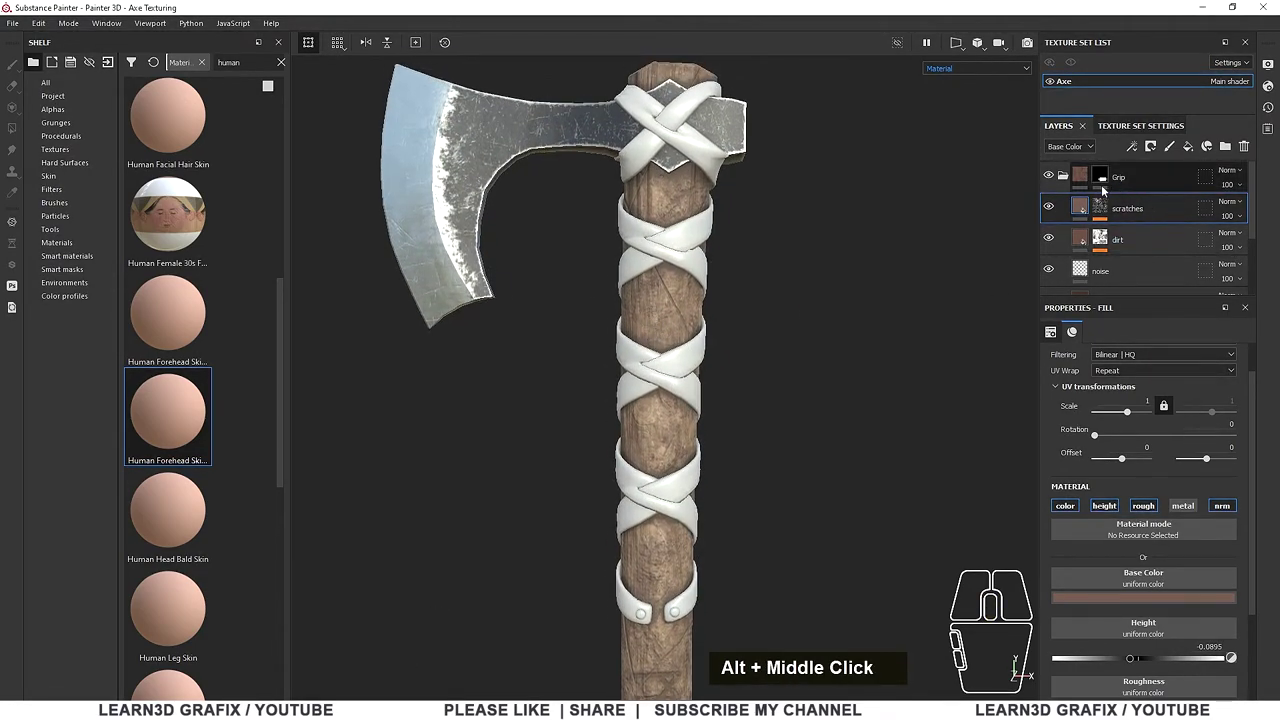
Fill the crossed straps with brown leather via the Grip folder's actions, hiding the scratches layer
click(1071, 178)
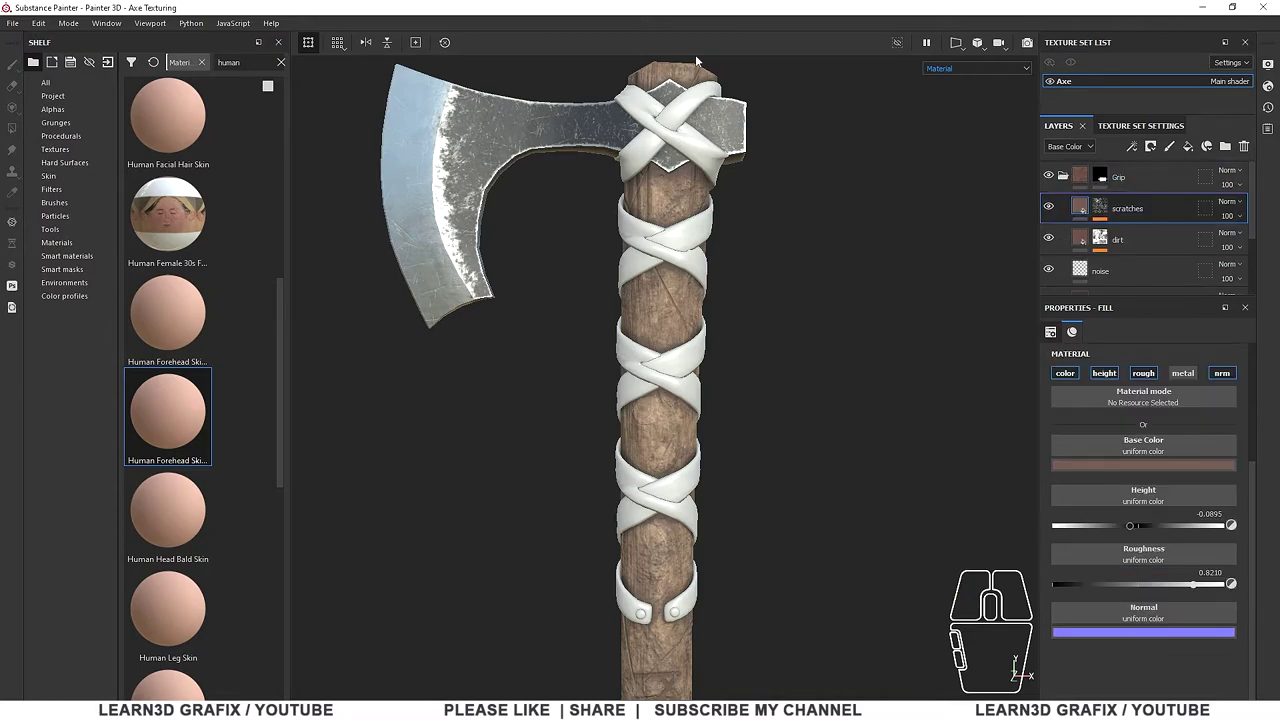
scroll(up, 3)
middle_click(774, 427)
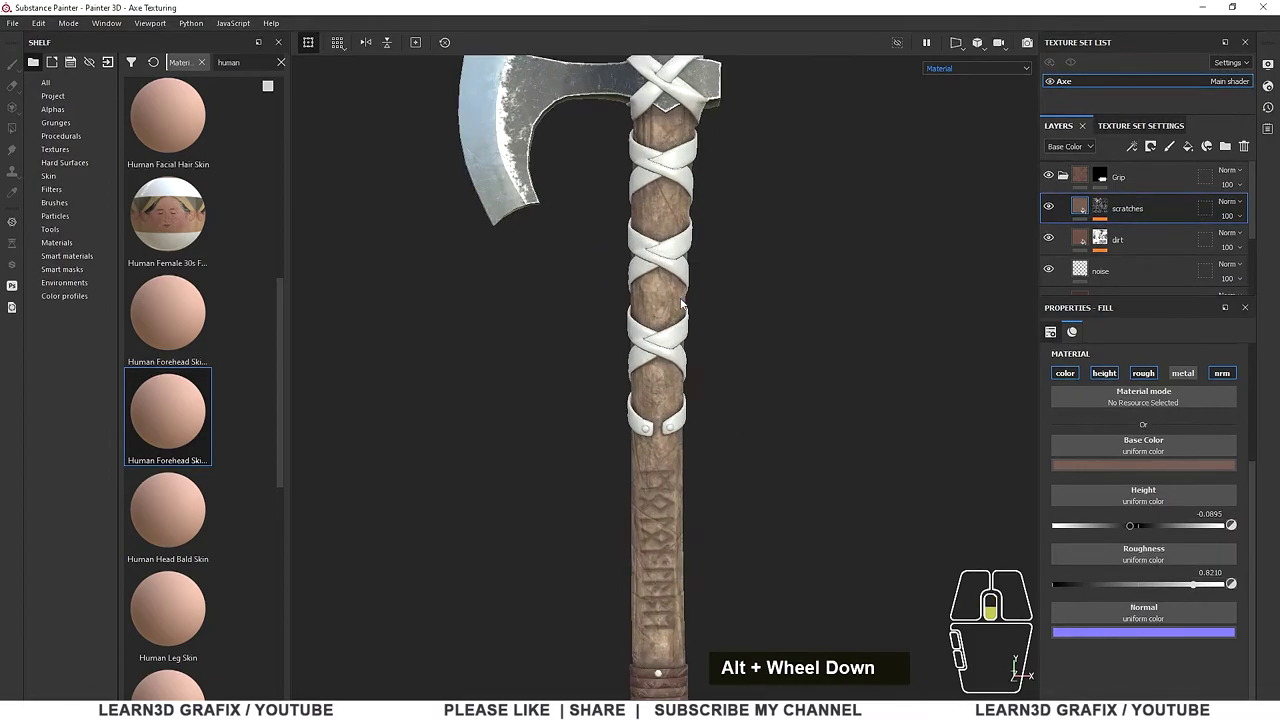
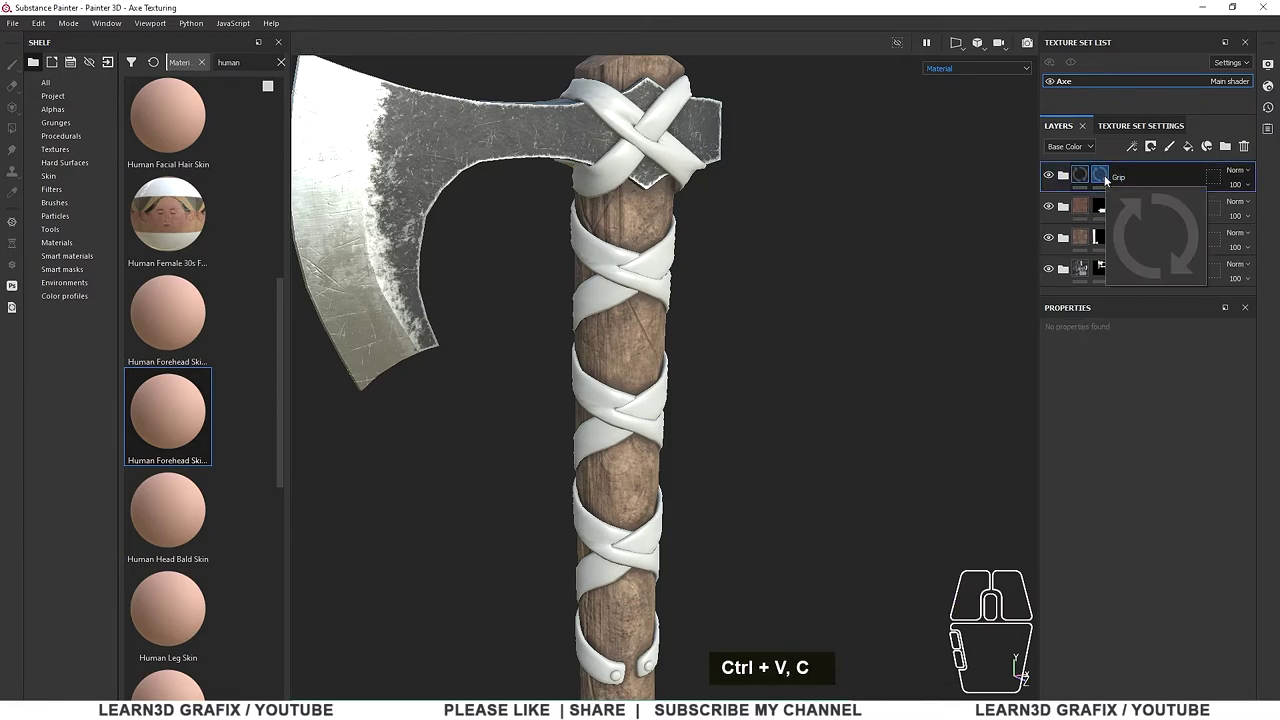
right_click(1105, 179)
click(1161, 31)
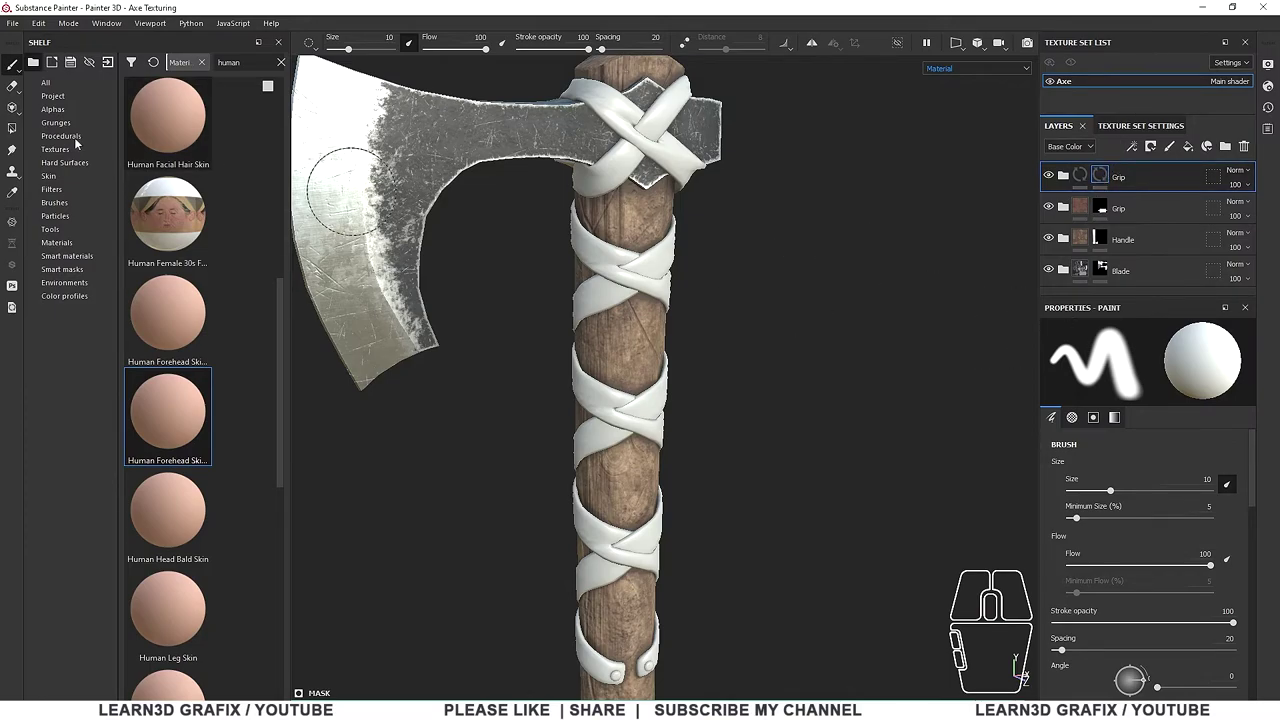
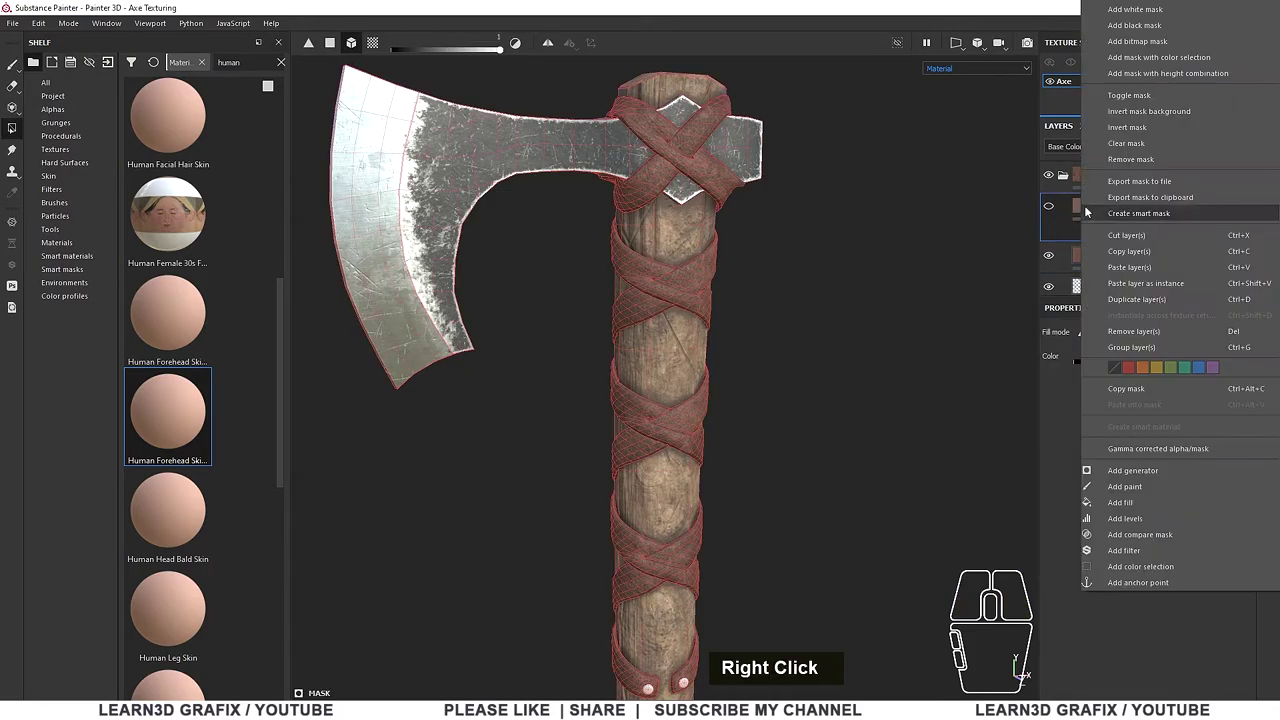
Give the scratches layer a black mask, remove its Grunge Scratches effect and show it again
click(1081, 210)
click(1105, 208)
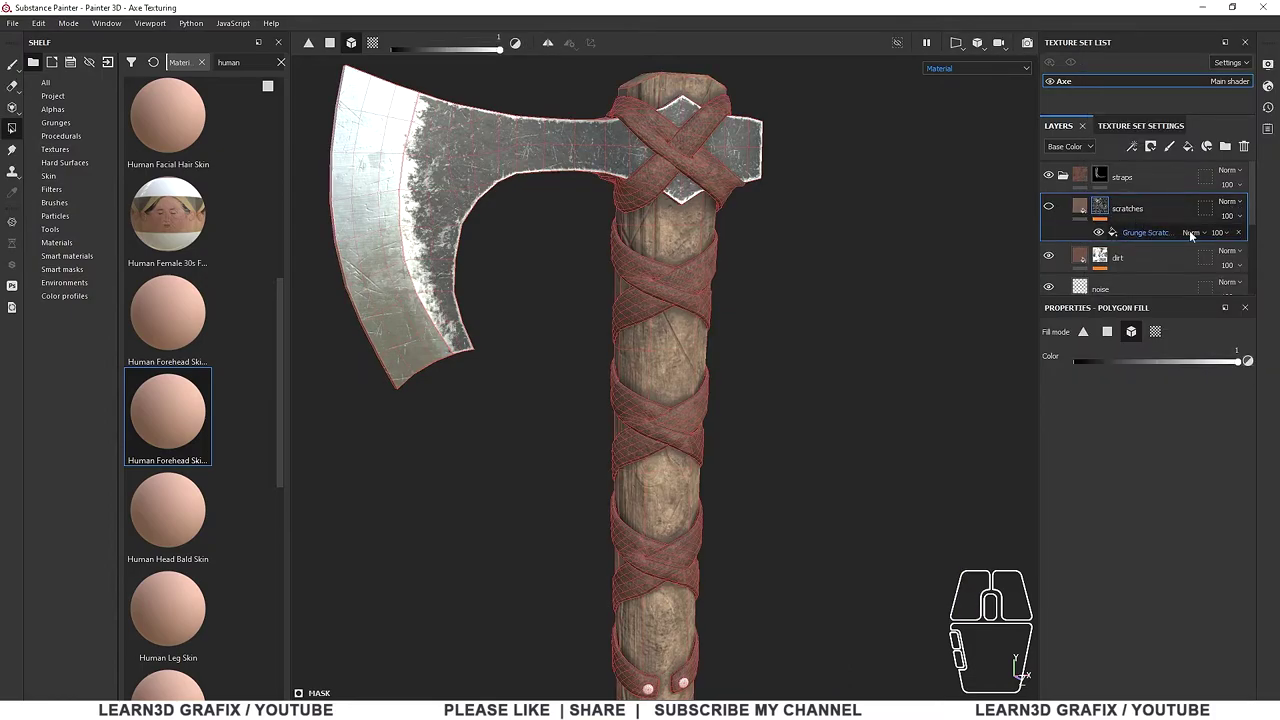
click(1246, 239)
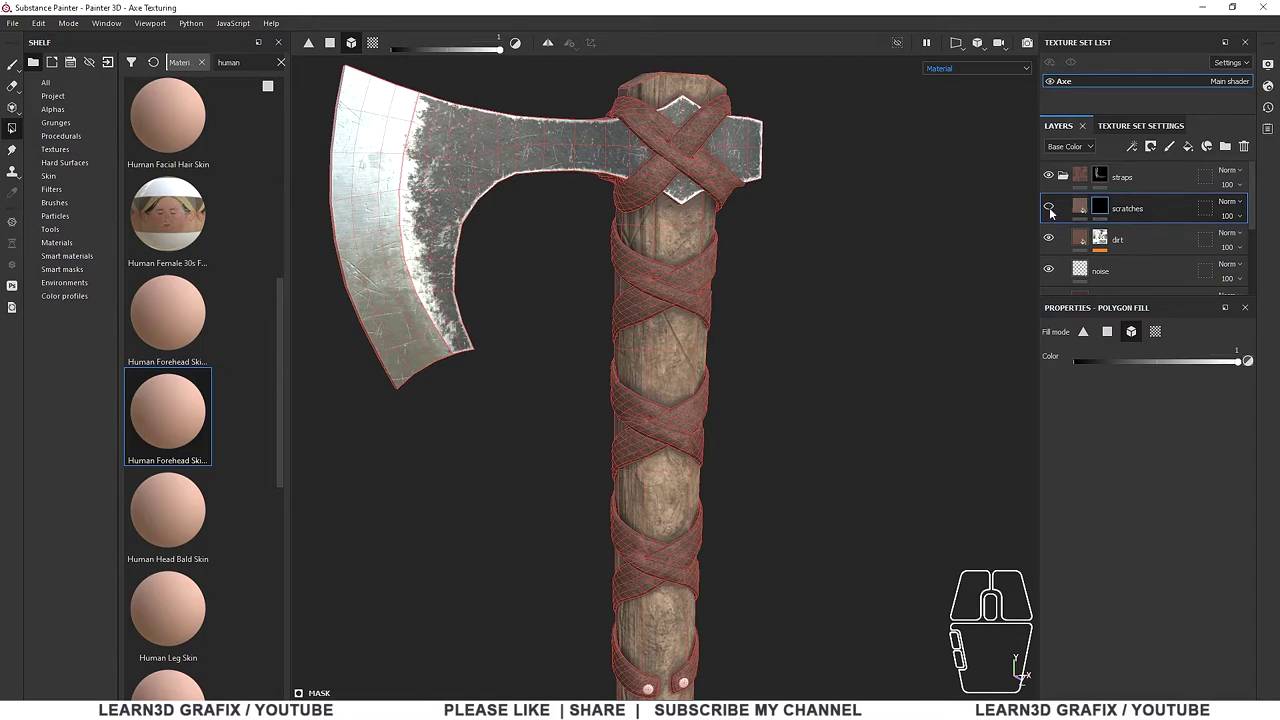
click(1054, 211)
Rename the scratches layer to curvature
click(1135, 214)
double_click(1135, 214)
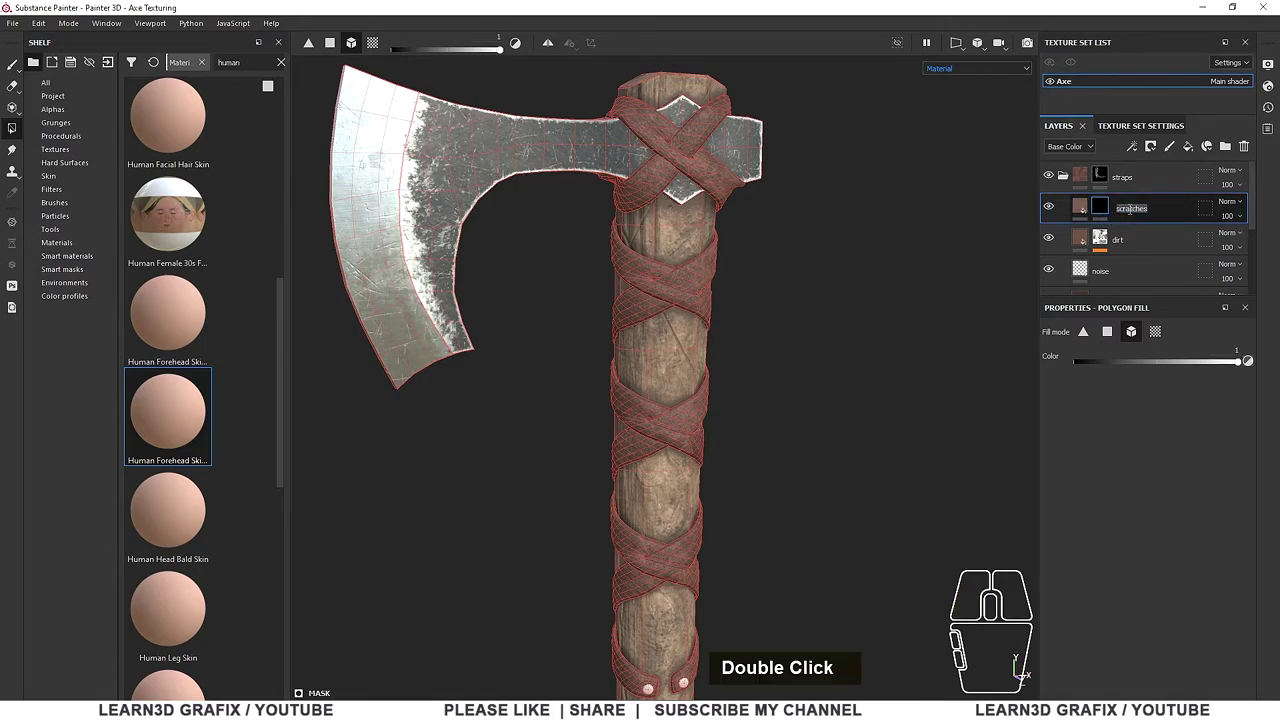
text(curvature)
key(Return)
Add a Curvature generator to the curvature layer's mask
right_click(1108, 211)
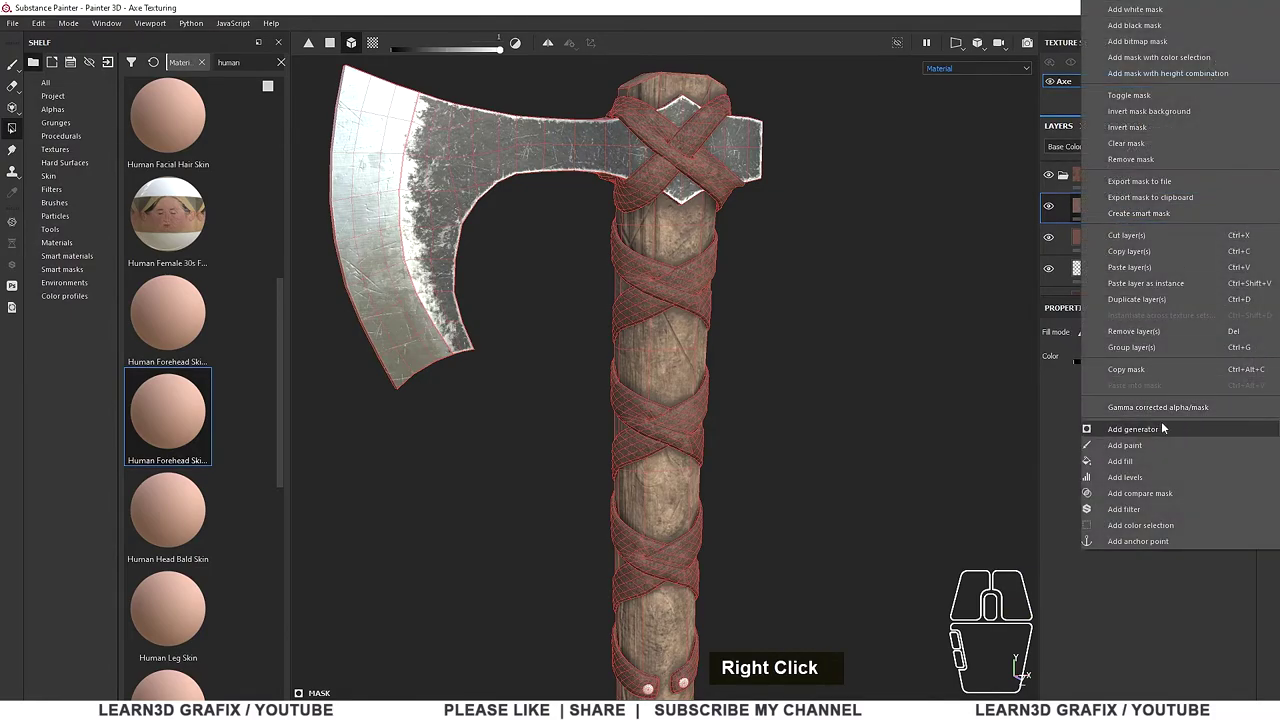
click(1165, 425)
click(1175, 360)
click(1248, 411)
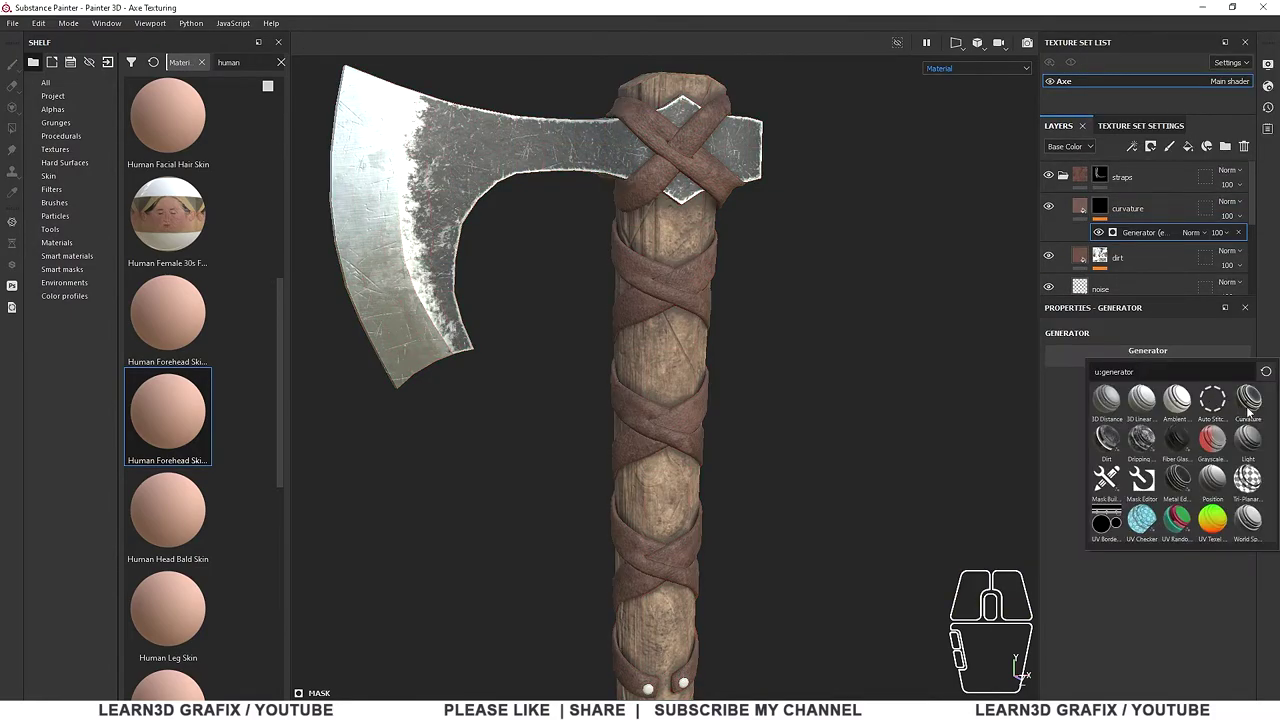
scroll(down, 3)
middle_click(670, 214)
drag(1153, 468, 1069, 470)
click(1086, 207)
Lighten the curvature fill's base colour for leather edge highlights
click(1198, 472)
click(1271, 552)
click(1270, 544)
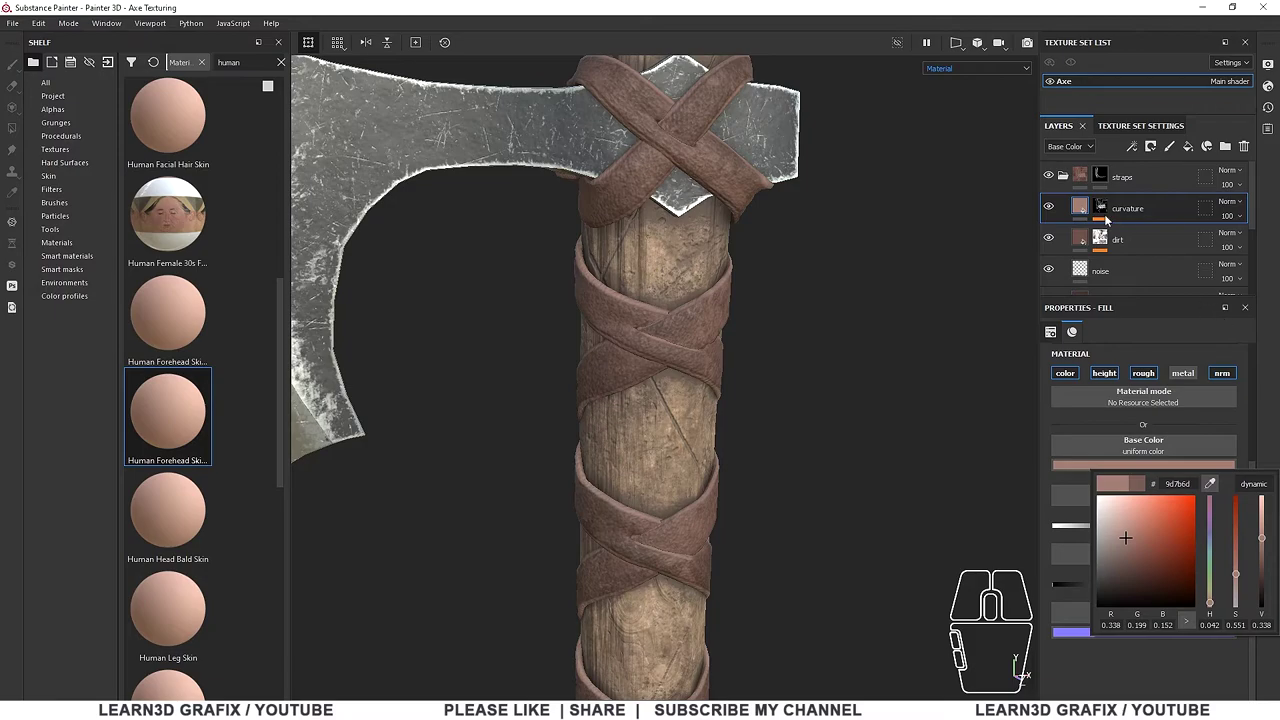
click(1087, 211)
click(1107, 204)
click(1148, 232)
Set the Curvature generator's global blur to 0.57 and balance to 0.04
click(1068, 439)
click(1068, 439)
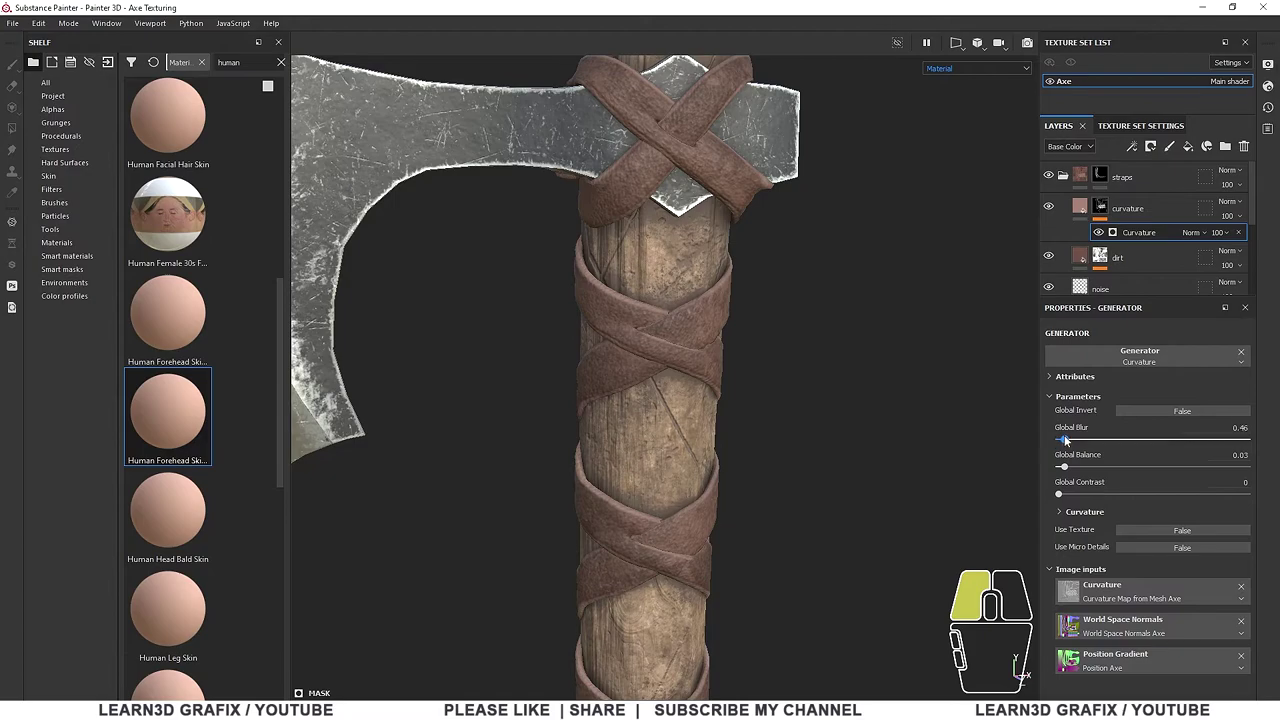
click(1072, 471)
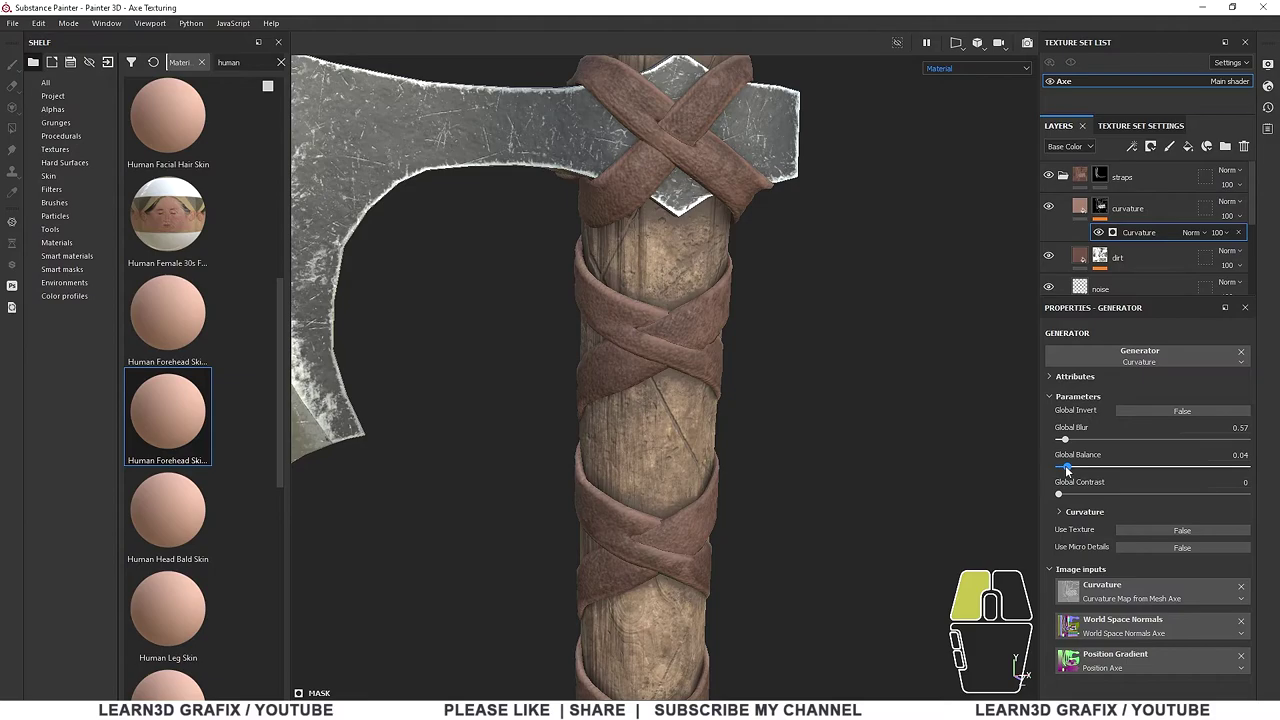
scroll(up, 3)
middle_click(698, 478)
middle_click(669, 294)
scroll(down, 3)
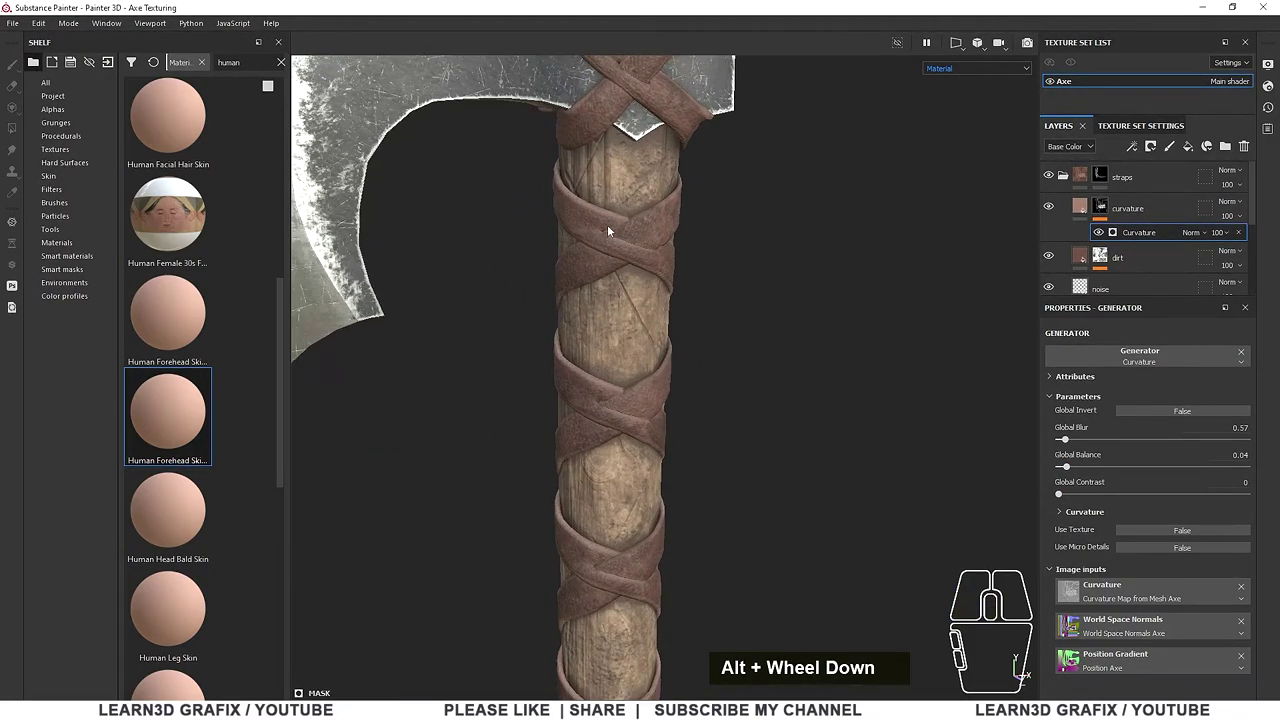
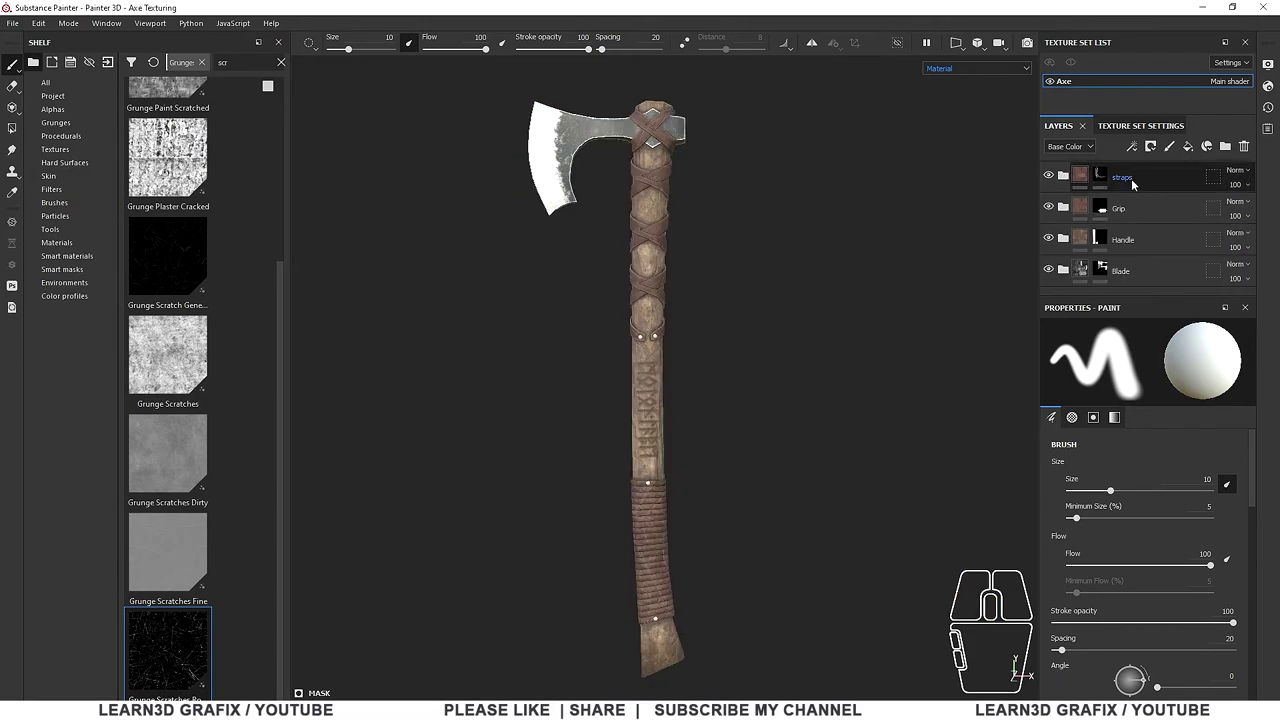
Group the Iron Hammered layer into its own folder above the straps
middle_click(1141, 182)
click(1138, 185)
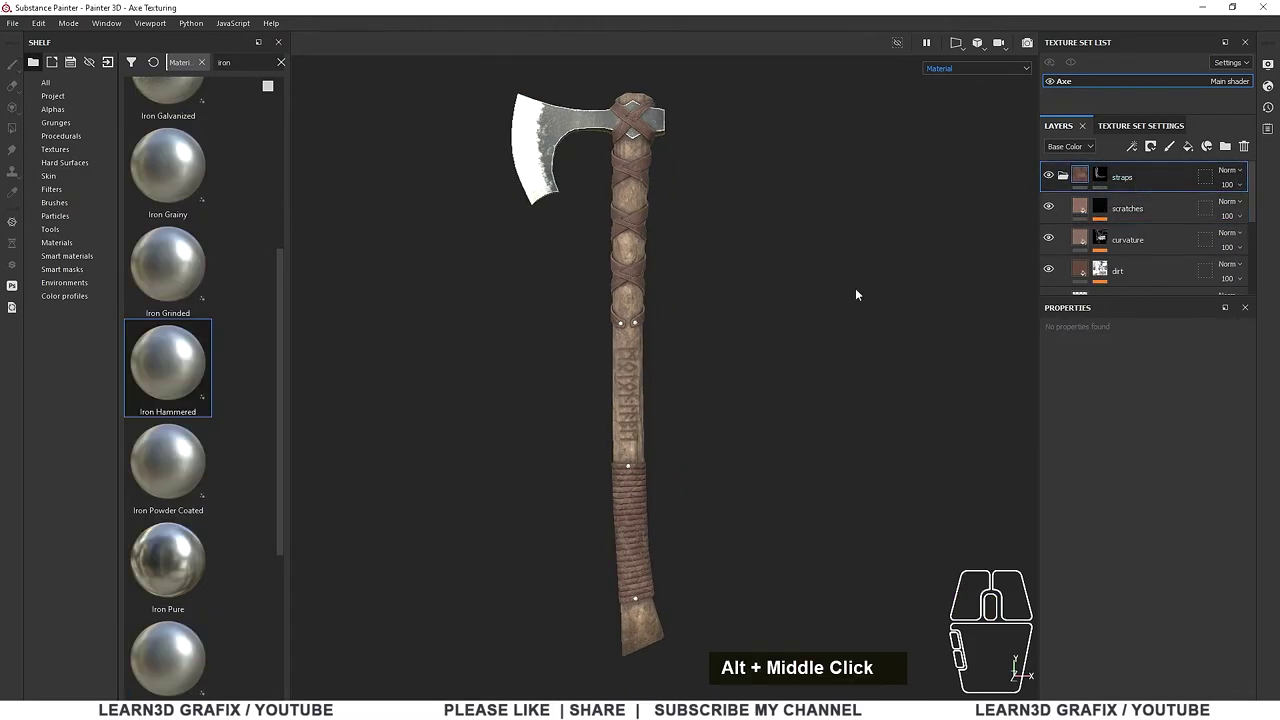
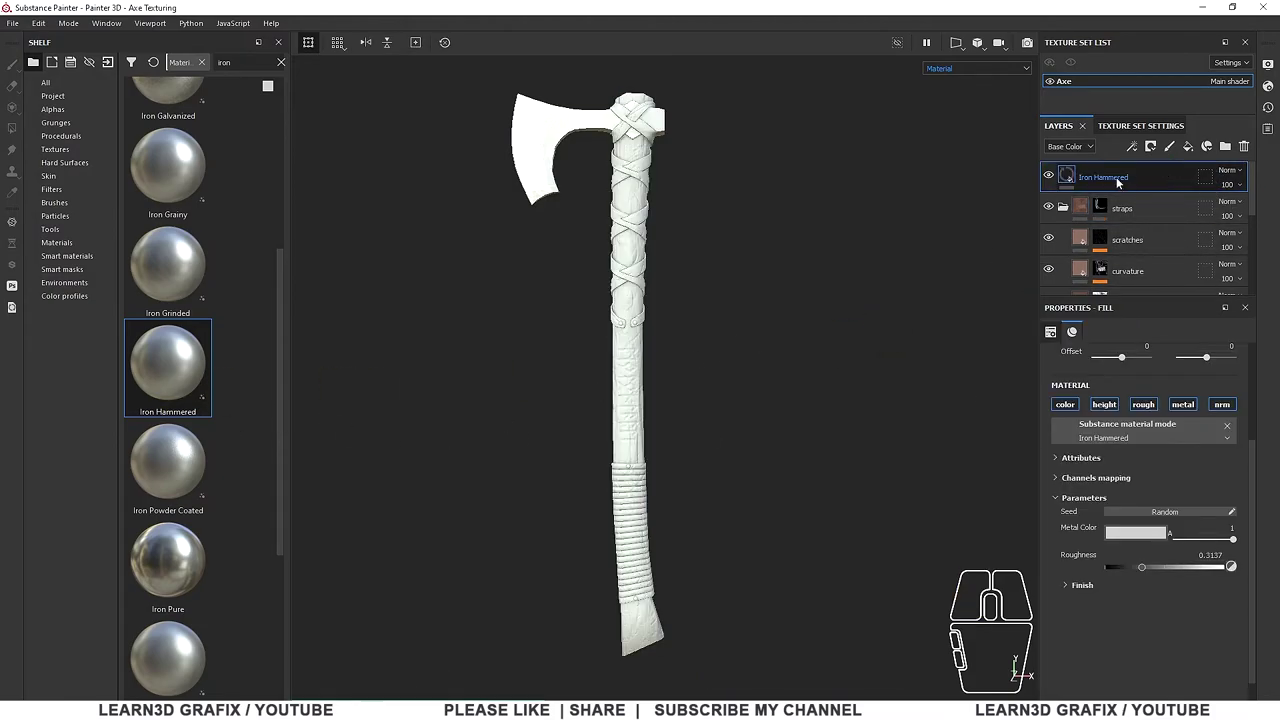
key(ctrl+g)
click(1109, 184)
click(1108, 184)
Rename the new folder to nuts and add a black mask to it
double_click(1108, 184)
text(nuts)
key(Return)
click(1088, 184)
right_click(1086, 182)
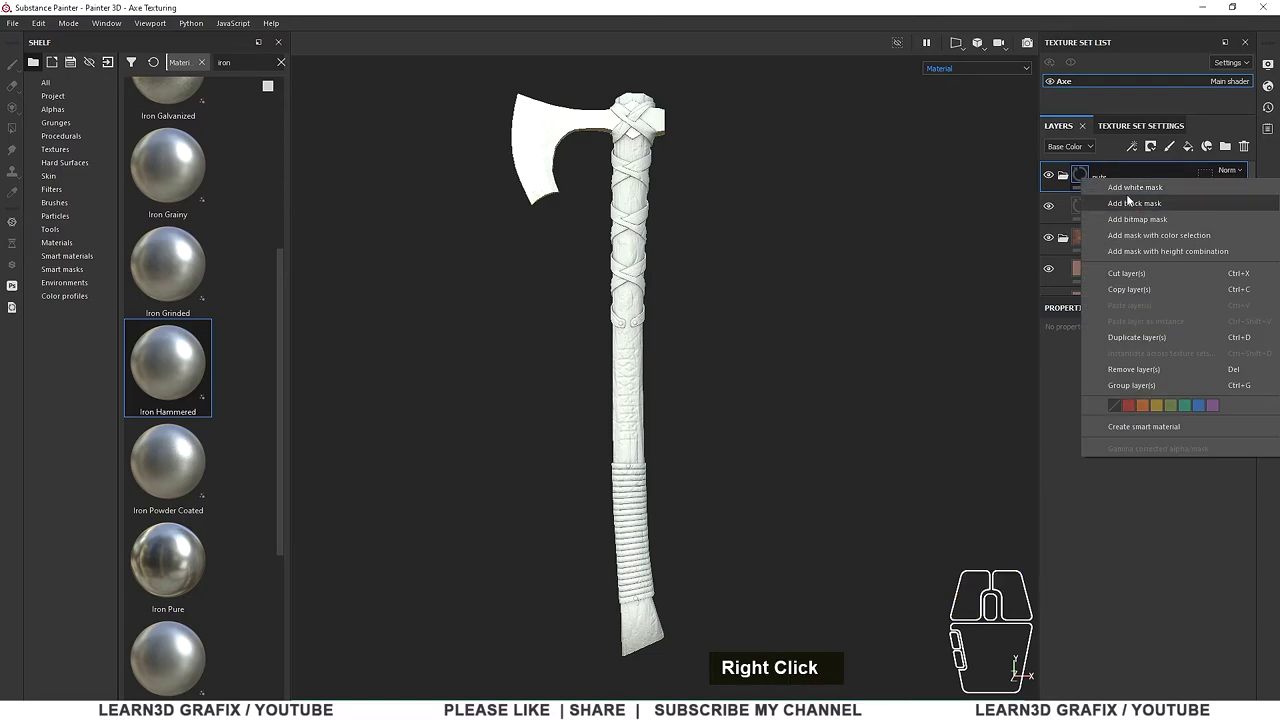
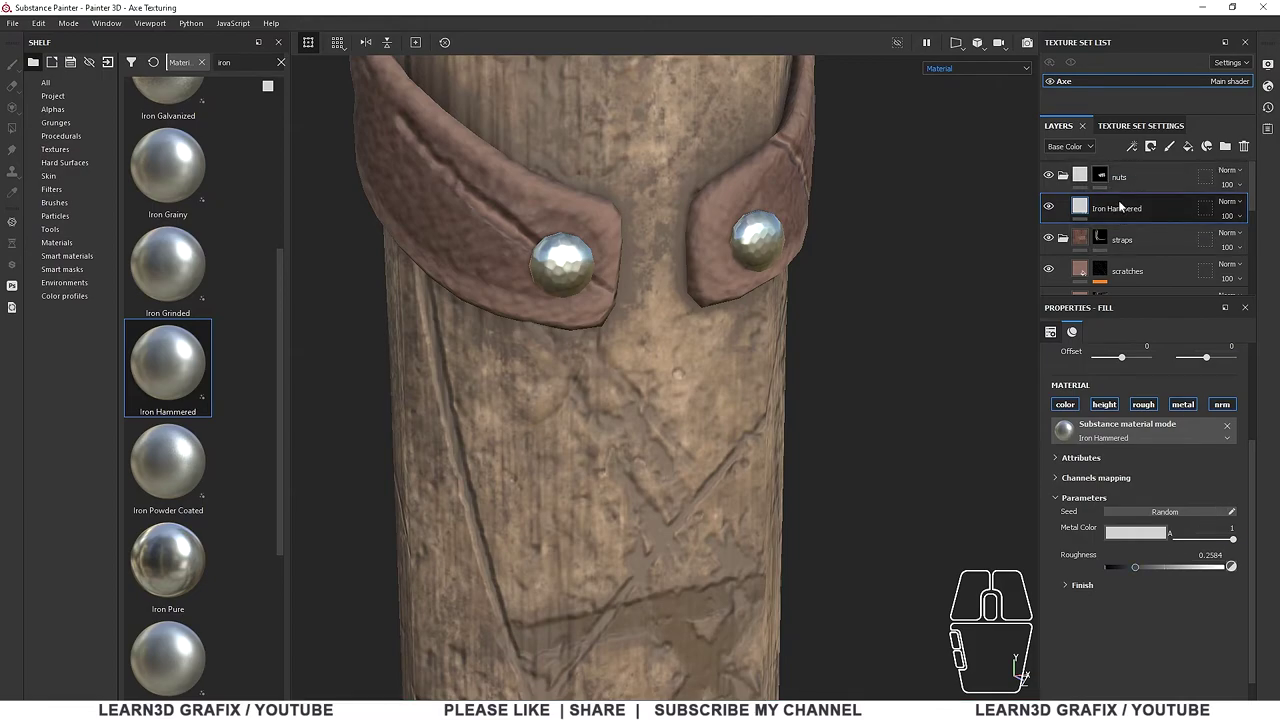
Add a fill layer above Iron Hammered with muted brown base colour 785c50 and tuned surface values
click(1197, 149)
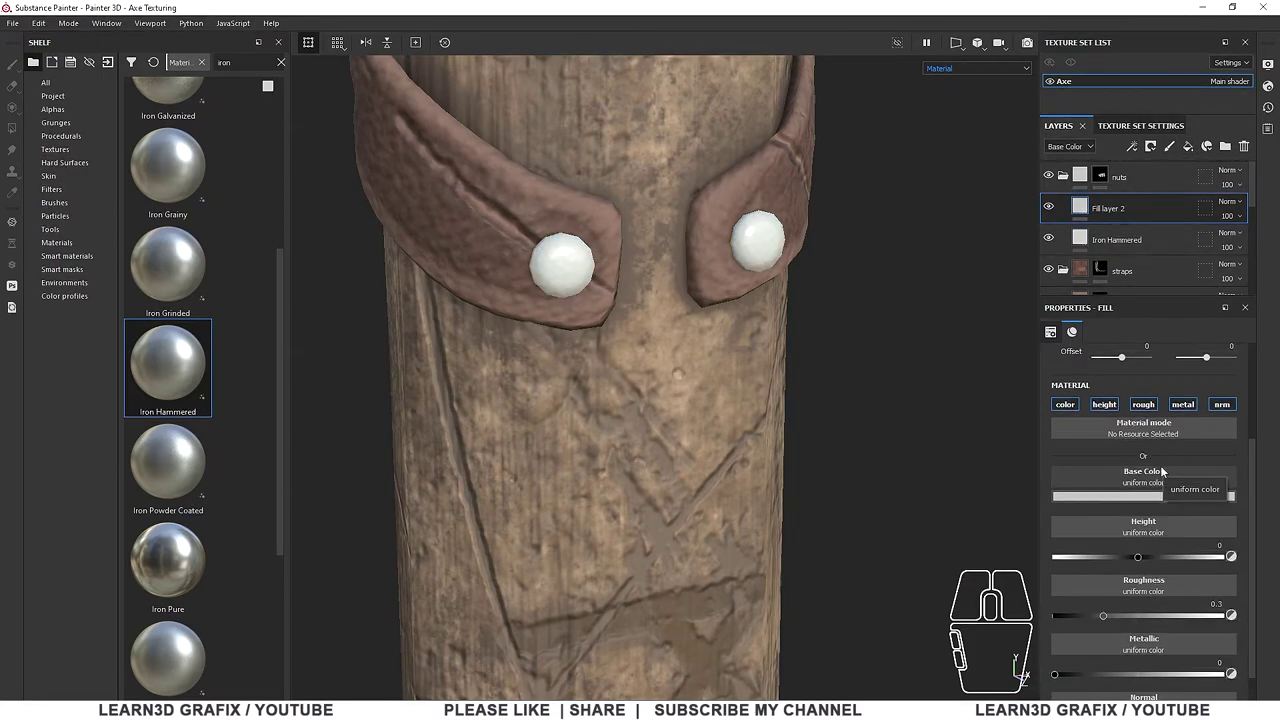
click(1137, 504)
drag(1209, 515, 1084, 272)
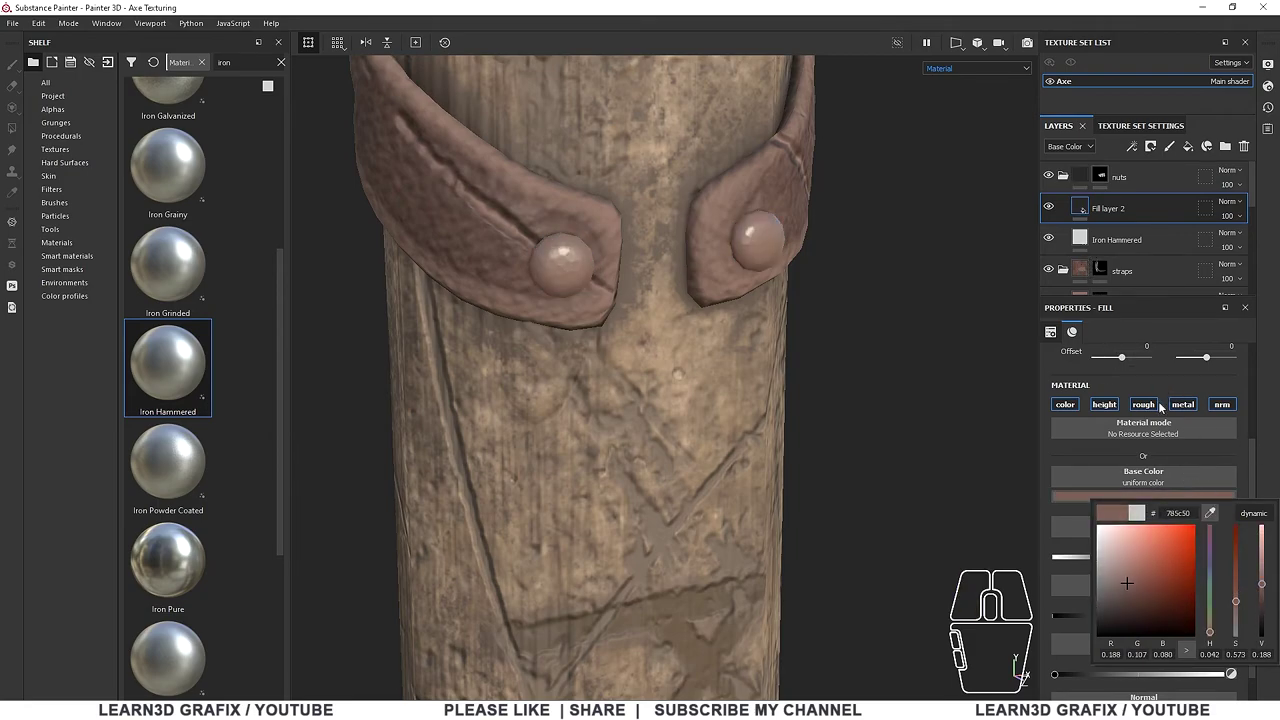
click(1257, 458)
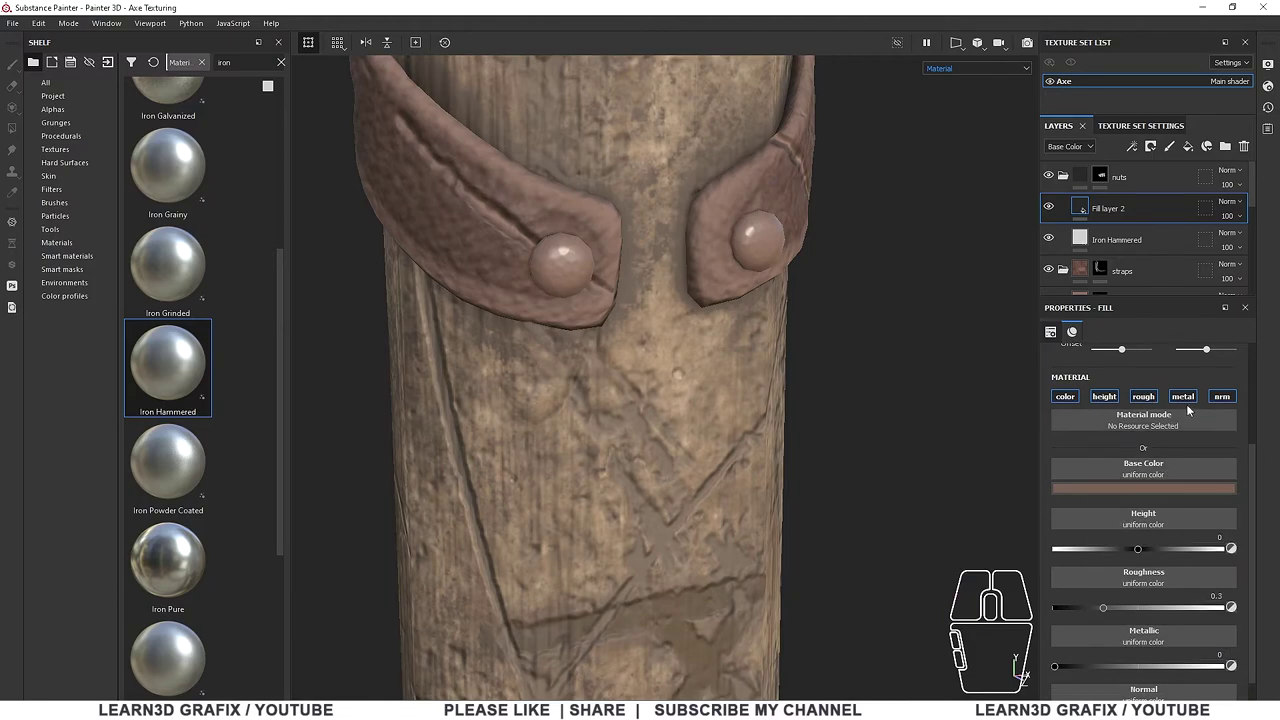
drag(1127, 611, 1183, 612)
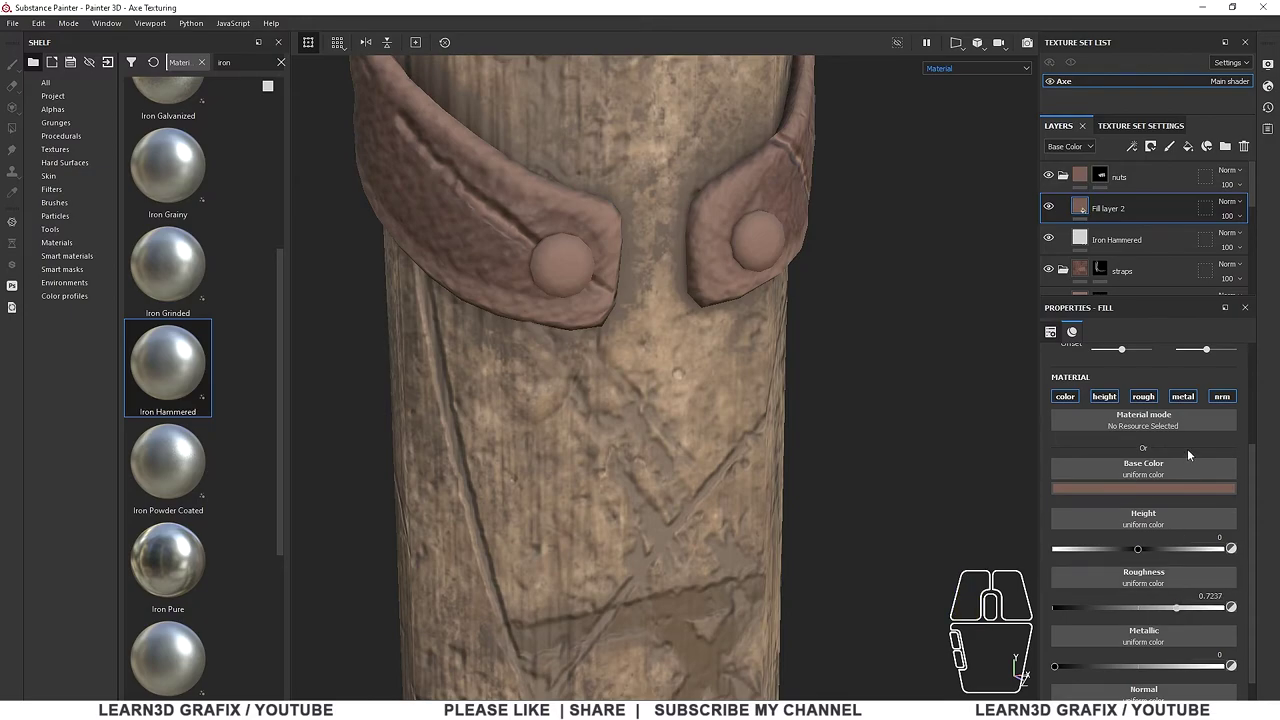
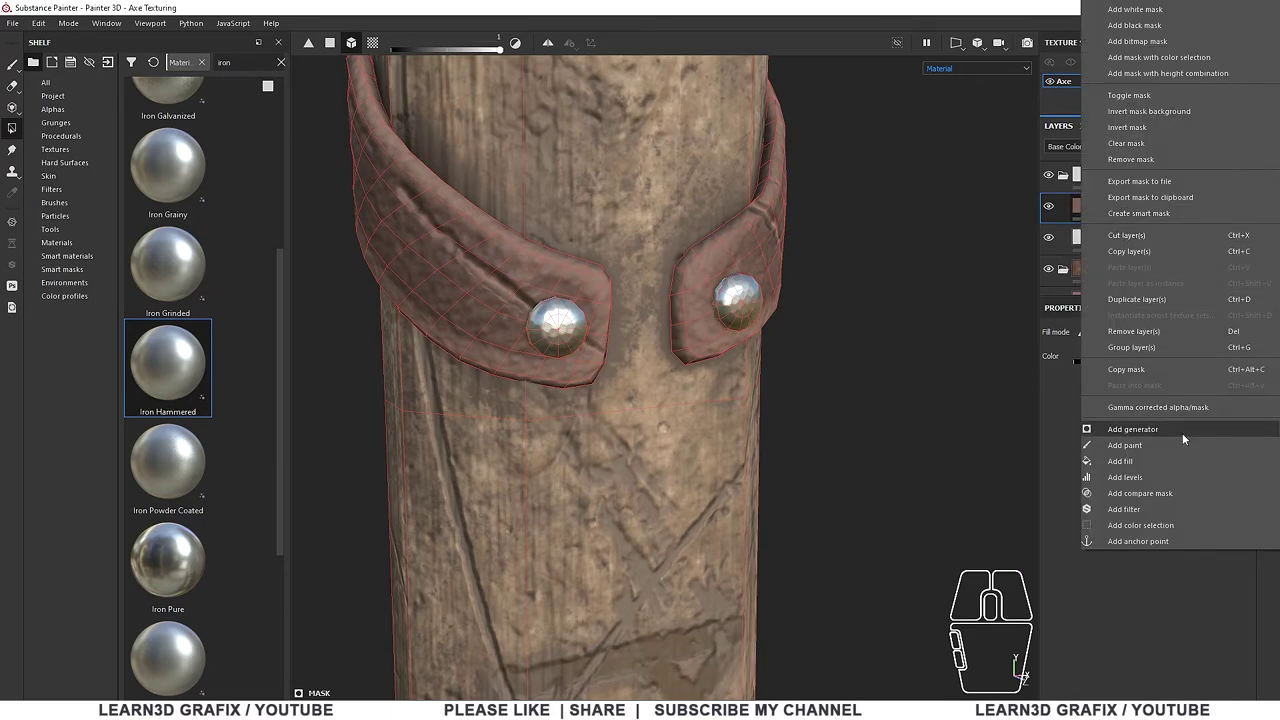
Mask the brown fill layer with a Dirt generator
click(1185, 437)
click(1216, 366)
click(1116, 447)
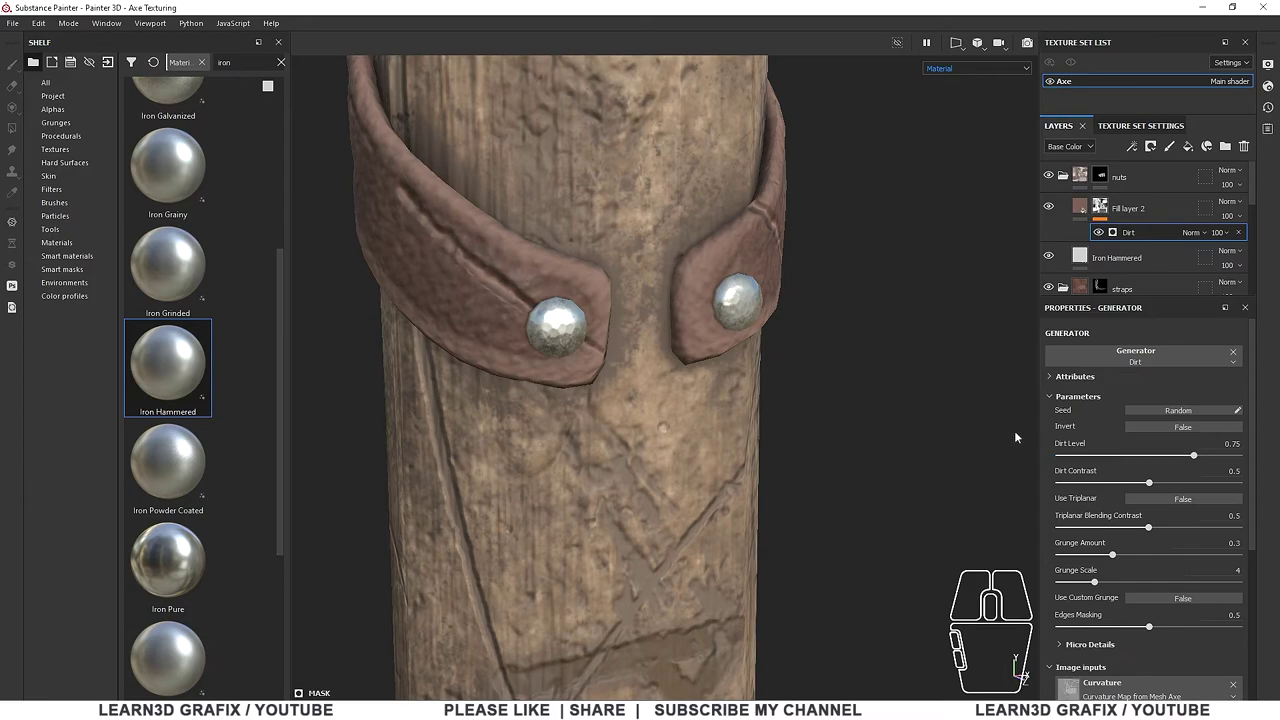
scroll(down, 3)
click(534, 281)
scroll(down, 3)
click(618, 313)
scroll(up, 3)
scroll(up, 3)
scroll(down, 3)
Raise the dirt level, tune dirt contrast and tweak the Iron Hammered material so the rivets look grimy
drag(1152, 549, 1127, 553)
scroll(down, 3)
scroll(up, 3)
drag(1199, 456, 1218, 457)
drag(1151, 484, 1070, 497)
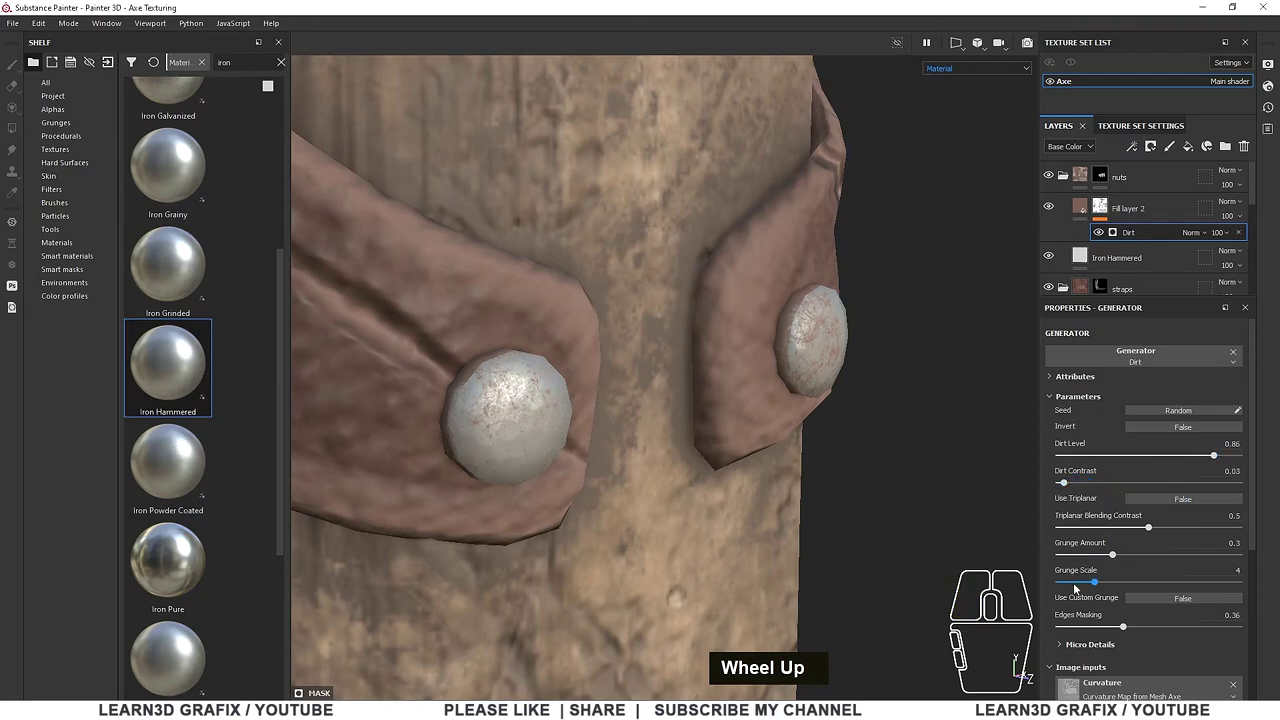
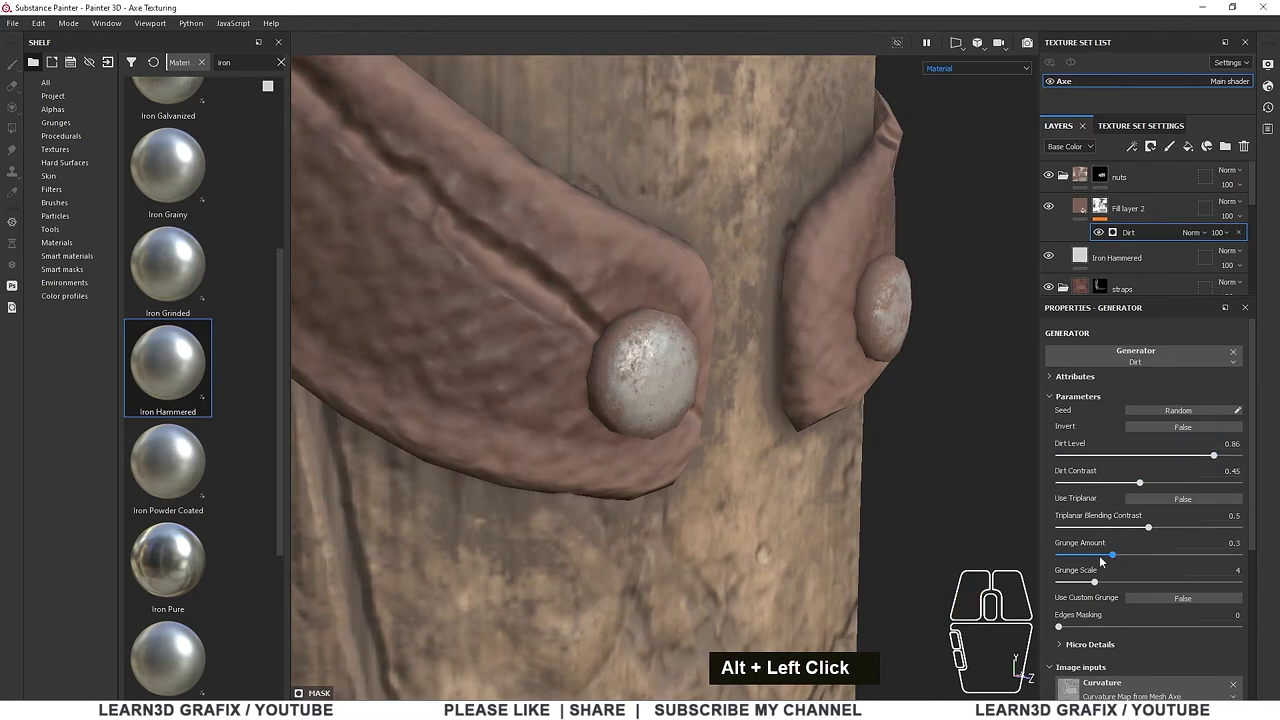
click(1120, 559)
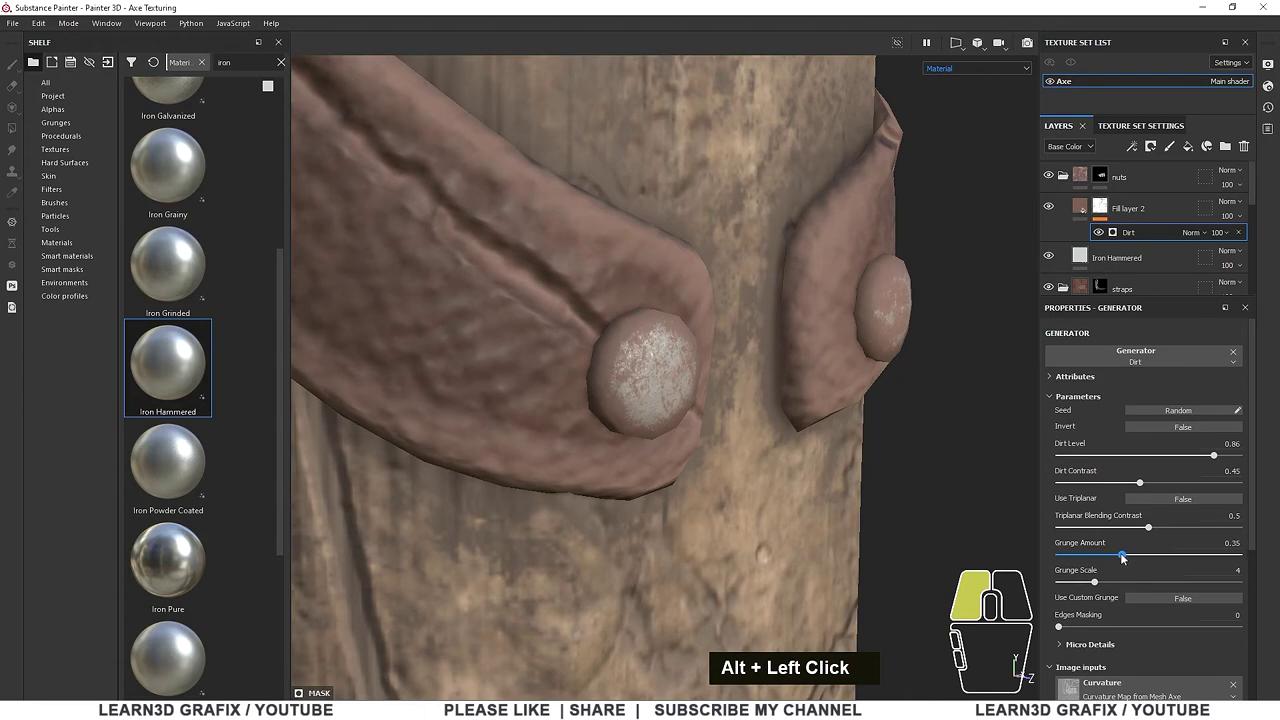
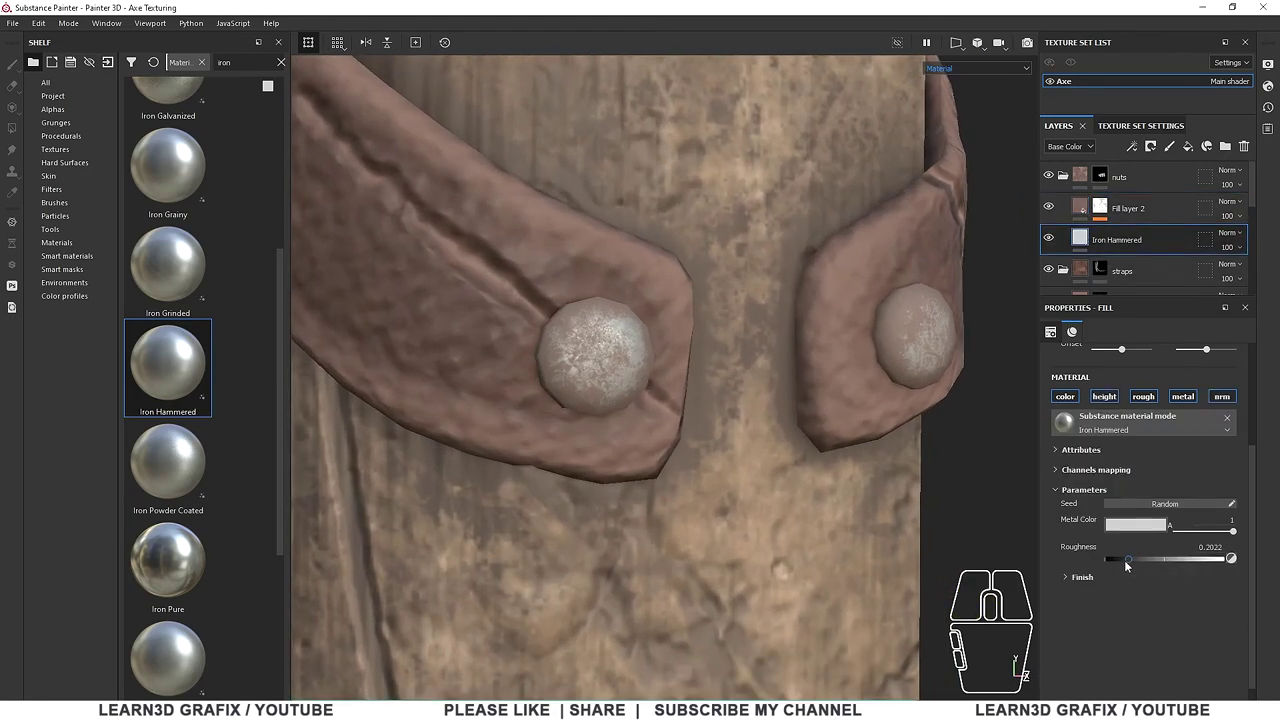
drag(1130, 566, 1109, 566)
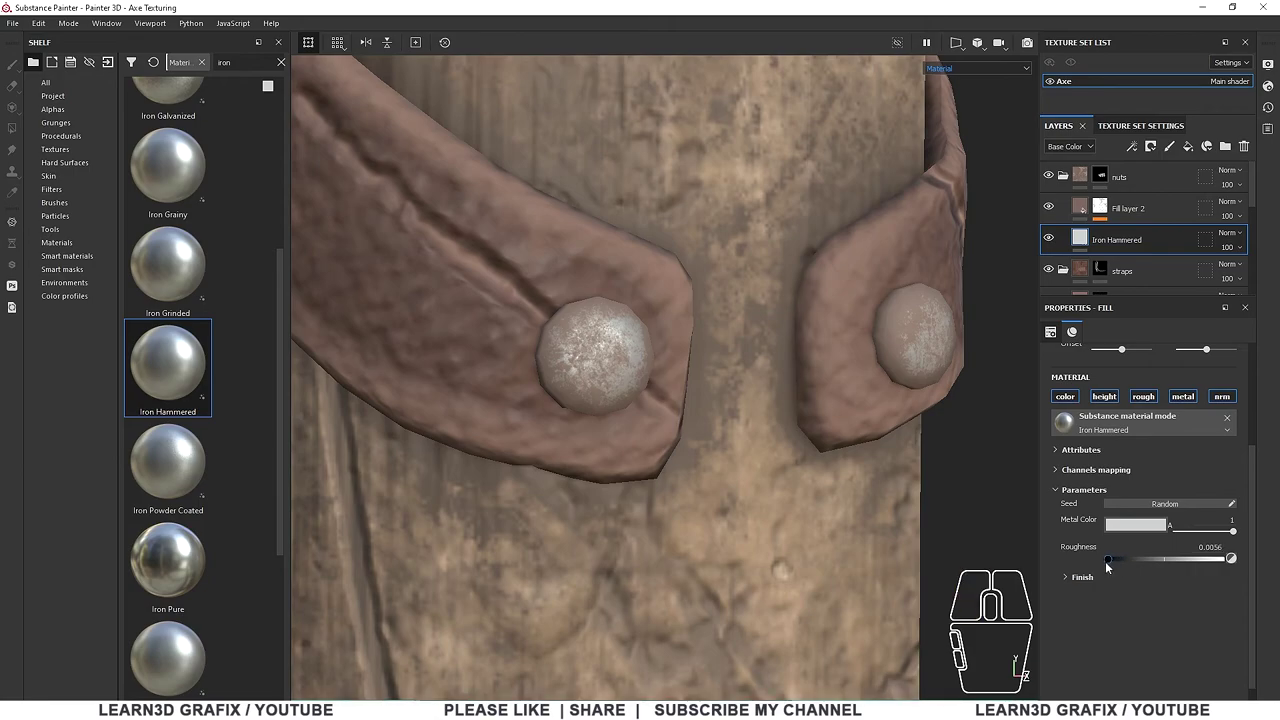
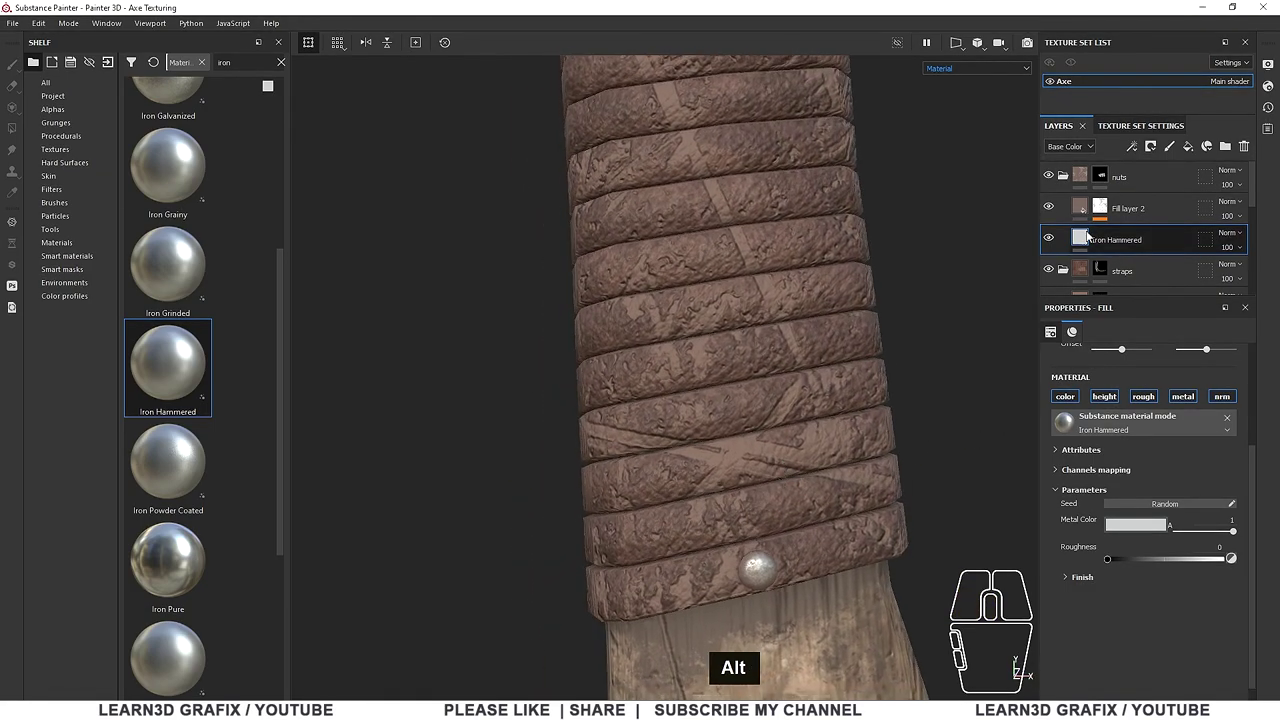
click(1085, 212)
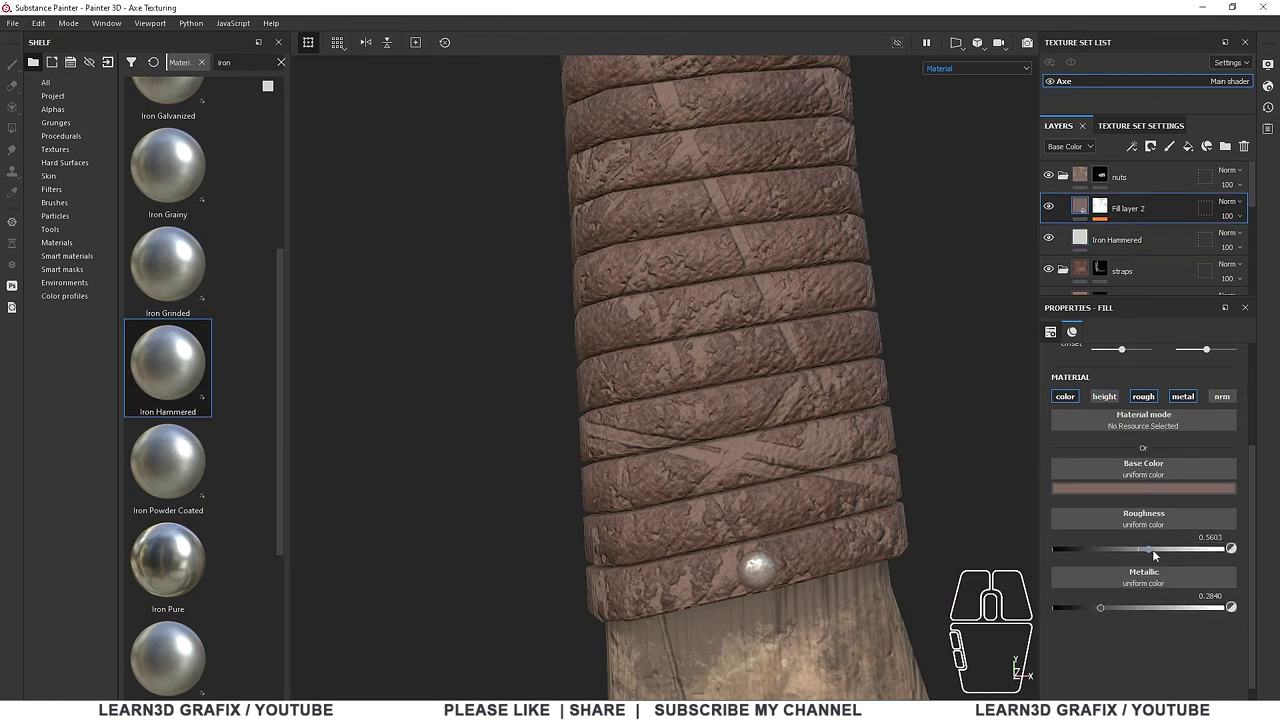
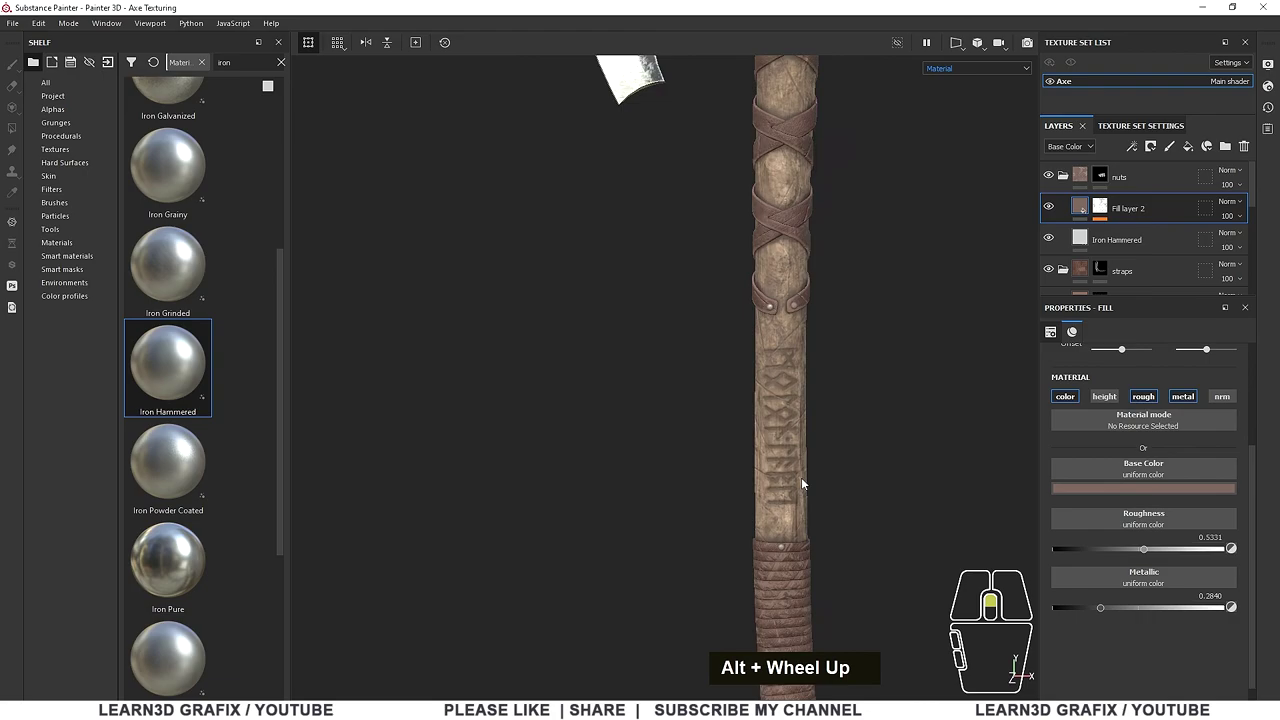
middle_click(850, 504)
scroll(down, 3)
middle_click(680, 419)
drag(649, 413, 677, 416)
middle_click(667, 391)
middle_click(699, 417)
drag(795, 388, 796, 393)
right_click(792, 399)
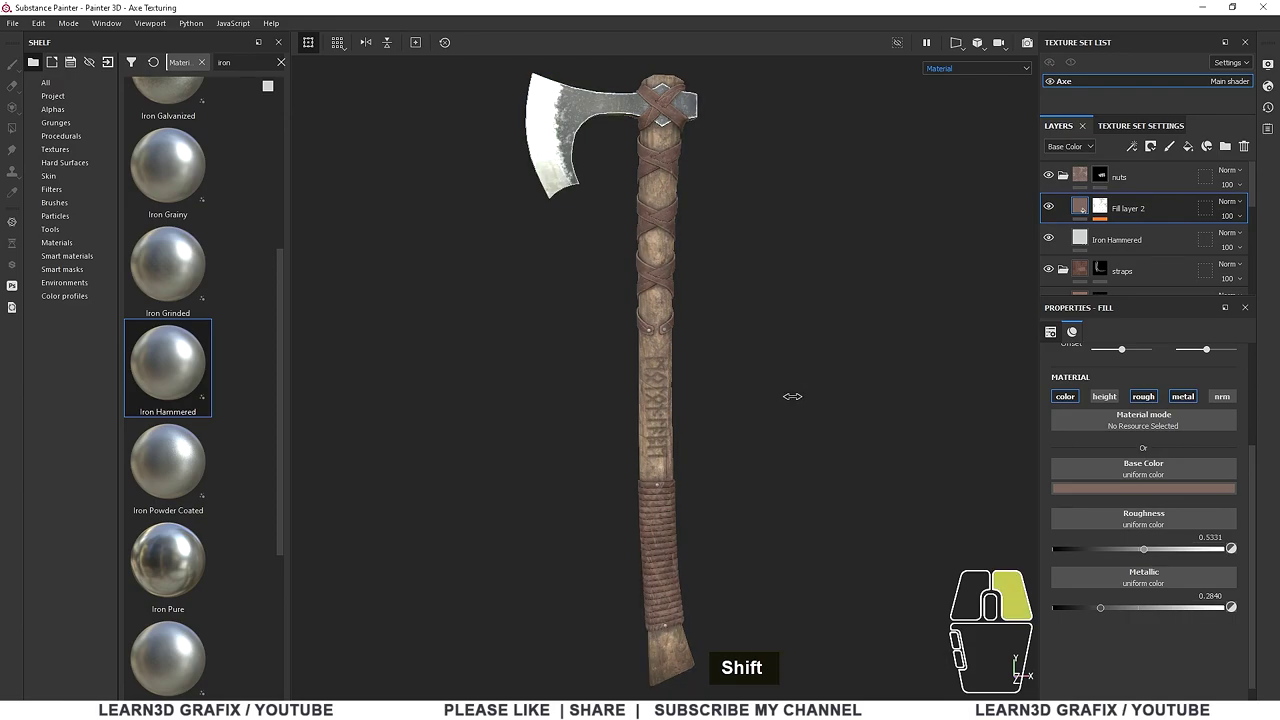
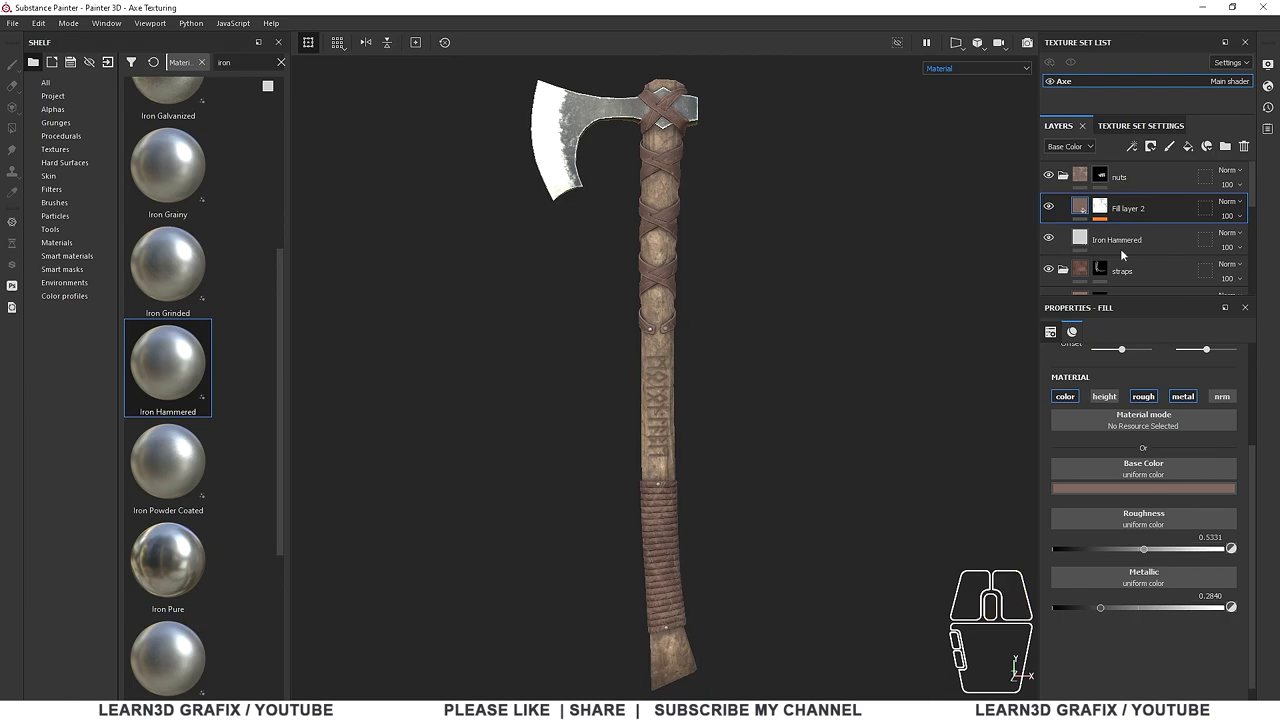
Collapse the layer folders and switch the viewport to an Iray render of the axe
click(1073, 181)
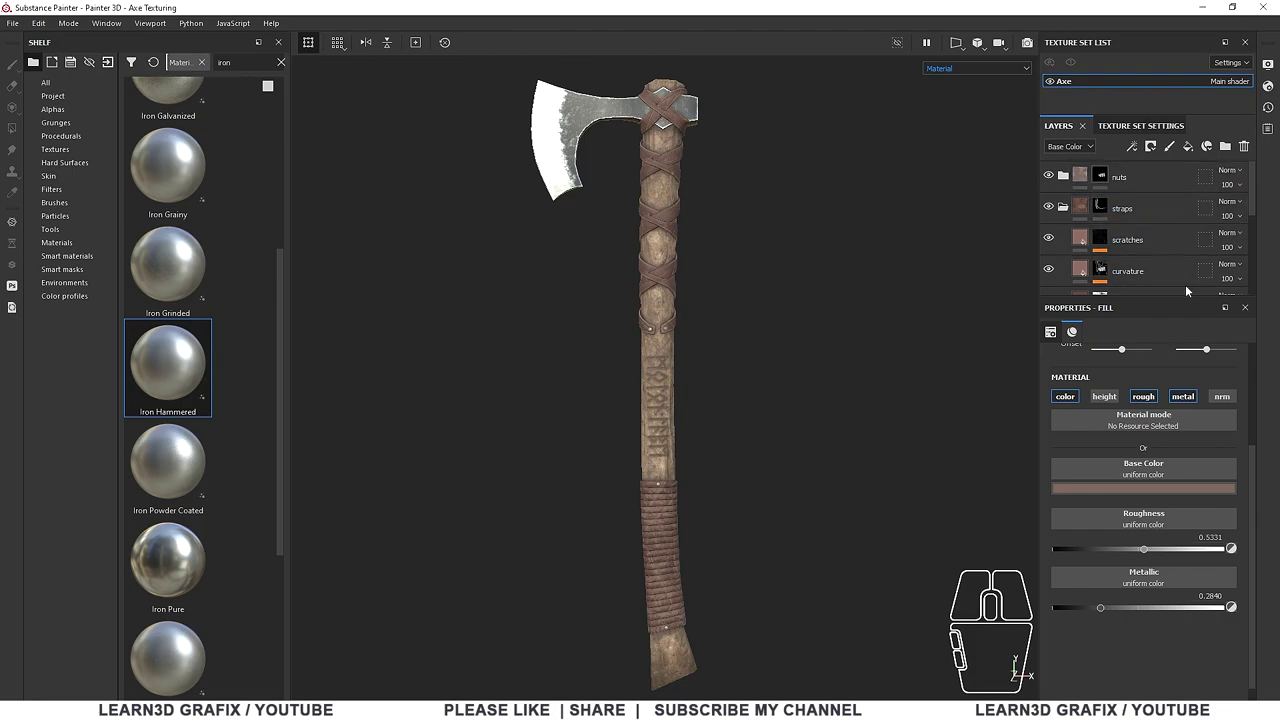
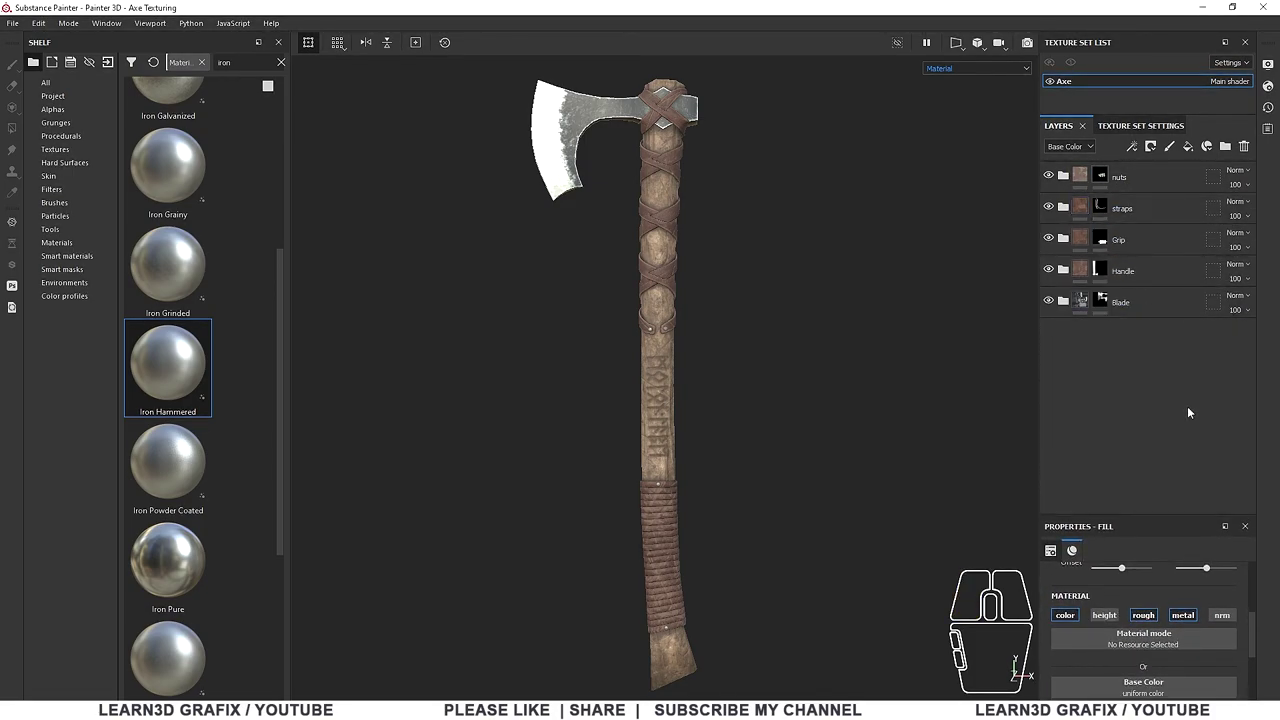
drag(816, 286, 819, 288)
click(1035, 47)
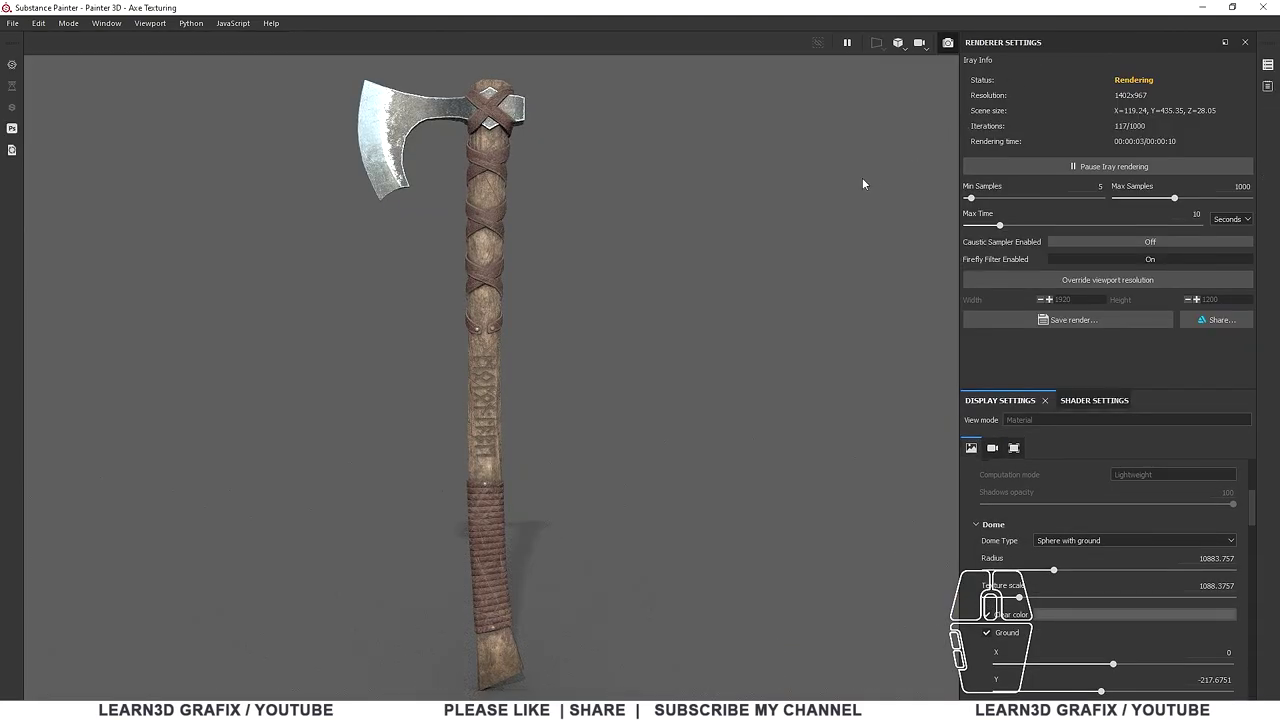